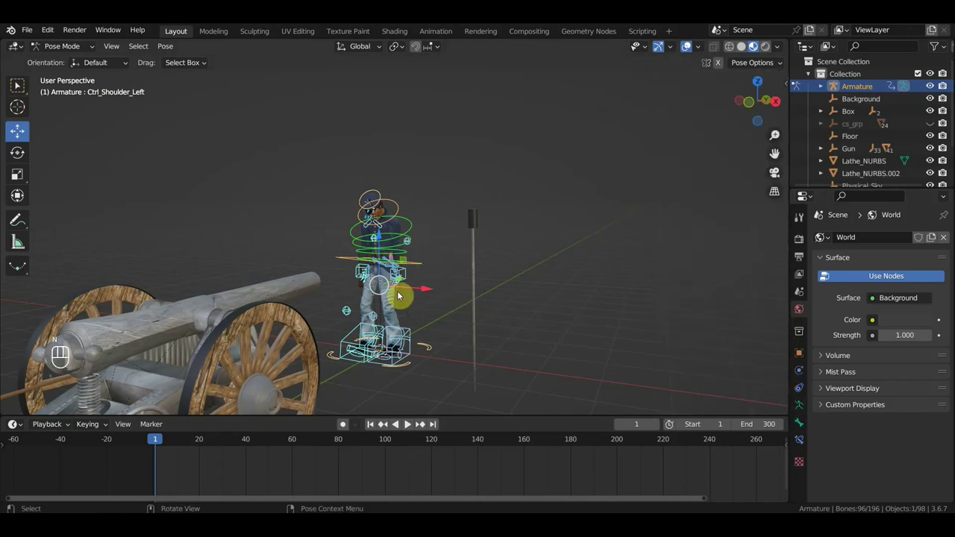
Clear location and rotation on the arm controls so both arms stretch out in the rest pose.
{"action": "middle_click", "coordinate": [444, 276]}
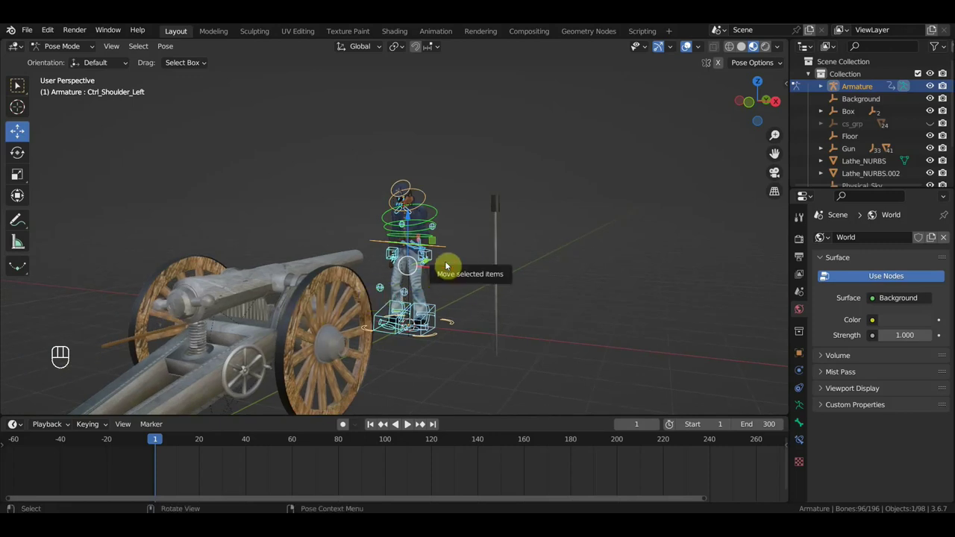
{"action": "key", "text": "a"}
{"action": "key", "text": "alt+g"}
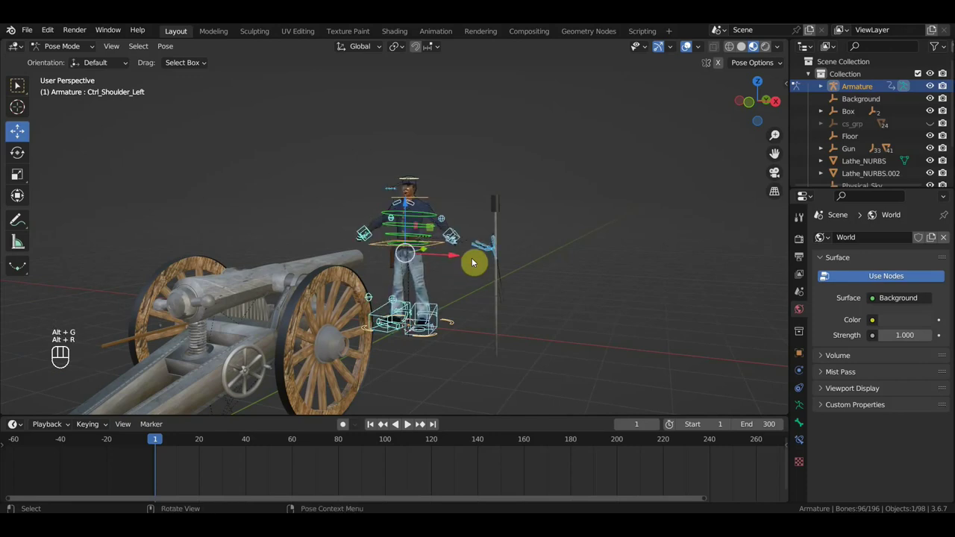
{"action": "middle_click", "coordinate": [492, 269]}
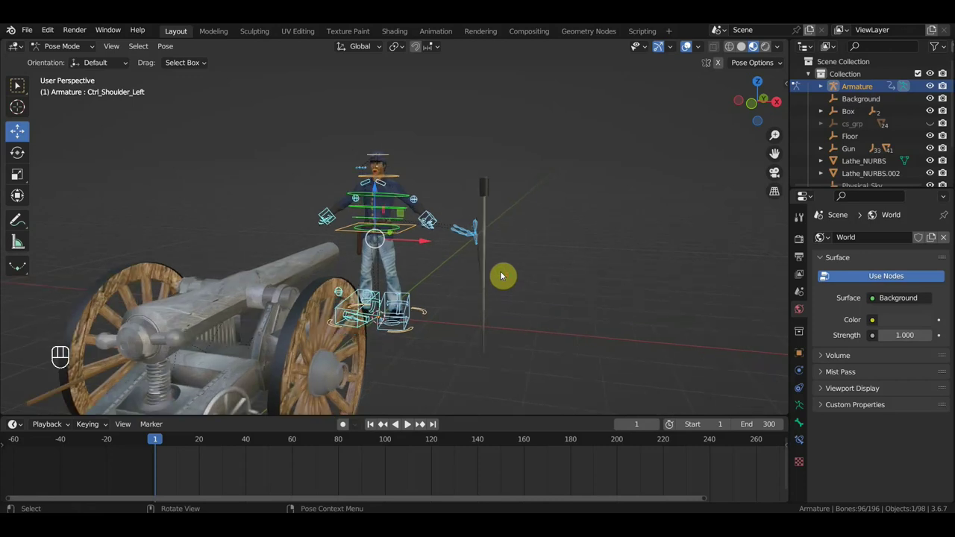
{"action": "key", "text": "ctrl+z"}
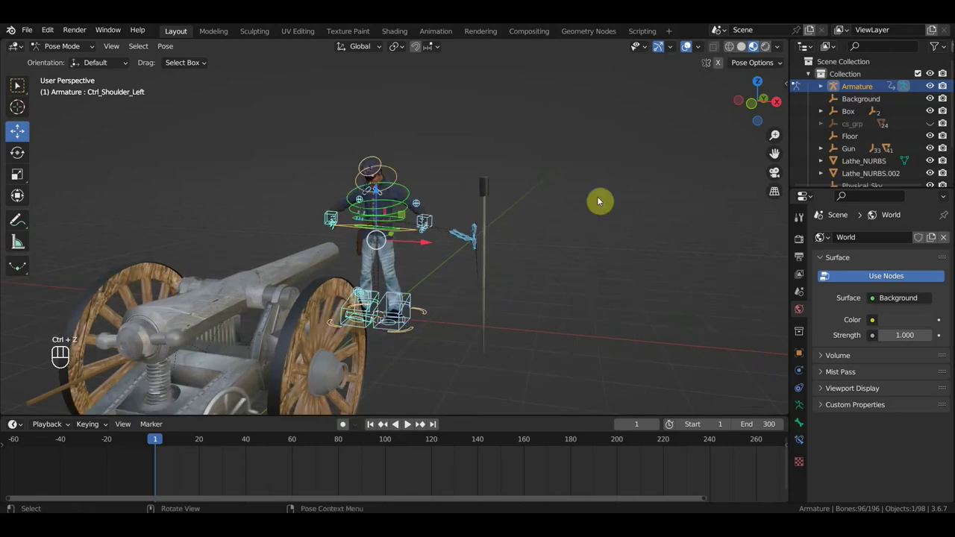
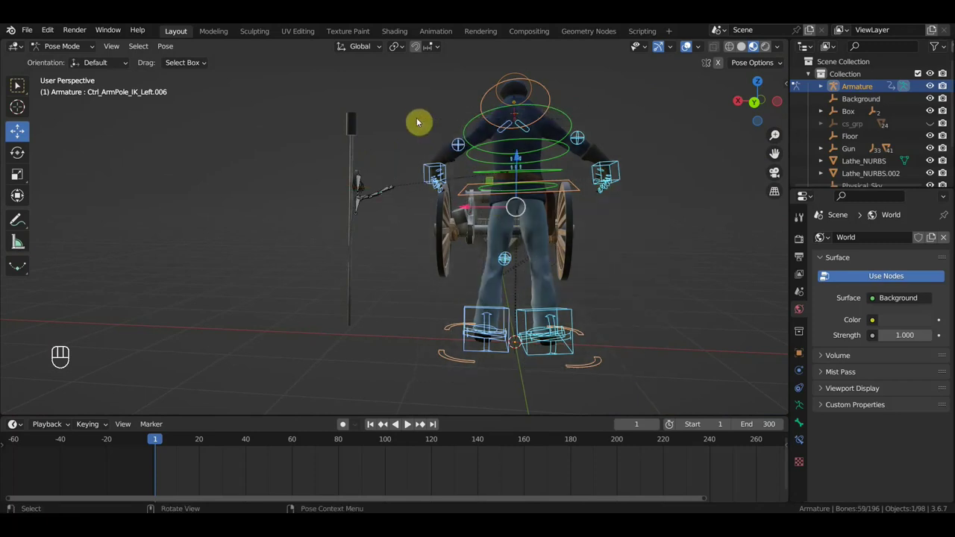
Swing the left arm IK control down alongside the body and select all rig controls.
{"action": "left_click_drag", "start_coordinate": [538, 163], "coordinate": [632, 135]}
{"action": "middle_click", "coordinate": [579, 163]}
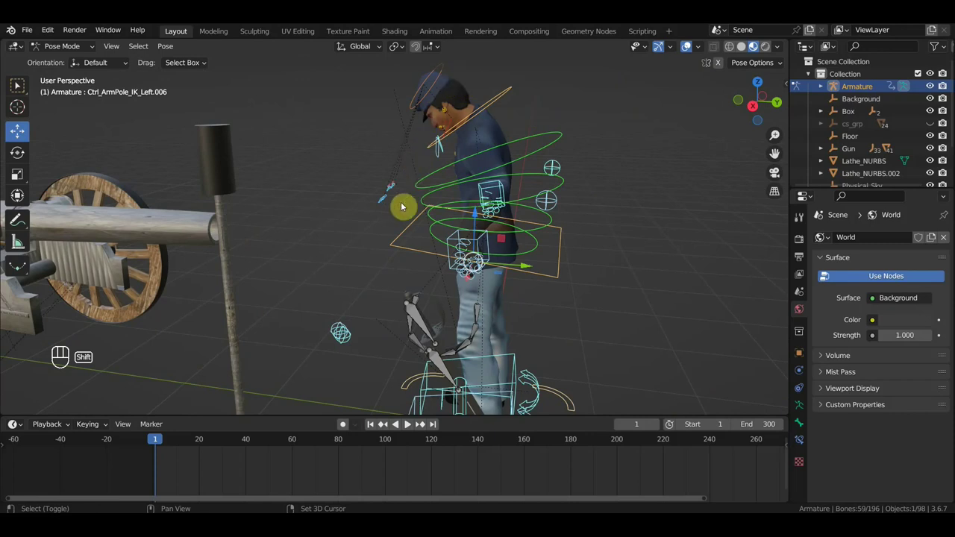
{"action": "left_click_drag", "start_coordinate": [443, 189], "coordinate": [448, 189]}
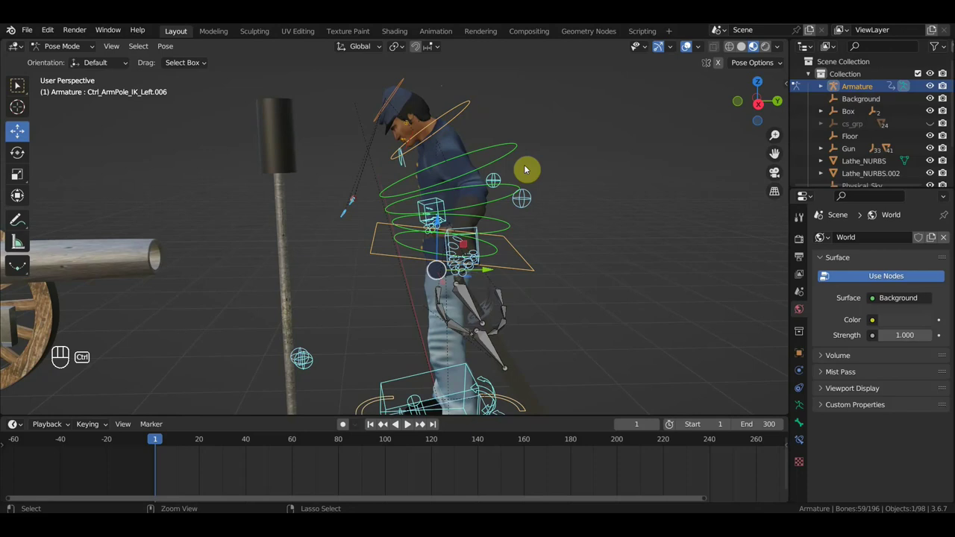
{"action": "key", "text": "ctrl+z"}
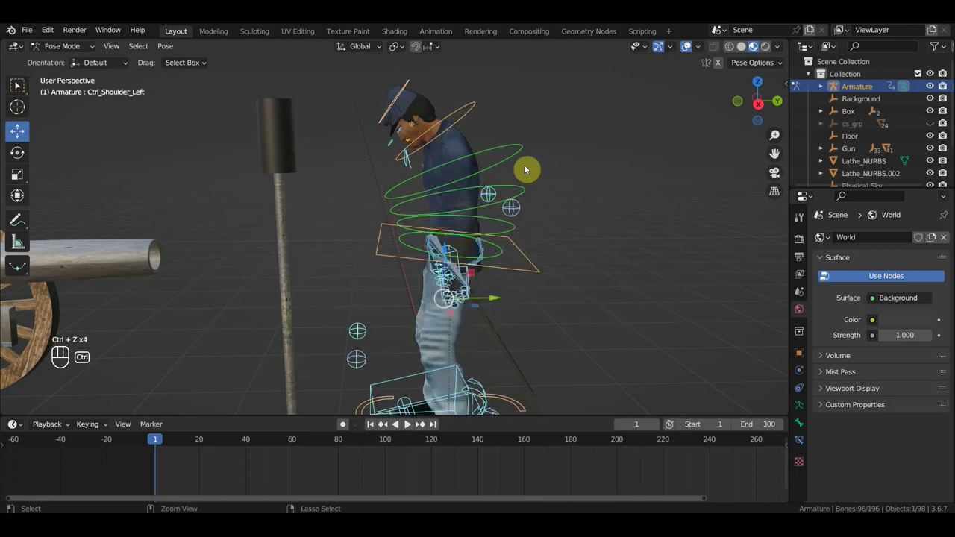
{"action": "key", "text": "ctrl+z"}
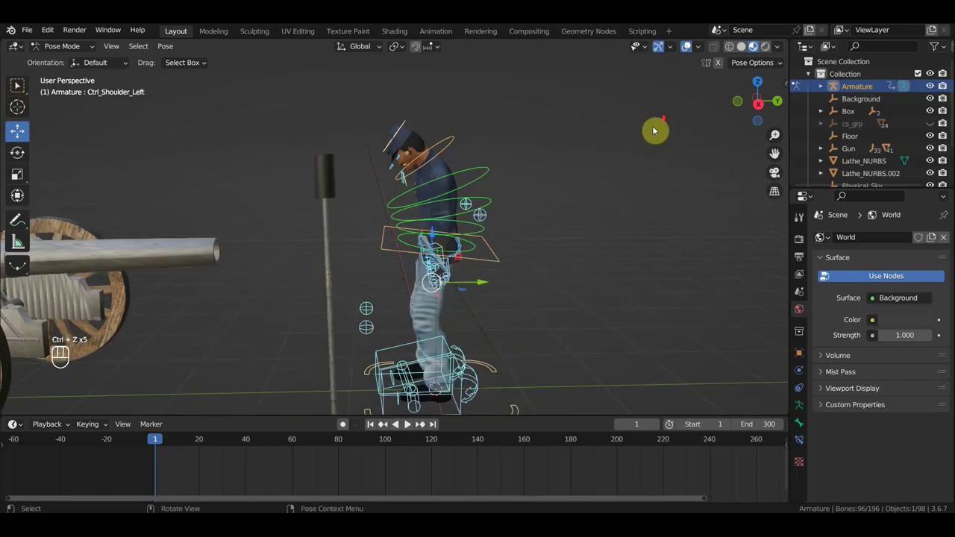
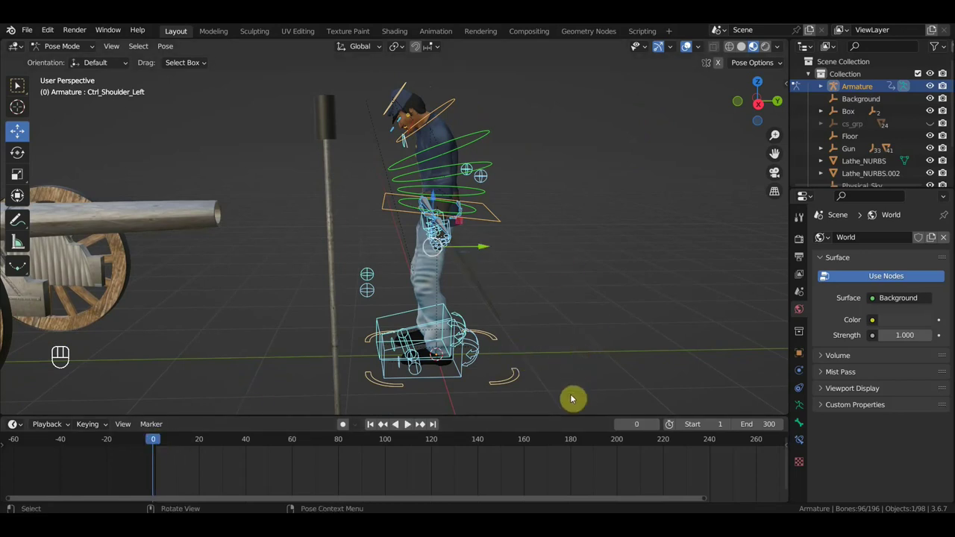
Curl the left hand's finger controls into a grip in front of the chest.
{"action": "left_click_drag", "start_coordinate": [568, 398], "coordinate": [517, 205]}
{"action": "left_click_drag", "start_coordinate": [479, 220], "coordinate": [392, 215]}
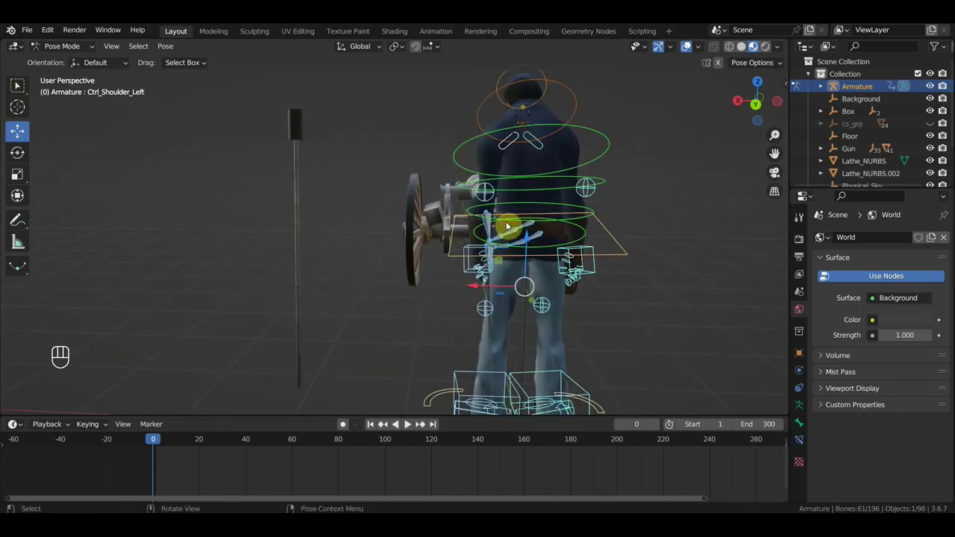
{"action": "left_click", "coordinate": [540, 235]}
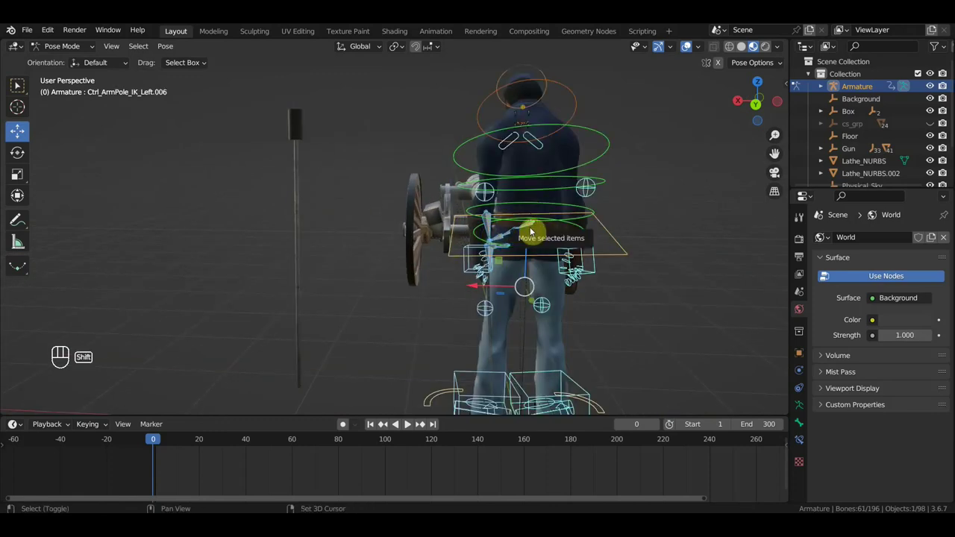
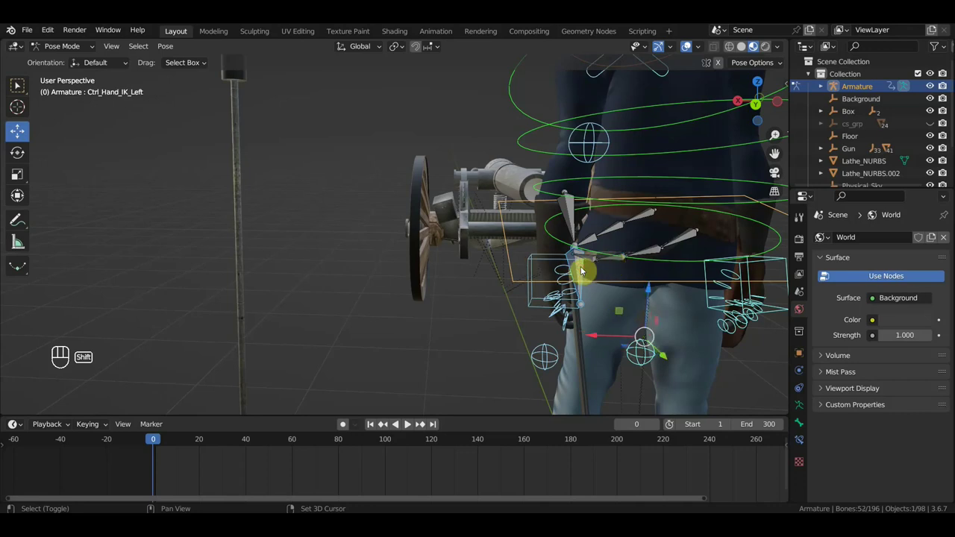
{"action": "left_click", "coordinate": [585, 269]}
{"action": "left_click", "coordinate": [585, 269]}
{"action": "left_click", "coordinate": [554, 263]}
{"action": "left_click_drag", "start_coordinate": [653, 254], "coordinate": [526, 338]}
{"action": "middle_click", "coordinate": [528, 337]}
{"action": "left_click", "coordinate": [525, 211]}
{"action": "left_click", "coordinate": [469, 144]}
{"action": "left_click_drag", "start_coordinate": [593, 177], "coordinate": [660, 164]}
{"action": "key", "text": "alt+g"}
{"action": "key", "text": "alt+r"}
Select every rig control and insert Location & Rotation keyframes at frame 0.
{"action": "middle_click", "coordinate": [653, 132]}
{"action": "left_click_drag", "start_coordinate": [594, 151], "coordinate": [537, 165]}
{"action": "middle_click", "coordinate": [615, 163]}
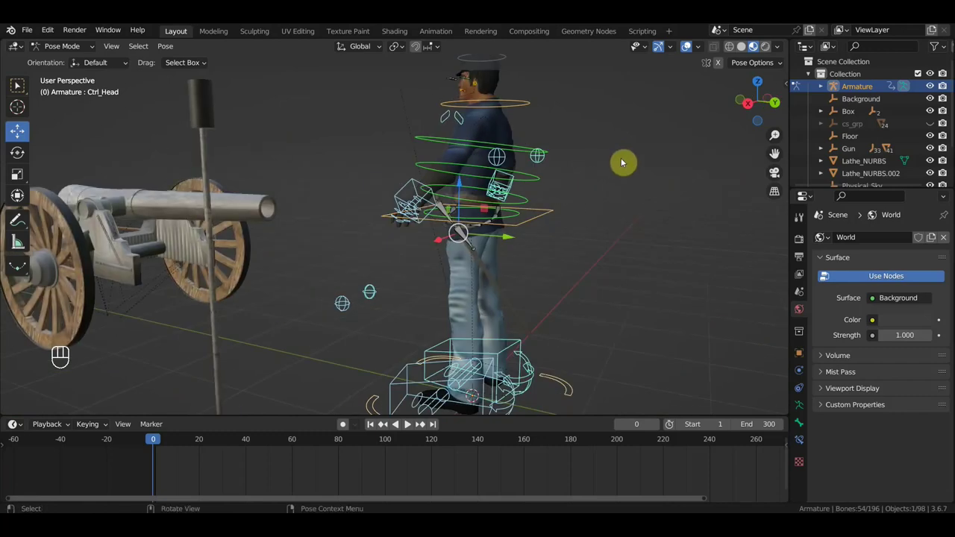
{"action": "key", "text": "a"}
{"action": "key", "text": "i"}
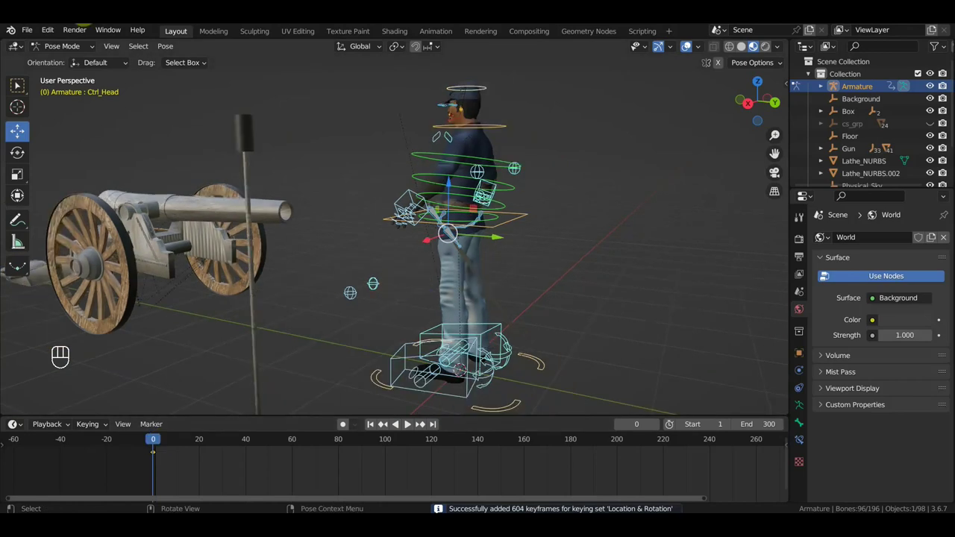
Select the ramrod beside the cannon and add the soldier's armature to the selection.
{"action": "left_click_drag", "start_coordinate": [60, 51], "coordinate": [205, 171]}
{"action": "left_click", "coordinate": [250, 196]}
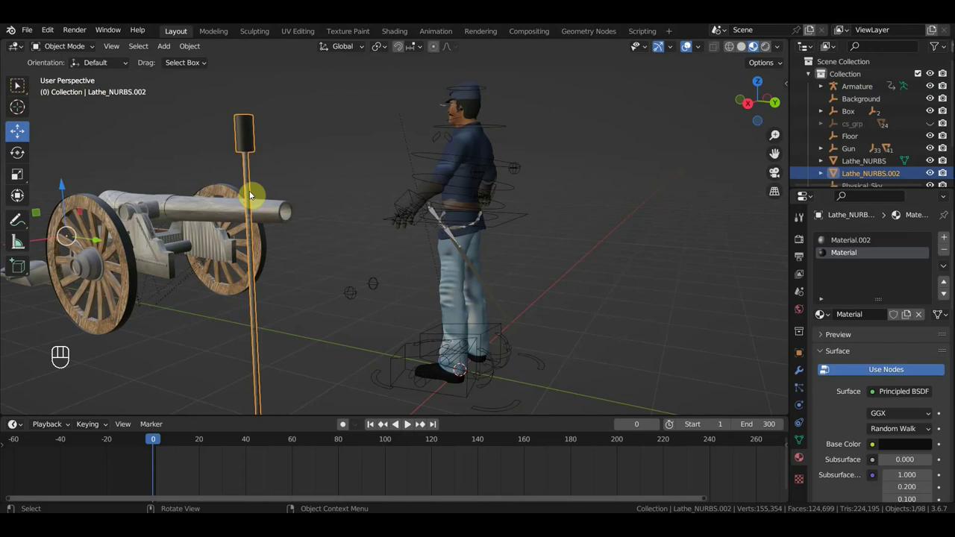
{"action": "middle_click", "coordinate": [453, 210]}
{"action": "left_click_drag", "start_coordinate": [314, 276], "coordinate": [388, 230]}
{"action": "left_click", "coordinate": [410, 210]}
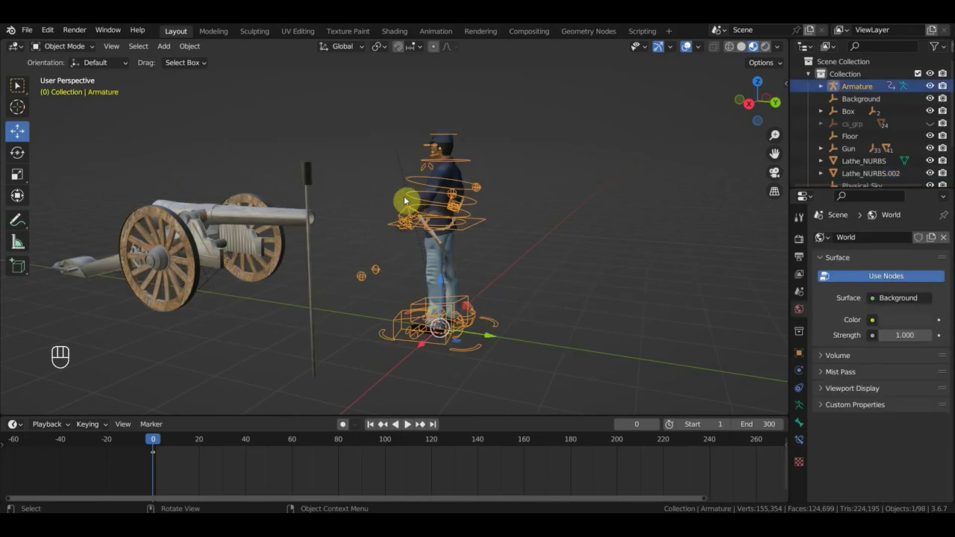
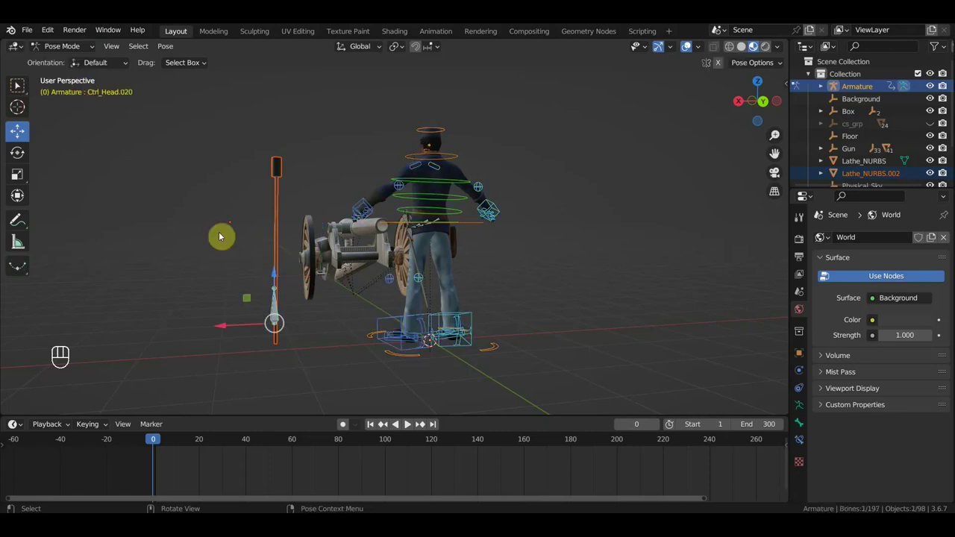
Parent the ramrod to the new bone with Ctrl+P so it follows the rig.
{"action": "left_click", "coordinate": [278, 308]}
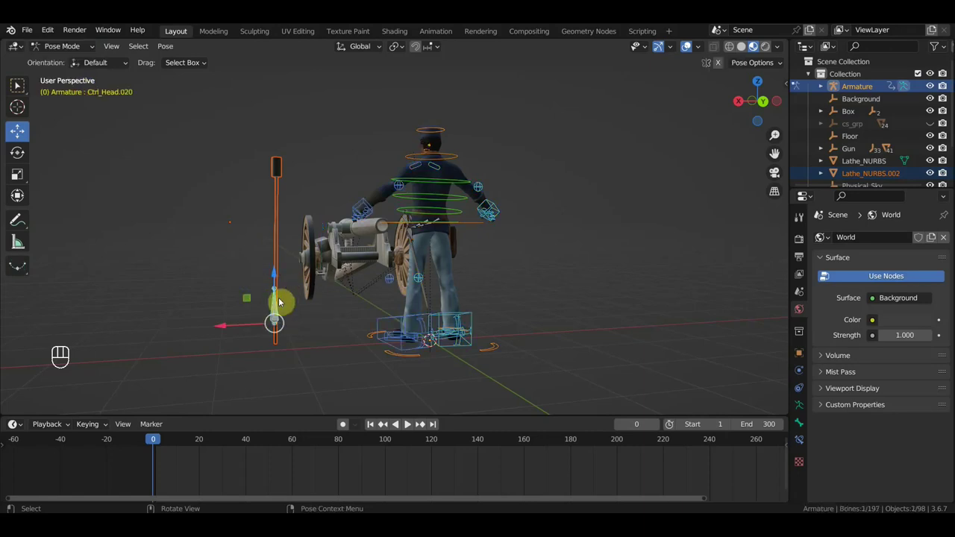
{"action": "key", "text": "ctrl+p"}
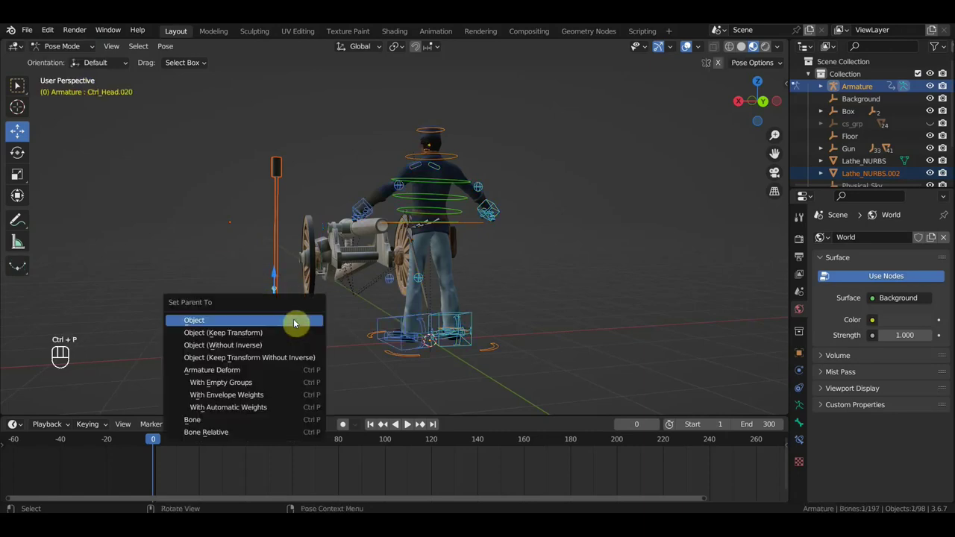
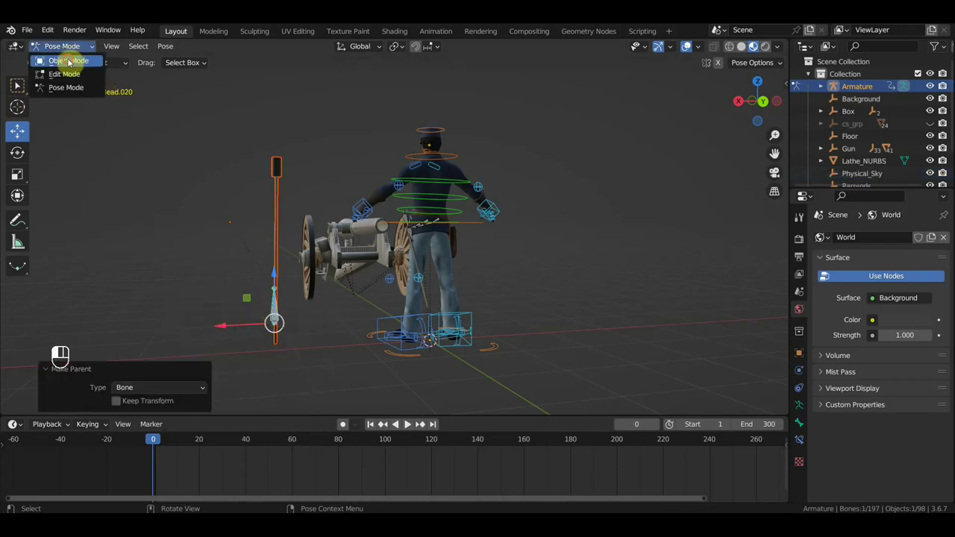
{"action": "right_click", "coordinate": [275, 316]}
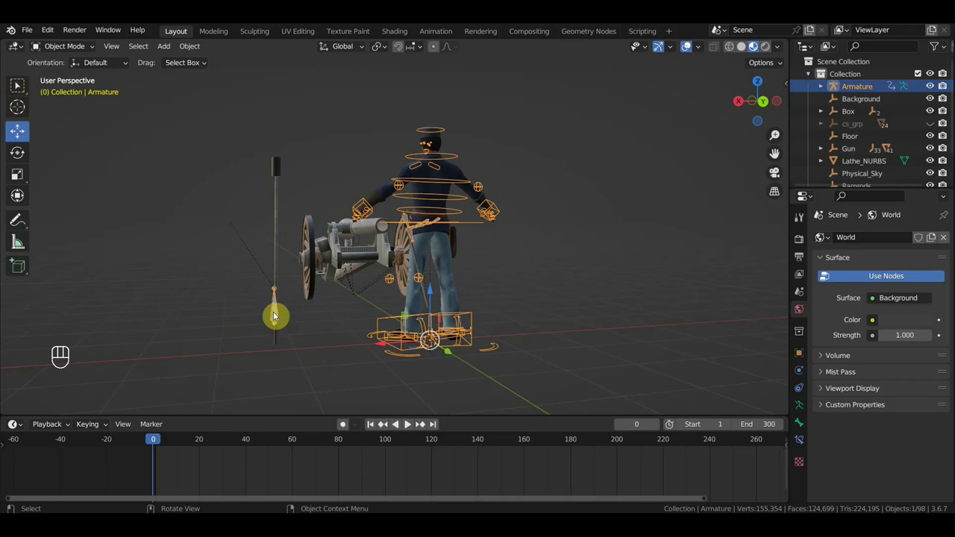
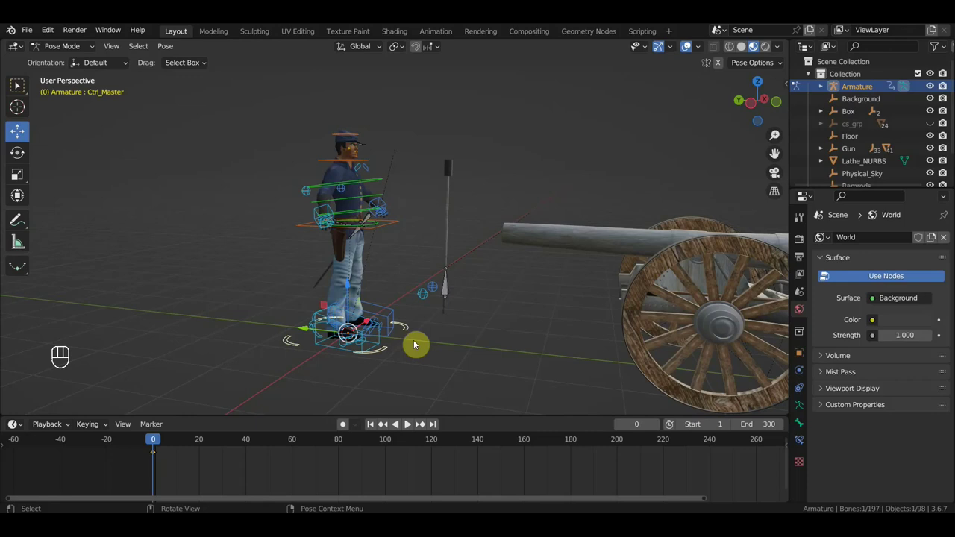
From top view rotate Ctrl_Master about 55 degrees and settle the soldier beside the ramrod.
{"action": "key", "text": "KP_7"}
{"action": "key", "text": "r"}
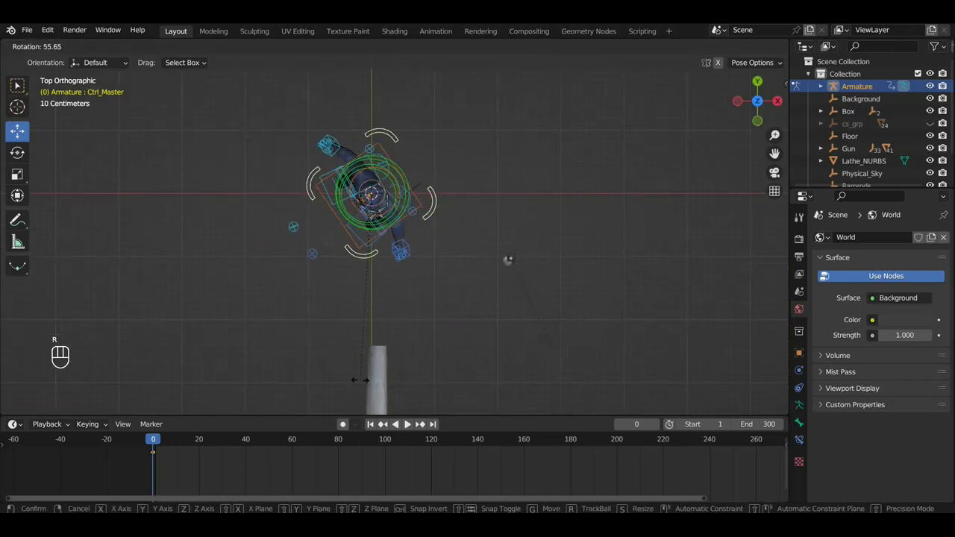
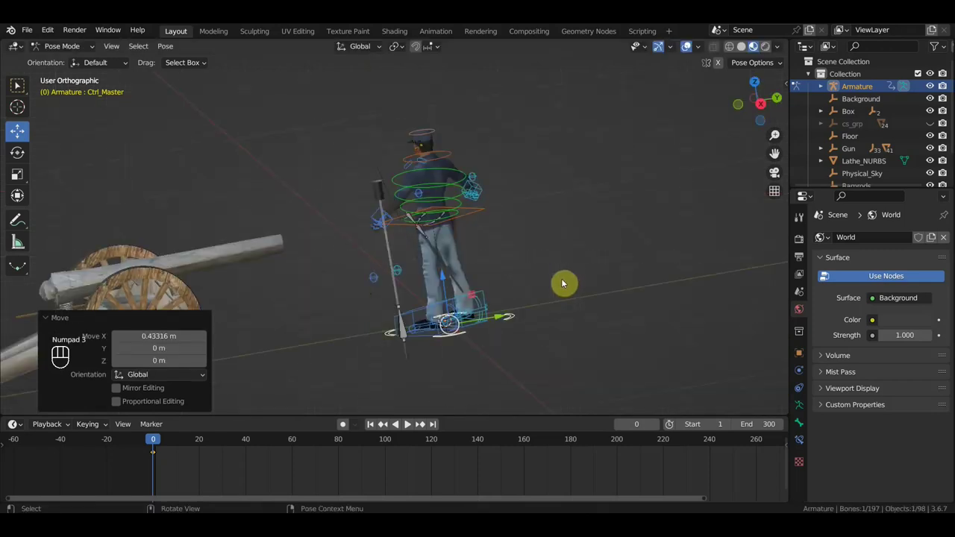
{"action": "left_click_drag", "start_coordinate": [573, 281], "coordinate": [592, 288]}
{"action": "left_click", "coordinate": [543, 276]}
{"action": "right_click", "coordinate": [542, 276]}
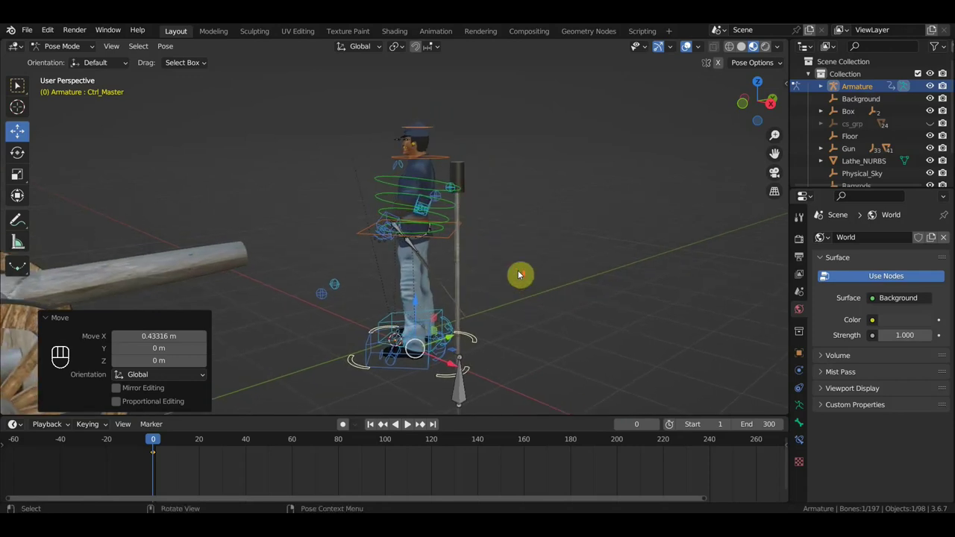
{"action": "left_click", "coordinate": [537, 301]}
{"action": "right_click", "coordinate": [538, 301]}
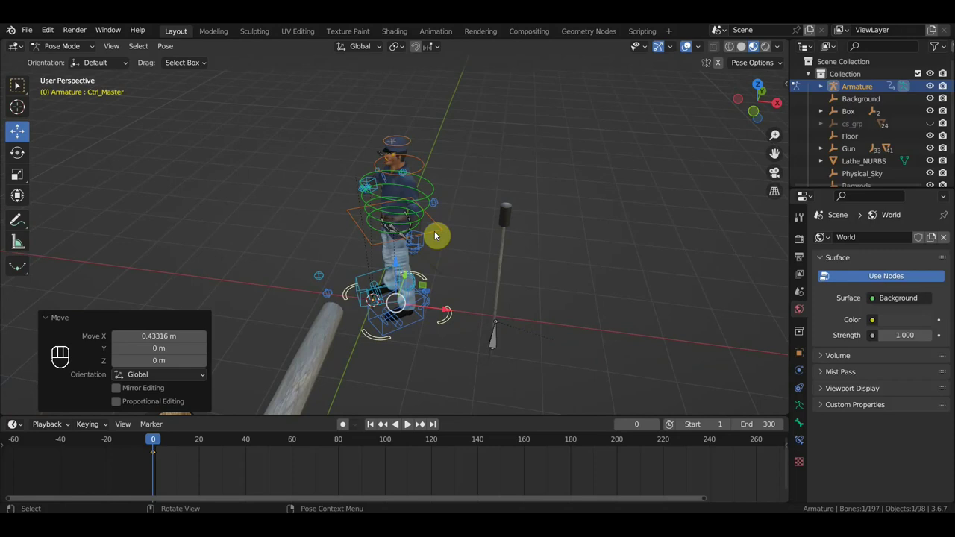
{"action": "left_click_drag", "start_coordinate": [529, 270], "coordinate": [477, 251]}
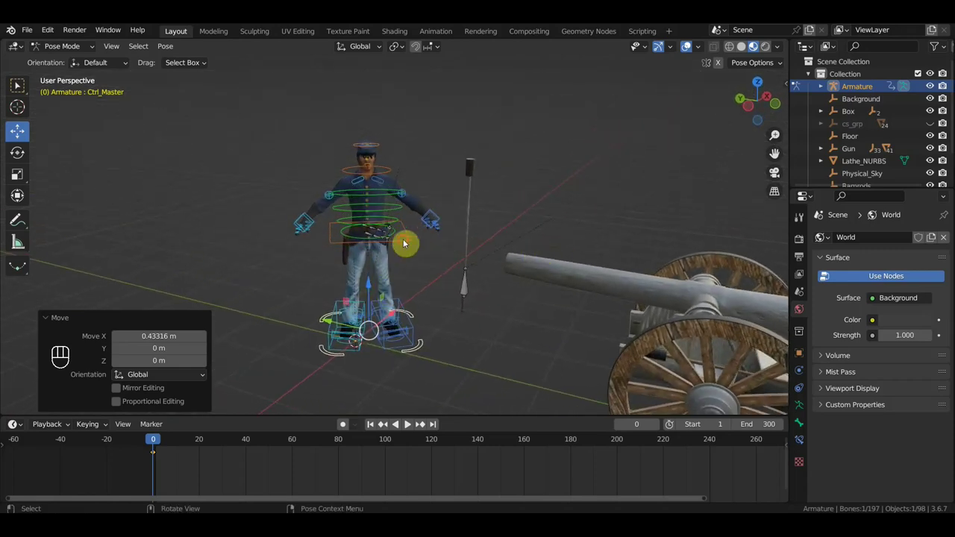
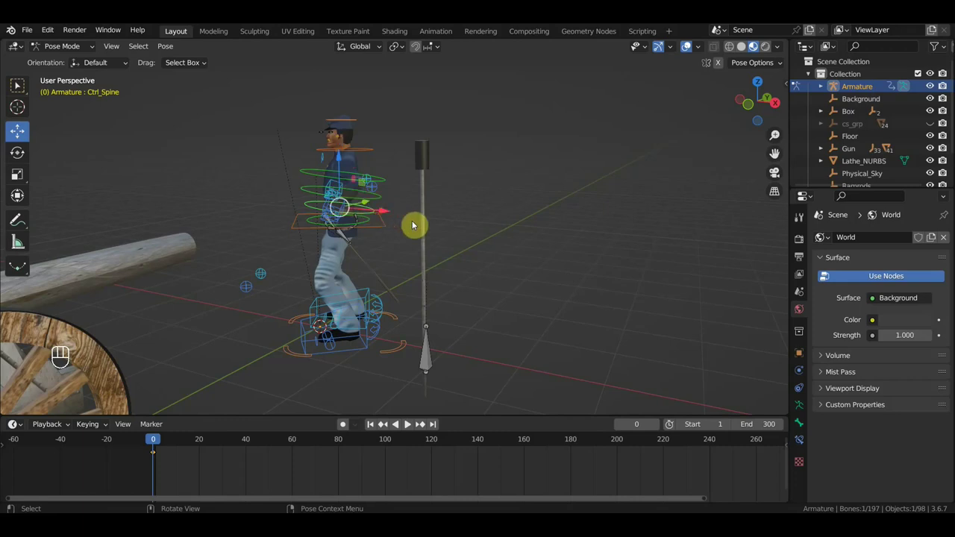
Rotate the spine, hips and head controls into a bent ramming stance.
{"action": "key", "text": "r"}
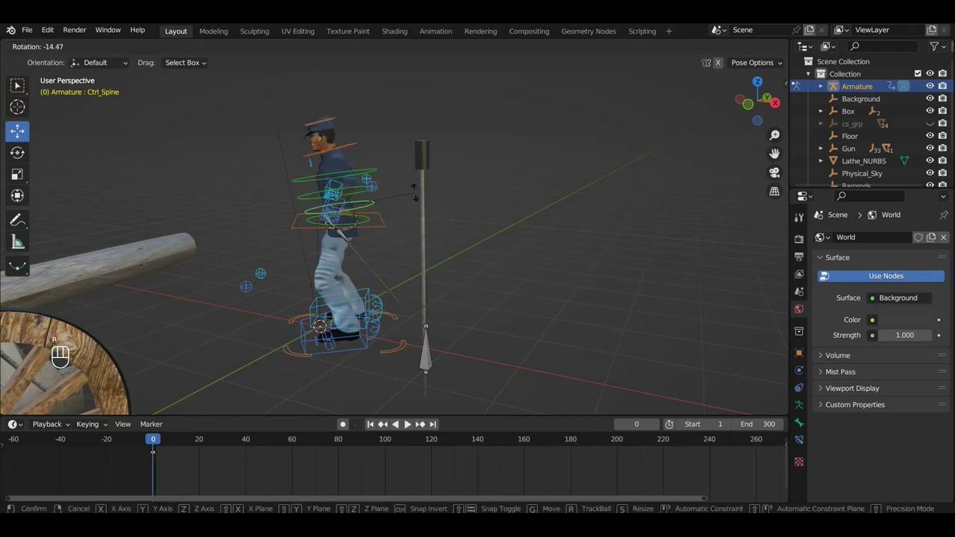
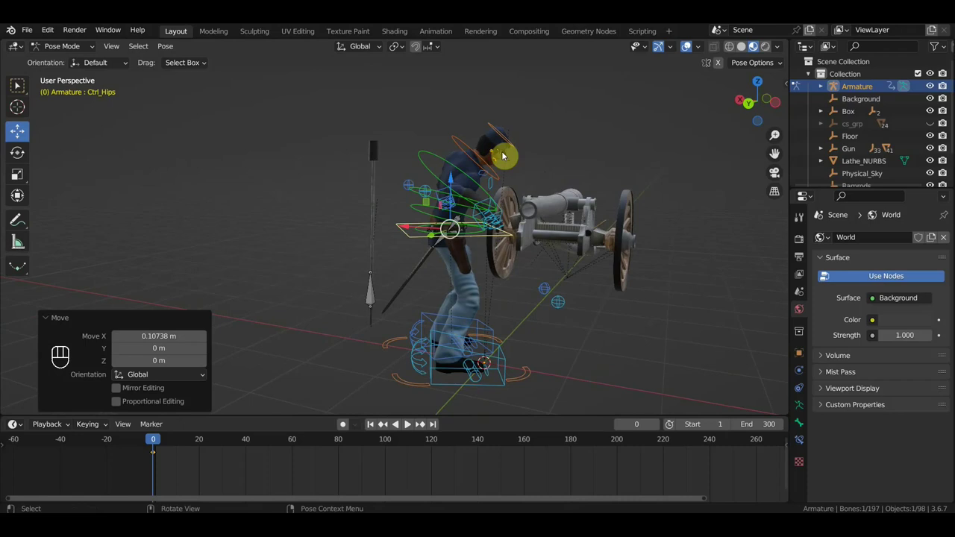
{"action": "left_click", "coordinate": [468, 142]}
{"action": "middle_click", "coordinate": [496, 162]}
{"action": "left_click", "coordinate": [469, 131]}
{"action": "left_click_drag", "start_coordinate": [546, 156], "coordinate": [340, 151]}
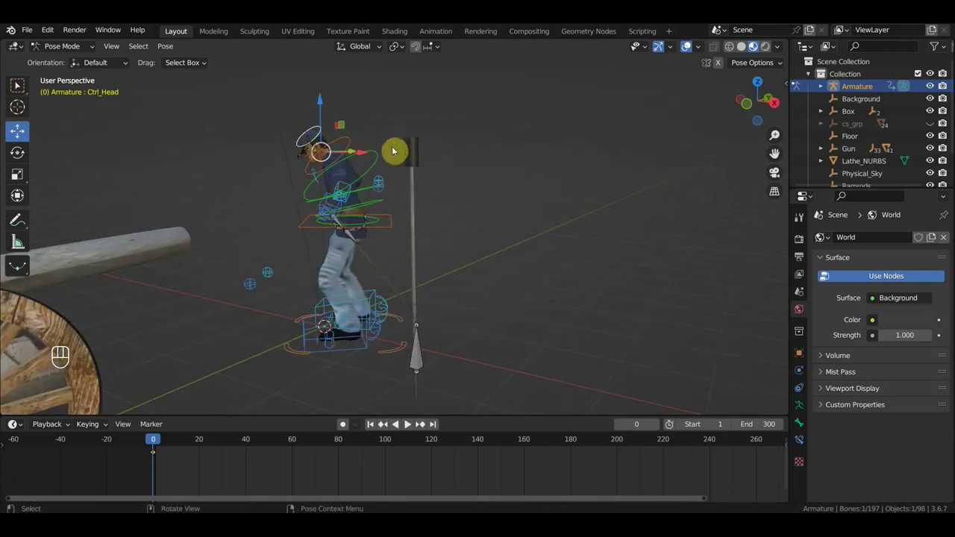
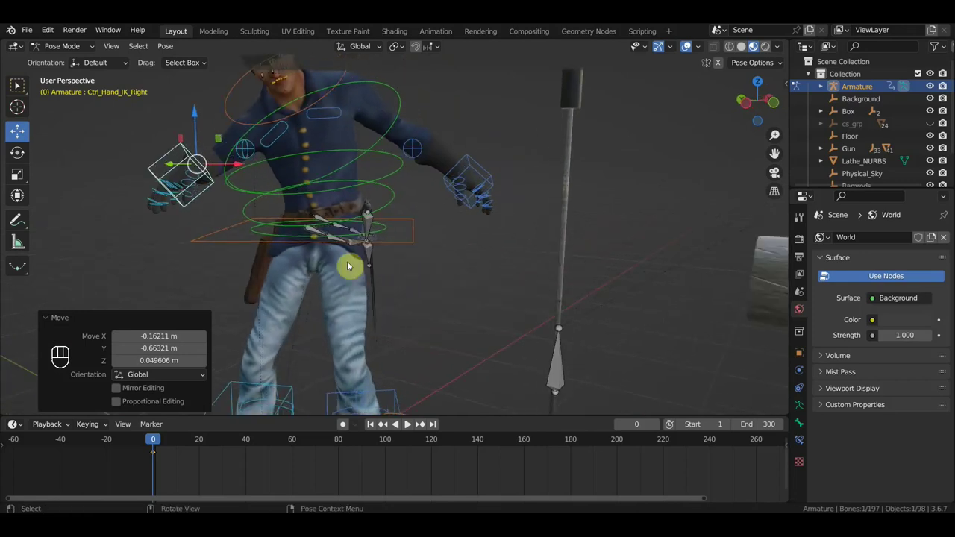
From side view select all controls and insert Location & Rotation keyframes at frame 0.
{"action": "key", "text": "KP_3"}
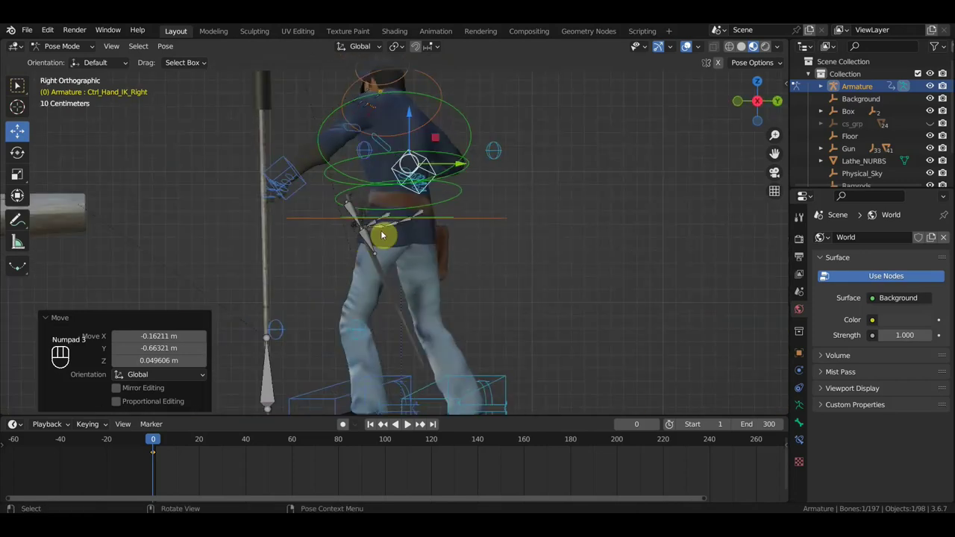
{"action": "key", "text": "a"}
{"action": "key", "text": "i"}
{"action": "left_click_drag", "start_coordinate": [428, 278], "coordinate": [560, 277]}
{"action": "middle_click", "coordinate": [415, 270]}
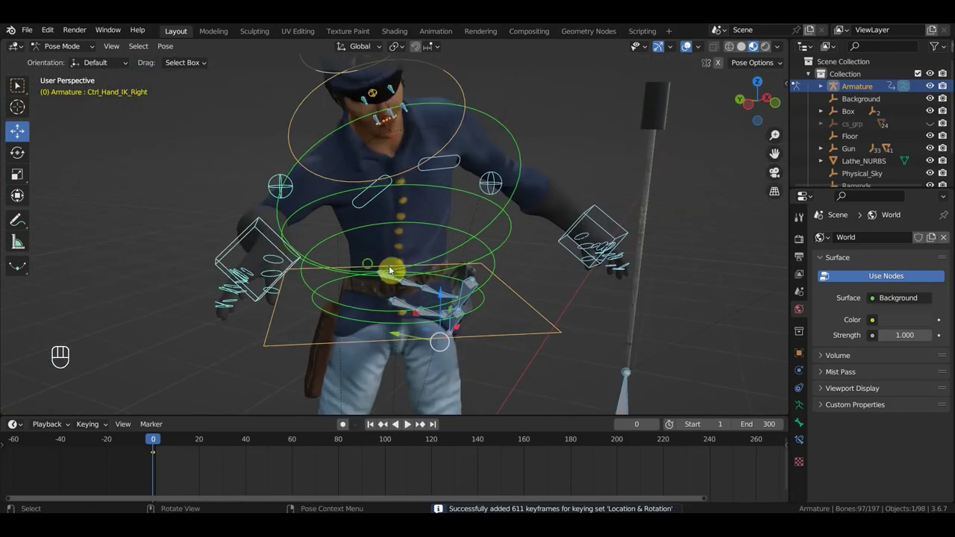
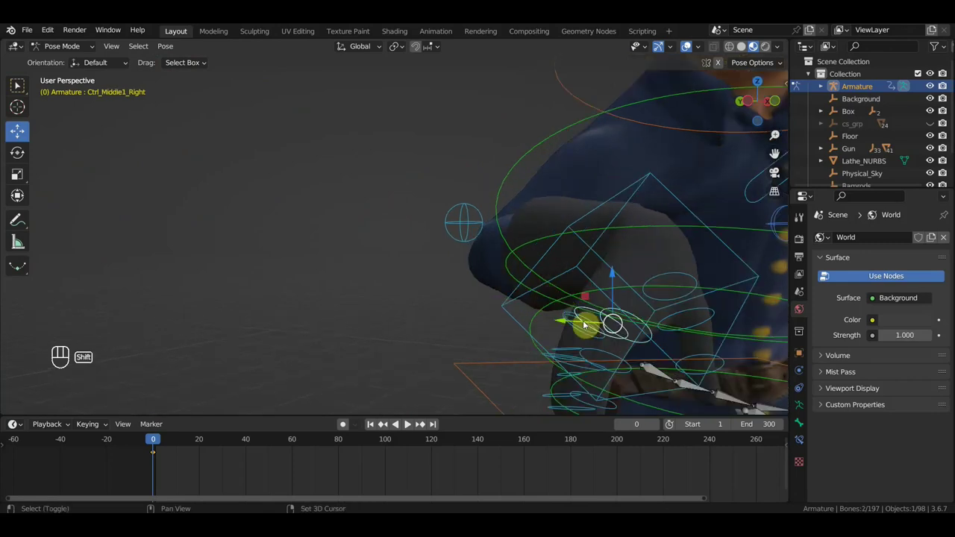
Rotate Ctrl_Ring1_Right to curl the right ring finger inward.
{"action": "middle_click", "coordinate": [577, 316]}
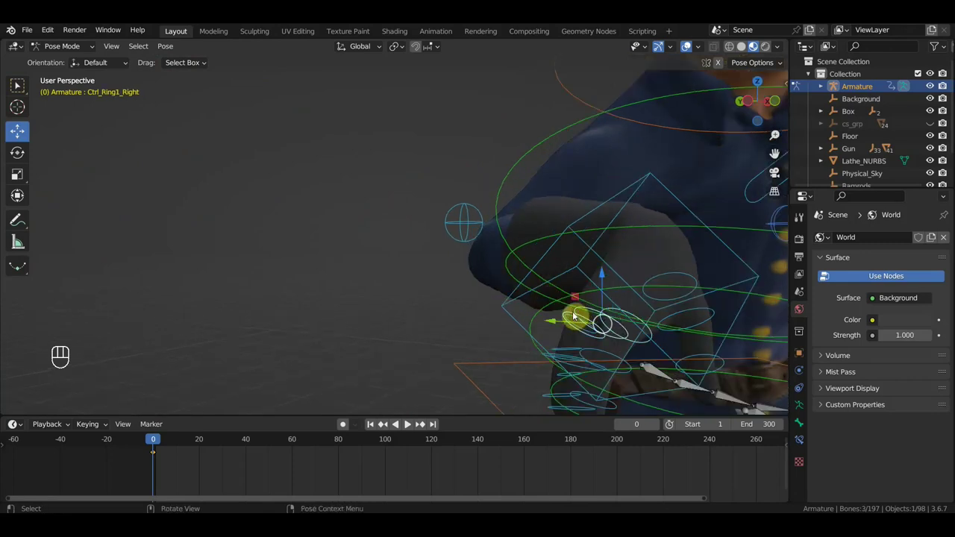
{"action": "key", "text": "KP_3"}
{"action": "left_click_drag", "start_coordinate": [479, 321], "coordinate": [587, 320]}
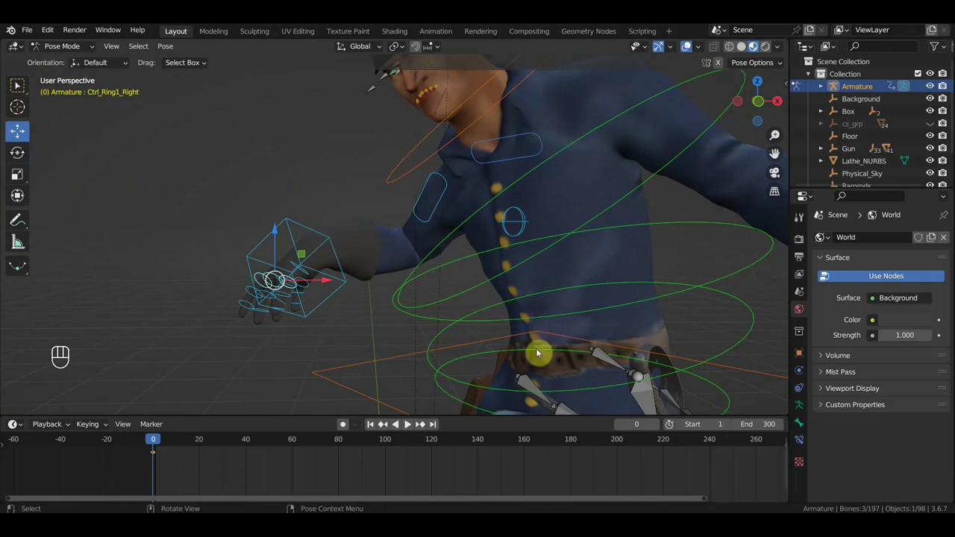
{"action": "key", "text": "r"}
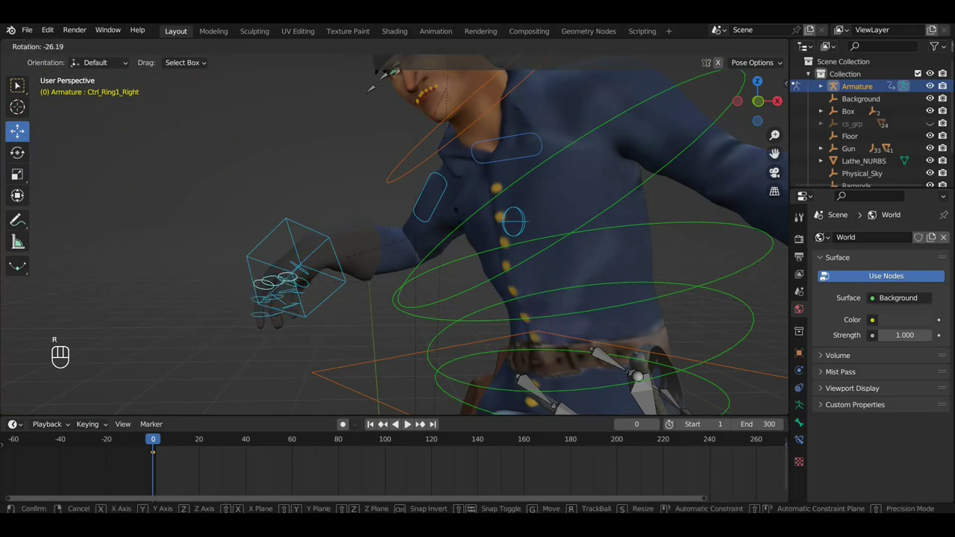
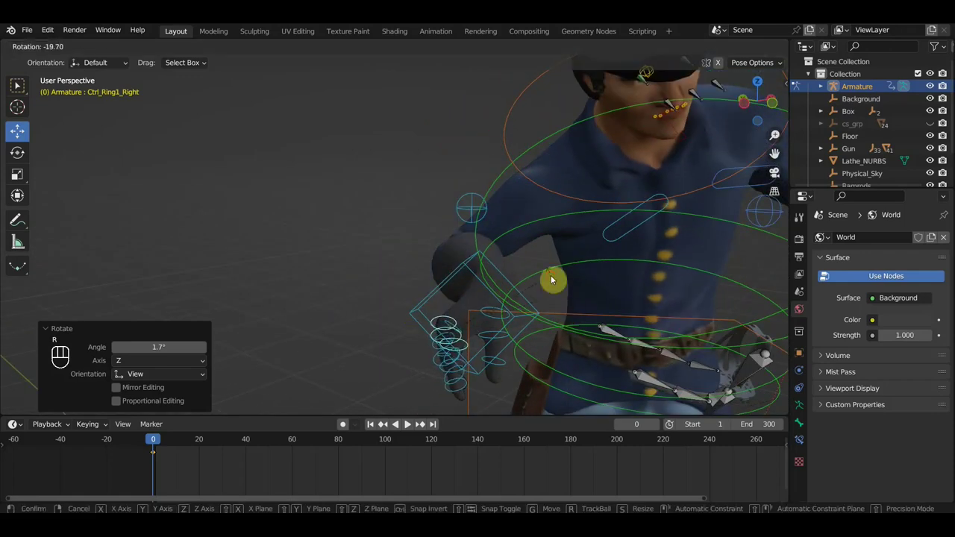
{"action": "left_click", "coordinate": [551, 277]}
{"action": "right_click", "coordinate": [551, 277]}
Pick out the right middle and index finger controls, including Ctrl_Index2_Right, for curling.
{"action": "left_click", "coordinate": [593, 266]}
{"action": "left_click", "coordinate": [591, 241]}
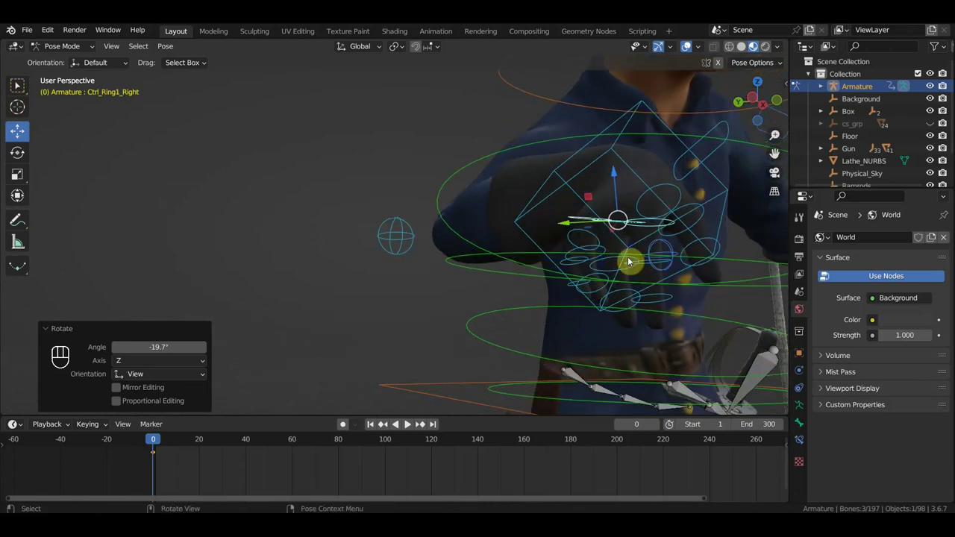
{"action": "left_click", "coordinate": [611, 263]}
{"action": "left_click", "coordinate": [647, 265]}
{"action": "left_click_drag", "start_coordinate": [652, 270], "coordinate": [660, 265]}
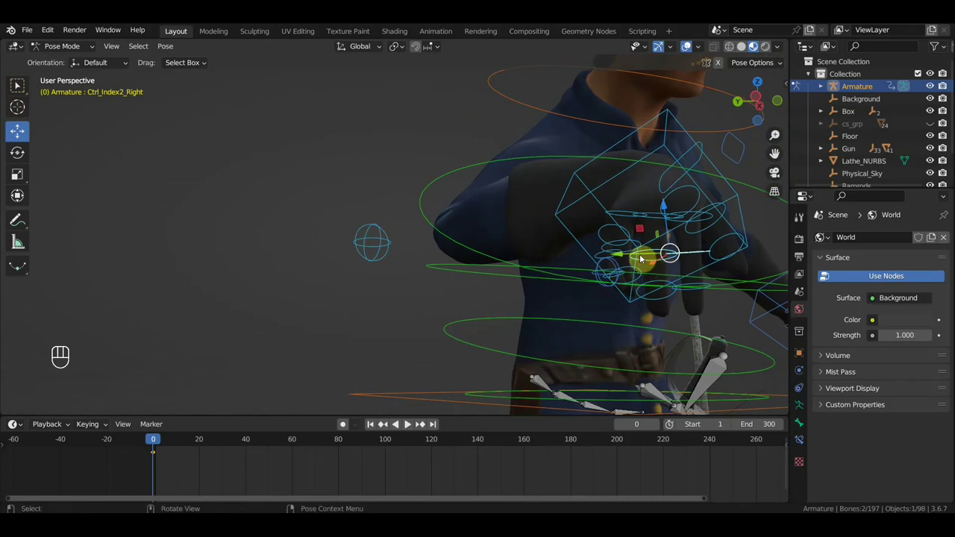
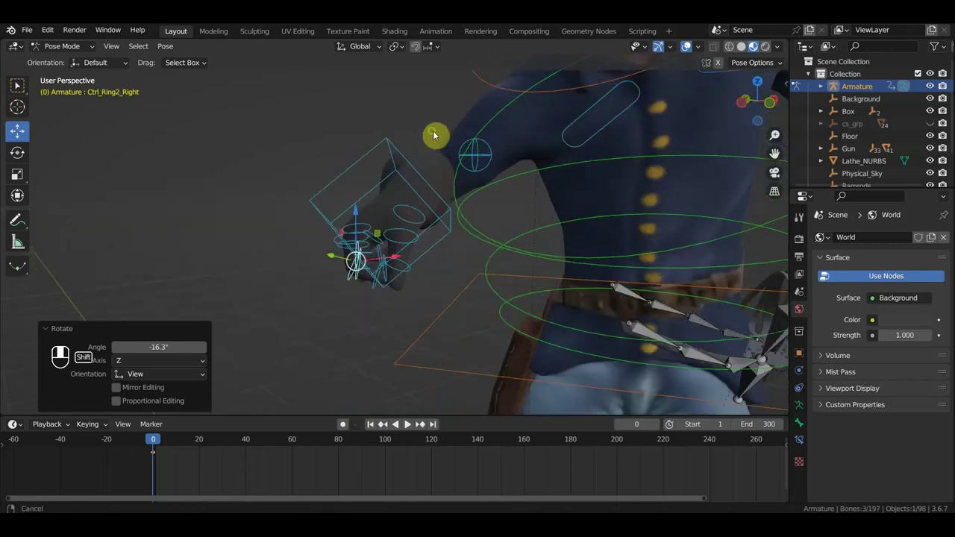
Rotate Ctrl_Index3_Right and the fingertip controls to close the right hand's grip.
{"action": "left_click", "coordinate": [416, 204]}
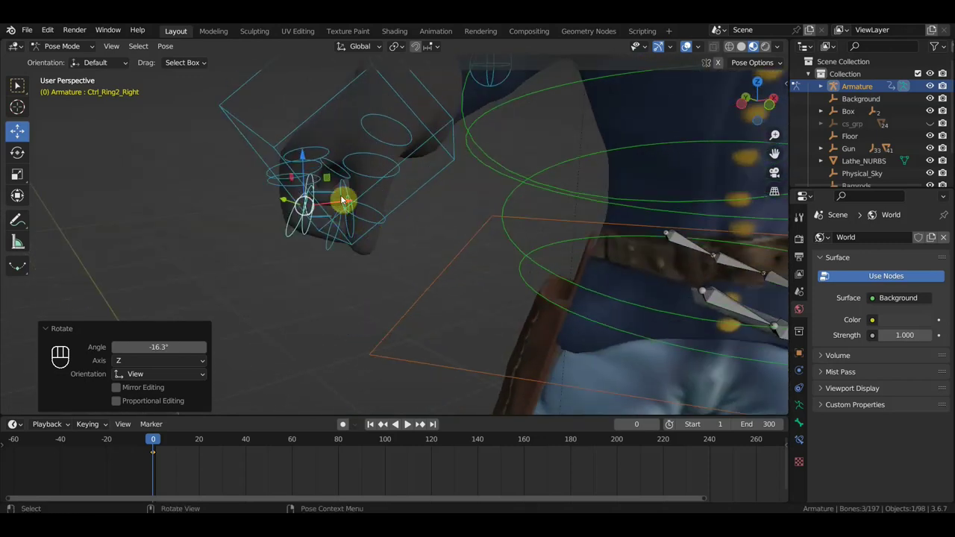
{"action": "left_click", "coordinate": [350, 231]}
{"action": "left_click", "coordinate": [332, 233]}
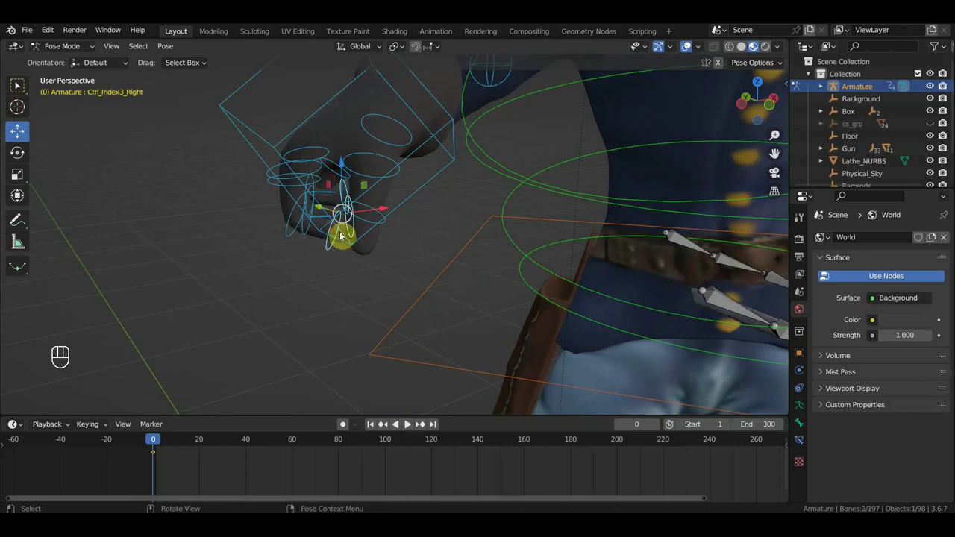
{"action": "key", "text": "r"}
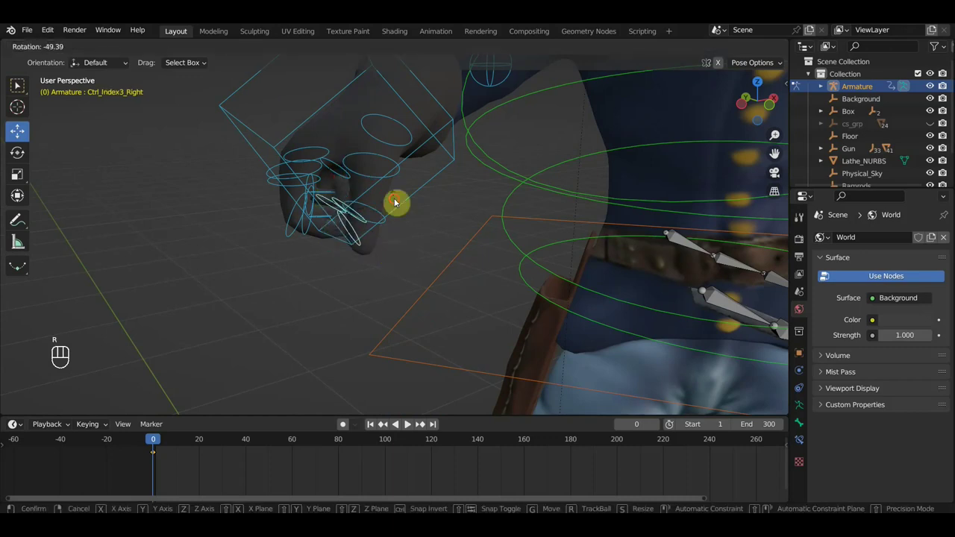
{"action": "left_click_drag", "start_coordinate": [417, 221], "coordinate": [504, 191]}
{"action": "left_click_drag", "start_coordinate": [483, 171], "coordinate": [504, 191]}
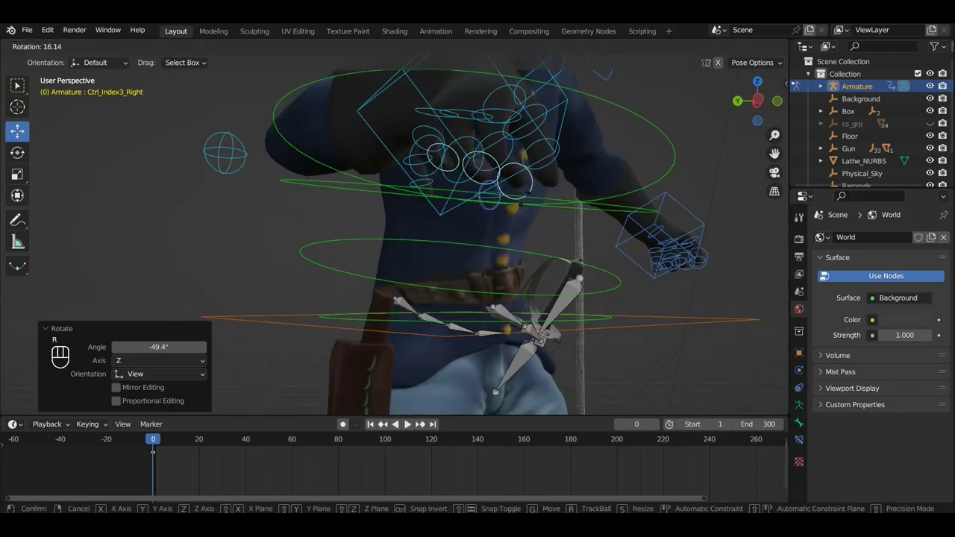
{"action": "left_click_drag", "start_coordinate": [535, 204], "coordinate": [543, 201]}
{"action": "key", "text": "ctrl+z"}
{"action": "key", "text": "ctrl+z"}
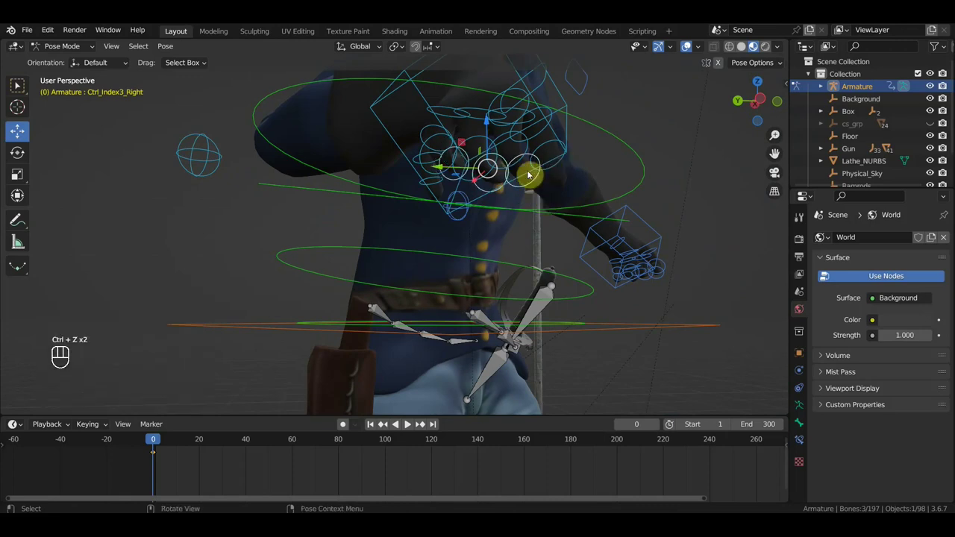
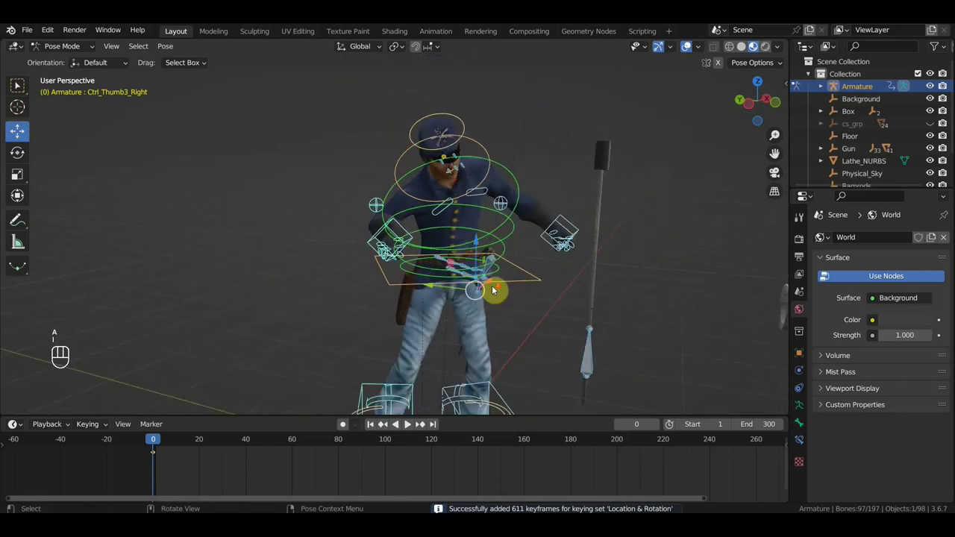
Orbit around the soldier and switch to top view to line the ramrod up with the barrel.
{"action": "middle_click", "coordinate": [519, 266]}
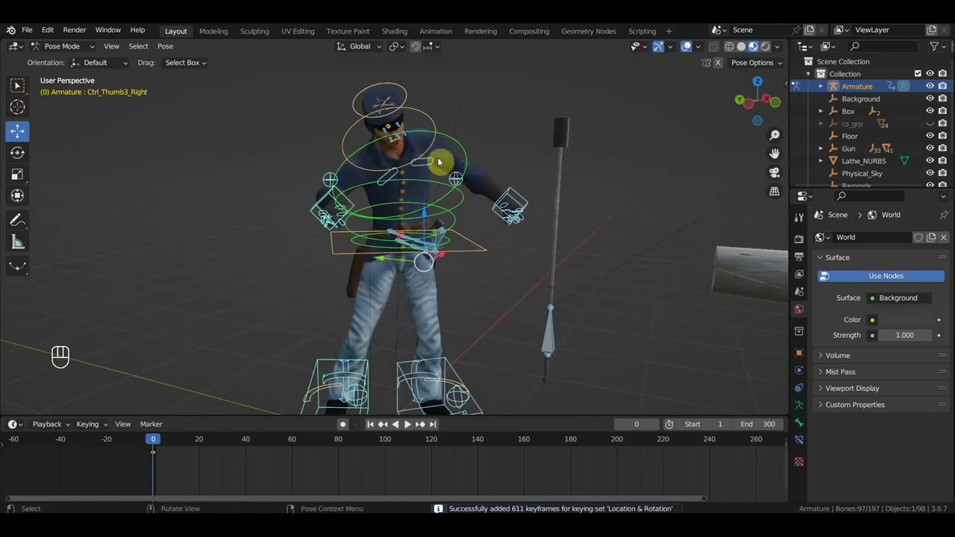
{"action": "middle_click", "coordinate": [449, 162]}
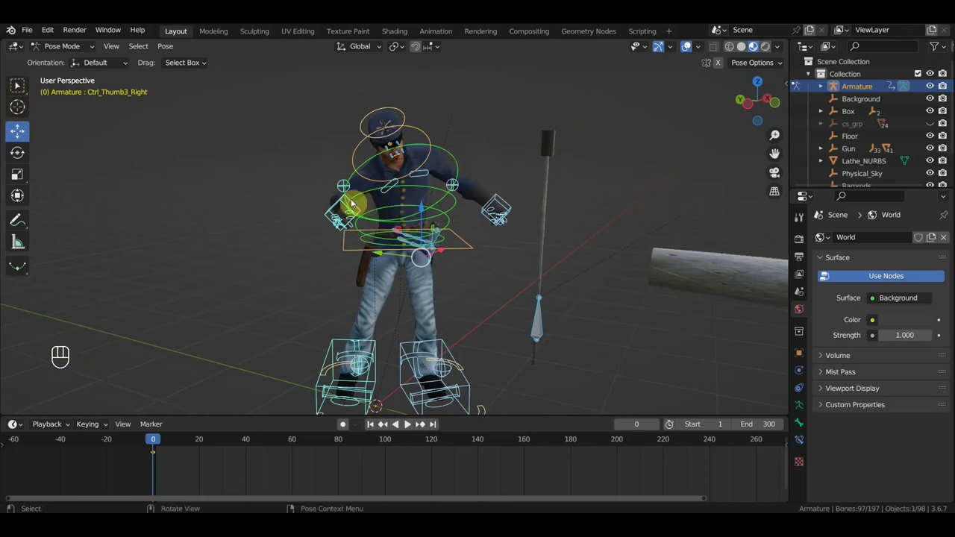
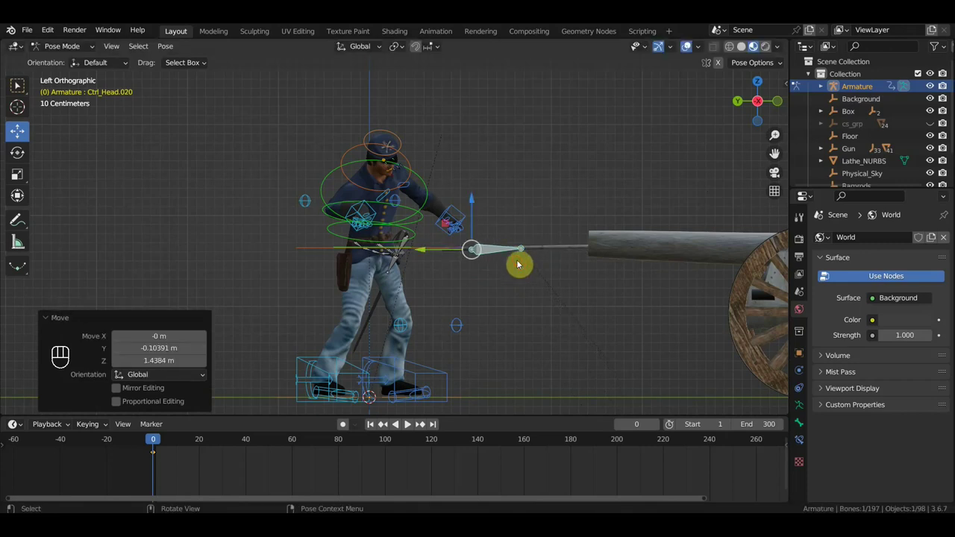
{"action": "key", "text": "KP_7"}
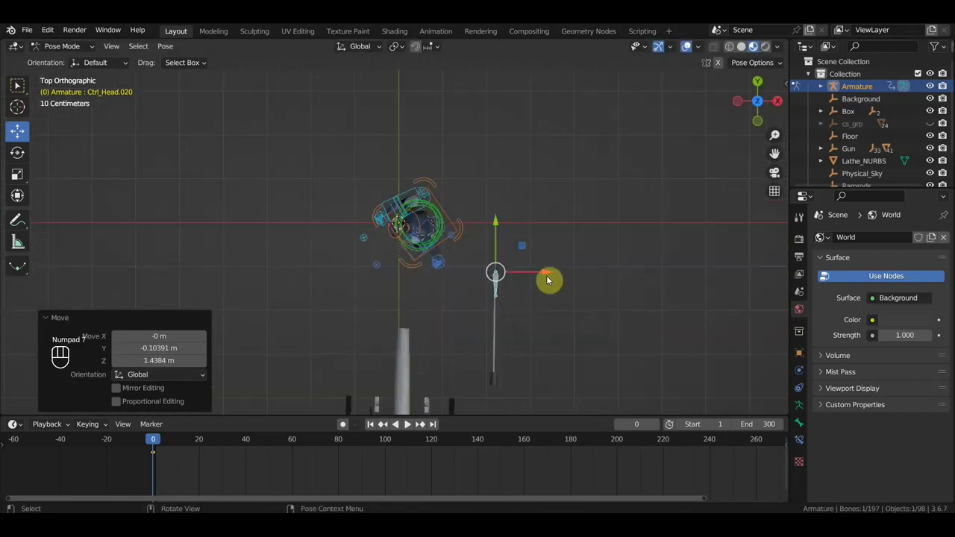
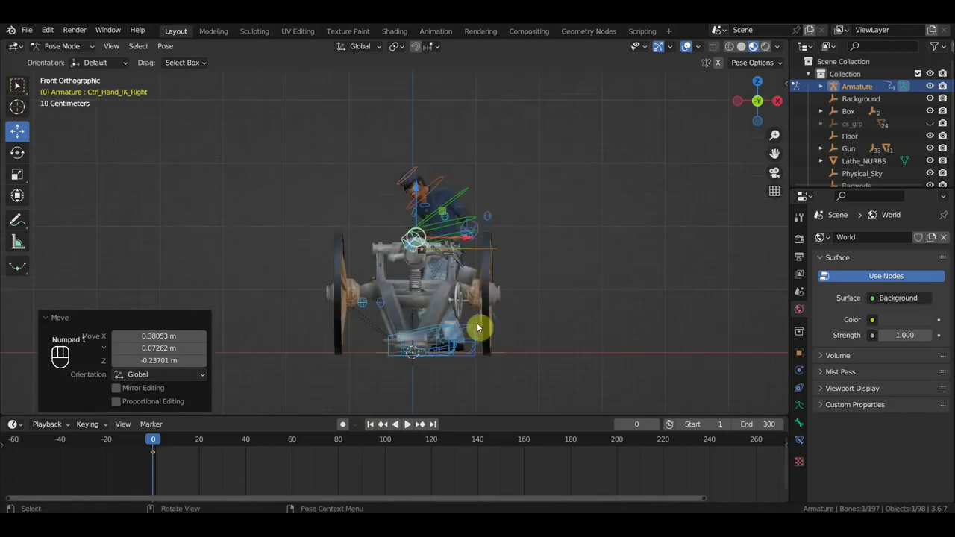
Select every rig control and insert Location & Rotation keyframes (611 channels) at frame 0.
{"action": "middle_click", "coordinate": [376, 399]}
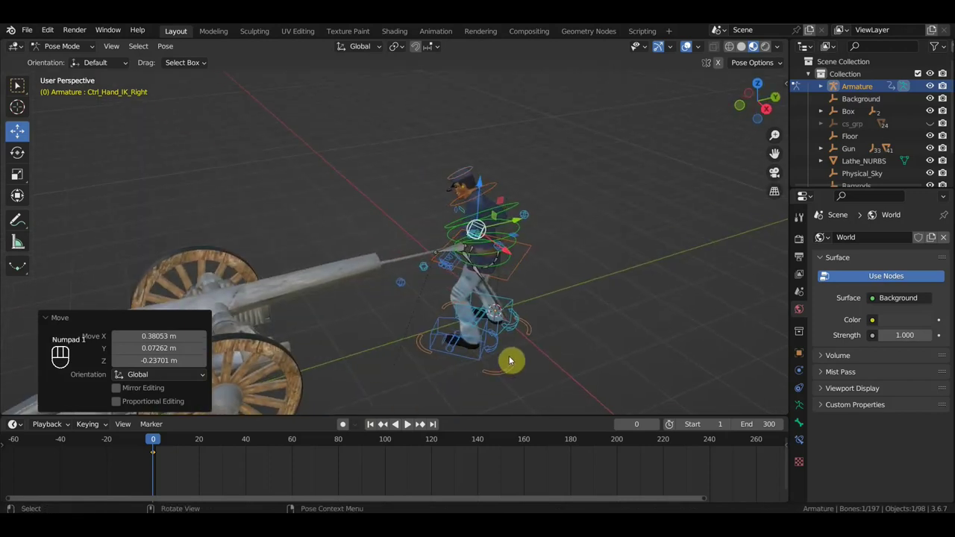
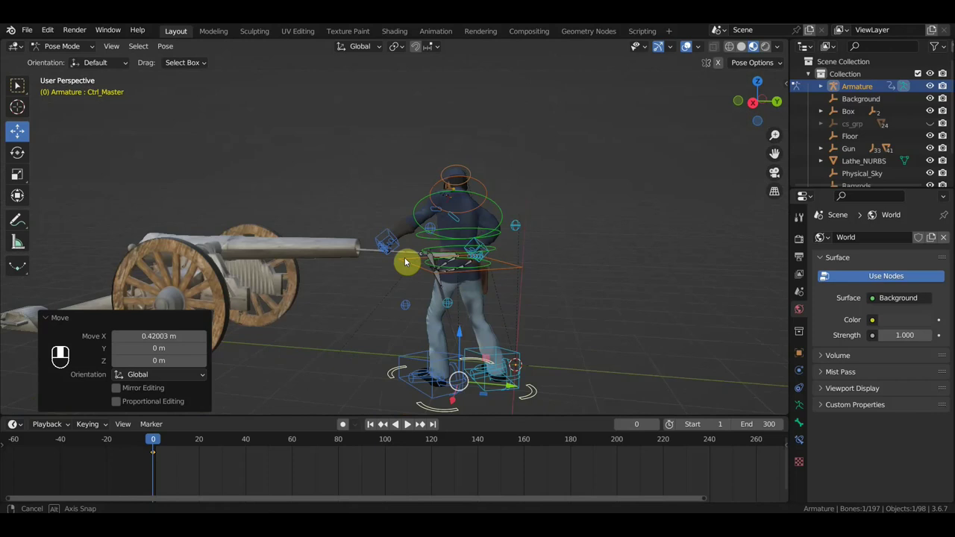
{"action": "key", "text": "a"}
{"action": "key", "text": "i"}
{"action": "middle_click", "coordinate": [299, 303]}
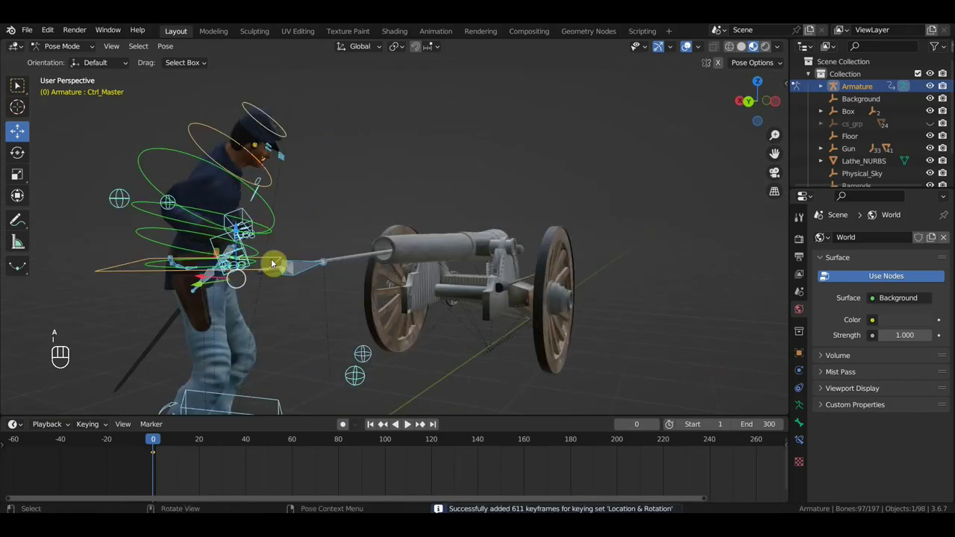
{"action": "left_click", "coordinate": [233, 236]}
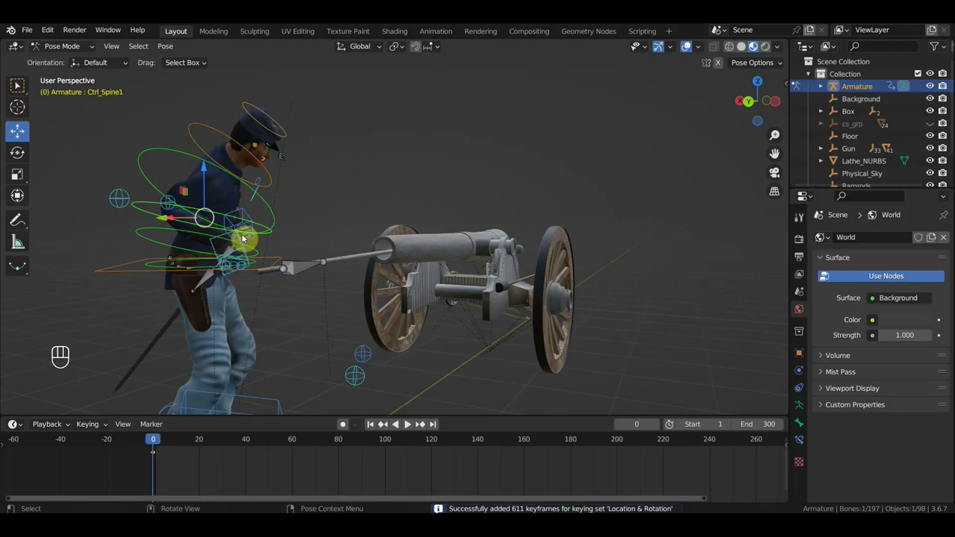
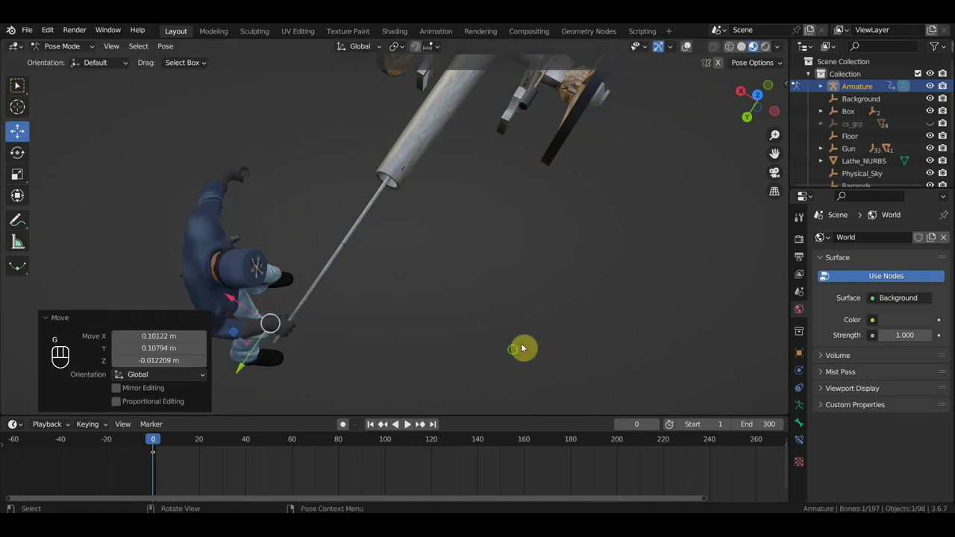
Rotate the soldier's hand control about 39 degrees and move it forward over the rammer.
{"action": "left_click_drag", "start_coordinate": [472, 319], "coordinate": [423, 244]}
{"action": "left_click", "coordinate": [423, 244]}
{"action": "right_click", "coordinate": [423, 244]}
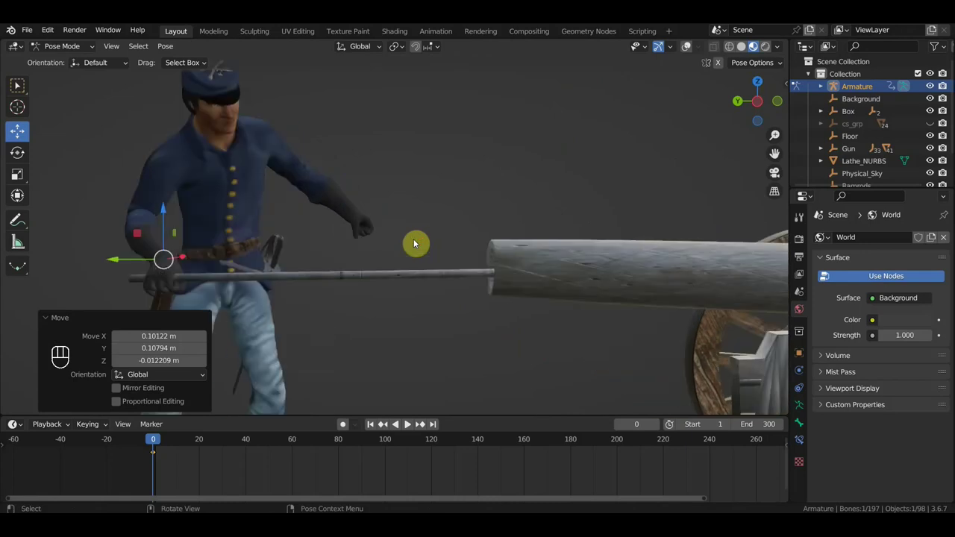
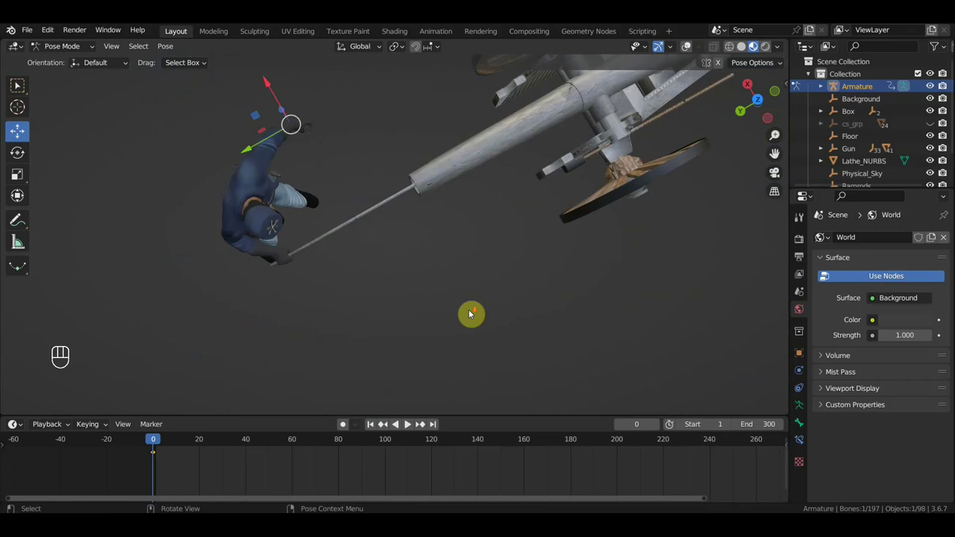
{"action": "key", "text": "r"}
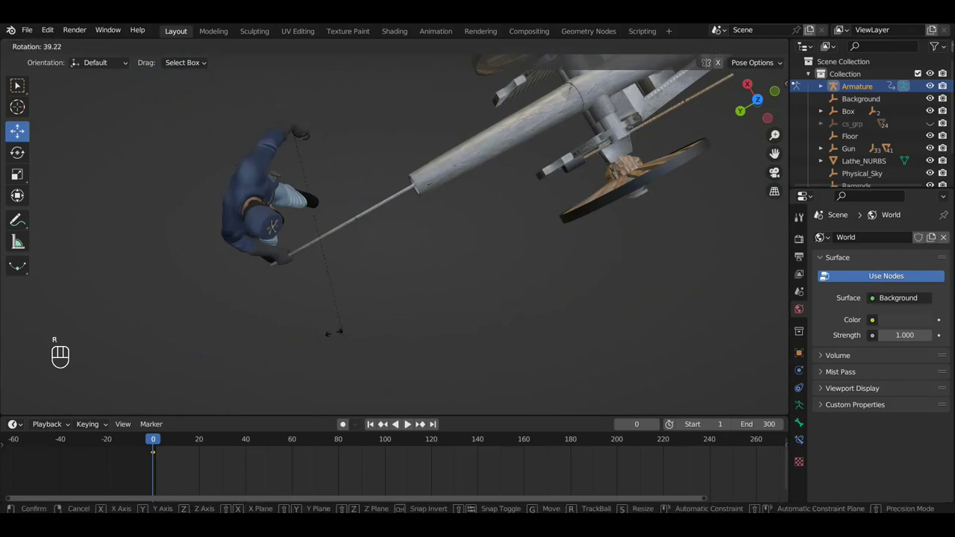
{"action": "key", "text": "g"}
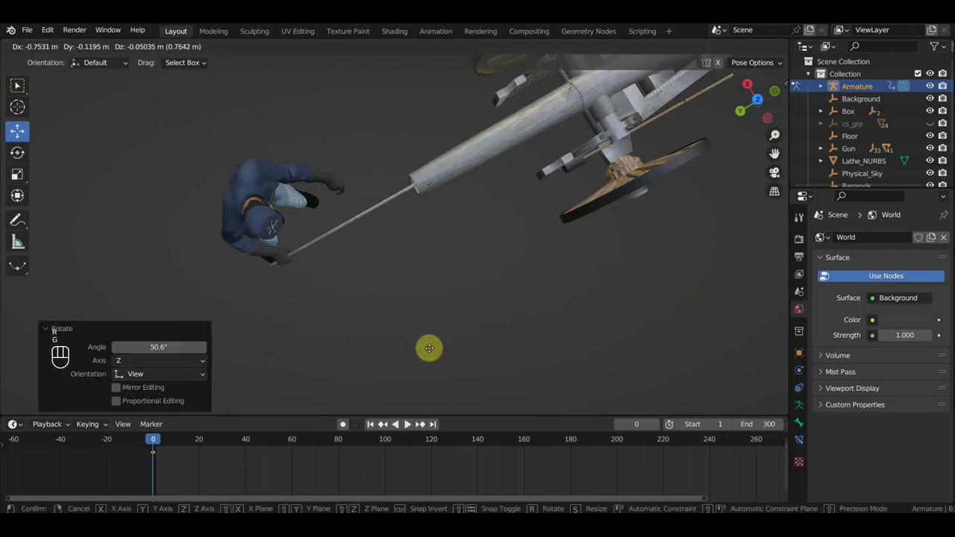
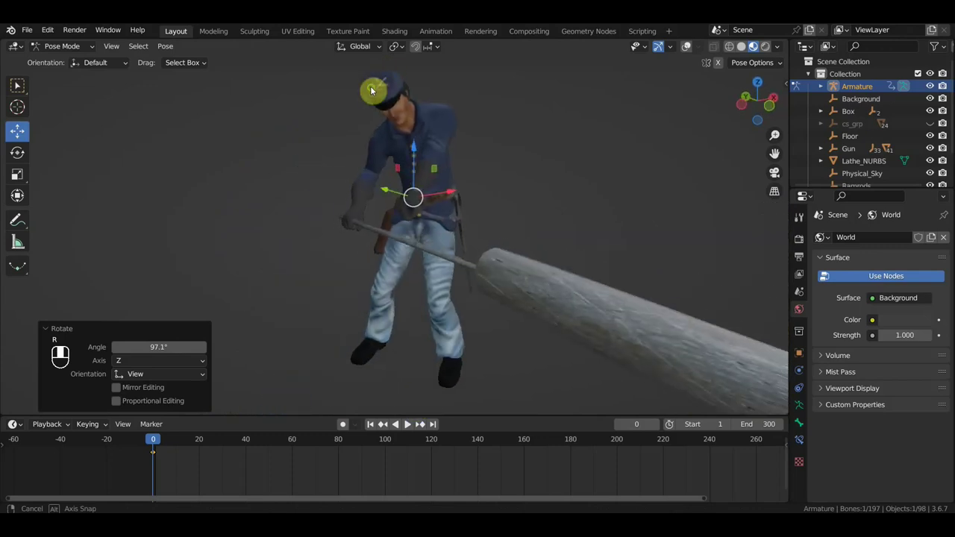
Key location and rotation for all rig controls at the current frame.
{"action": "left_click_drag", "start_coordinate": [602, 215], "coordinate": [579, 198]}
{"action": "left_click", "coordinate": [590, 237]}
{"action": "middle_click", "coordinate": [590, 237]}
{"action": "right_click", "coordinate": [590, 236]}
{"action": "key", "text": "a"}
{"action": "key", "text": "i"}
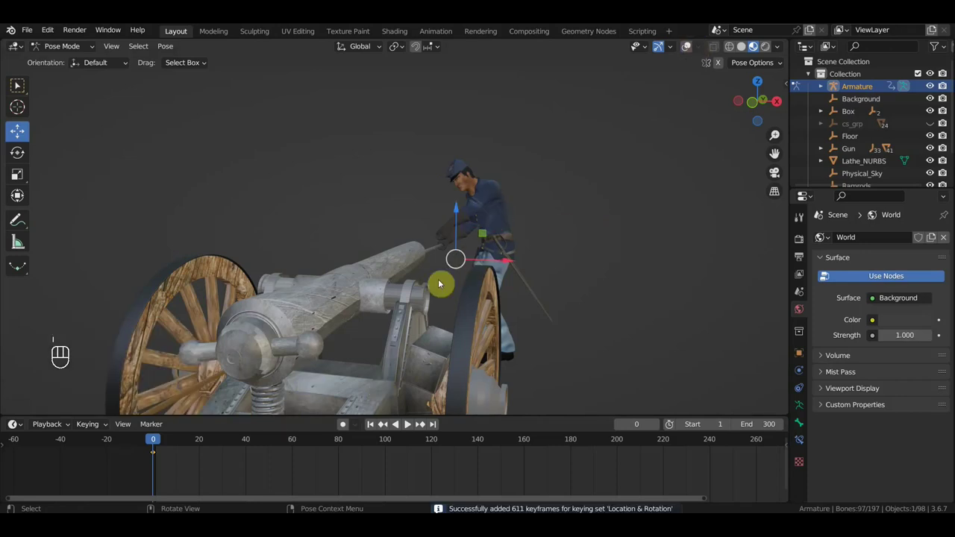
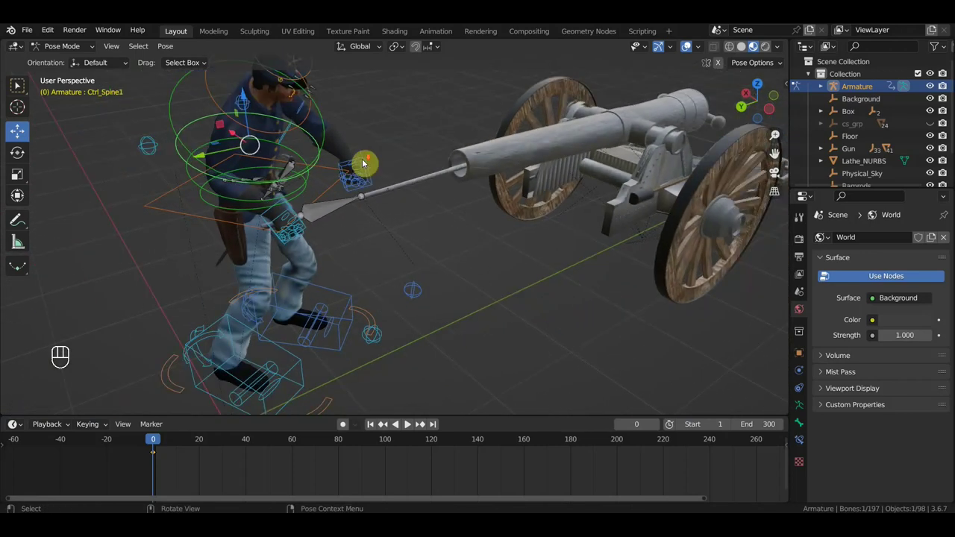
From a top view, rotate Ctrl_Spine1 and Ctrl_Hips to bend the soldier around the rammer.
{"action": "middle_click", "coordinate": [382, 204]}
{"action": "key", "text": "KP_7"}
{"action": "key", "text": "r"}
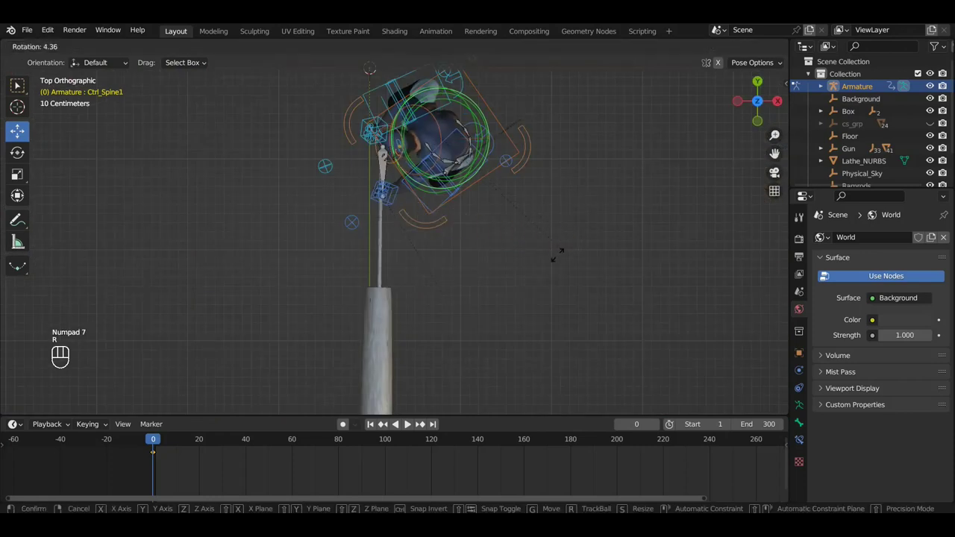
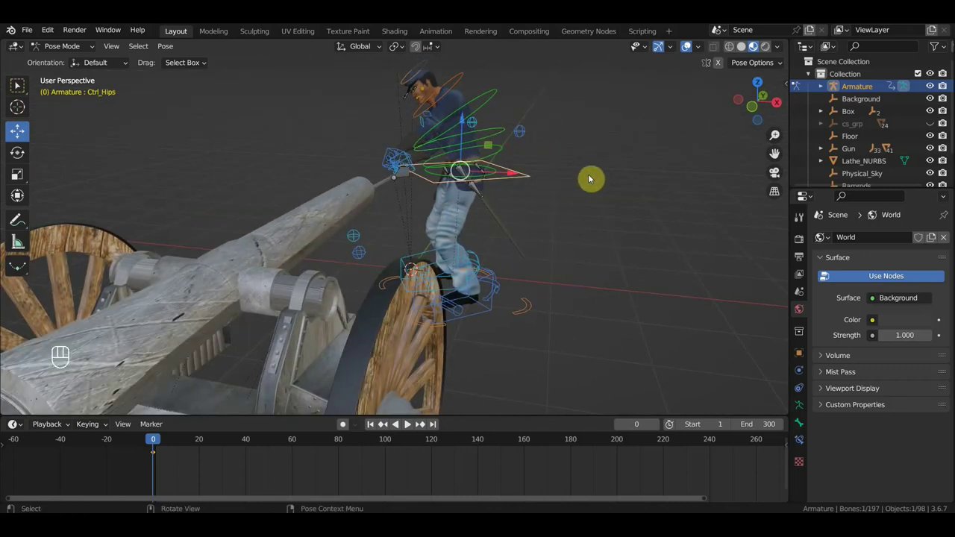
{"action": "key", "text": "r"}
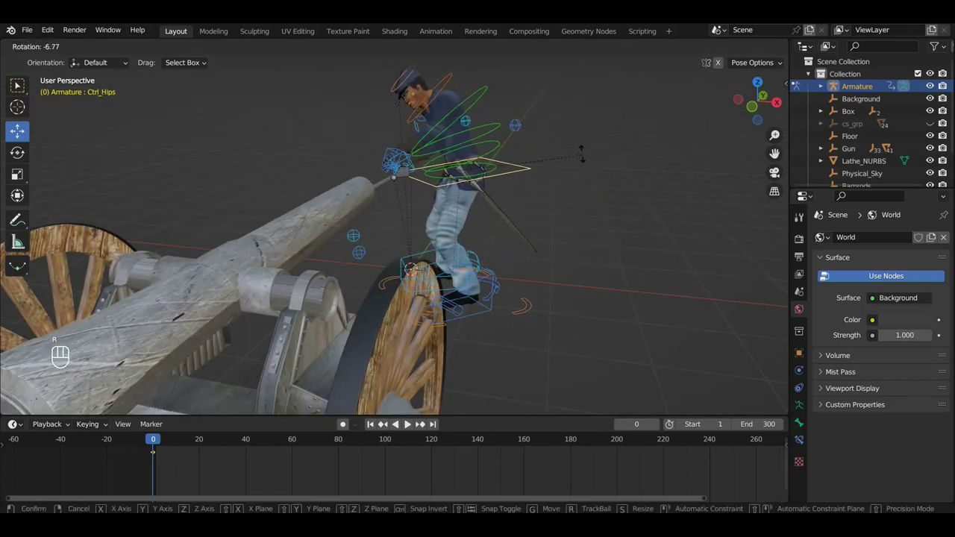
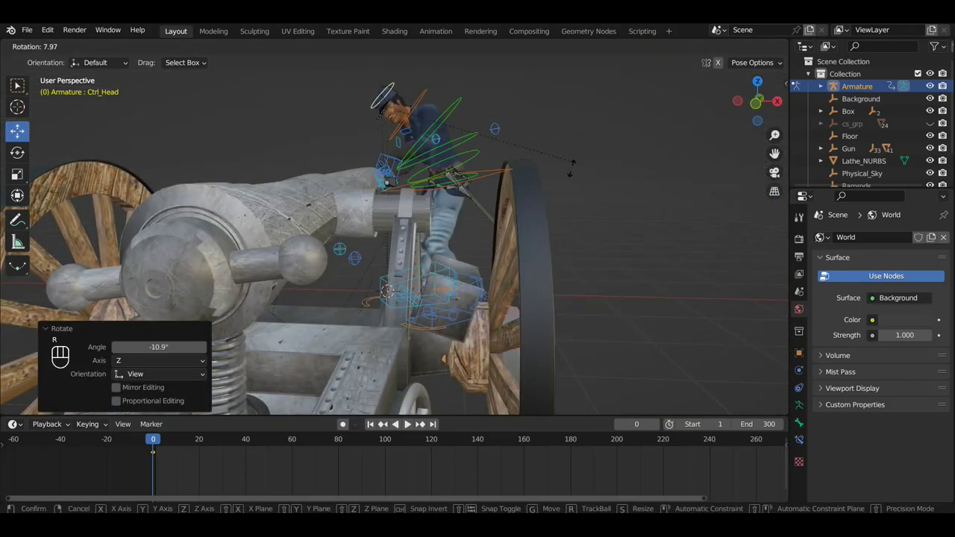
{"action": "middle_click", "coordinate": [596, 219]}
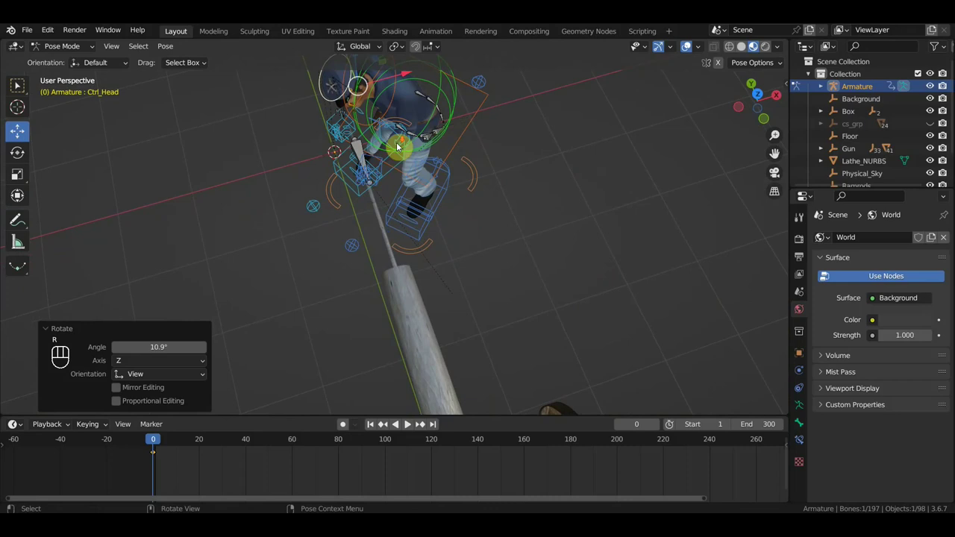
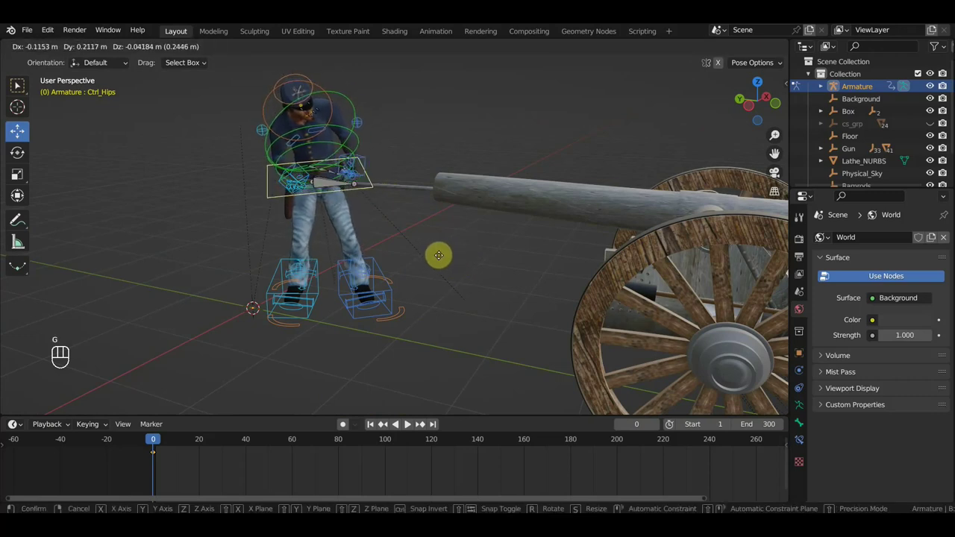
{"action": "left_click_drag", "start_coordinate": [420, 245], "coordinate": [323, 203]}
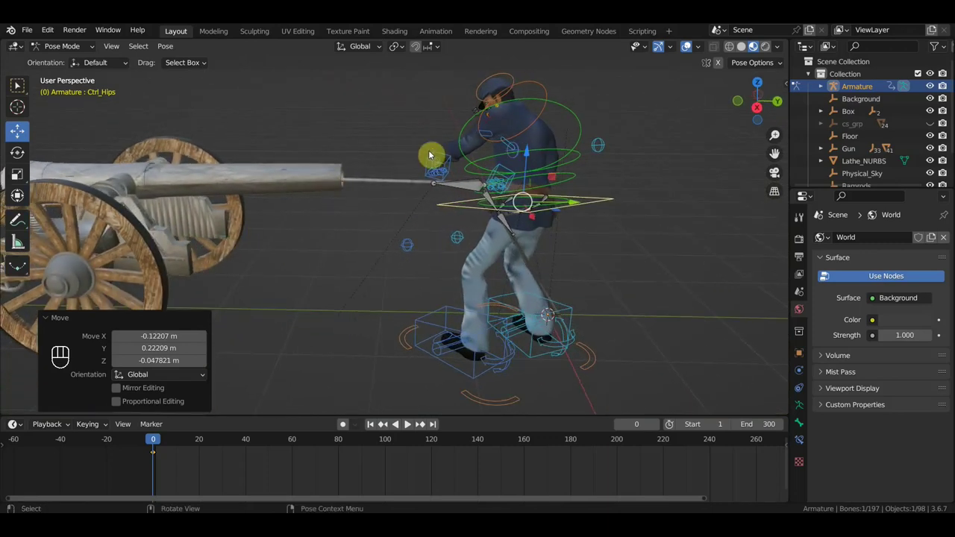
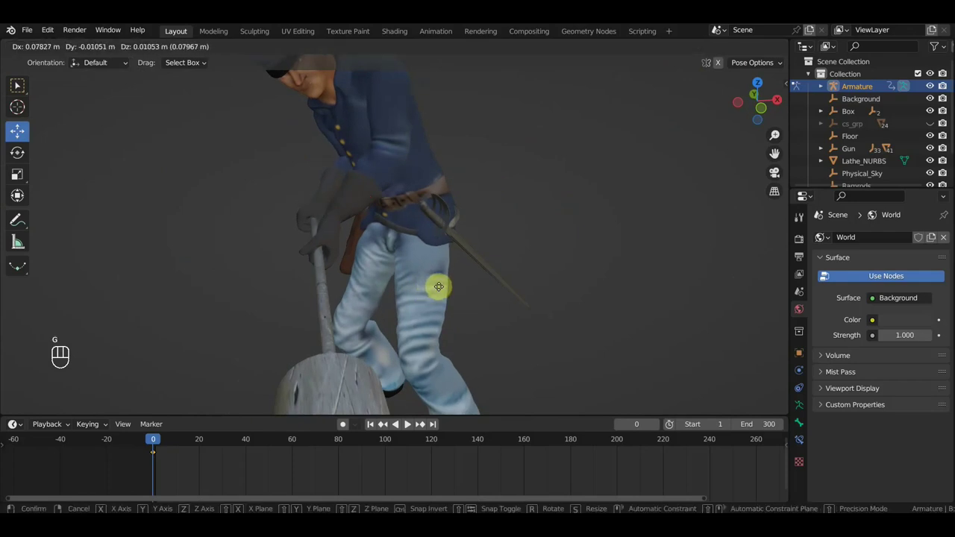
{"action": "left_click_drag", "start_coordinate": [520, 285], "coordinate": [635, 260]}
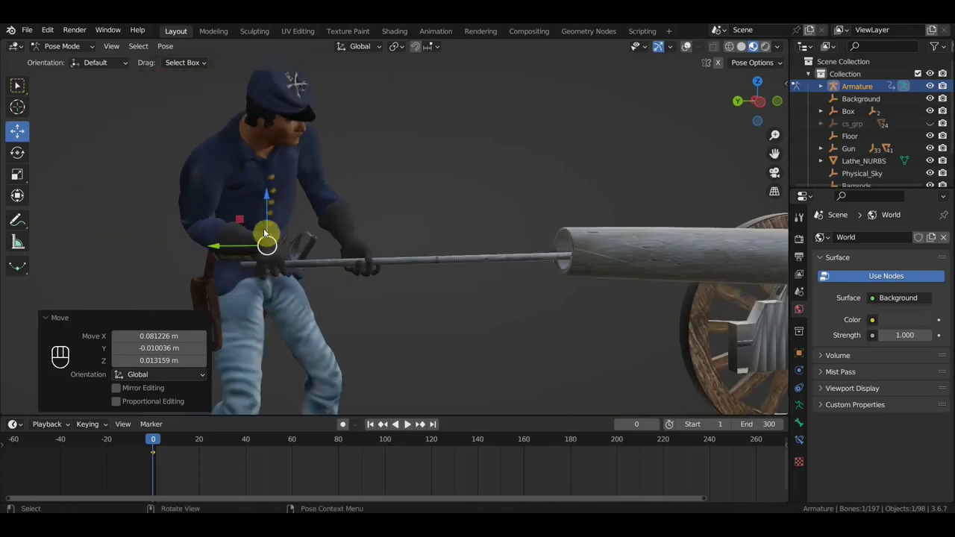
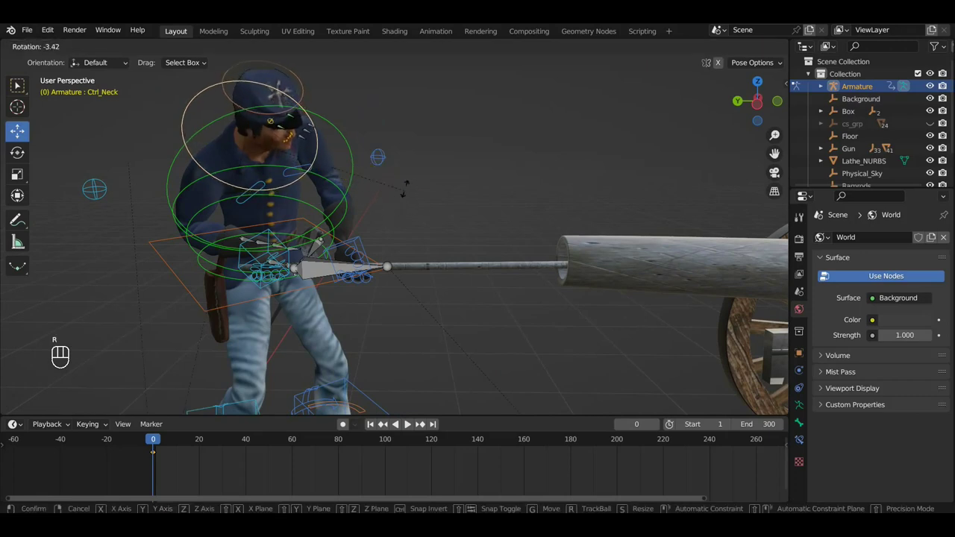
Rotate the head and neck controls, then re-key location and rotation for the whole rig.
{"action": "key", "text": "r"}
{"action": "left_click_drag", "start_coordinate": [418, 234], "coordinate": [418, 221]}
{"action": "key", "text": "a"}
{"action": "key", "text": "i"}
{"action": "middle_click", "coordinate": [417, 232]}
{"action": "middle_click", "coordinate": [395, 248]}
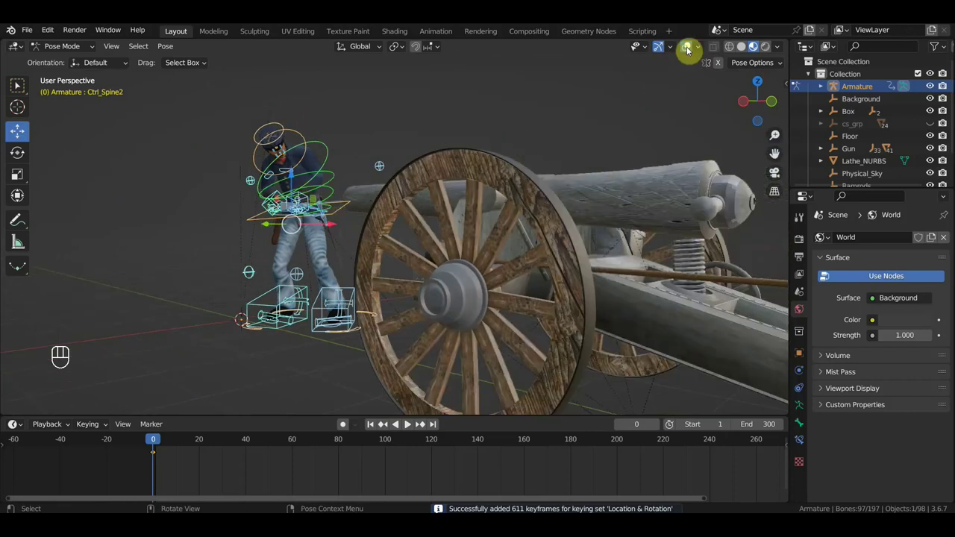
Hide overlays to check the hands against the rammer, then show them again.
{"action": "left_click", "coordinate": [687, 52]}
{"action": "middle_click", "coordinate": [584, 260]}
{"action": "left_click_drag", "start_coordinate": [603, 293], "coordinate": [632, 298]}
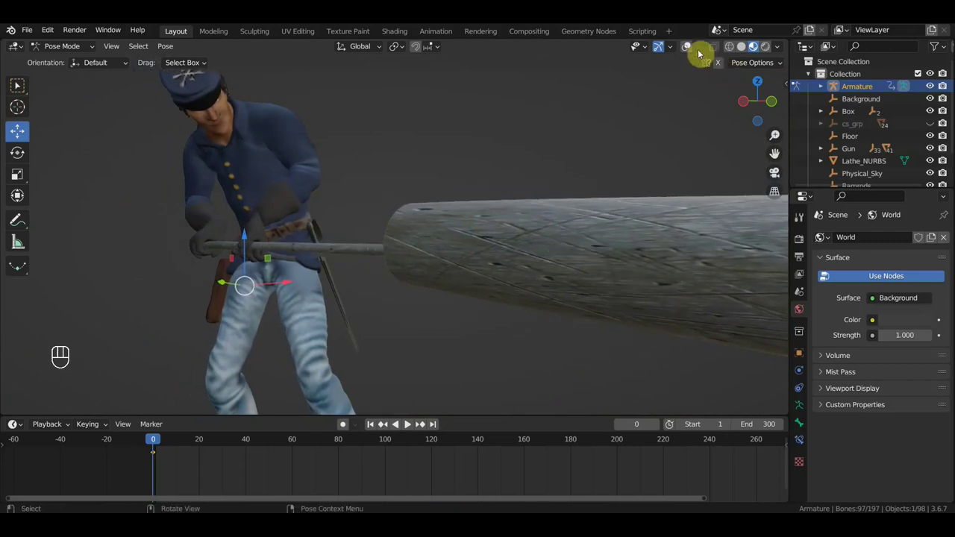
{"action": "left_click", "coordinate": [690, 51]}
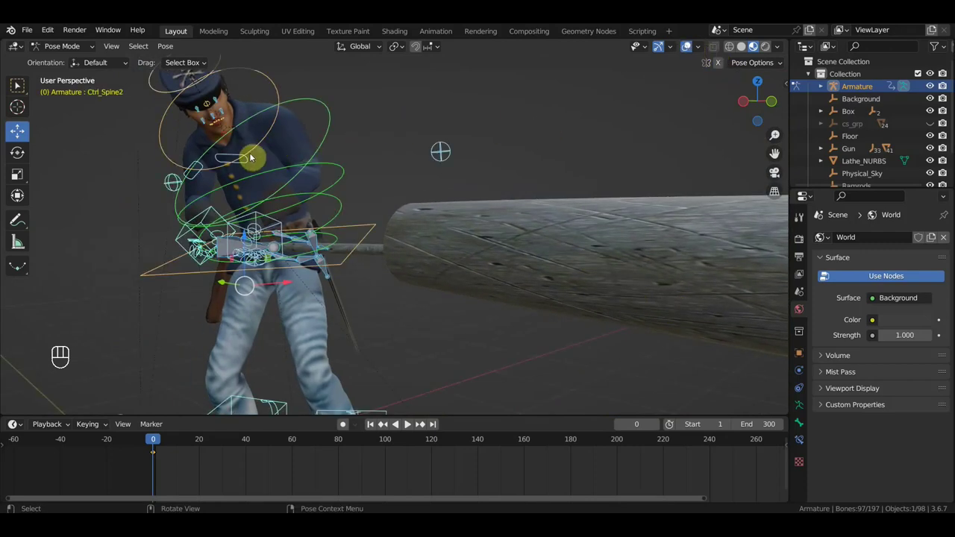
Rotate Ctrl_Shoulder_Right so the right arm rests on the rammer.
{"action": "left_click", "coordinate": [238, 158]}
{"action": "key", "text": "r"}
{"action": "left_click", "coordinate": [200, 170]}
{"action": "key", "text": "r"}
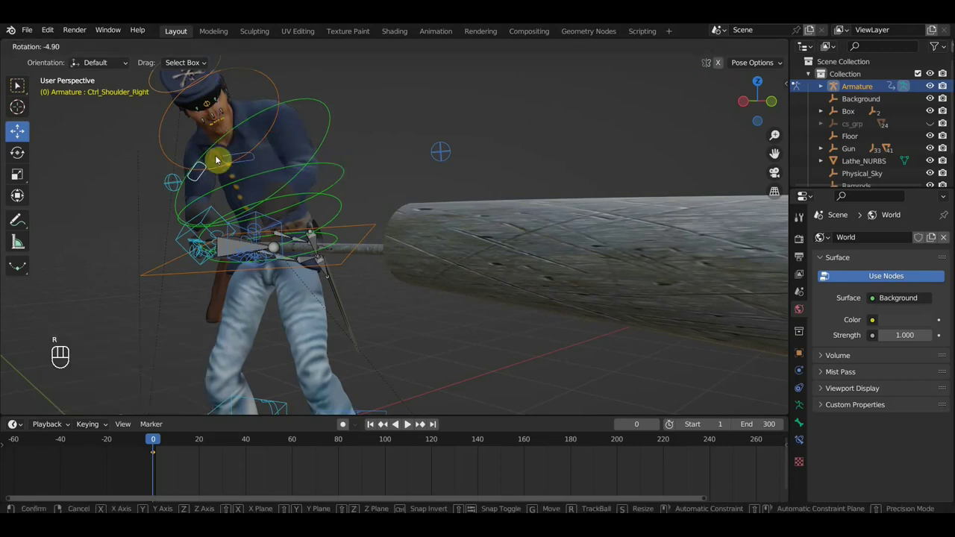
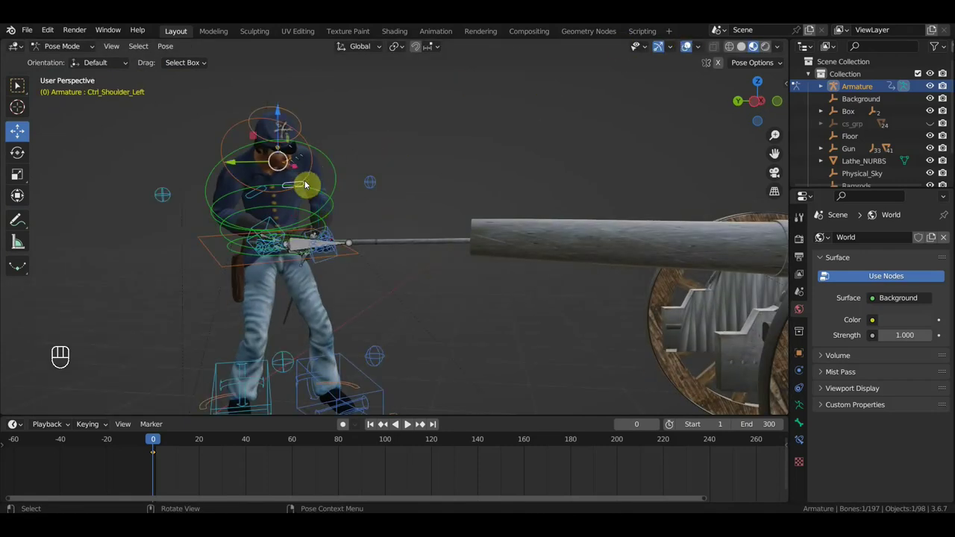
Rotate Ctrl_Shoulder_Left slightly and key location and rotation for all controls.
{"action": "key", "text": "r"}
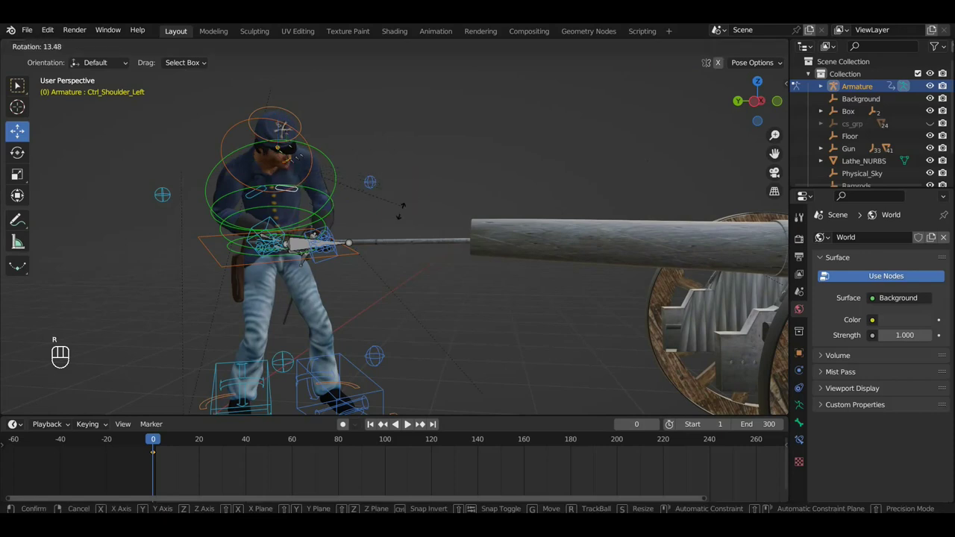
{"action": "left_click_drag", "start_coordinate": [436, 205], "coordinate": [402, 206]}
{"action": "left_click", "coordinate": [398, 206]}
{"action": "right_click", "coordinate": [398, 206]}
{"action": "key", "text": "a"}
{"action": "key", "text": "i"}
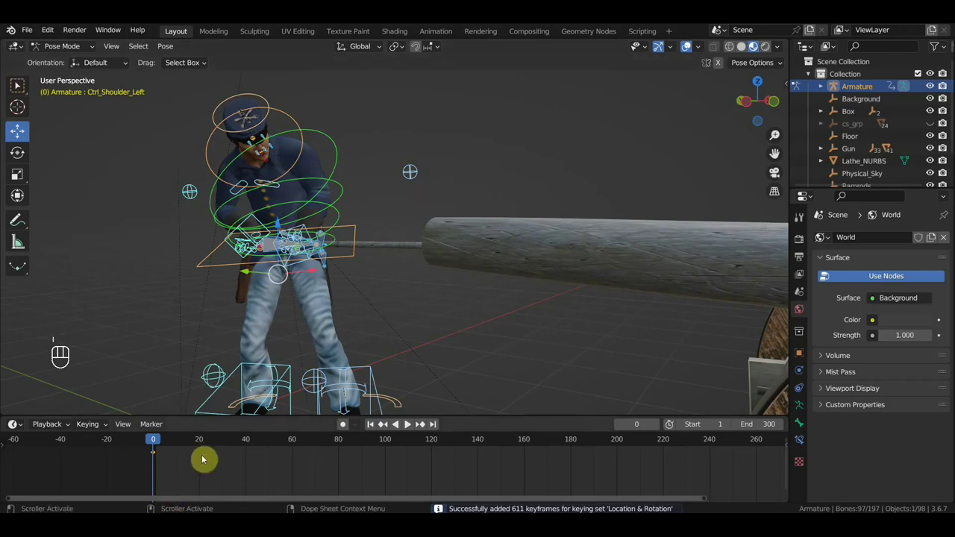
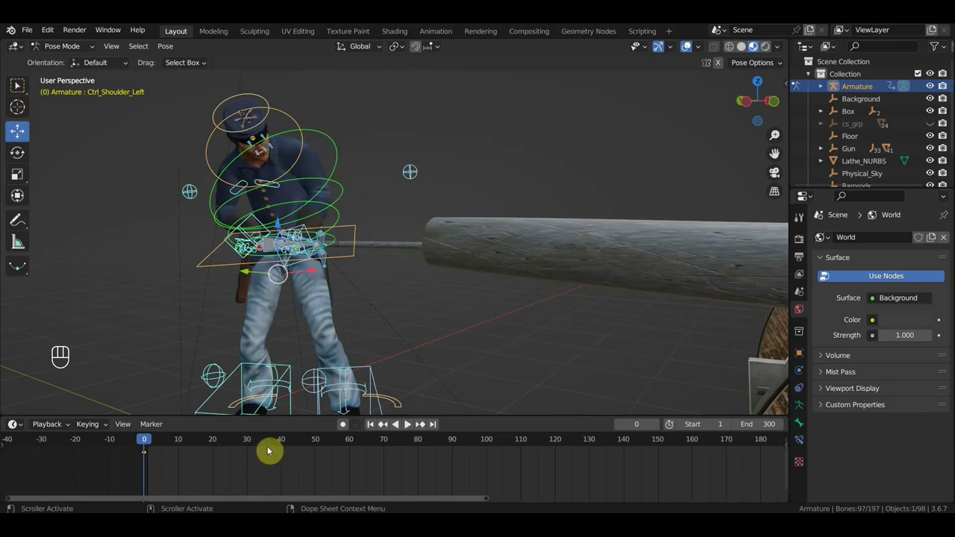
Jump to frame 40 and select the soldier's head control for the next pose.
{"action": "left_click", "coordinate": [283, 445]}
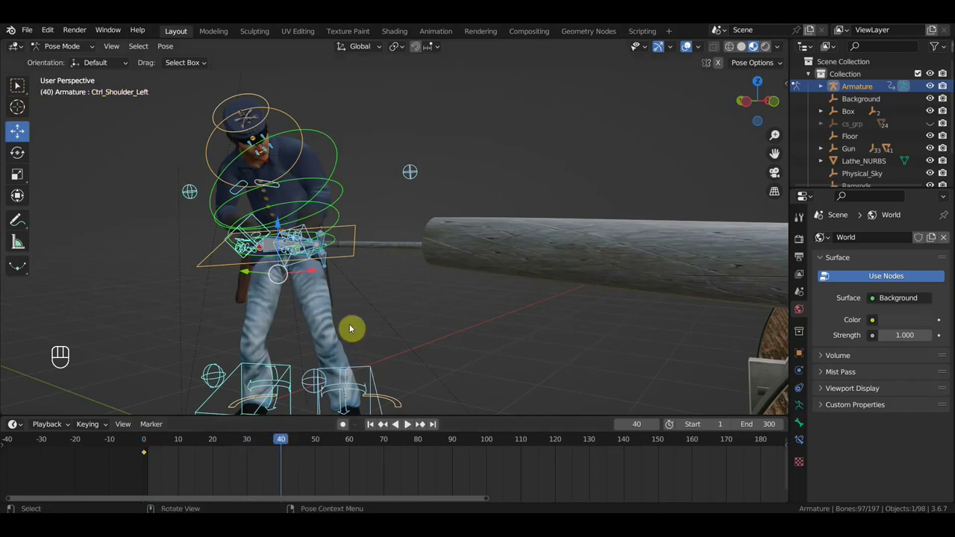
{"action": "left_click_drag", "start_coordinate": [376, 324], "coordinate": [415, 305]}
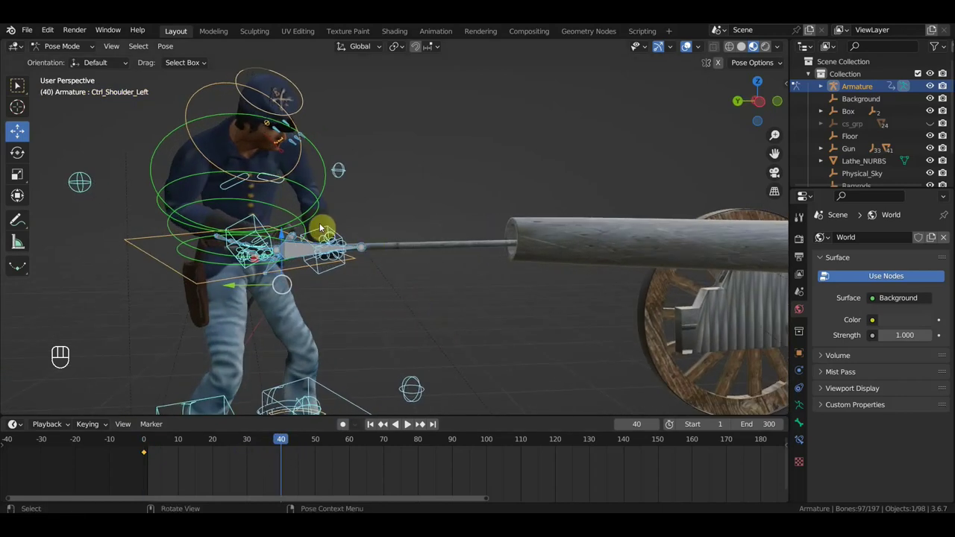
{"action": "left_click", "coordinate": [320, 231]}
{"action": "left_click", "coordinate": [255, 217]}
{"action": "left_click", "coordinate": [299, 255]}
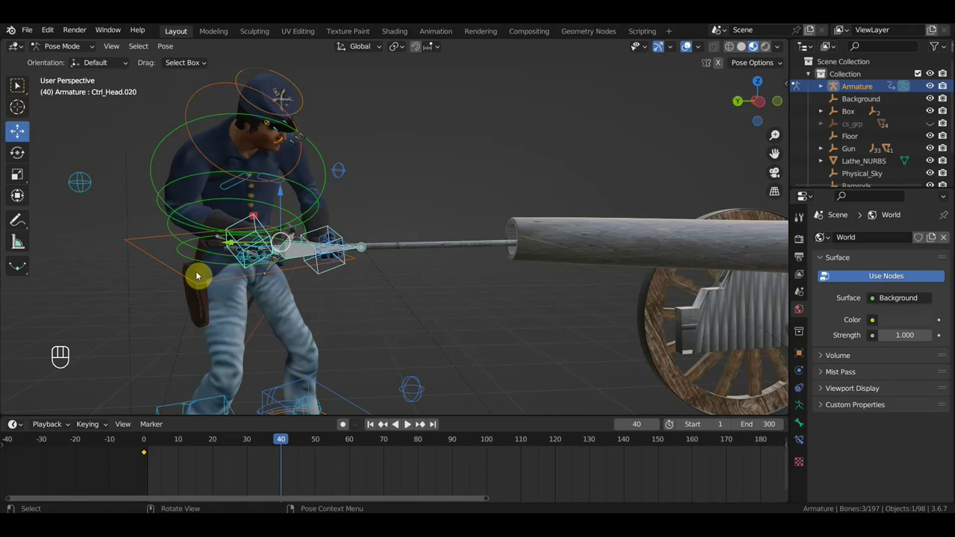
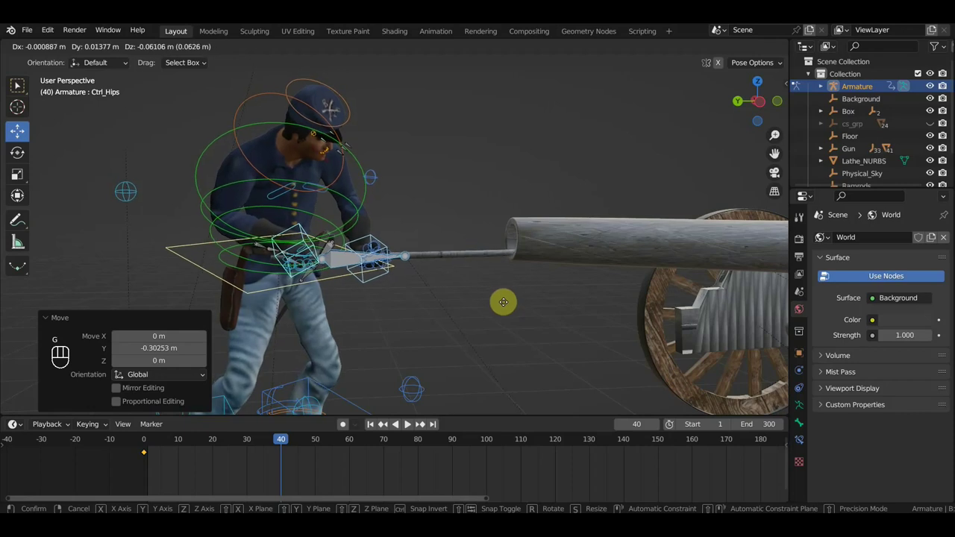
Shift the hips control toward the cannon and select the right hand IK control.
{"action": "middle_click", "coordinate": [499, 306]}
{"action": "left_click_drag", "start_coordinate": [500, 307], "coordinate": [496, 303]}
{"action": "left_click", "coordinate": [497, 303]}
{"action": "right_click", "coordinate": [498, 303]}
{"action": "left_click", "coordinate": [465, 306]}
{"action": "right_click", "coordinate": [465, 306]}
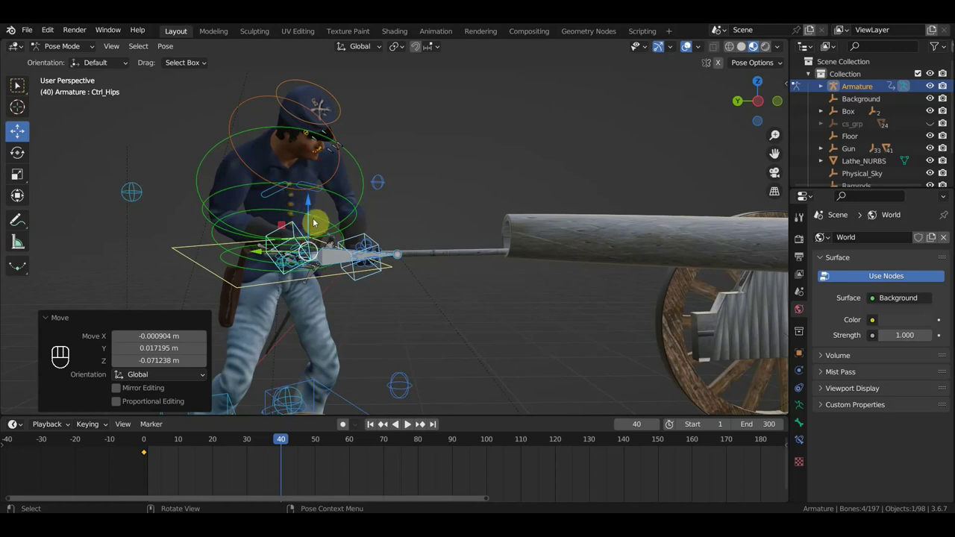
{"action": "left_click", "coordinate": [296, 231]}
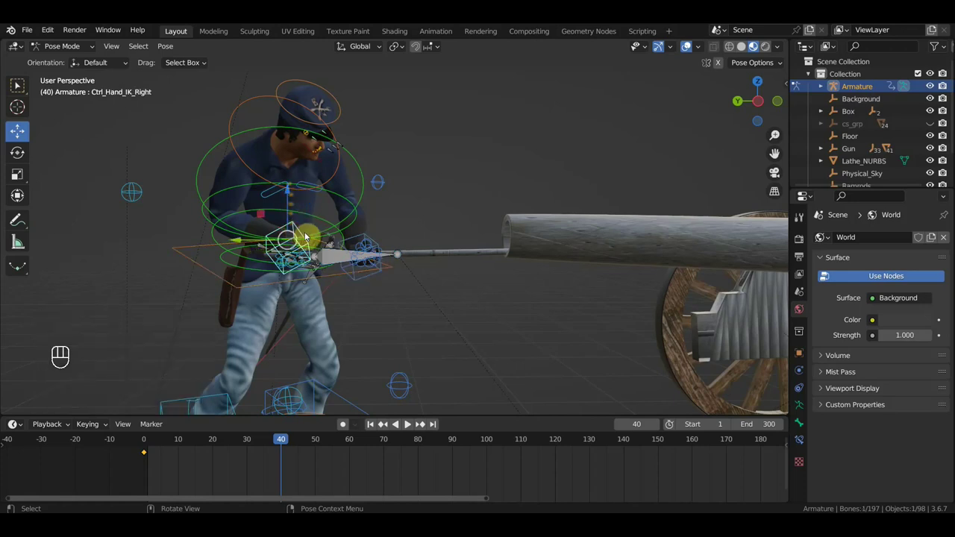
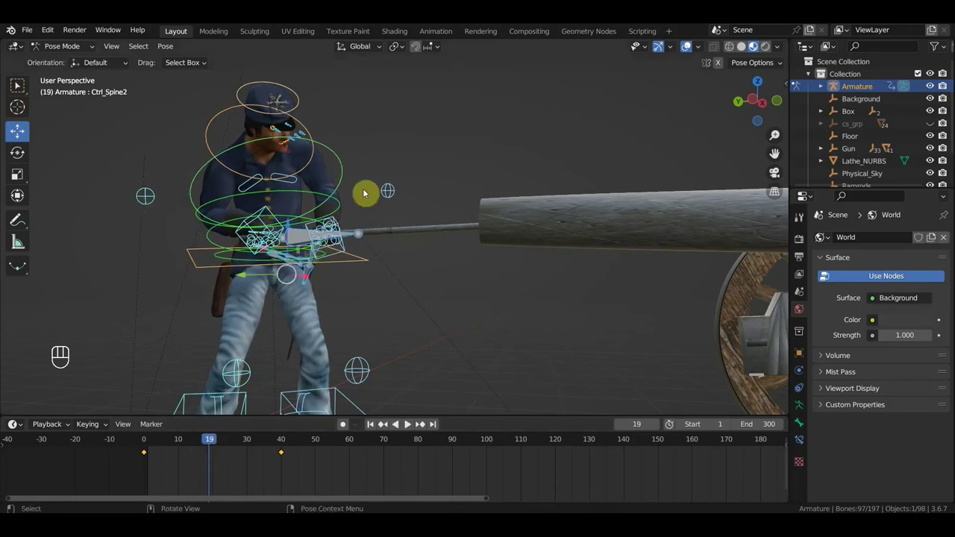
At frame 19, tilt the spine about 15 degrees and rotate the neck to bend the head.
{"action": "left_click", "coordinate": [342, 165]}
{"action": "left_click", "coordinate": [374, 194]}
{"action": "right_click", "coordinate": [374, 194]}
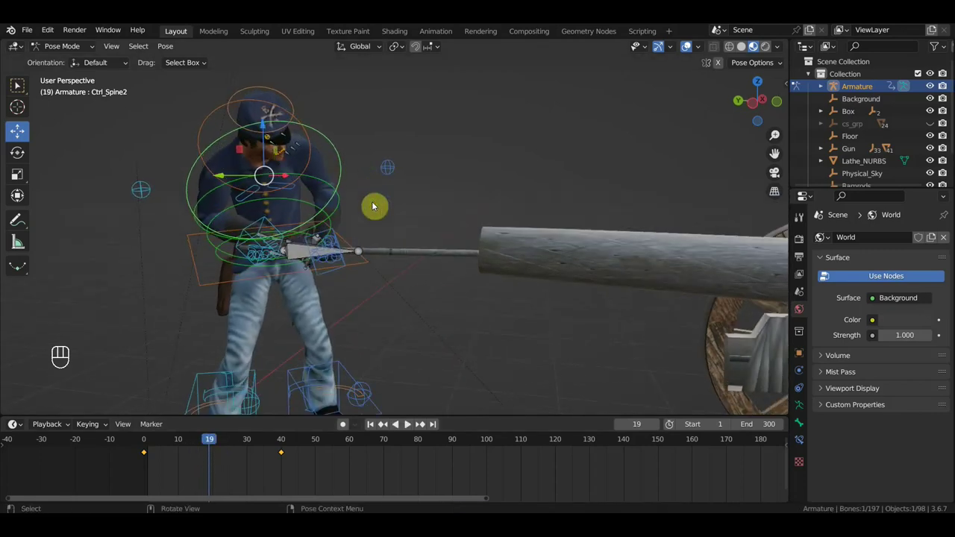
{"action": "left_click", "coordinate": [471, 219]}
{"action": "right_click", "coordinate": [471, 220]}
{"action": "left_click_drag", "start_coordinate": [505, 210], "coordinate": [559, 205]}
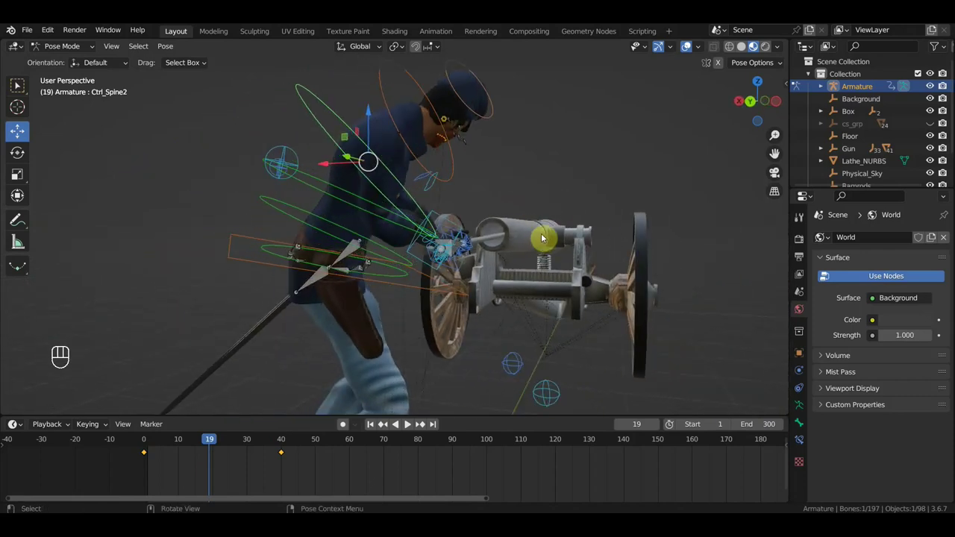
{"action": "key", "text": "r"}
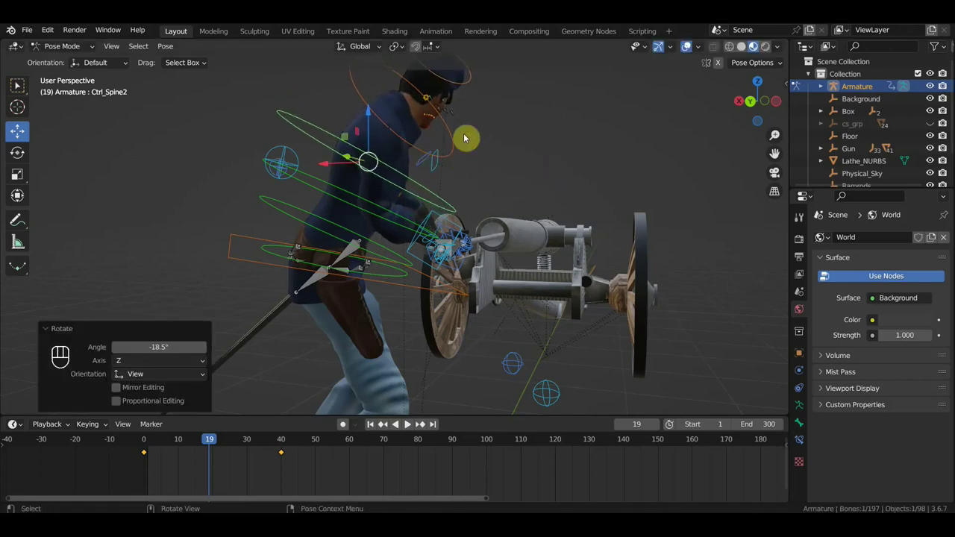
{"action": "key", "text": "r"}
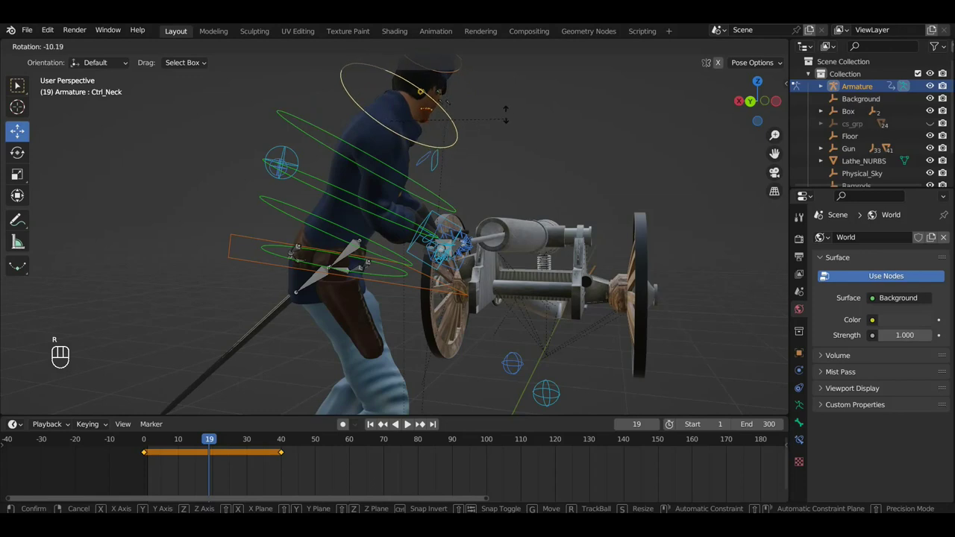
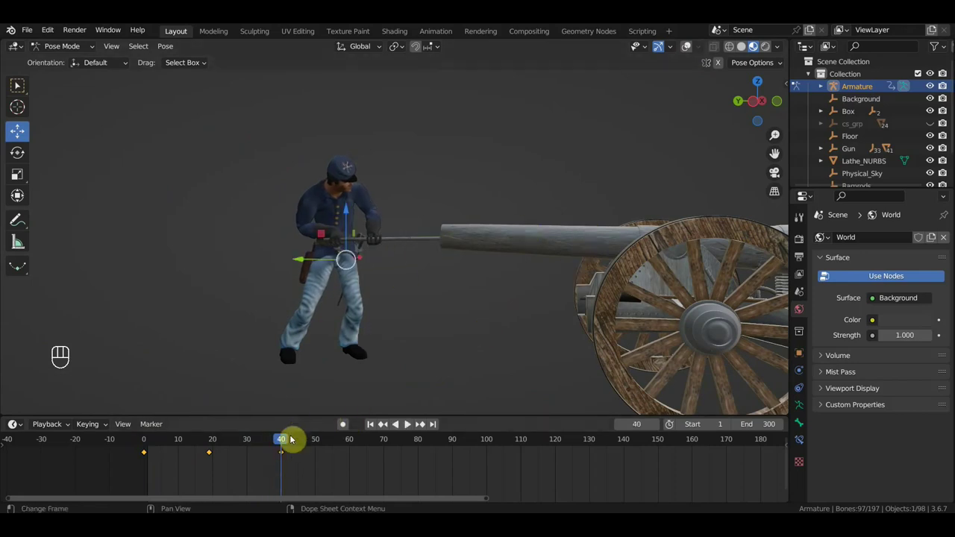
{"action": "left_click_drag", "start_coordinate": [247, 441], "coordinate": [283, 459]}
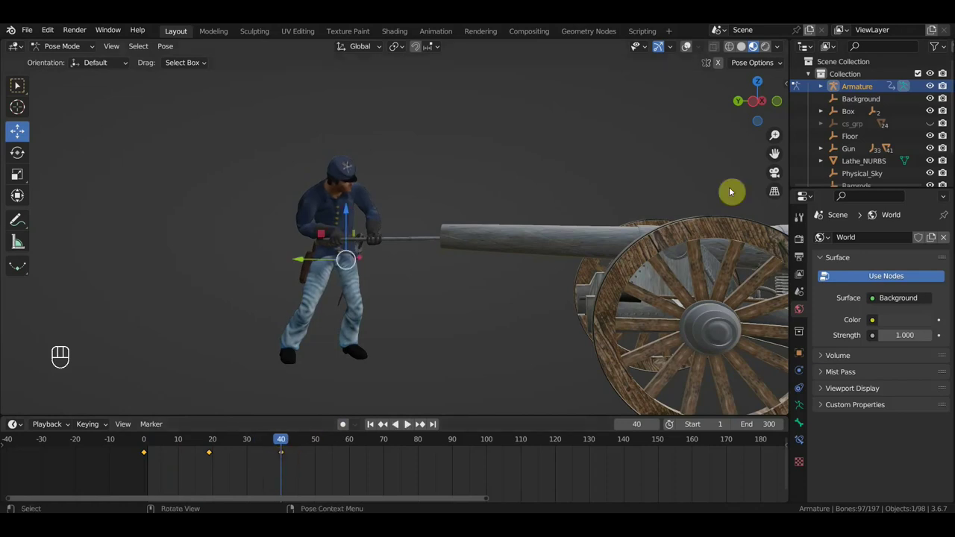
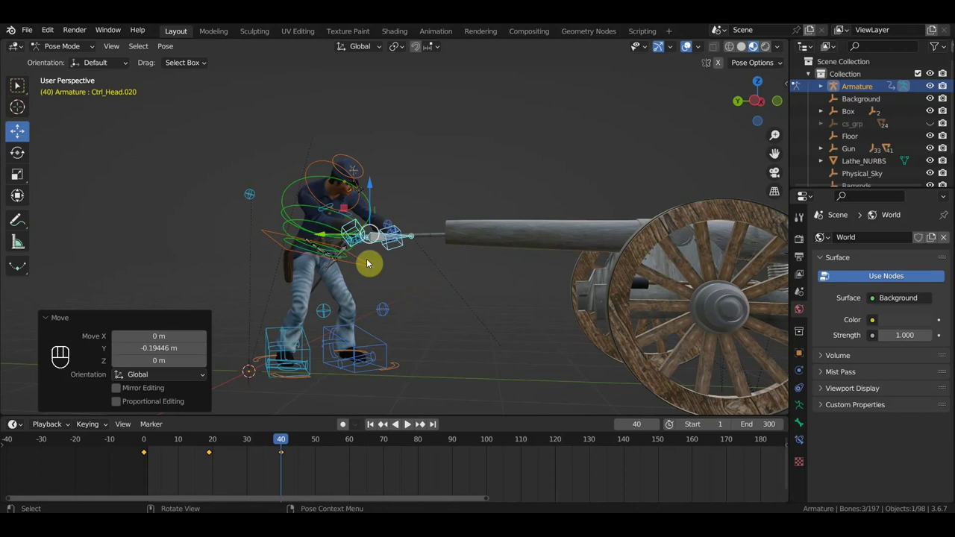
From above, rotate Ctrl_Spine1 about -18 degrees to twist the torso toward the rammer.
{"action": "middle_click", "coordinate": [309, 221]}
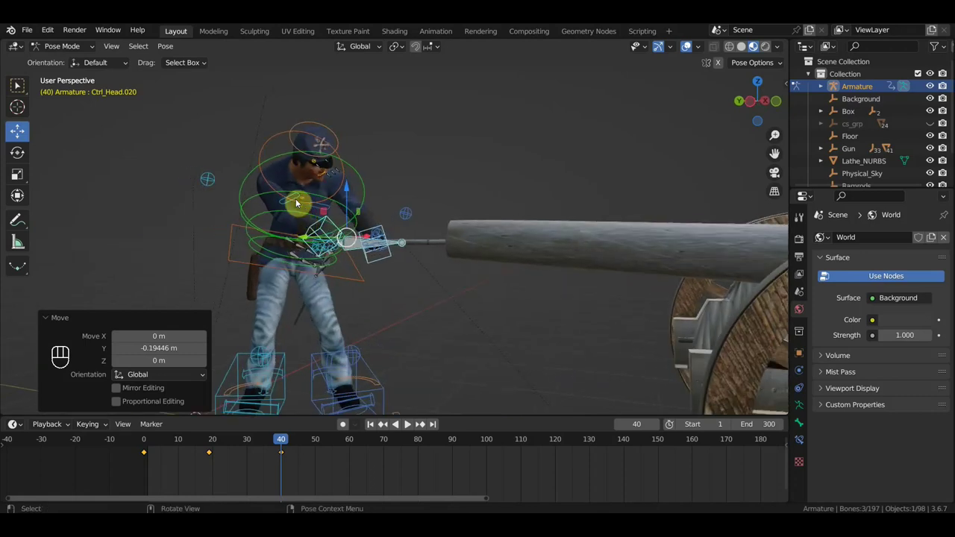
{"action": "left_click", "coordinate": [256, 197]}
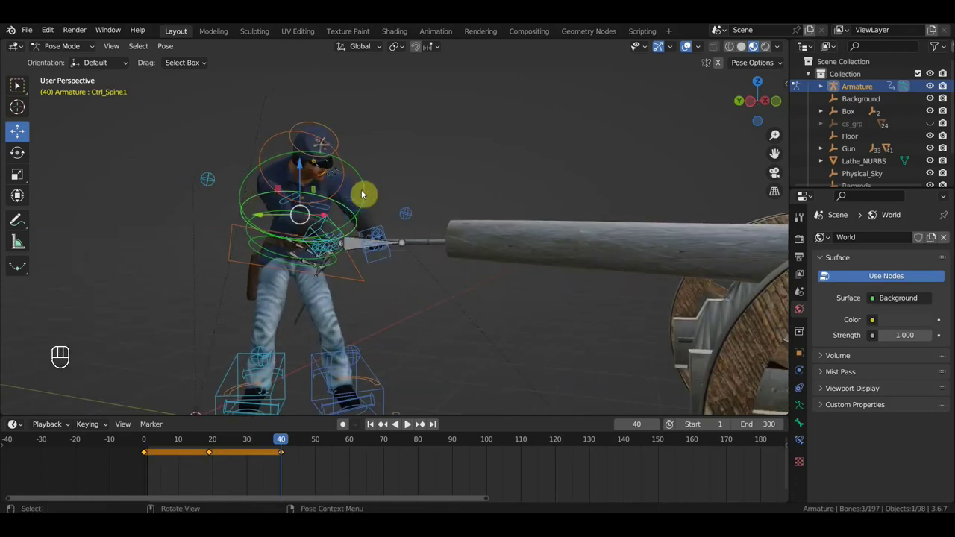
{"action": "middle_click", "coordinate": [378, 208]}
{"action": "middle_click", "coordinate": [476, 226]}
{"action": "key", "text": "r"}
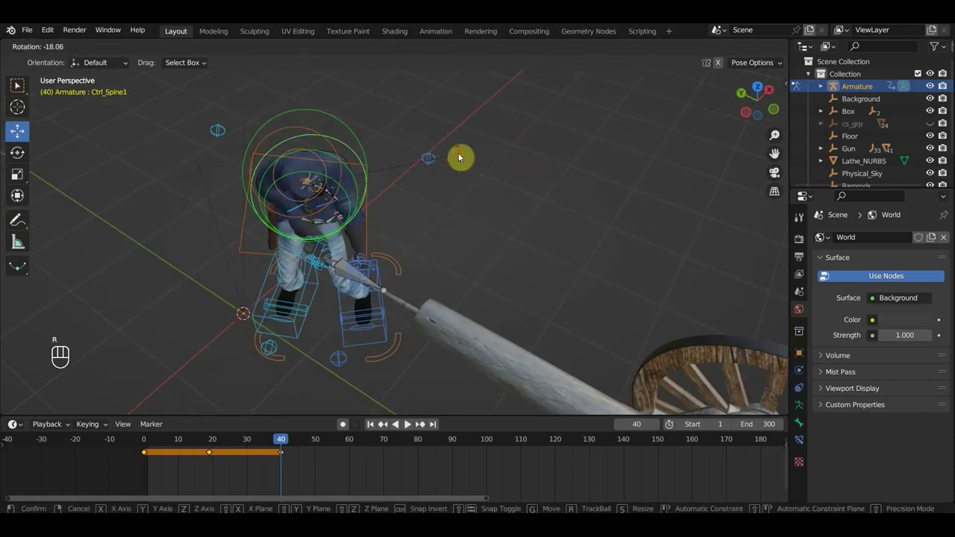
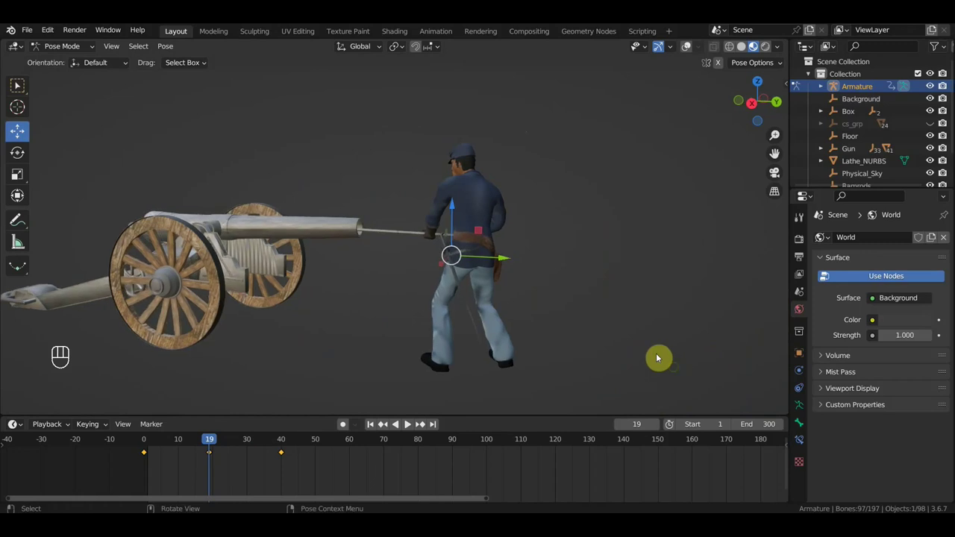
At frame 40, reposition the hips and hand IK controls and key location and rotation for all bones.
{"action": "middle_click", "coordinate": [627, 327]}
{"action": "left_click_drag", "start_coordinate": [188, 444], "coordinate": [384, 413]}
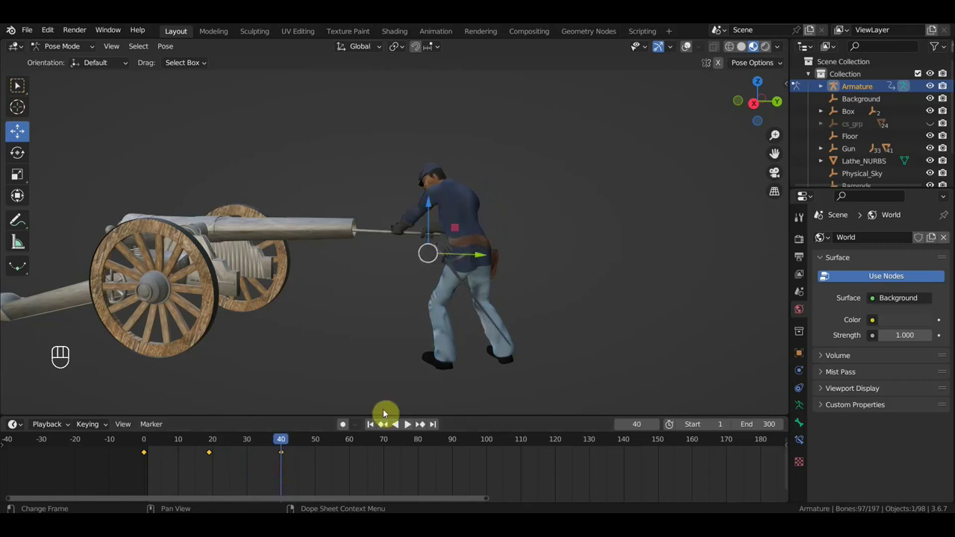
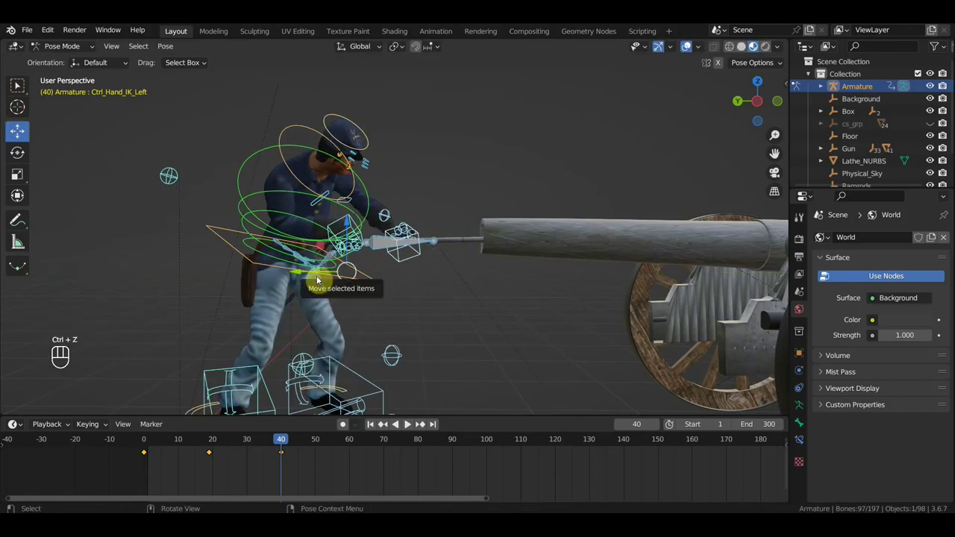
{"action": "left_click", "coordinate": [215, 236]}
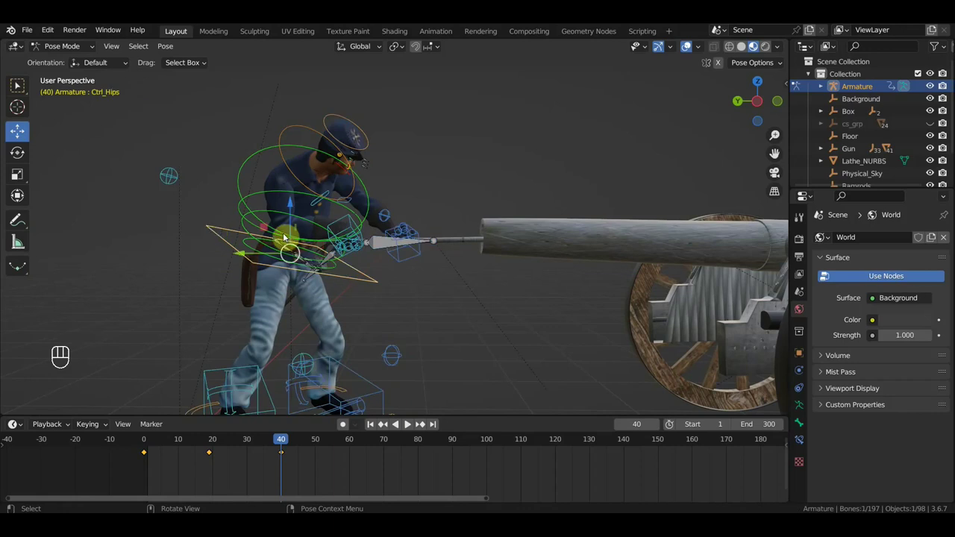
{"action": "left_click", "coordinate": [342, 221]}
{"action": "left_click", "coordinate": [377, 240]}
{"action": "left_click", "coordinate": [407, 258]}
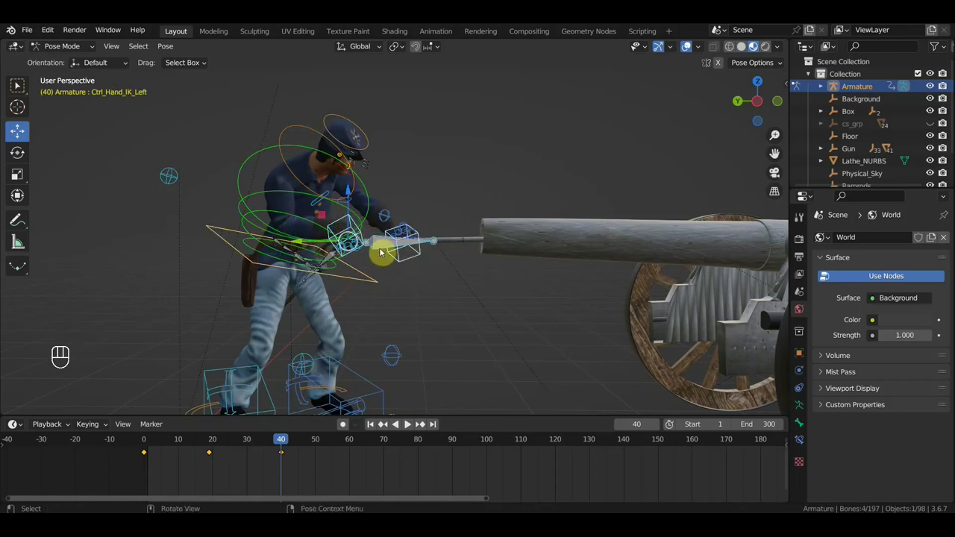
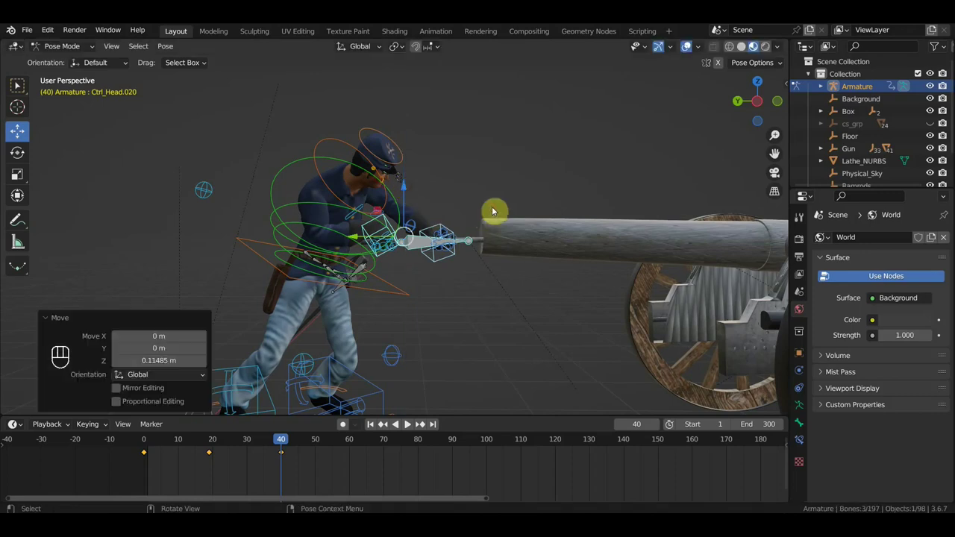
{"action": "key", "text": "a"}
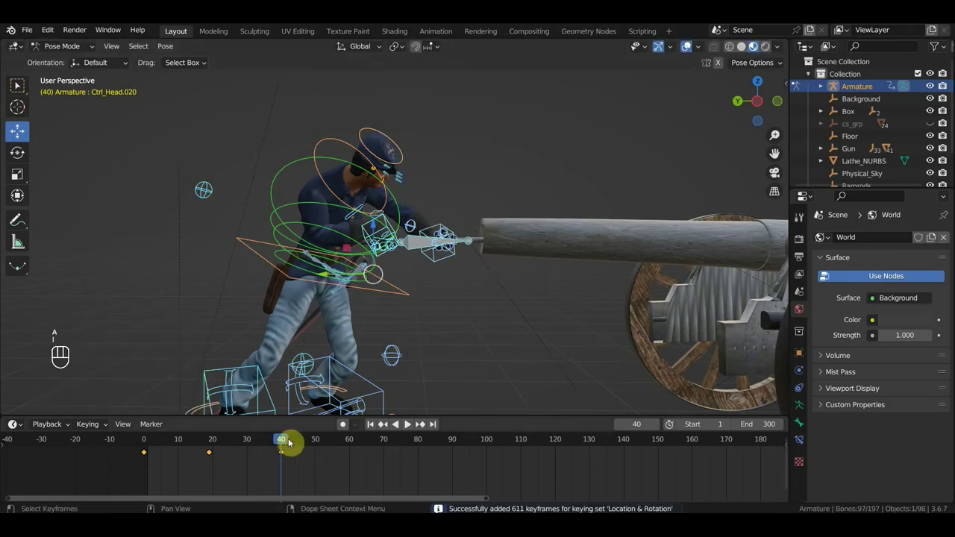
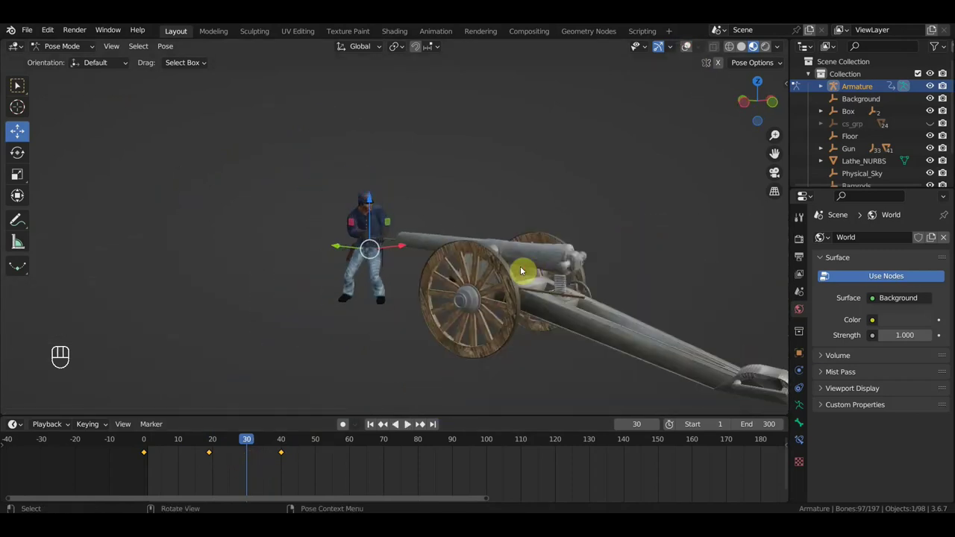
{"action": "left_click", "coordinate": [148, 447]}
{"action": "left_click_drag", "start_coordinate": [163, 446], "coordinate": [226, 429]}
{"action": "left_click_drag", "start_coordinate": [391, 280], "coordinate": [432, 282]}
{"action": "left_click_drag", "start_coordinate": [417, 301], "coordinate": [391, 299]}
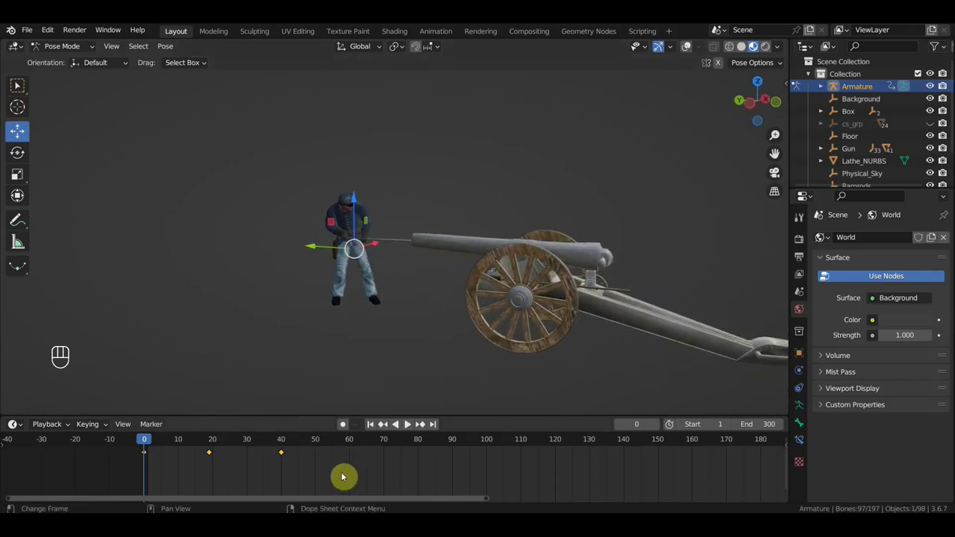
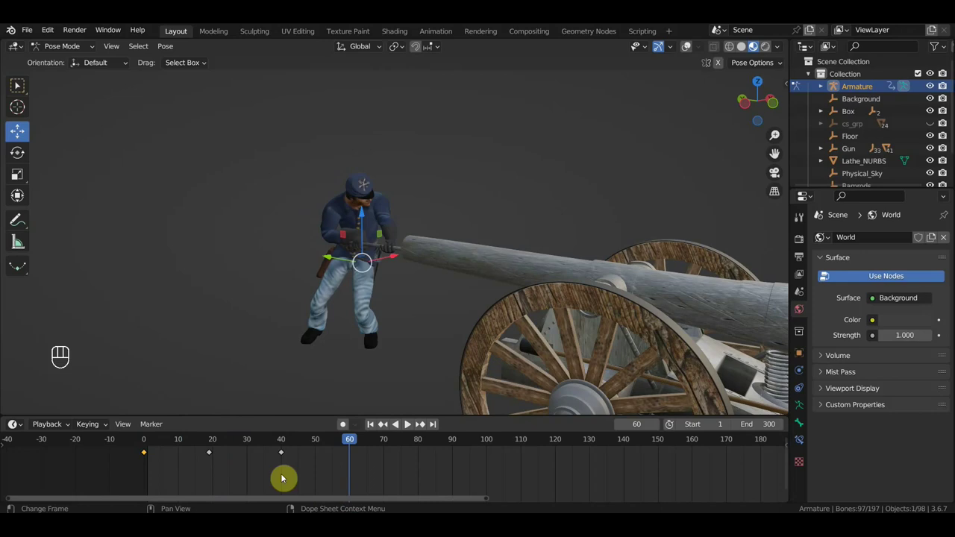
Paste the pose key at frame 60, then return the playhead to frame 1 and select the first key.
{"action": "left_click", "coordinate": [312, 485]}
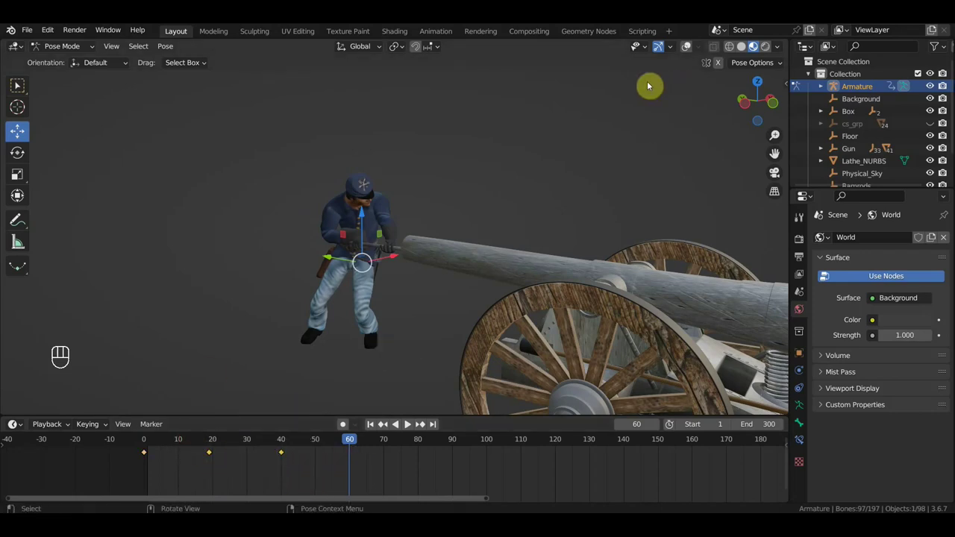
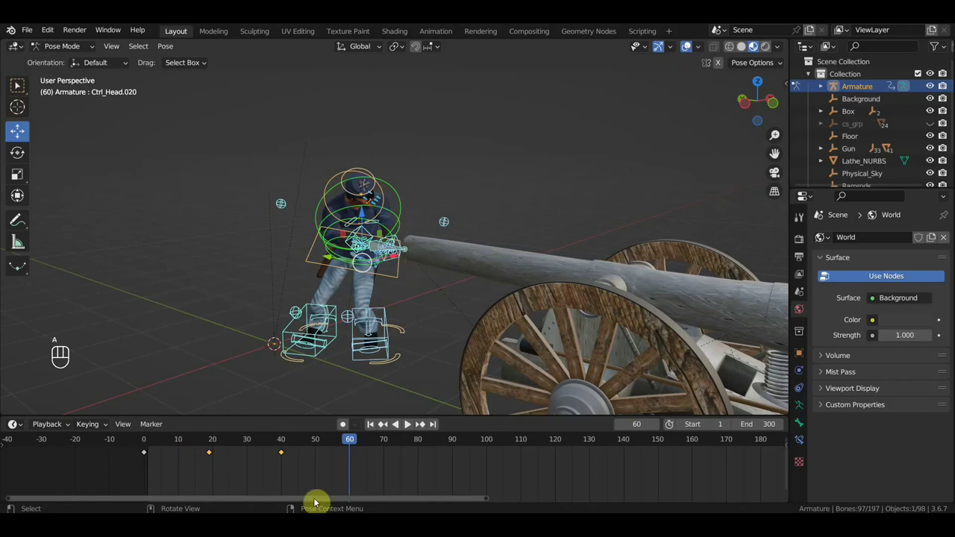
{"action": "left_click", "coordinate": [270, 472]}
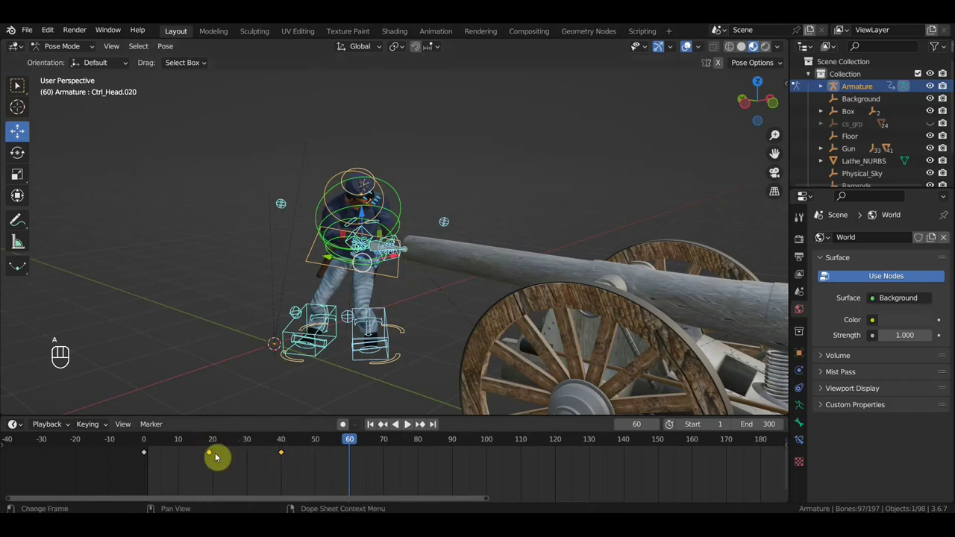
{"action": "left_click_drag", "start_coordinate": [211, 458], "coordinate": [168, 348]}
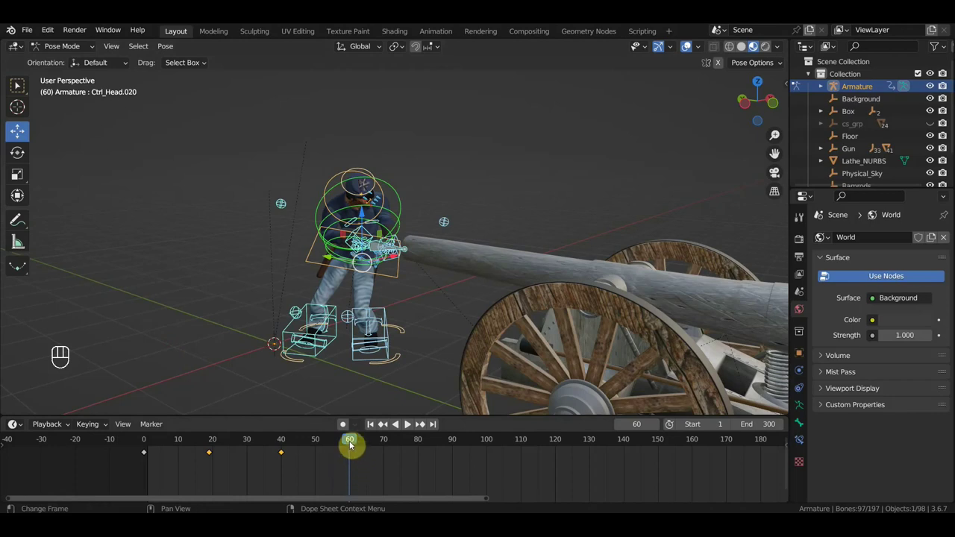
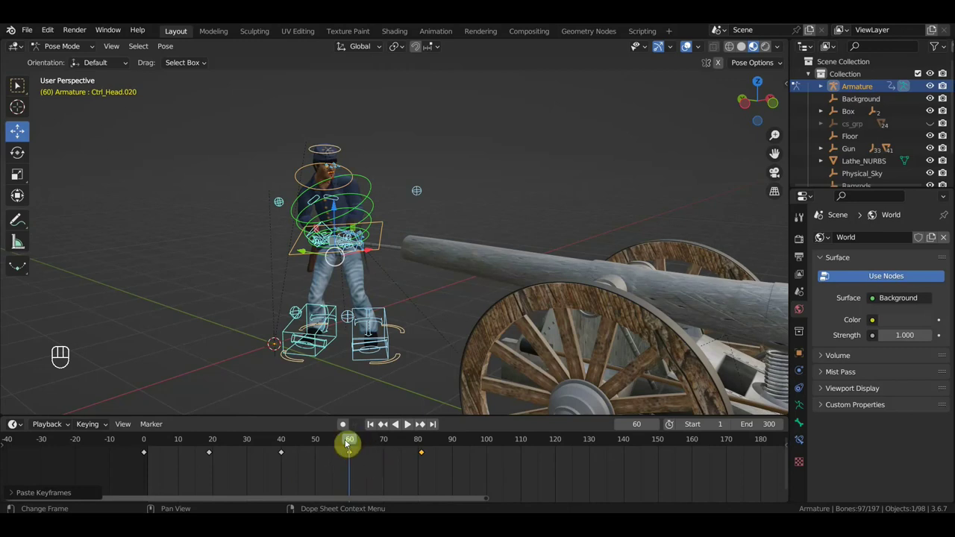
{"action": "left_click_drag", "start_coordinate": [310, 445], "coordinate": [174, 462]}
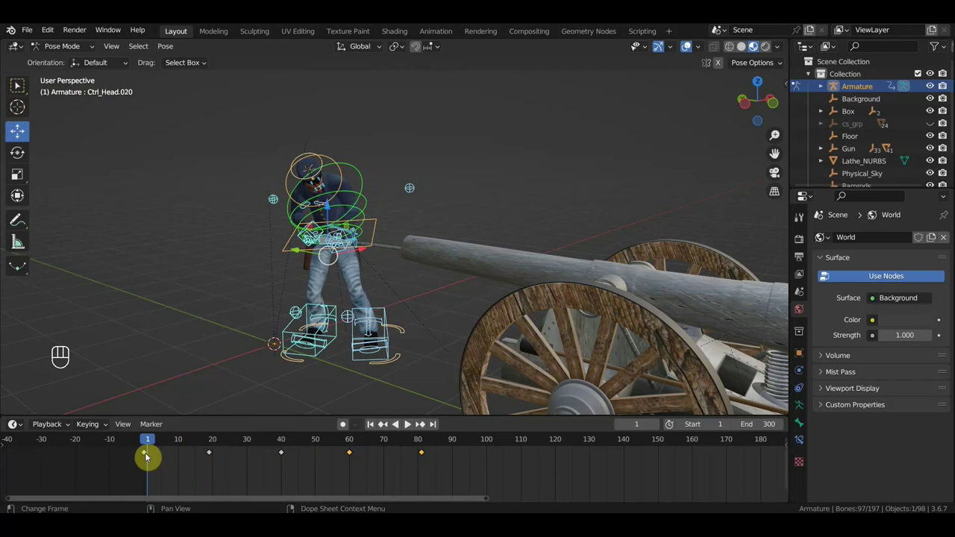
{"action": "right_click", "coordinate": [179, 476]}
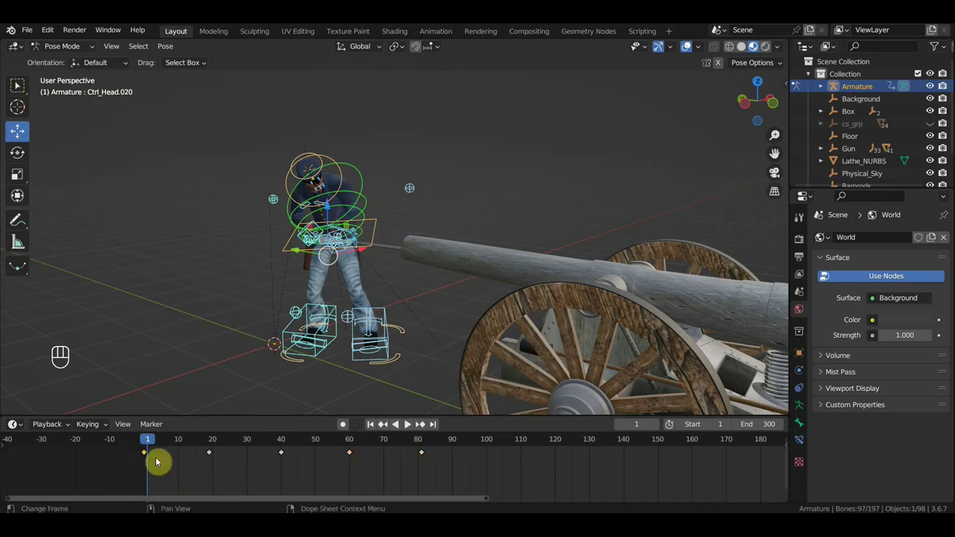
Duplicate the ramming keys with Shift+D so the cycle repeats from about frame 101 to 162.
{"action": "key", "text": "shift+d"}
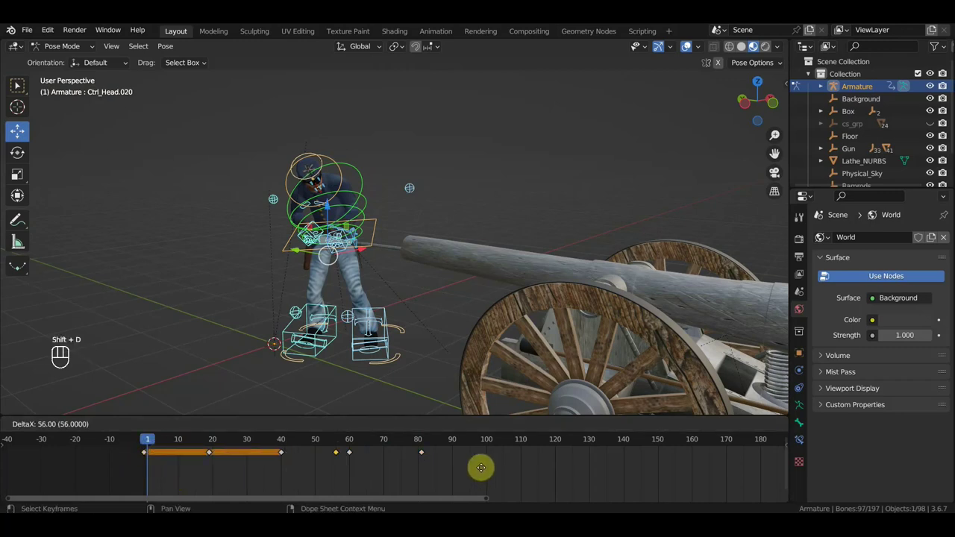
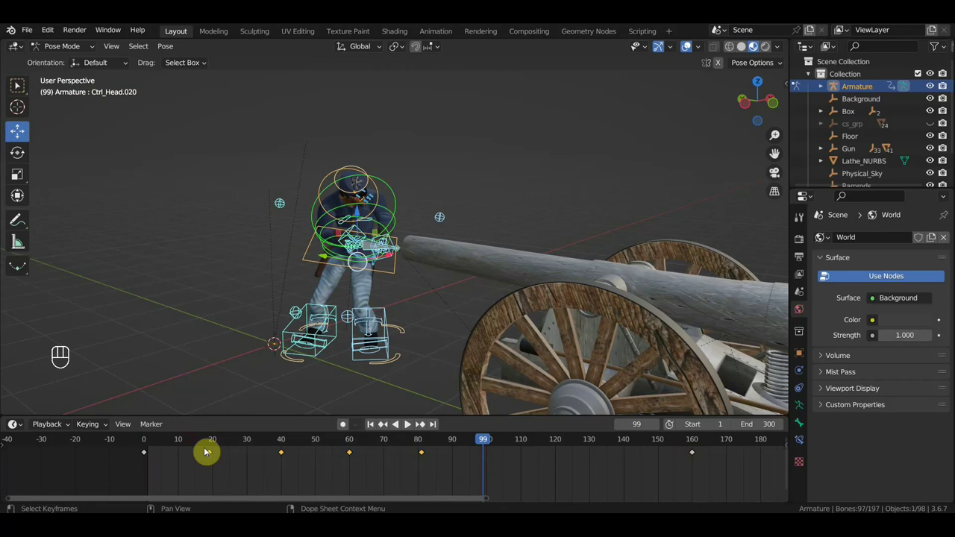
{"action": "key", "text": "shift+d"}
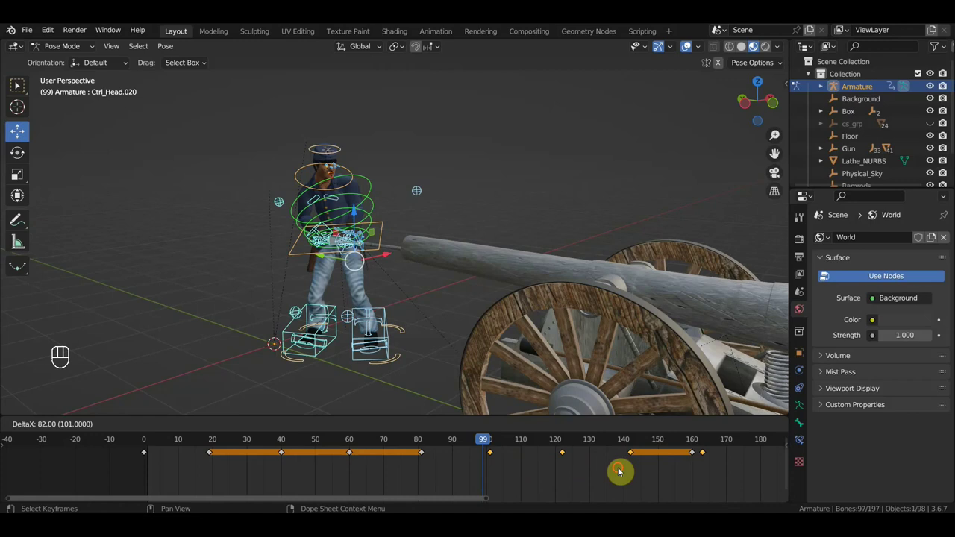
{"action": "left_click", "coordinate": [694, 455]}
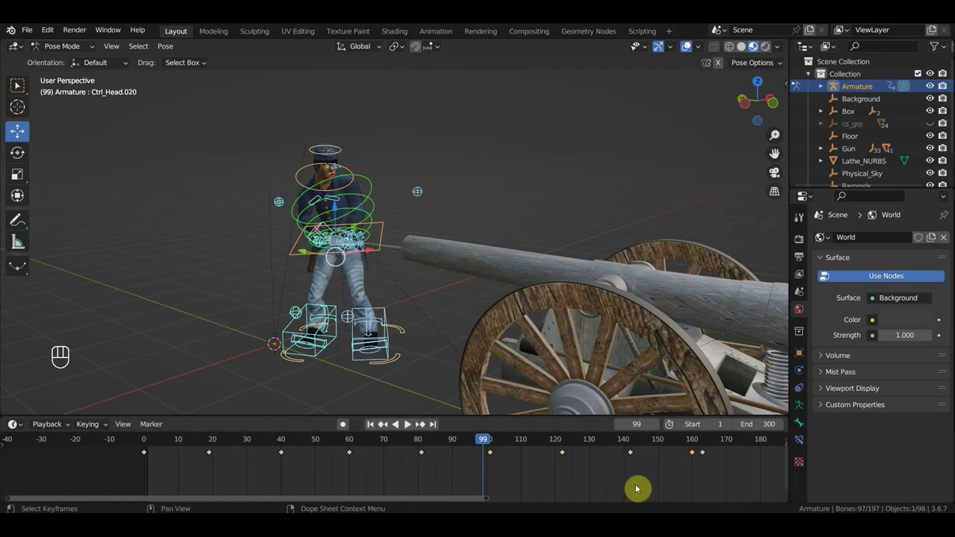
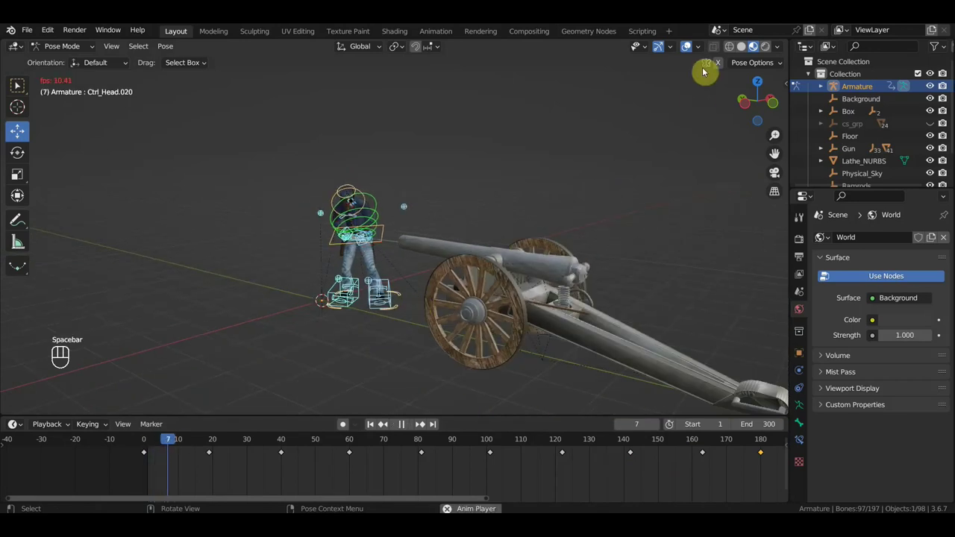
Hide the rig overlays during playback and stop the ramming cycle at frame 251.
{"action": "left_click", "coordinate": [688, 51]}
{"action": "right_click", "coordinate": [688, 51]}
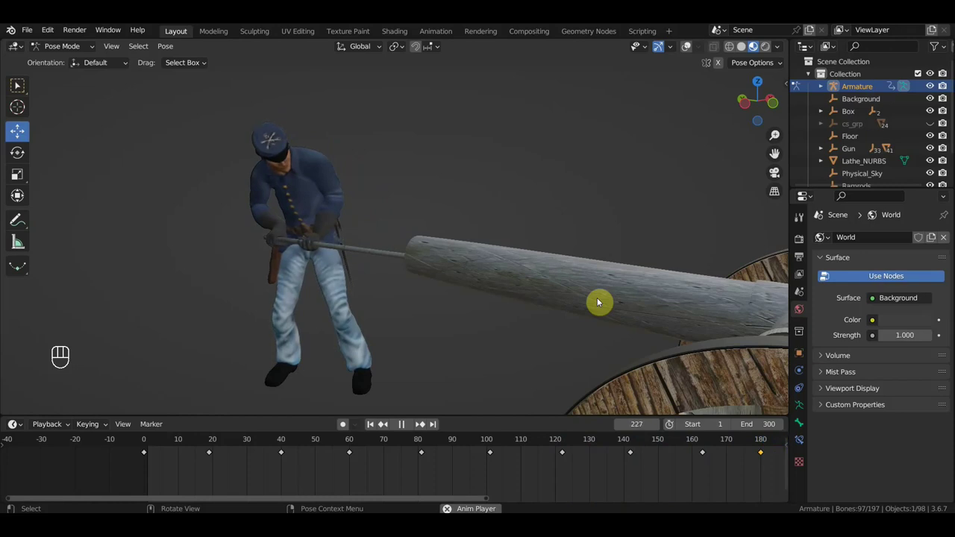
{"action": "key", "text": "space"}
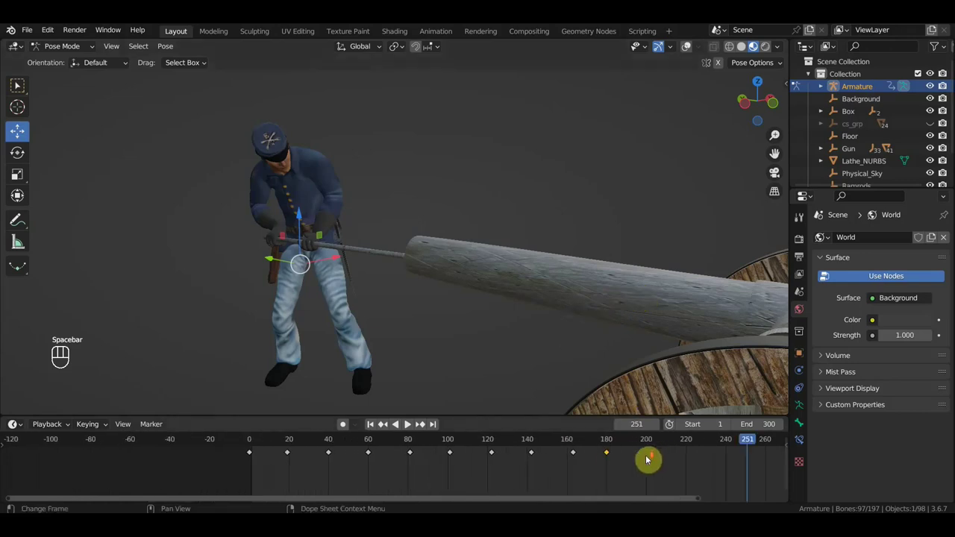
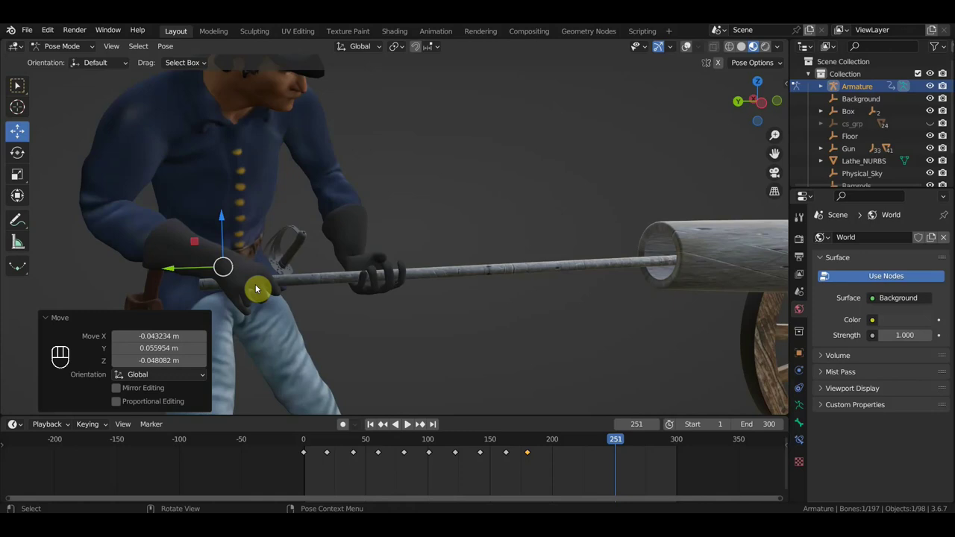
Show the rig controls again and inspect the hands on the rammer from side and perspective views.
{"action": "left_click_drag", "start_coordinate": [309, 290], "coordinate": [358, 286]}
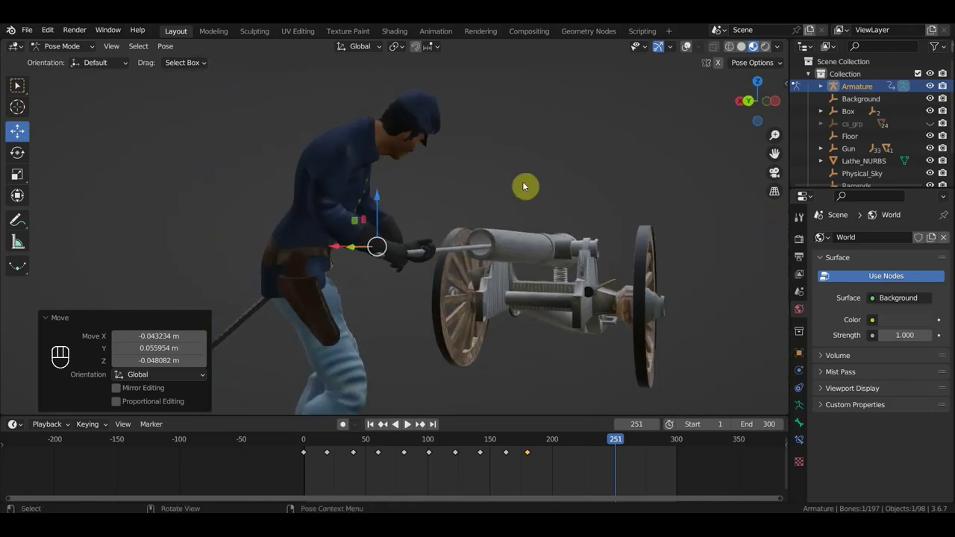
{"action": "left_click", "coordinate": [513, 224]}
{"action": "right_click", "coordinate": [514, 225]}
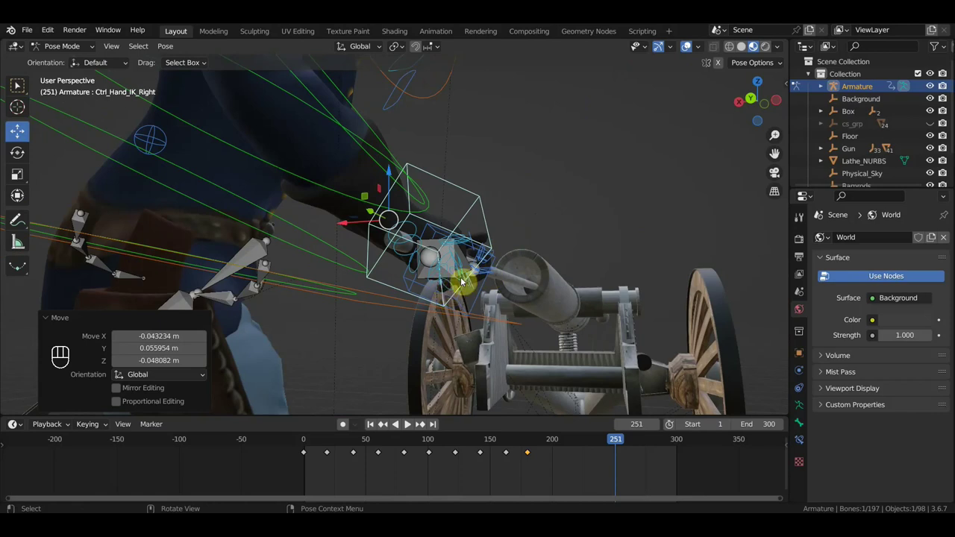
{"action": "left_click_drag", "start_coordinate": [348, 296], "coordinate": [359, 278]}
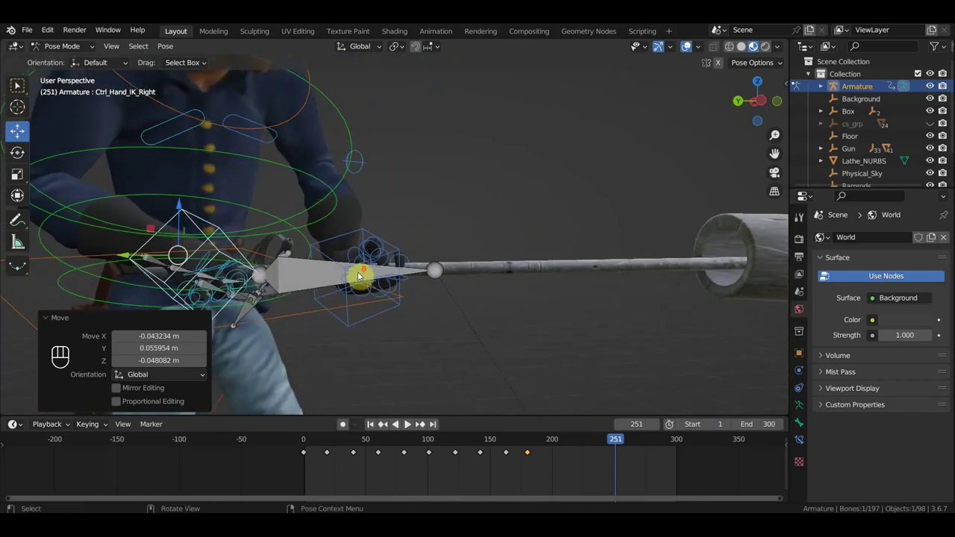
{"action": "key", "text": "KP_3"}
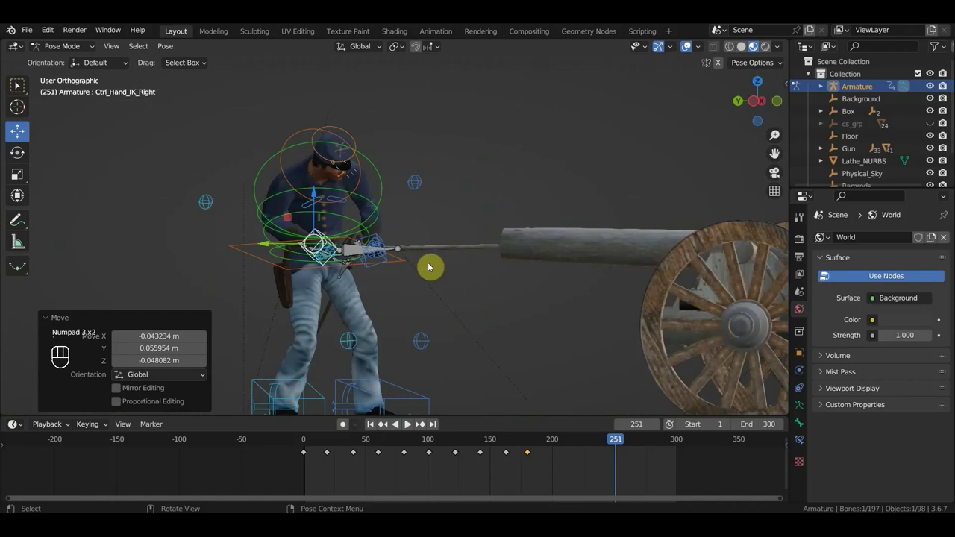
{"action": "key", "text": "KP_4"}
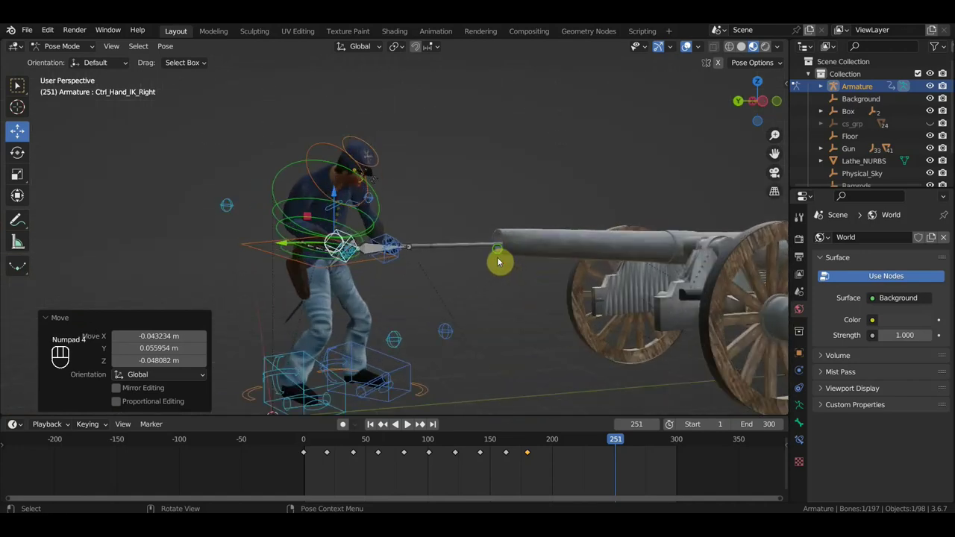
{"action": "middle_click", "coordinate": [499, 235]}
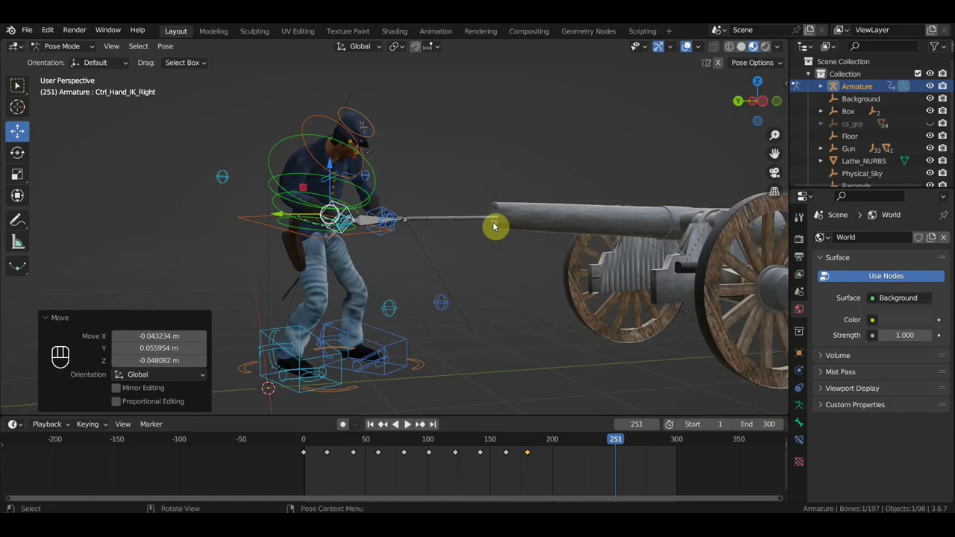
Select every rig control and key Location & Rotation for the whole soldier at frame 251.
{"action": "key", "text": "a"}
{"action": "key", "text": "i"}
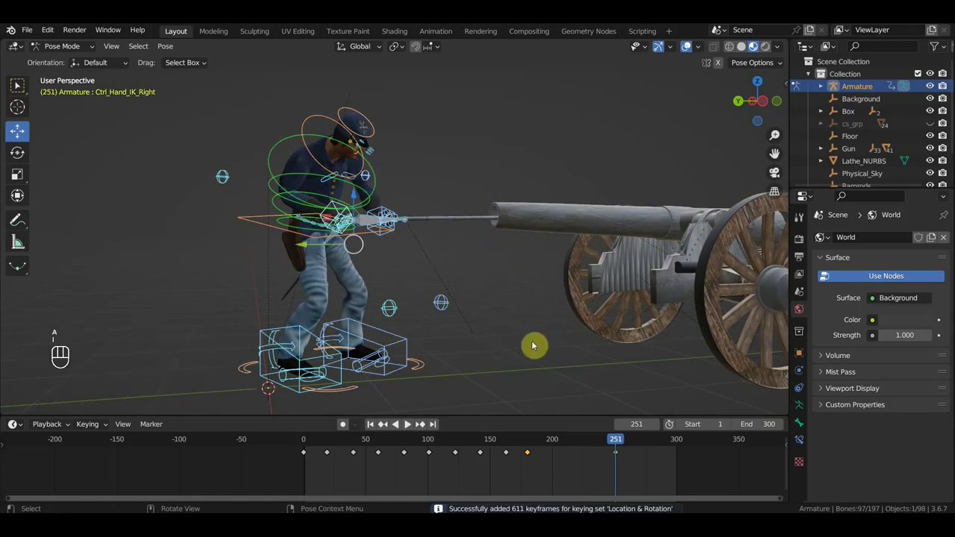
Scrub through frames 188 and 163 to check poses, deleting and undoing stray timeline keys.
{"action": "left_click_drag", "start_coordinate": [591, 444], "coordinate": [587, 455]}
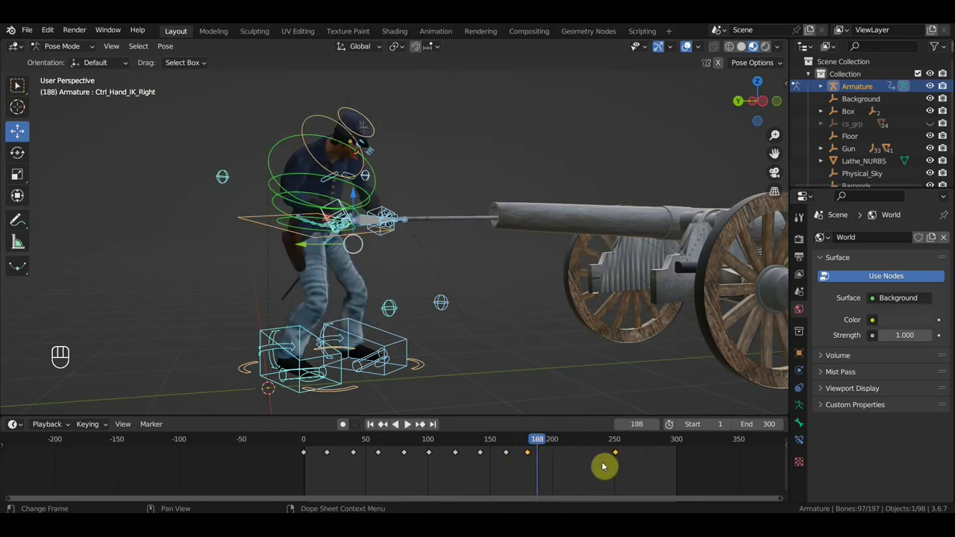
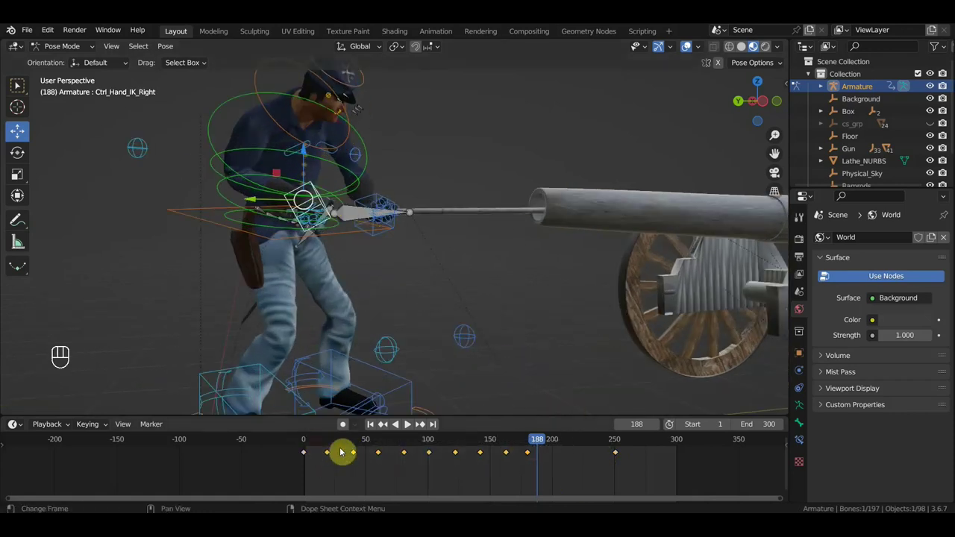
{"action": "key", "text": "Delete"}
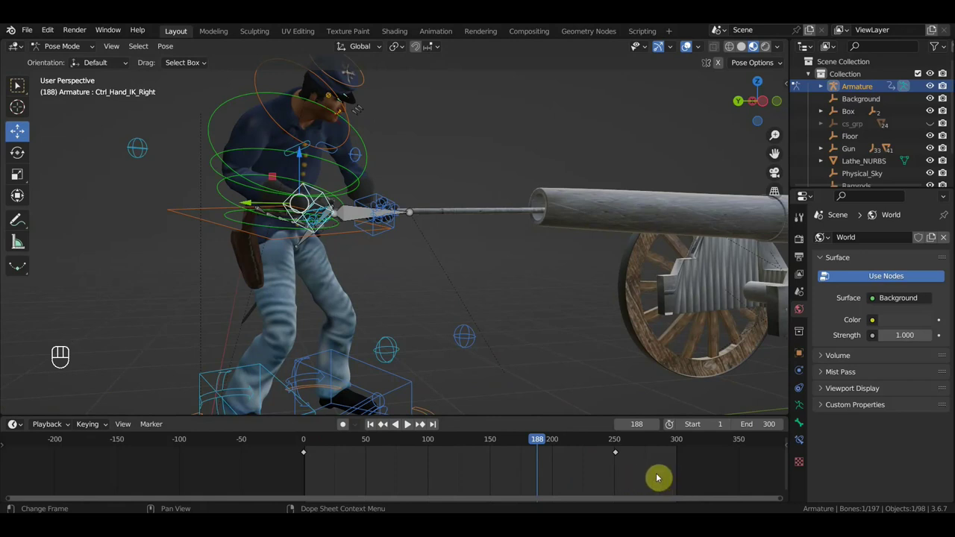
{"action": "left_click", "coordinate": [657, 478]}
{"action": "key", "text": "ctrl+z"}
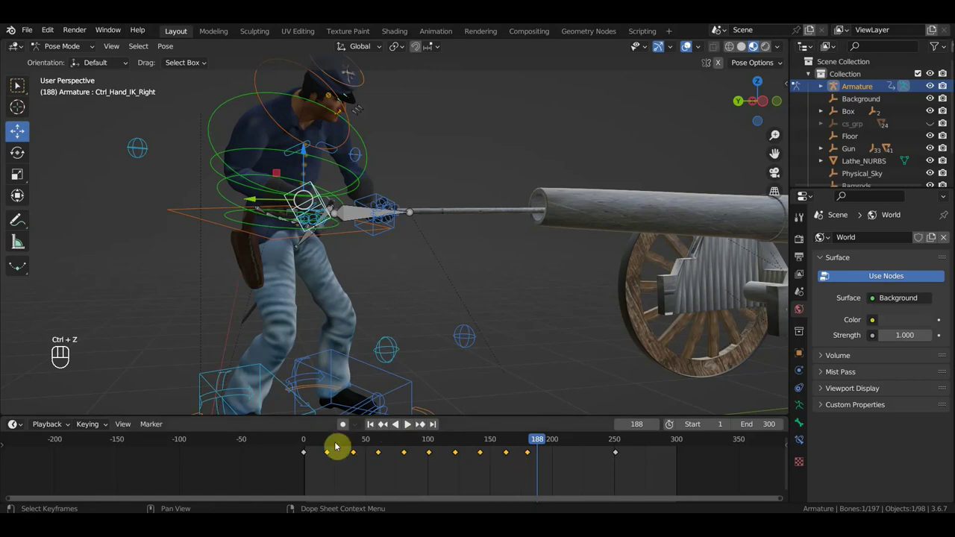
{"action": "left_click", "coordinate": [305, 444]}
{"action": "left_click_drag", "start_coordinate": [313, 443], "coordinate": [515, 466]}
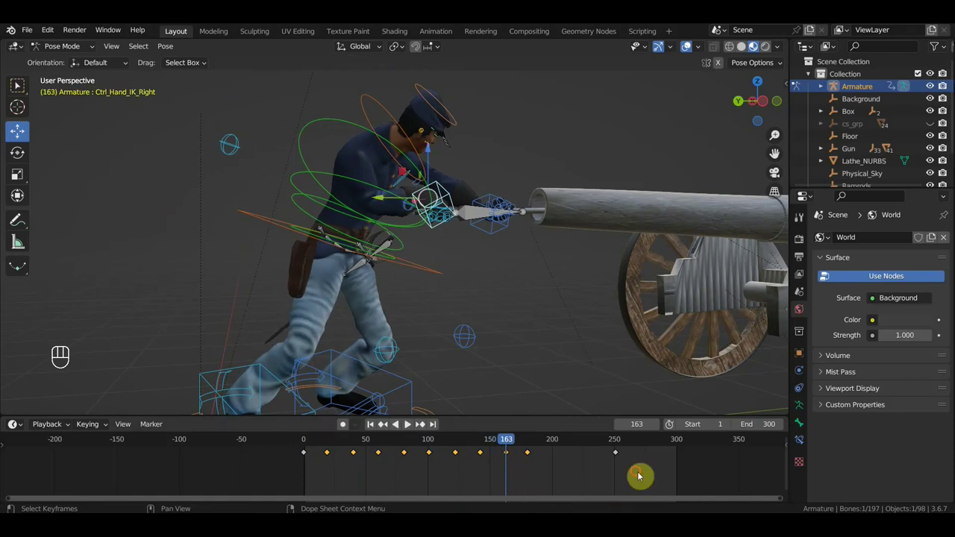
{"action": "left_click", "coordinate": [623, 455]}
{"action": "key", "text": "Delete"}
At frame 249 select Ctrl_Hips and rotate it about -10 degrees.
{"action": "left_click_drag", "start_coordinate": [547, 449], "coordinate": [603, 411]}
{"action": "middle_click", "coordinate": [561, 353]}
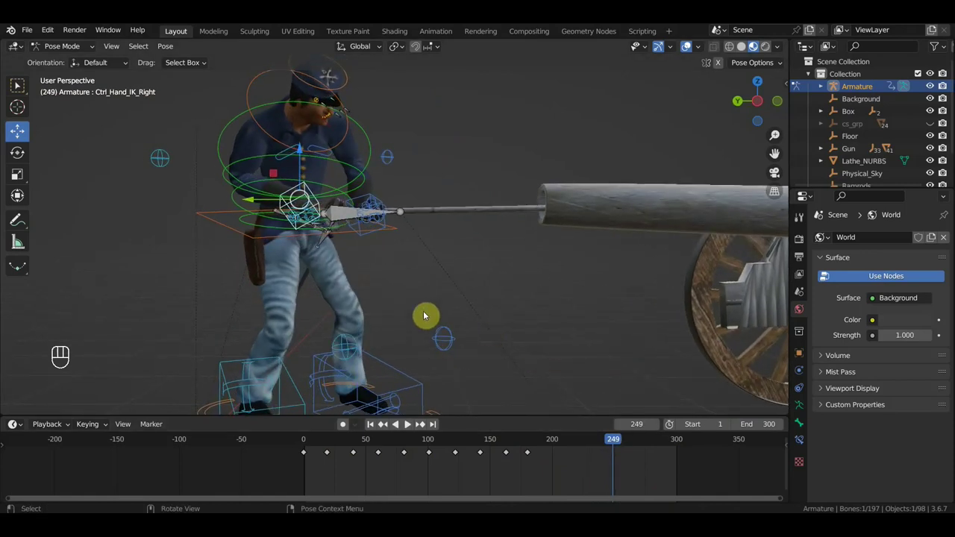
{"action": "left_click_drag", "start_coordinate": [321, 226], "coordinate": [354, 225]}
{"action": "left_click", "coordinate": [217, 232]}
{"action": "left_click_drag", "start_coordinate": [470, 238], "coordinate": [504, 249]}
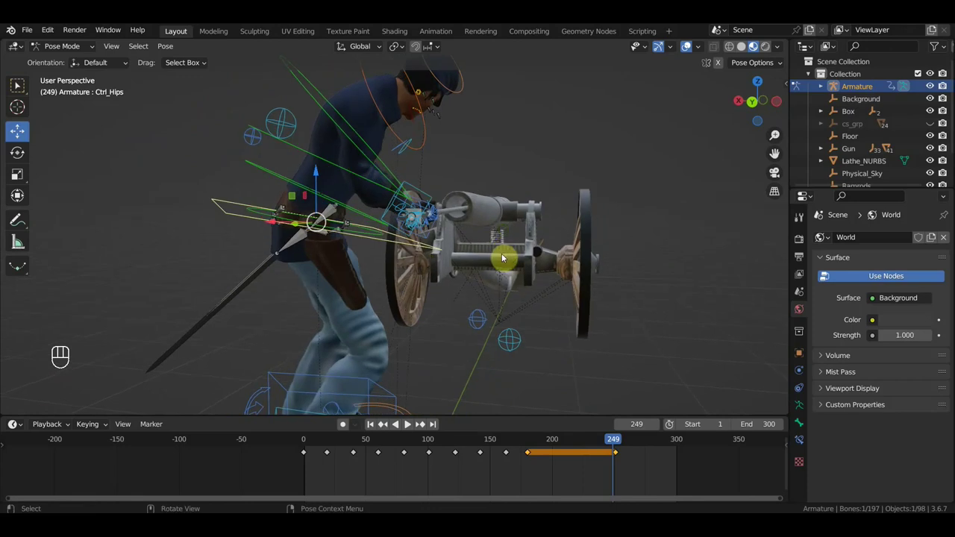
{"action": "key", "text": "r"}
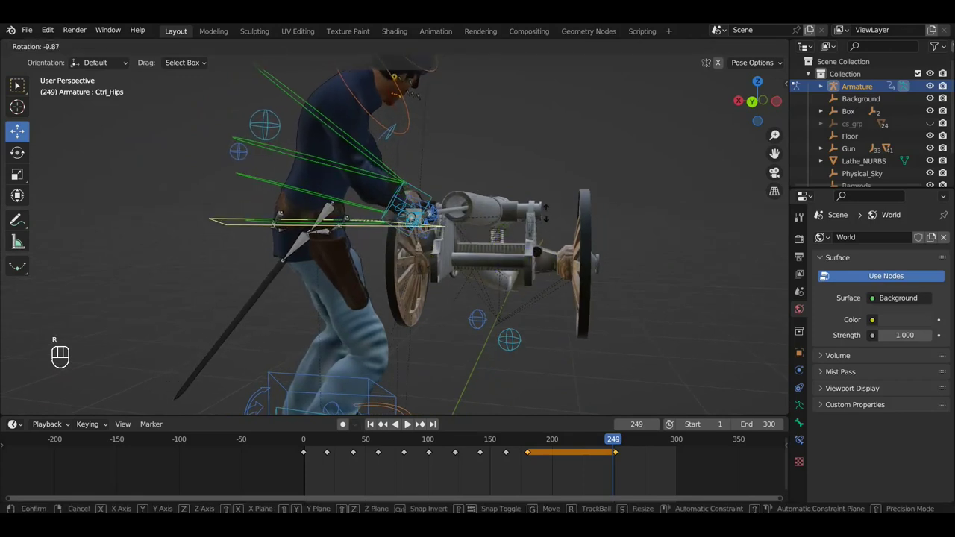
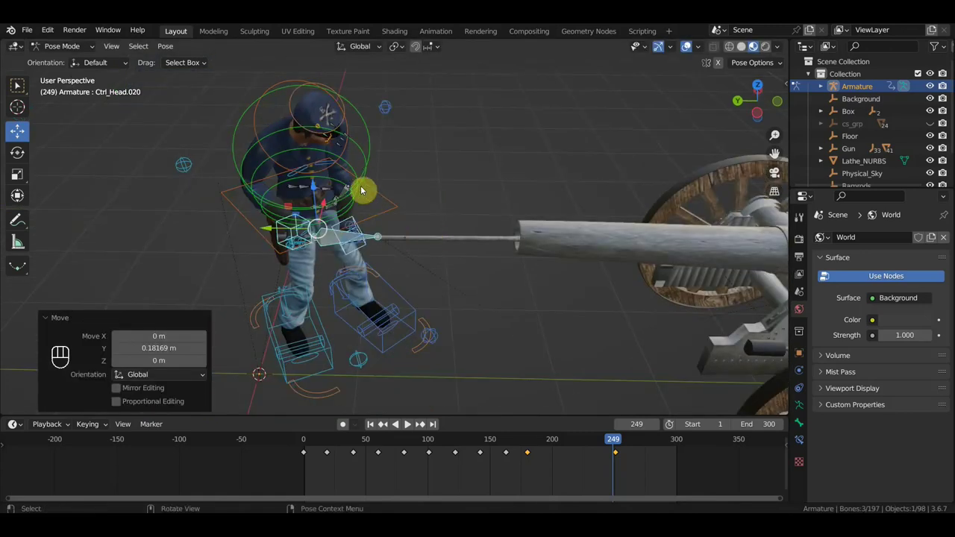
Select the lower and upper spine controls and clear their location and rotation.
{"action": "left_click", "coordinate": [352, 169]}
{"action": "left_click", "coordinate": [359, 145]}
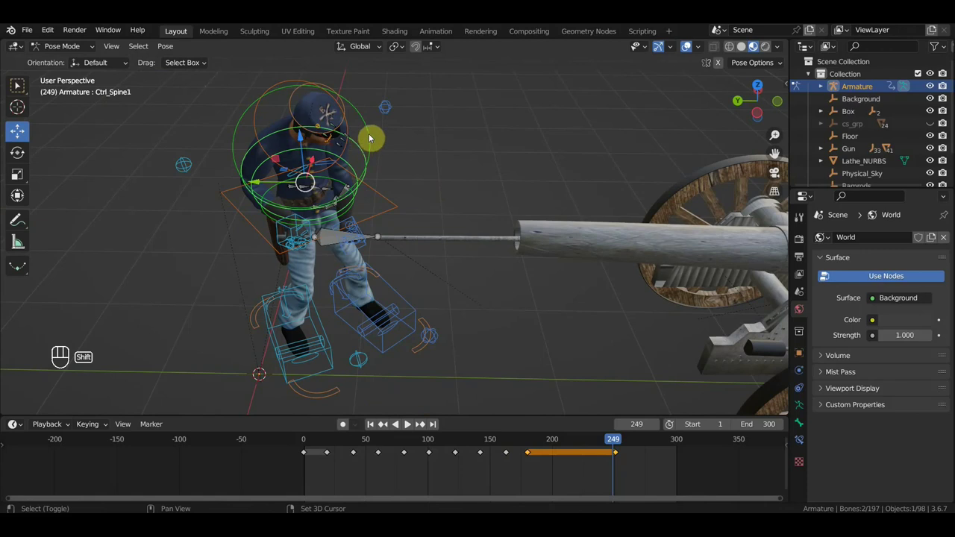
{"action": "right_click", "coordinate": [370, 138]}
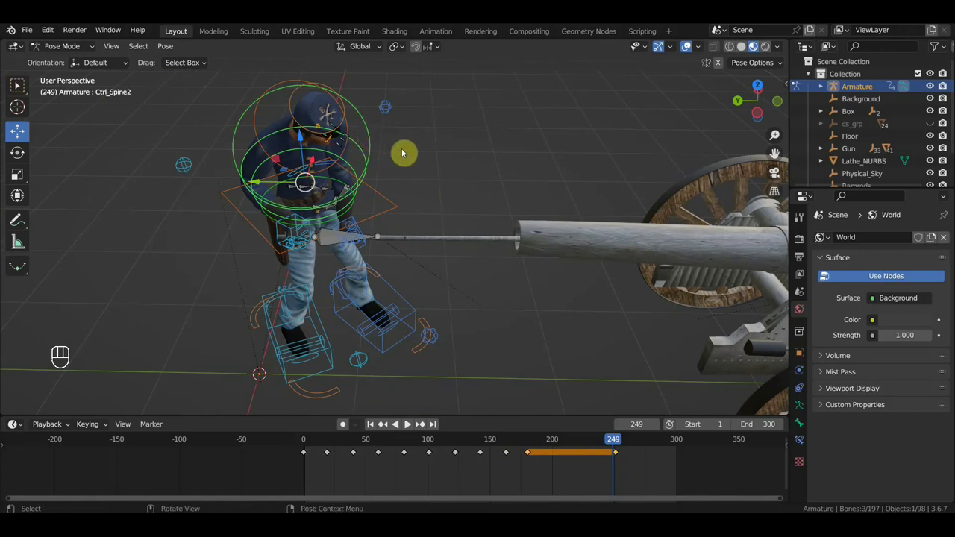
{"action": "key", "text": "alt+g"}
{"action": "key", "text": "alt+r"}
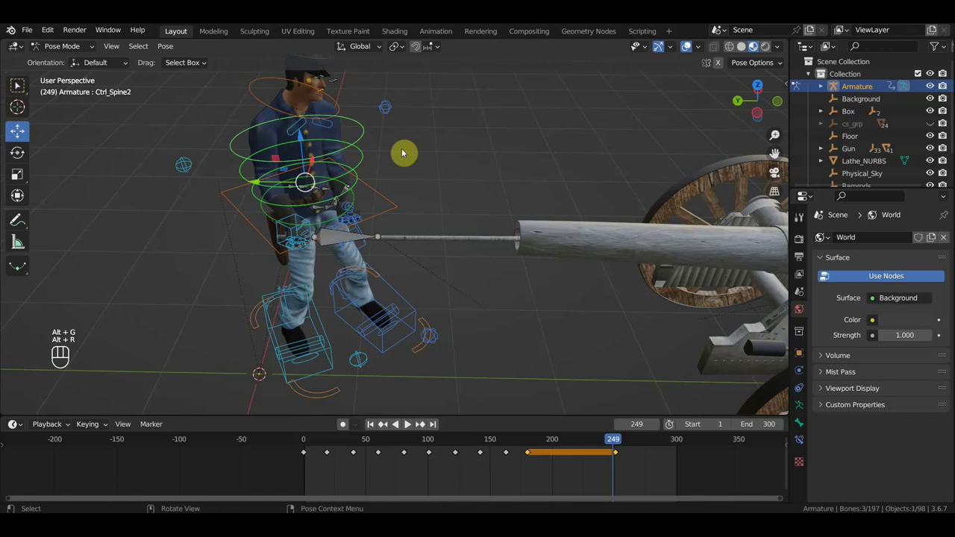
From the soldier's front, select Ctrl_Spine and rotate it about -11 degrees at frame 249.
{"action": "left_click_drag", "start_coordinate": [509, 178], "coordinate": [391, 158]}
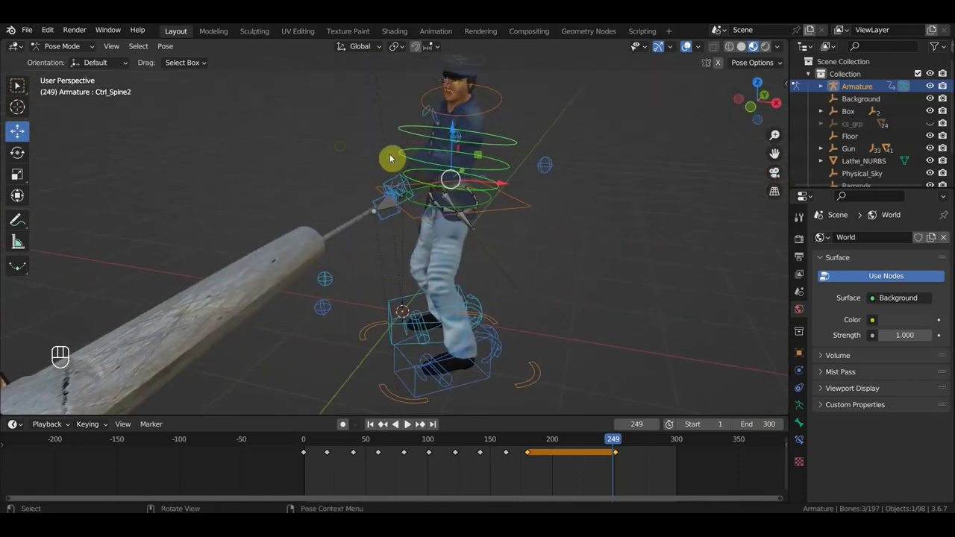
{"action": "middle_click", "coordinate": [578, 273]}
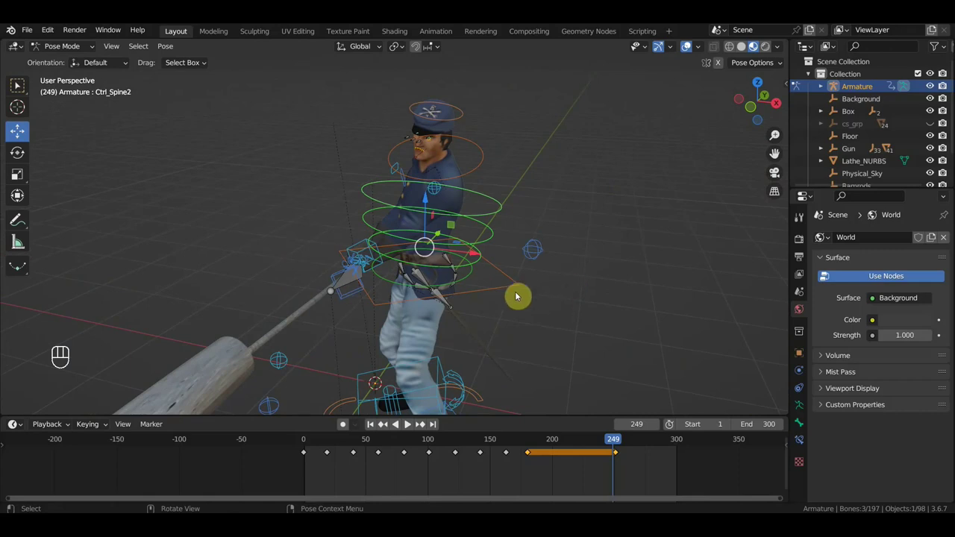
{"action": "left_click", "coordinate": [472, 273]}
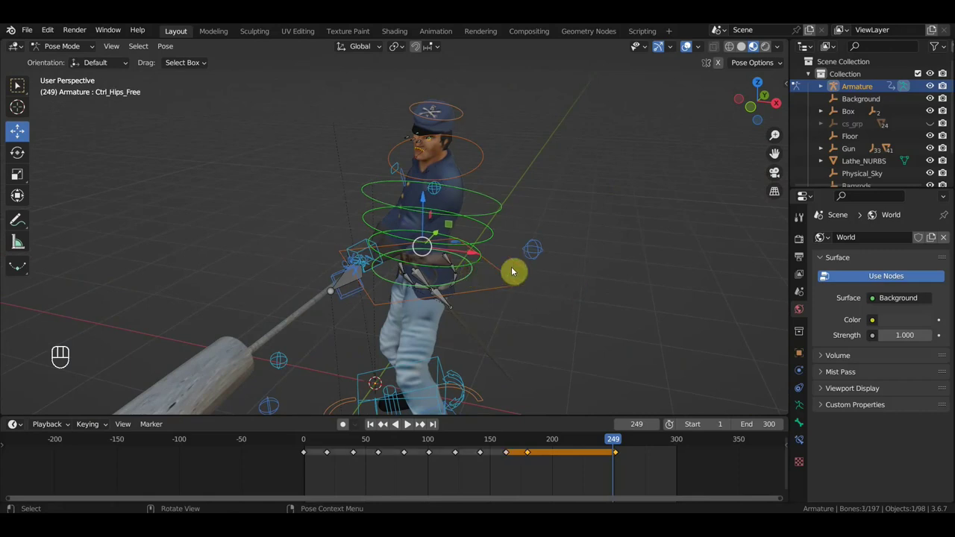
{"action": "left_click", "coordinate": [480, 264]}
{"action": "key", "text": "r"}
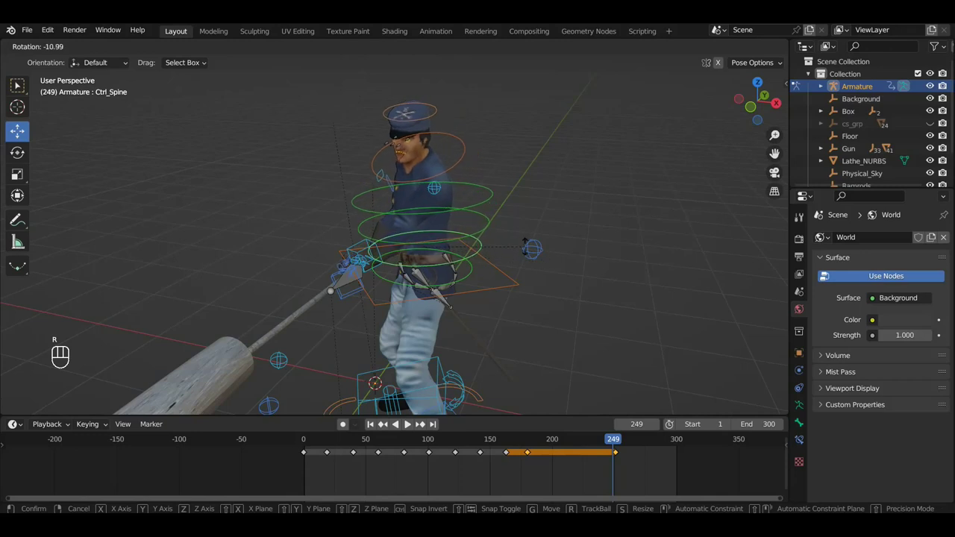
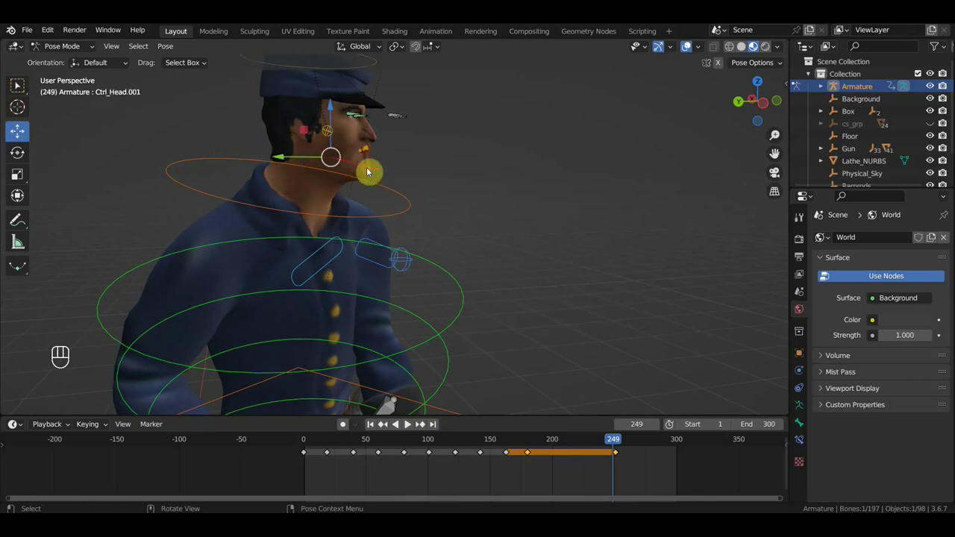
Rotate Ctrl_Head.001 about 5 degrees and key its Location & Rotation at frame 249.
{"action": "key", "text": "r"}
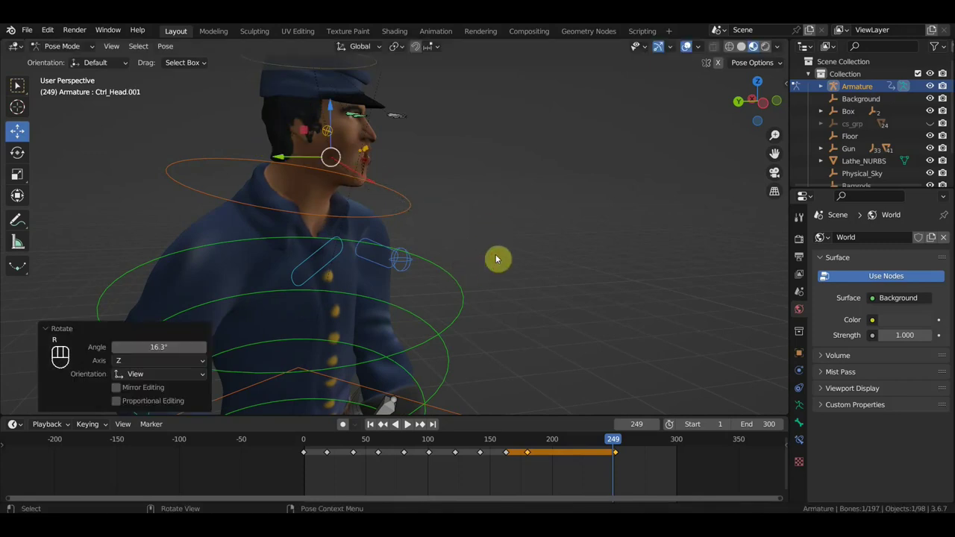
{"action": "key", "text": "i"}
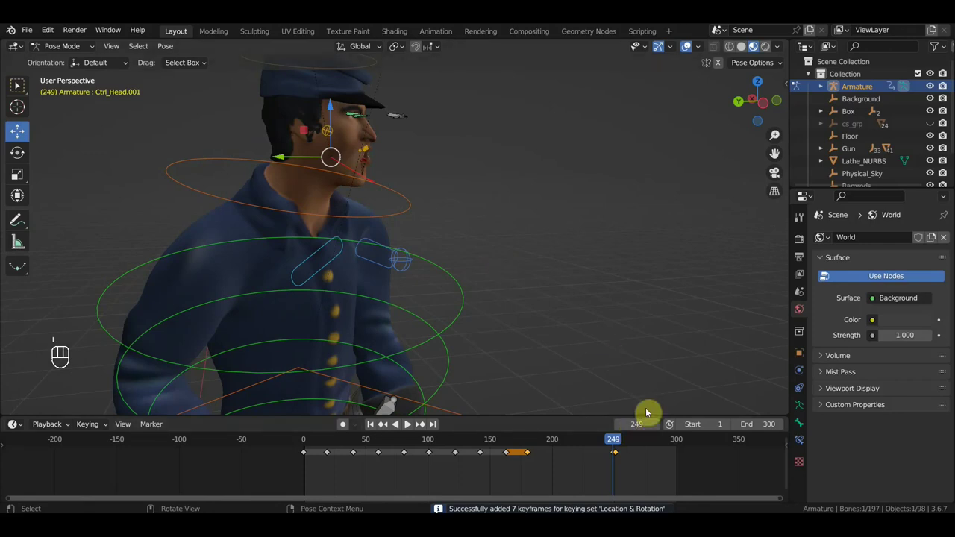
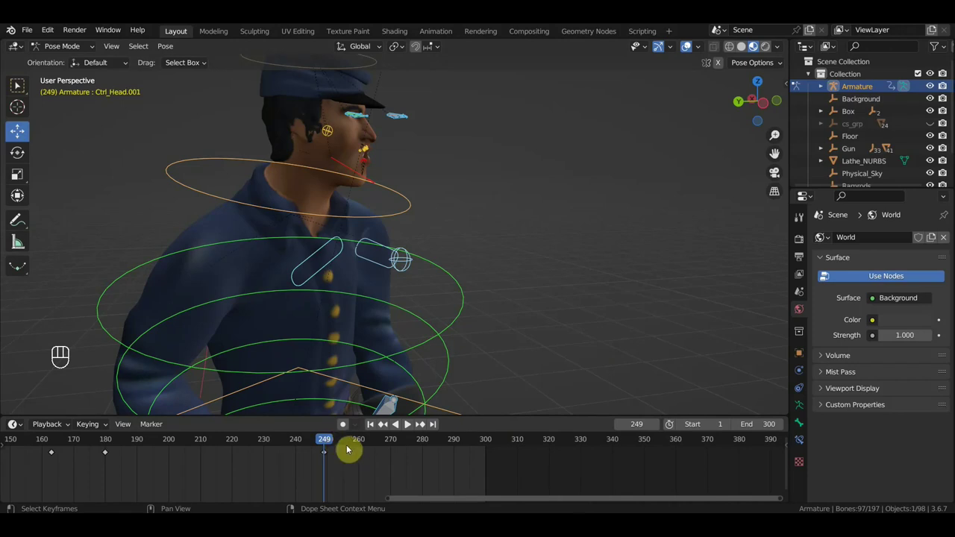
Move to frame 270, select Ctrl_Head.001 and turn the head about -8 degrees.
{"action": "left_click", "coordinate": [343, 446]}
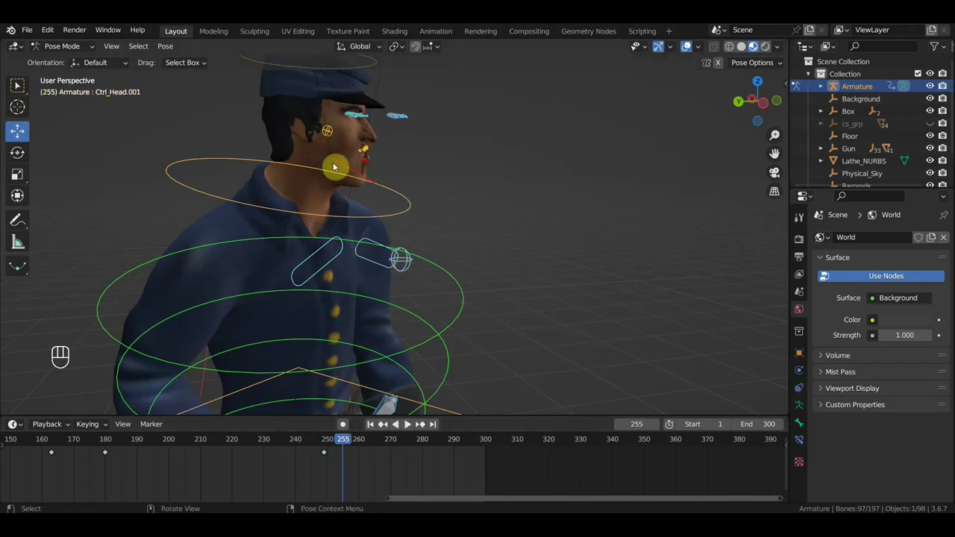
{"action": "left_click", "coordinate": [338, 163]}
{"action": "key", "text": "r"}
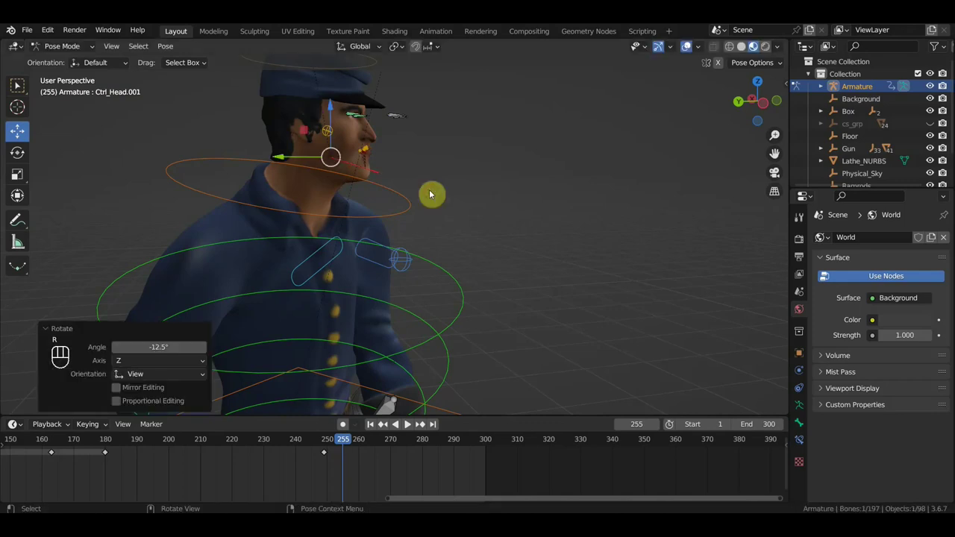
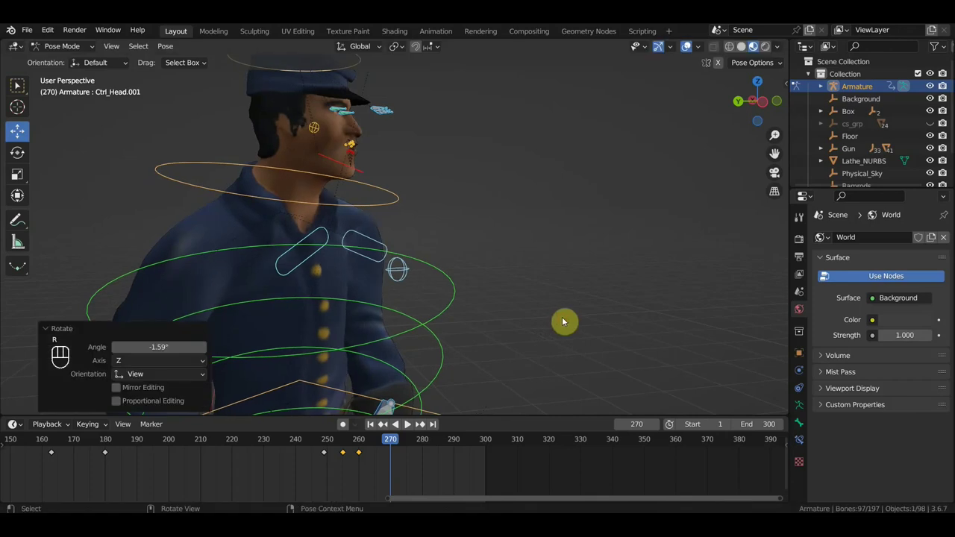
{"action": "key", "text": "ctrl+z"}
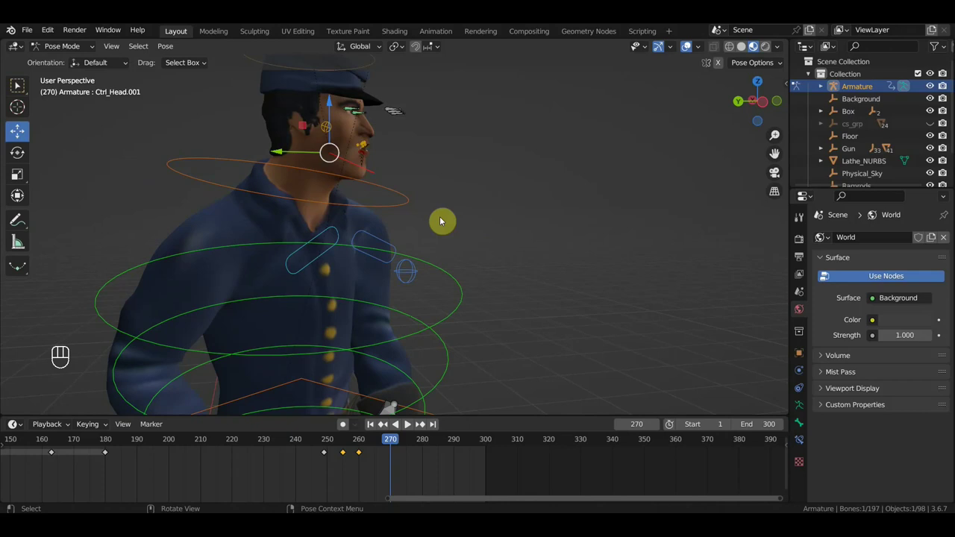
{"action": "key", "text": "r"}
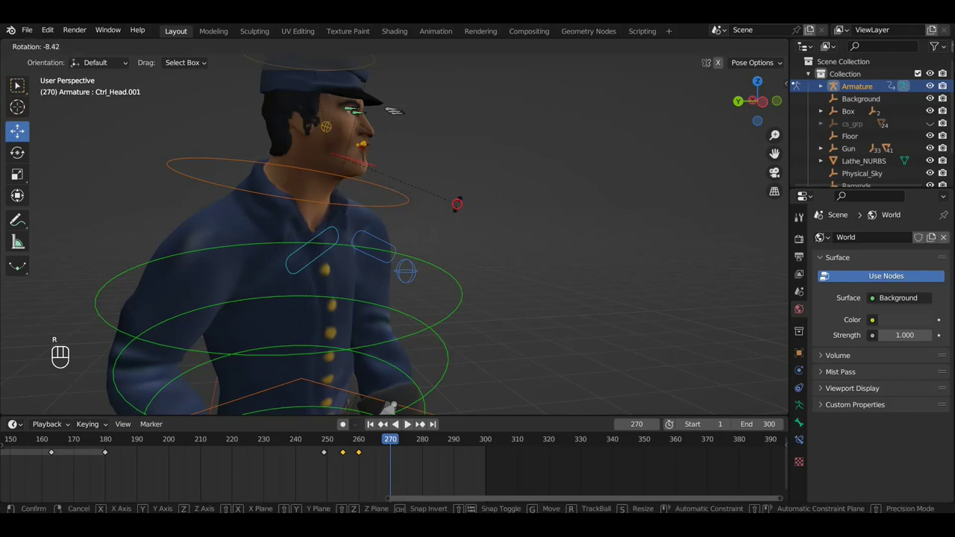
Check the face from front and side, then key the head's Location & Rotation at frame 270.
{"action": "left_click_drag", "start_coordinate": [450, 223], "coordinate": [447, 205]}
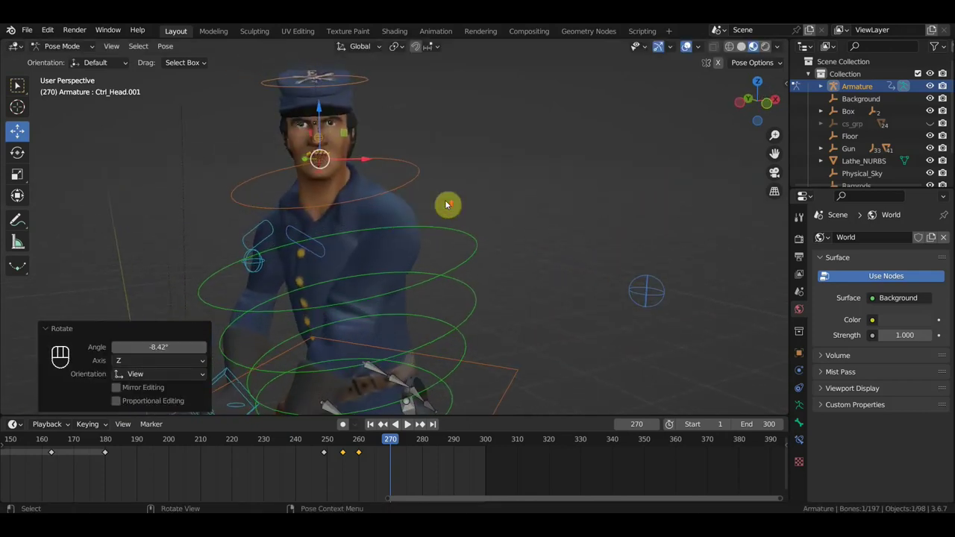
{"action": "left_click_drag", "start_coordinate": [466, 211], "coordinate": [579, 213]}
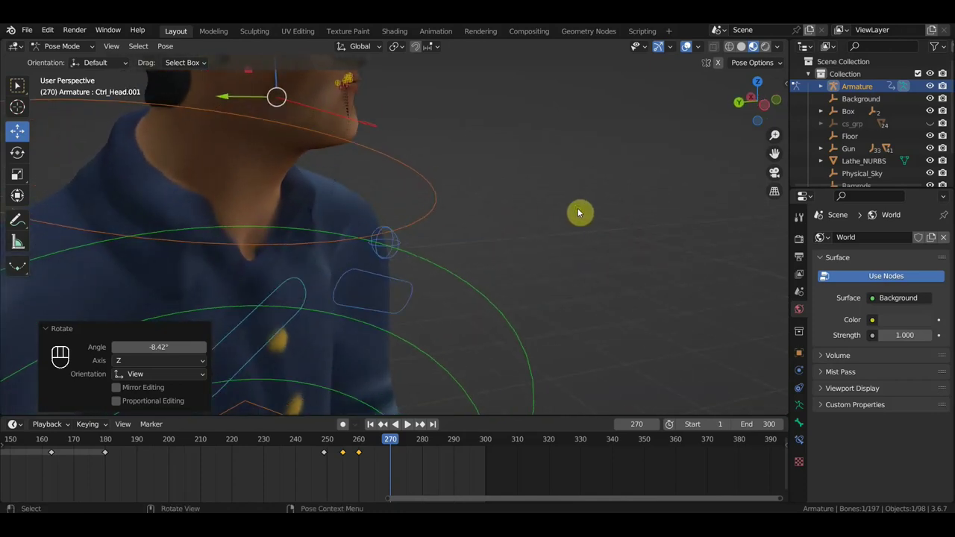
{"action": "key", "text": "i"}
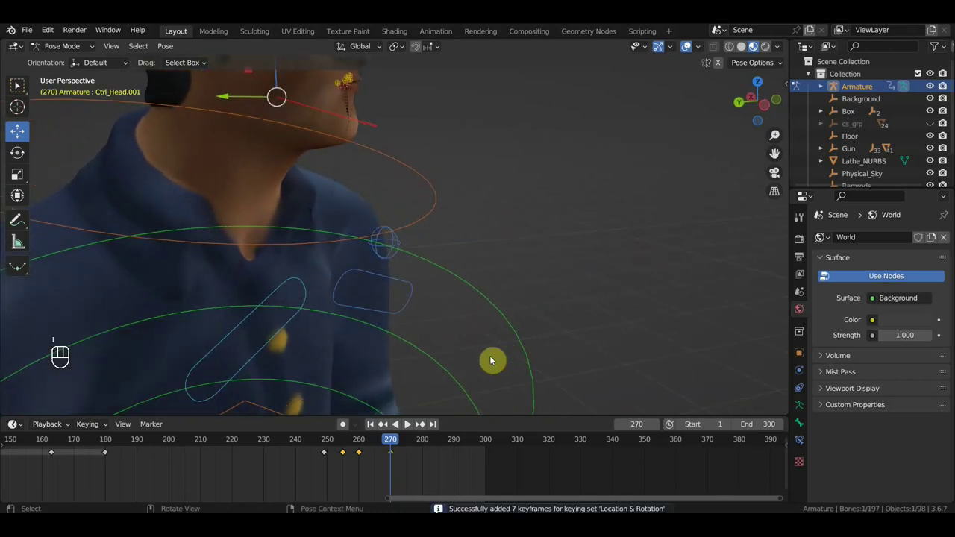
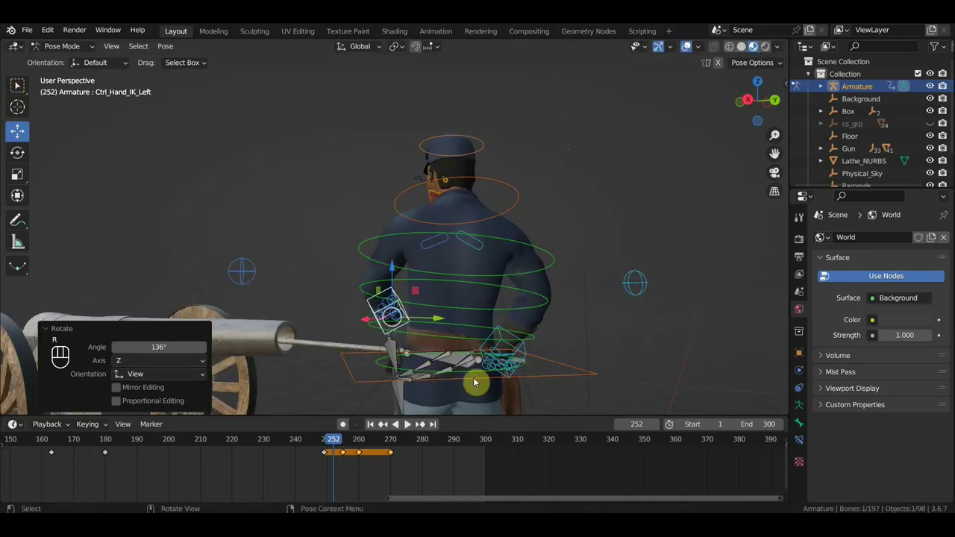
At frame 252 move Ctrl_Hand_IK_Left and adjust the neck control's rotation.
{"action": "key", "text": "g"}
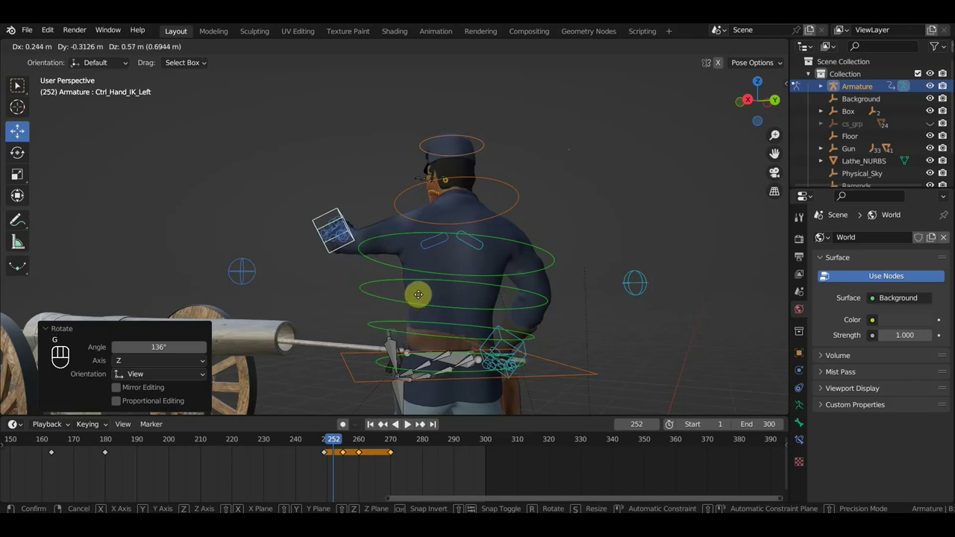
{"action": "middle_click", "coordinate": [497, 305]}
{"action": "left_click_drag", "start_coordinate": [617, 327], "coordinate": [694, 304]}
{"action": "left_click", "coordinate": [631, 299]}
{"action": "right_click", "coordinate": [631, 299]}
{"action": "left_click", "coordinate": [486, 317]}
{"action": "middle_click", "coordinate": [486, 316]}
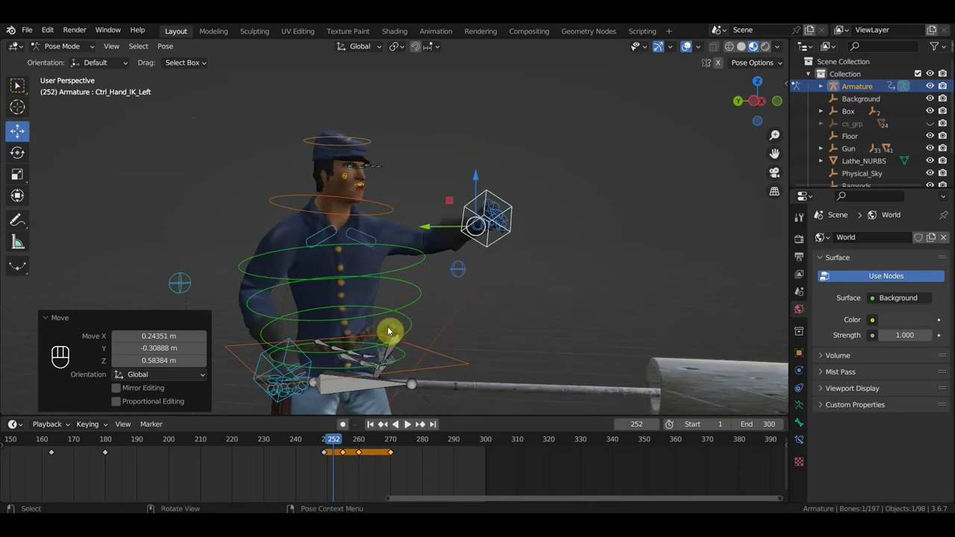
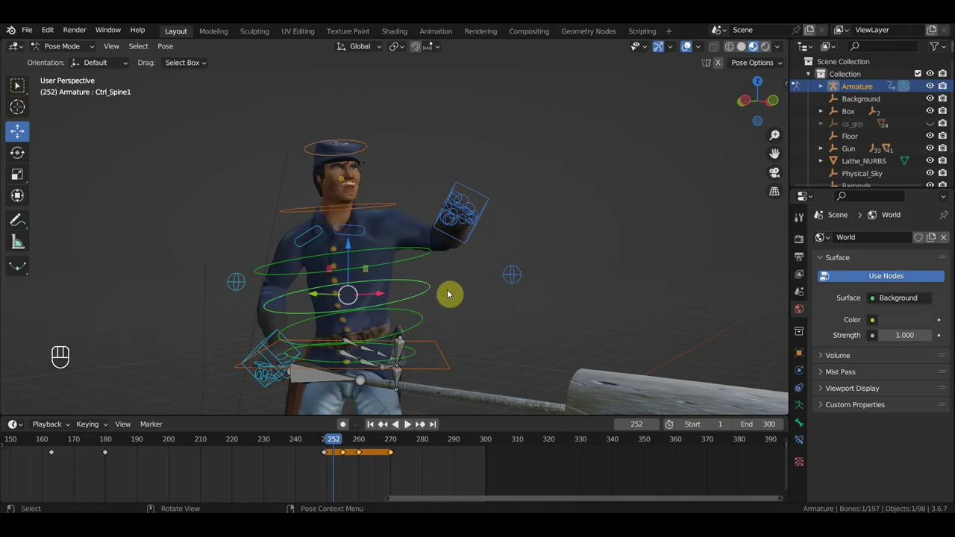
{"action": "key", "text": "r"}
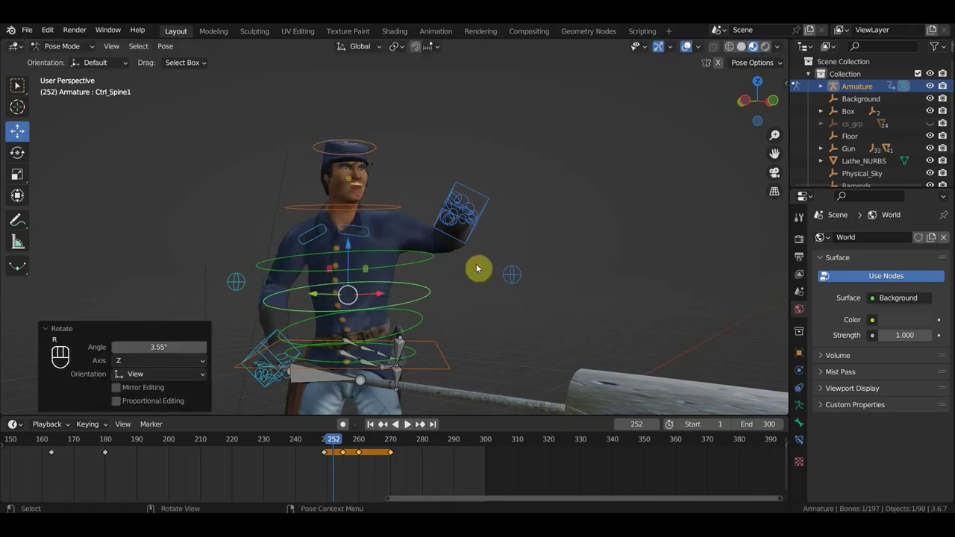
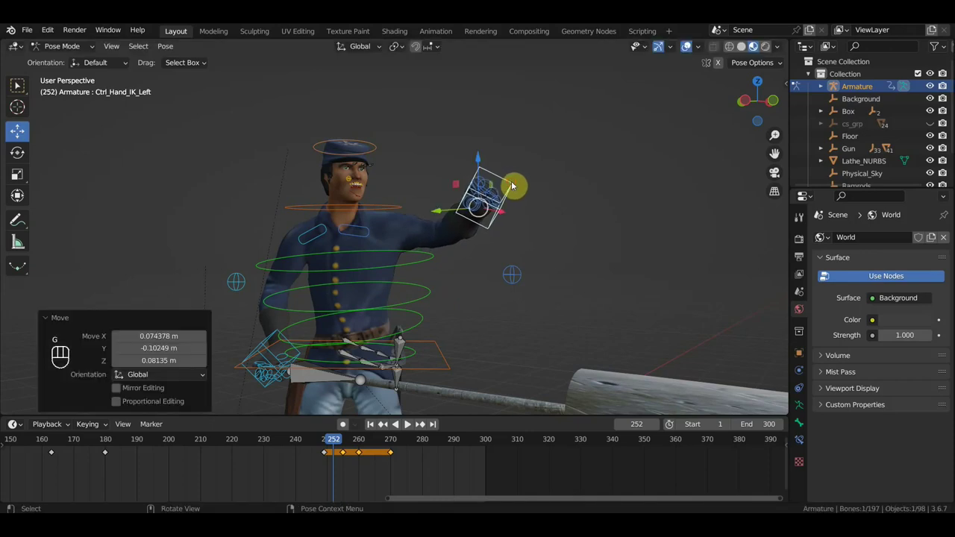
Select every bone and key Location & Rotation for the whole pose at frame 252.
{"action": "key", "text": "a"}
{"action": "key", "text": "i"}
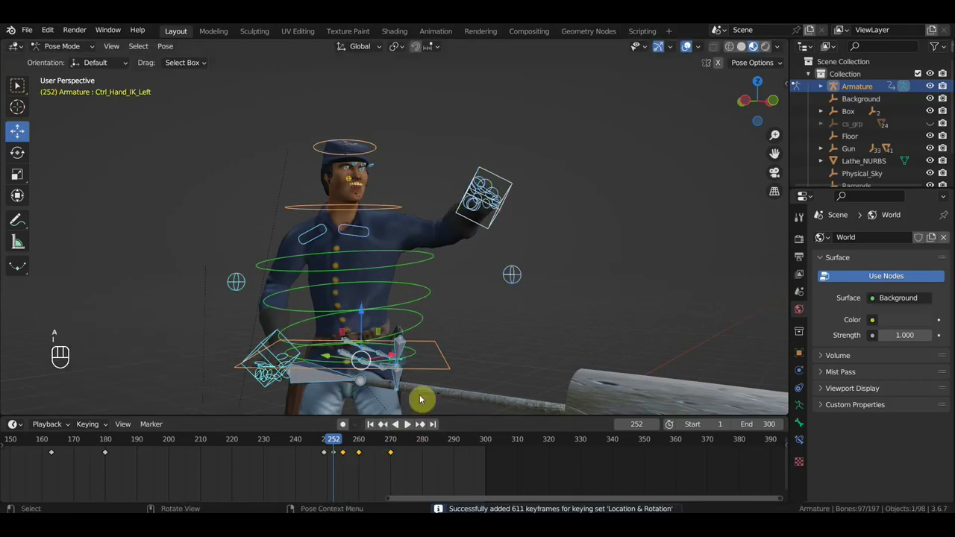
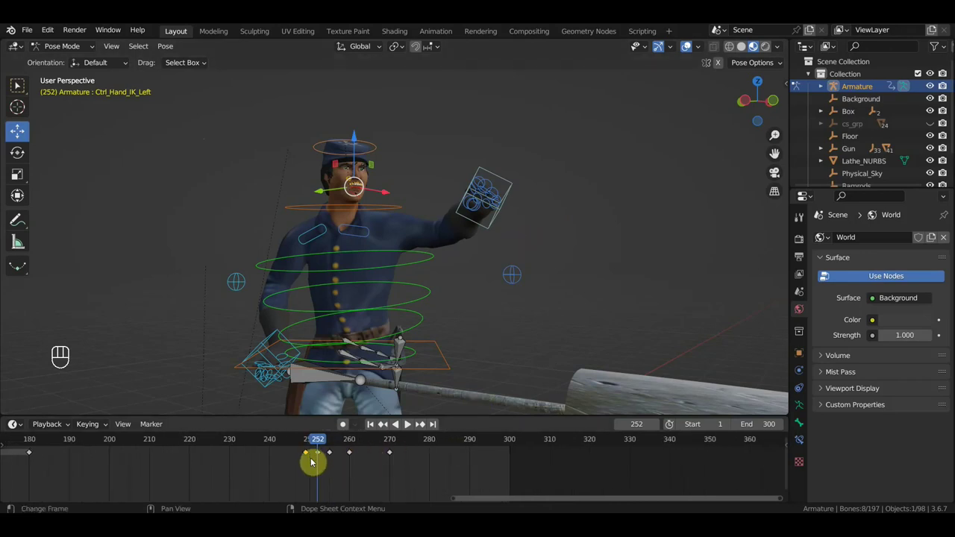
Jump to frame 266, select the hand IK control on the rammer and scrub the motion to frame 290.
{"action": "middle_click", "coordinate": [410, 322]}
{"action": "left_click_drag", "start_coordinate": [307, 444], "coordinate": [397, 471]}
{"action": "left_click", "coordinate": [377, 461]}
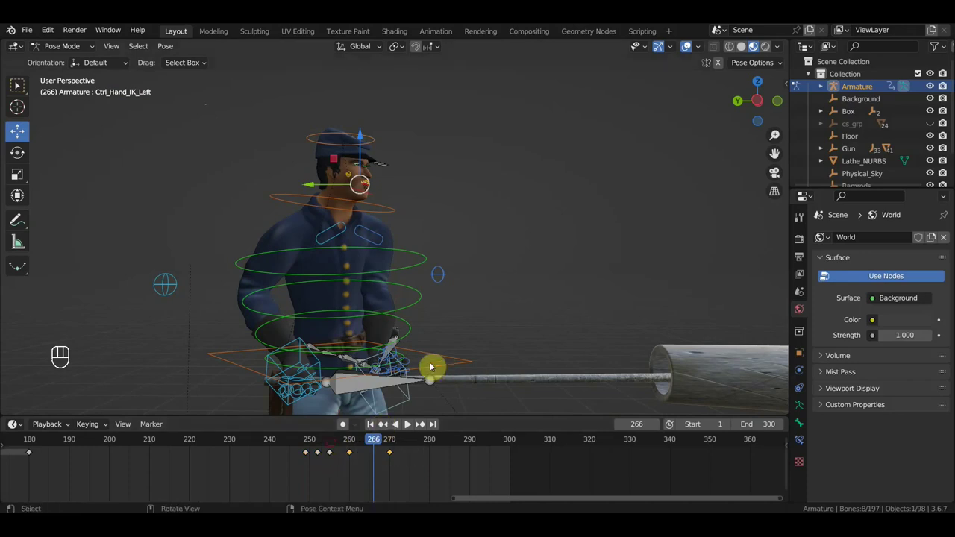
{"action": "left_click", "coordinate": [410, 399]}
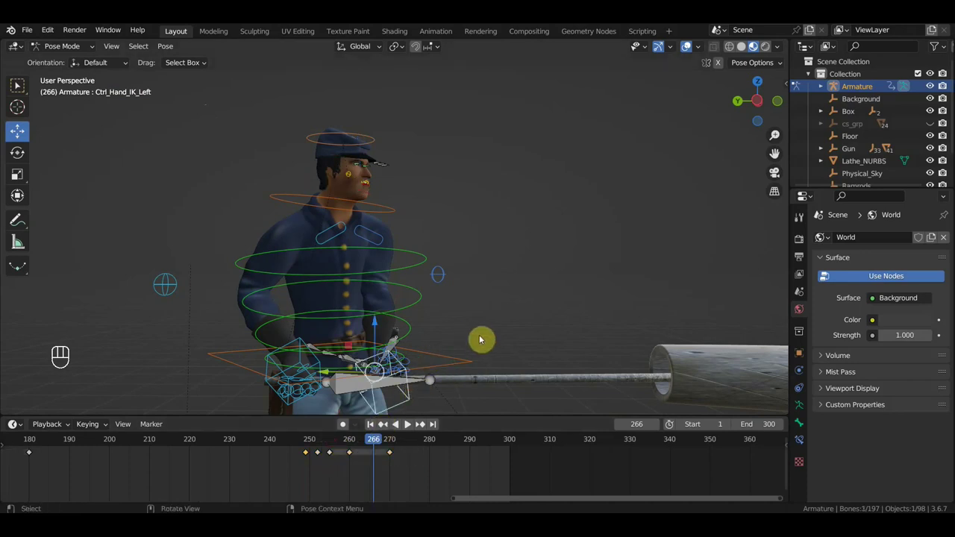
{"action": "left_click_drag", "start_coordinate": [481, 347], "coordinate": [345, 236]}
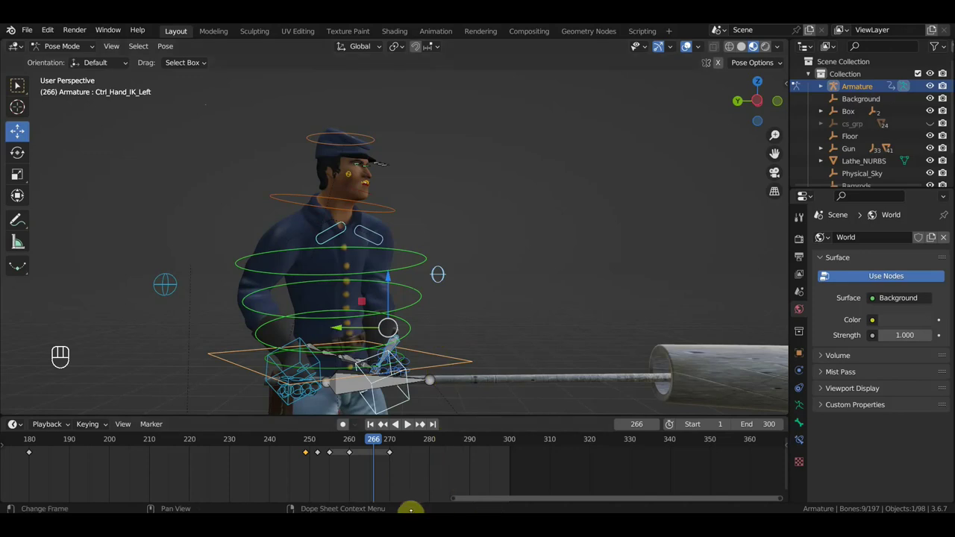
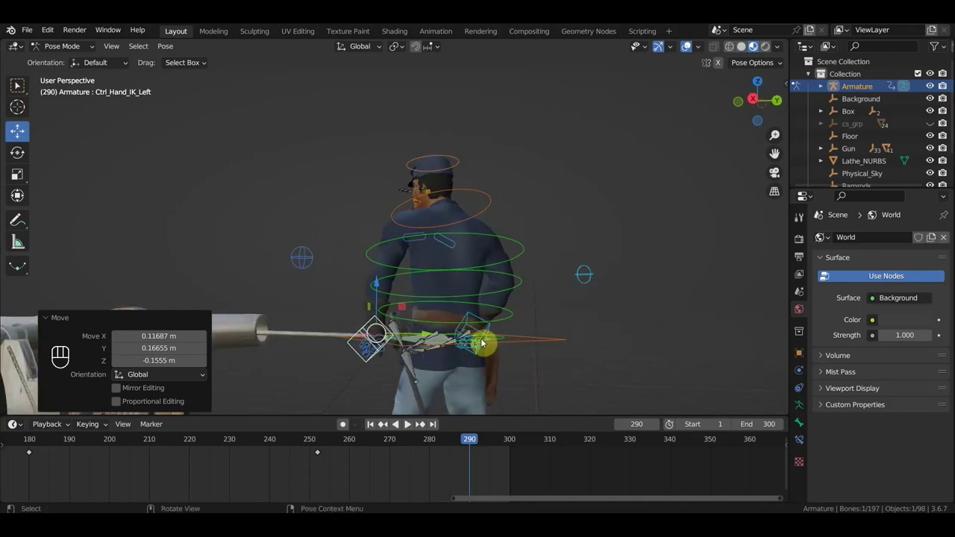
At frame 290 select Ctrl_Hips and nudge it slightly.
{"action": "left_click", "coordinate": [517, 342]}
{"action": "middle_click", "coordinate": [557, 352]}
{"action": "left_click", "coordinate": [557, 352]}
{"action": "right_click", "coordinate": [557, 352]}
{"action": "middle_click", "coordinate": [609, 356]}
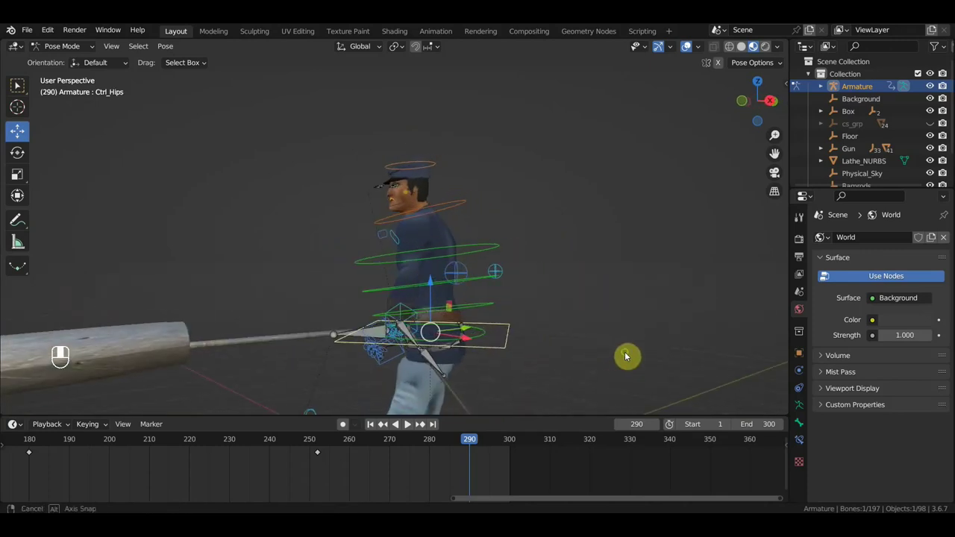
{"action": "key", "text": "g"}
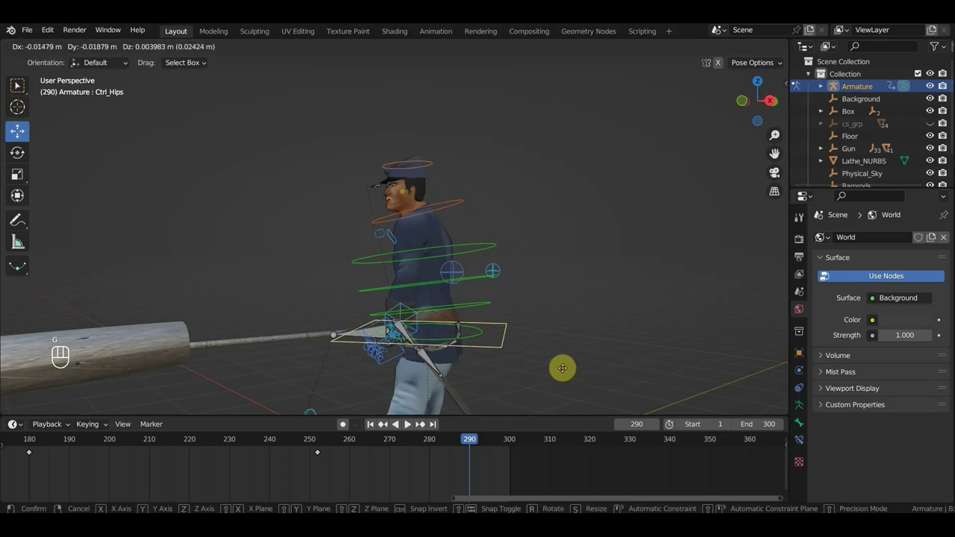
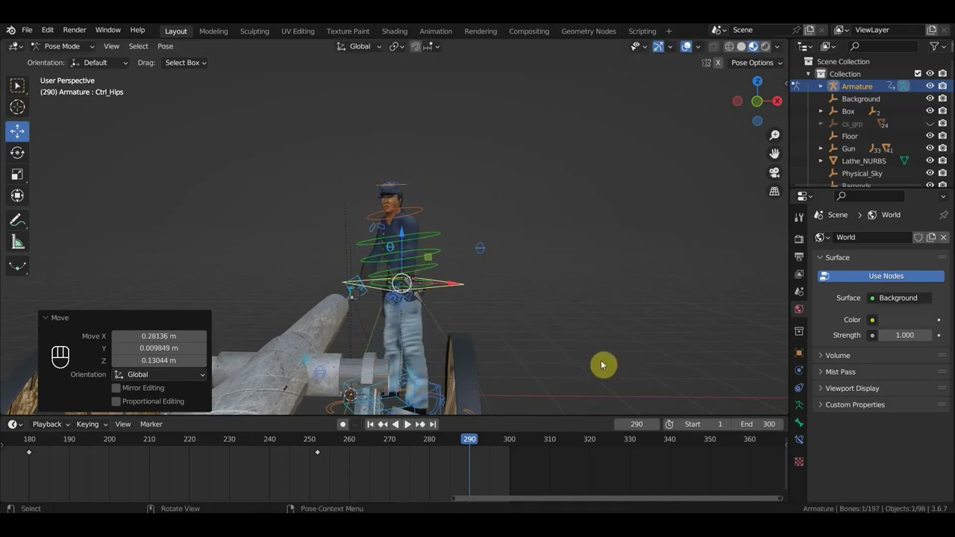
{"action": "left_click", "coordinate": [567, 365]}
{"action": "right_click", "coordinate": [567, 365]}
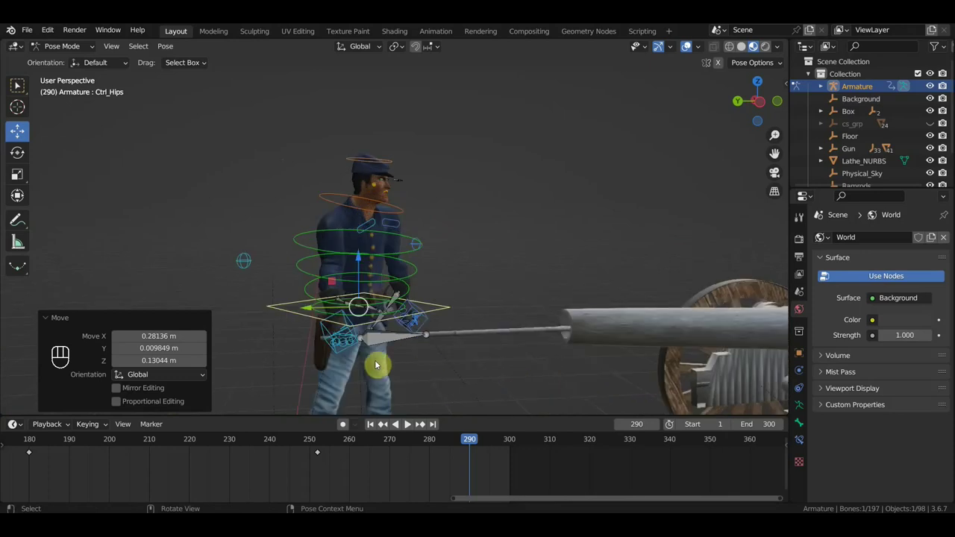
Raise the rammer handle control level toward the muzzle and start rotating the left shoulder control.
{"action": "left_click", "coordinate": [326, 327]}
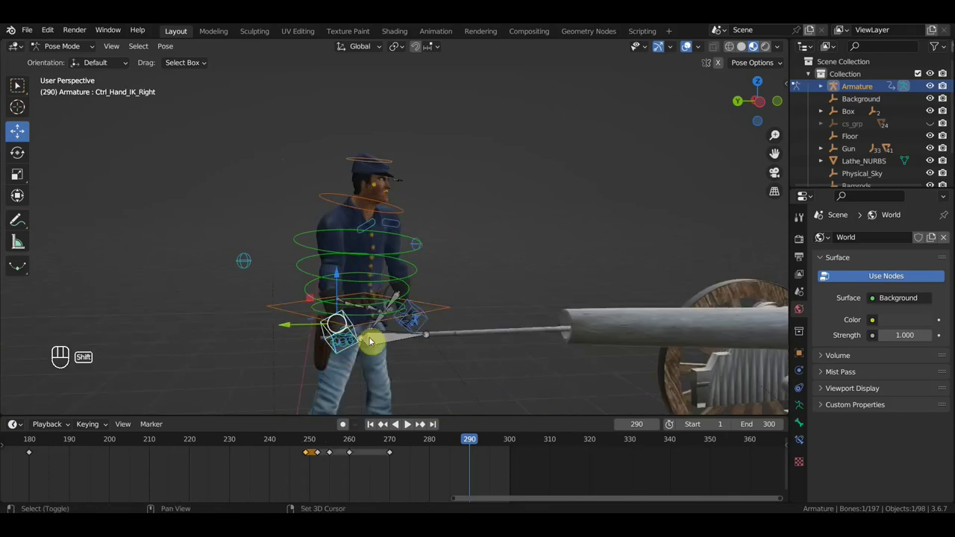
{"action": "left_click", "coordinate": [375, 341]}
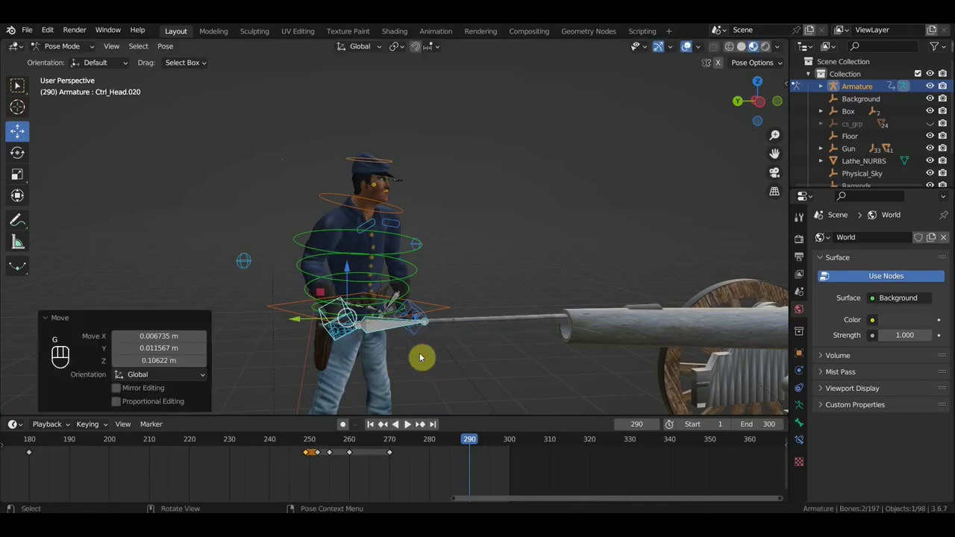
{"action": "key", "text": "g"}
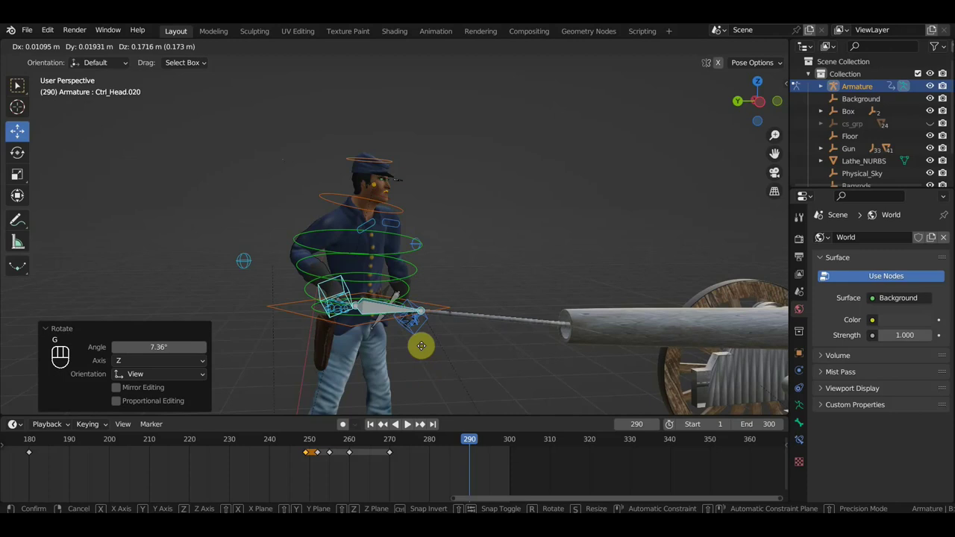
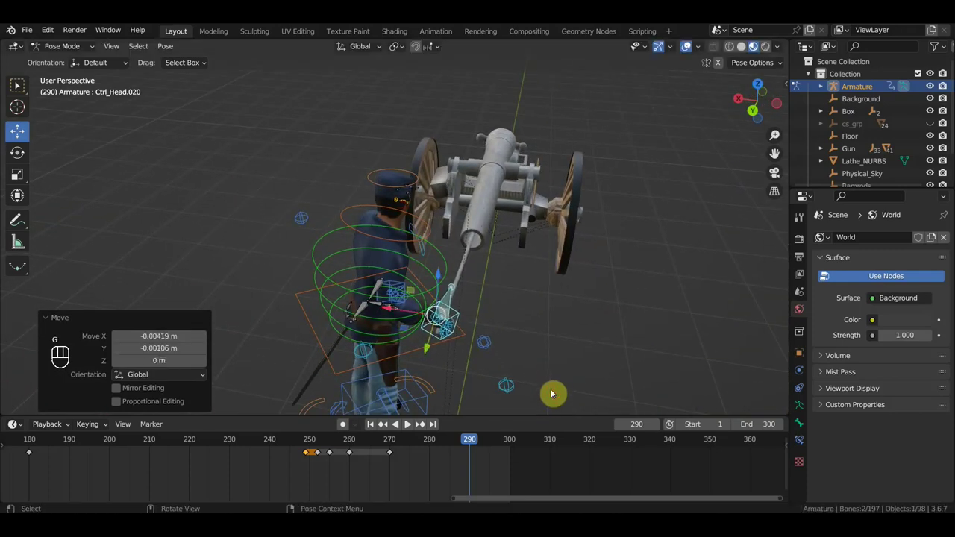
{"action": "left_click_drag", "start_coordinate": [475, 361], "coordinate": [413, 347]}
{"action": "middle_click", "coordinate": [435, 337]}
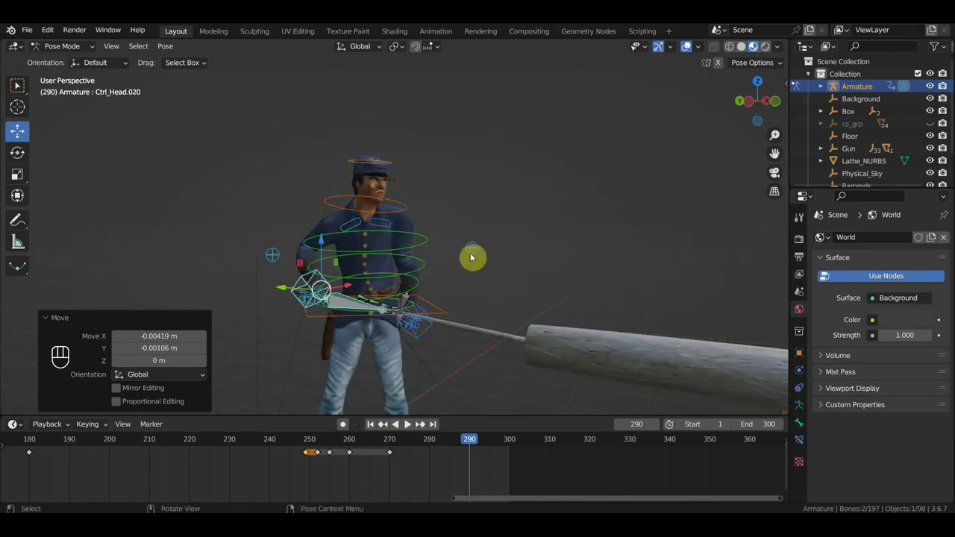
{"action": "left_click", "coordinate": [392, 225]}
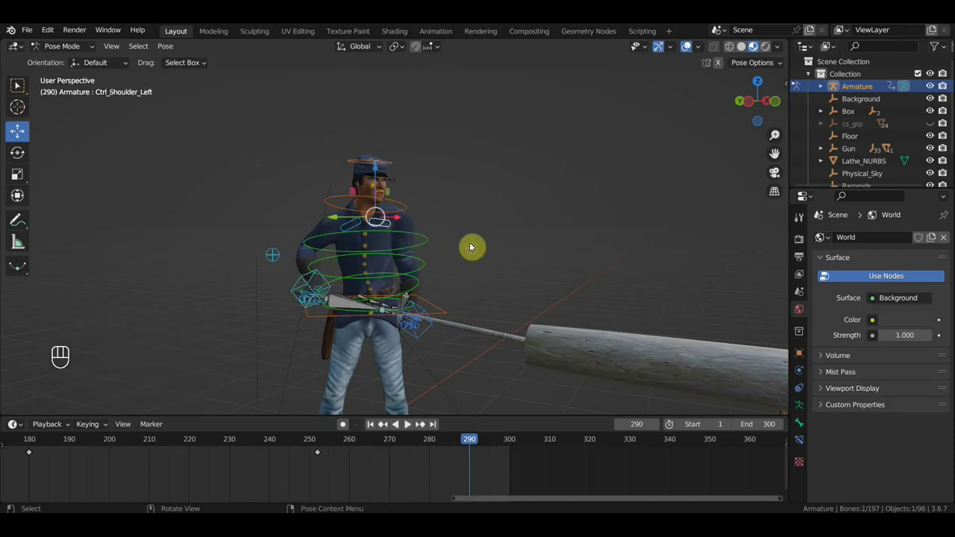
{"action": "key", "text": "r"}
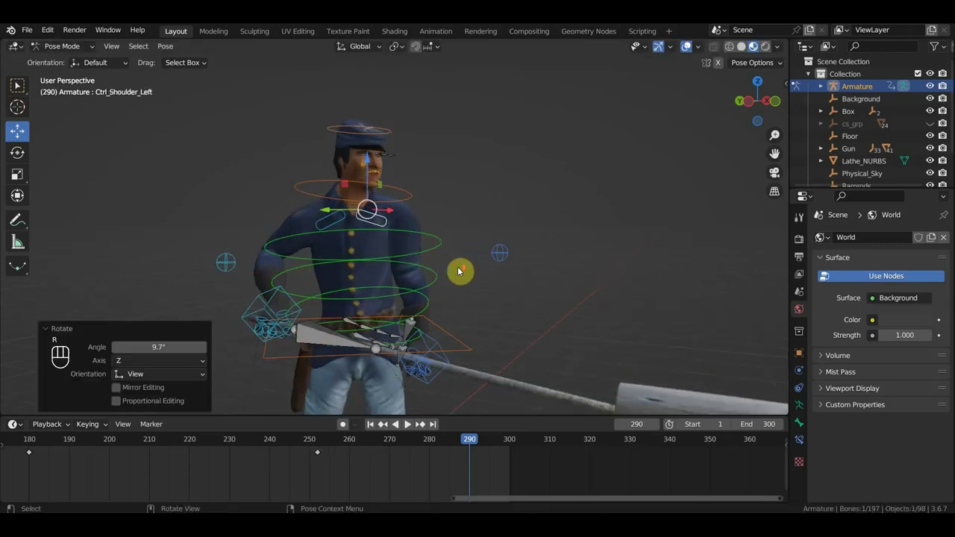
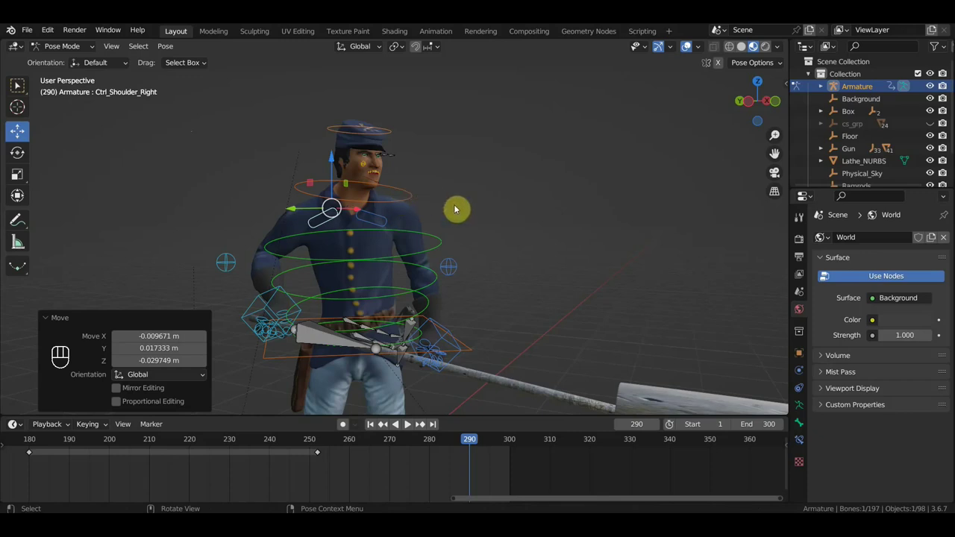
Key the full pose, move to frame 291 and begin rotating the selected control.
{"action": "key", "text": "a"}
{"action": "key", "text": "i"}
{"action": "left_click_drag", "start_coordinate": [464, 446], "coordinate": [468, 389]}
{"action": "left_click", "coordinate": [439, 343]}
{"action": "key", "text": "r"}
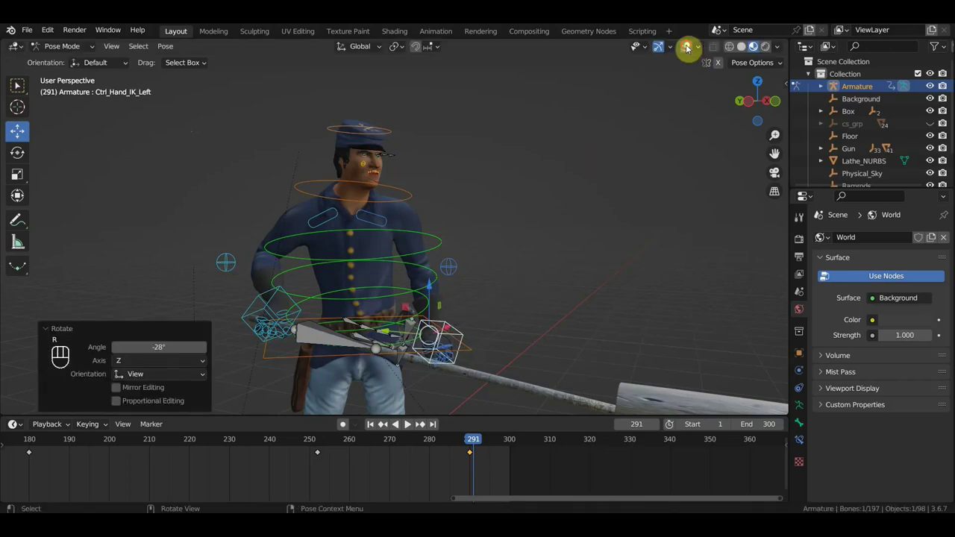
Move the left hand IK, rotate Ctrl_Spine, then key all 611 Location & Rotation channels at frame 291.
{"action": "left_click_drag", "start_coordinate": [579, 261], "coordinate": [477, 262]}
{"action": "left_click_drag", "start_coordinate": [476, 262], "coordinate": [492, 265]}
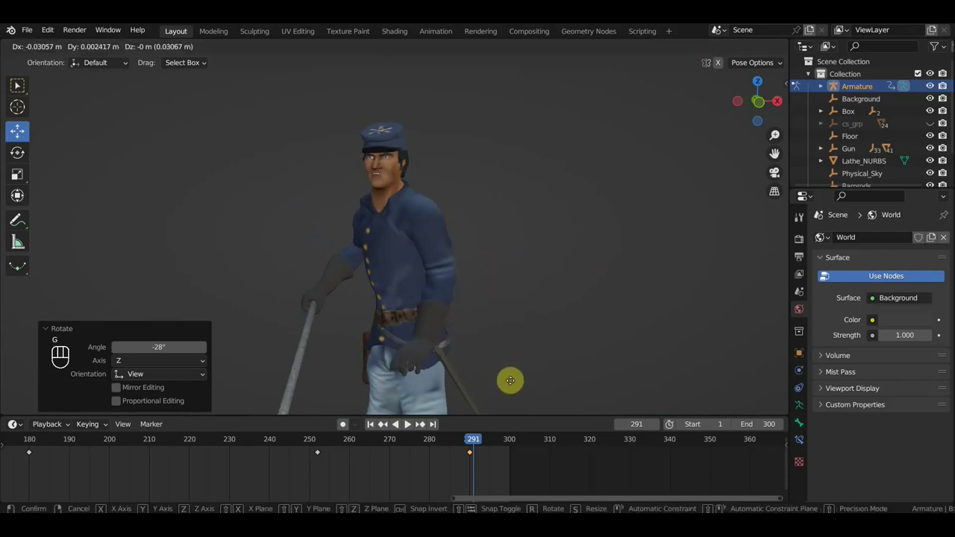
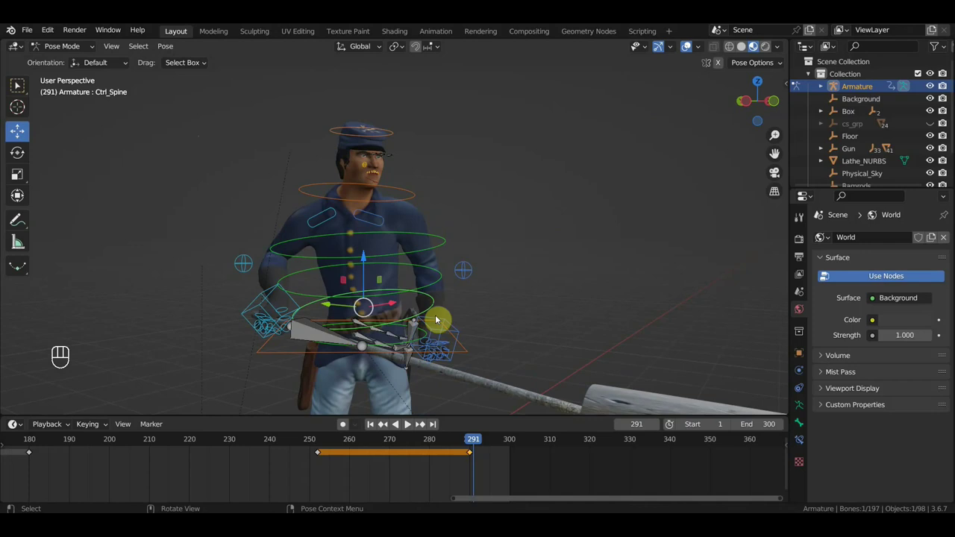
{"action": "key", "text": "r"}
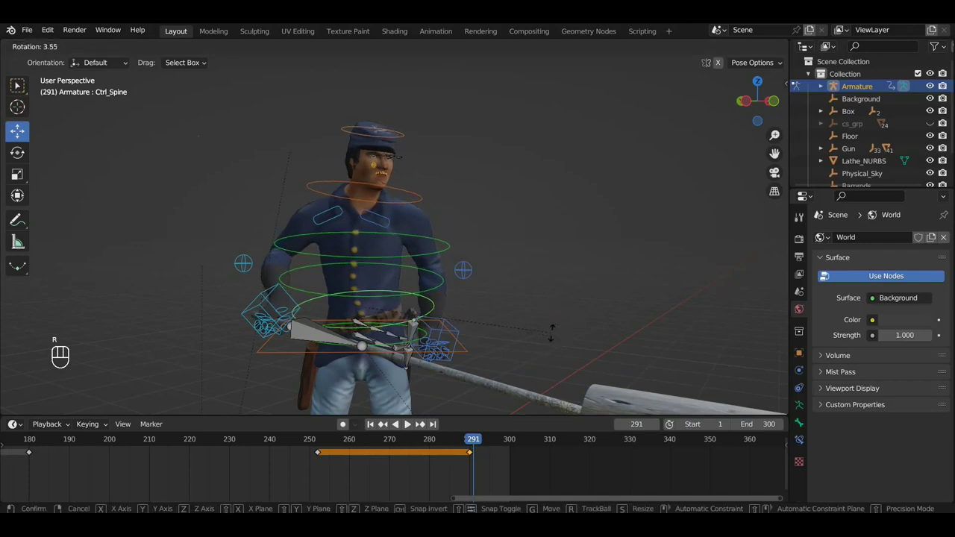
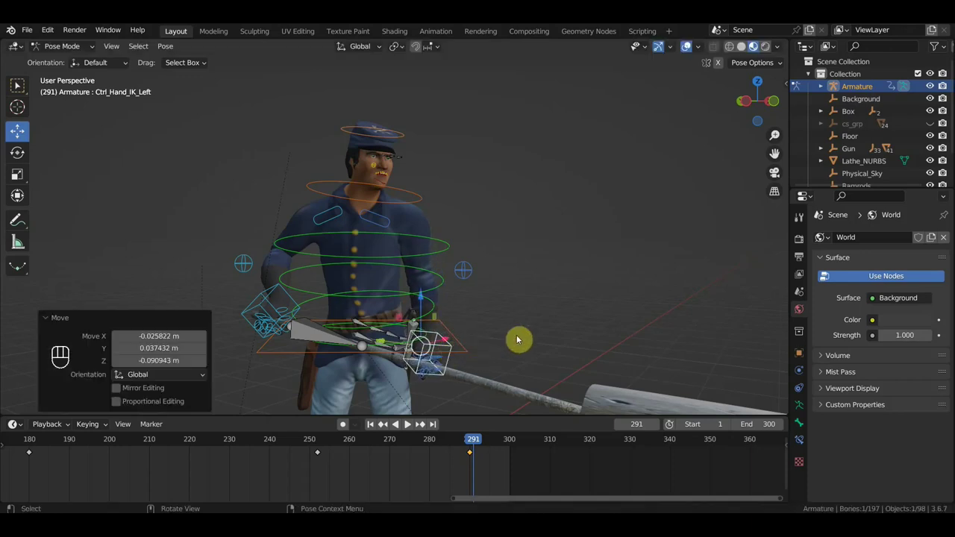
{"action": "key", "text": "a"}
{"action": "key", "text": "i"}
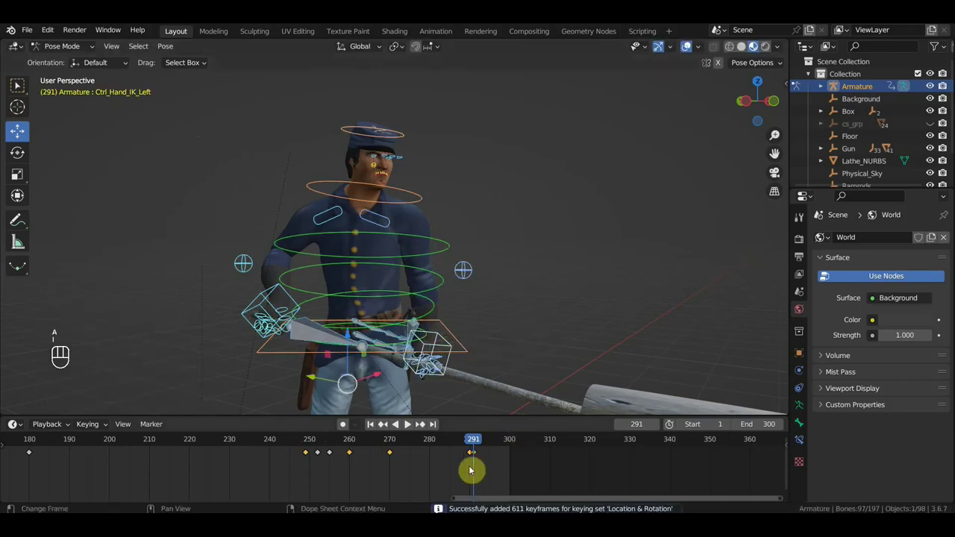
Delete the key at frame 231, then play the ramming cycle through and stop to review the rammer push.
{"action": "left_click", "coordinate": [471, 461]}
{"action": "key", "text": "Delete"}
{"action": "left_click_drag", "start_coordinate": [457, 446], "coordinate": [290, 383]}
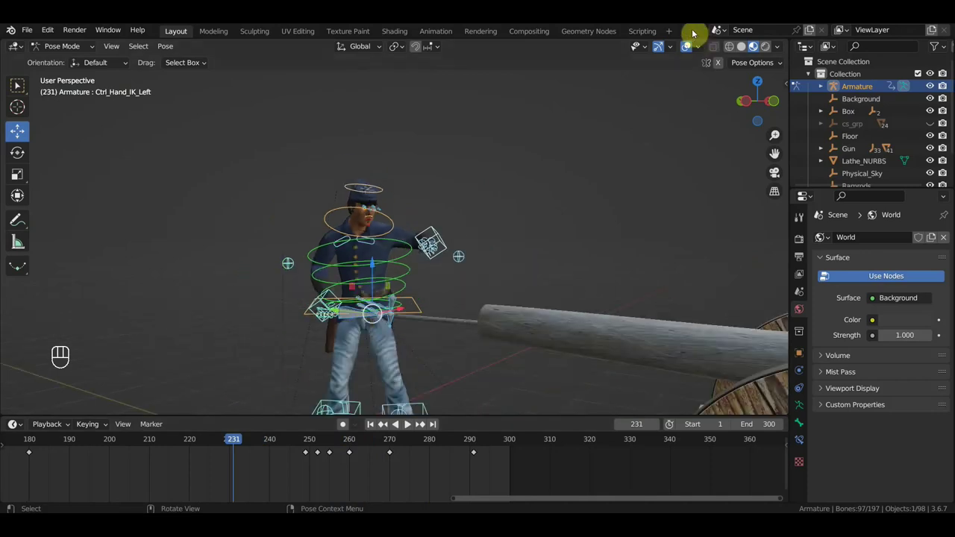
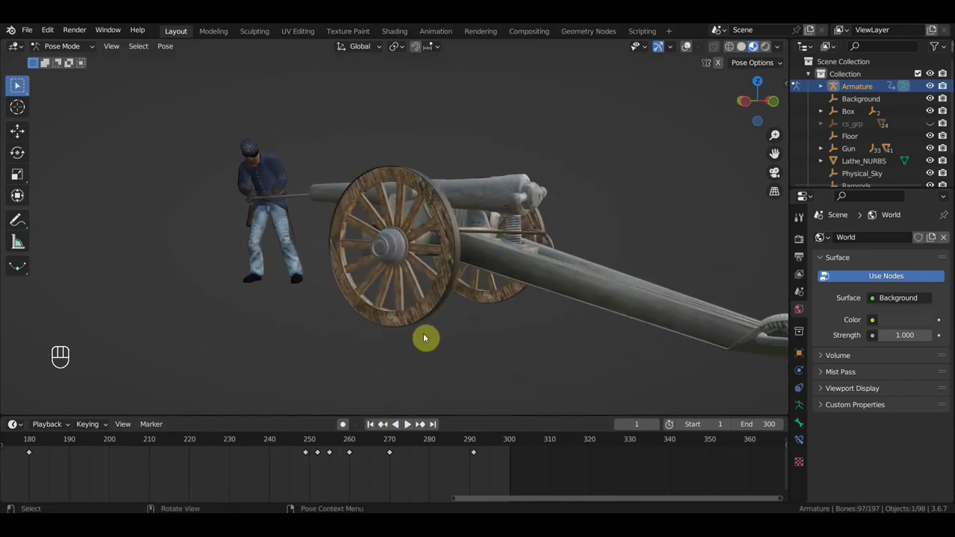
{"action": "key", "text": "space"}
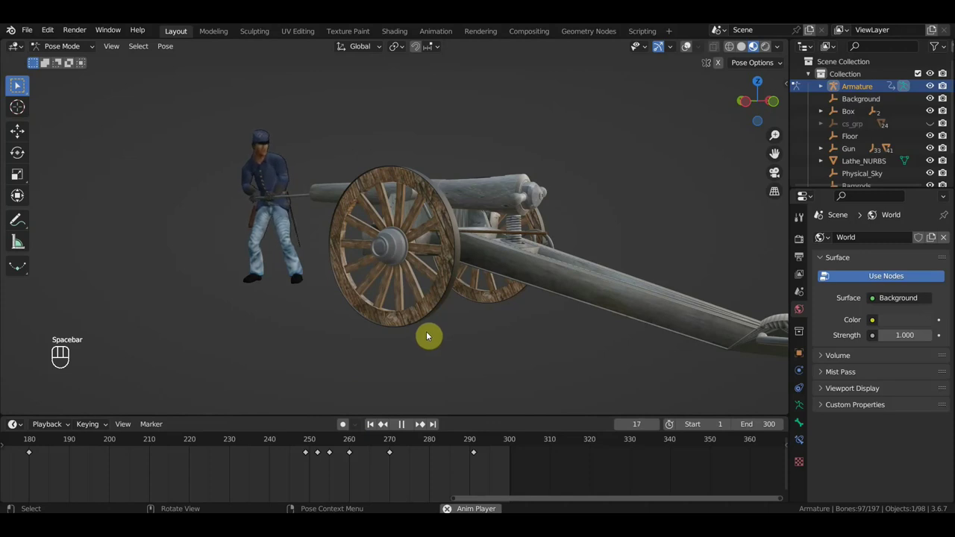
{"action": "middle_click", "coordinate": [489, 351]}
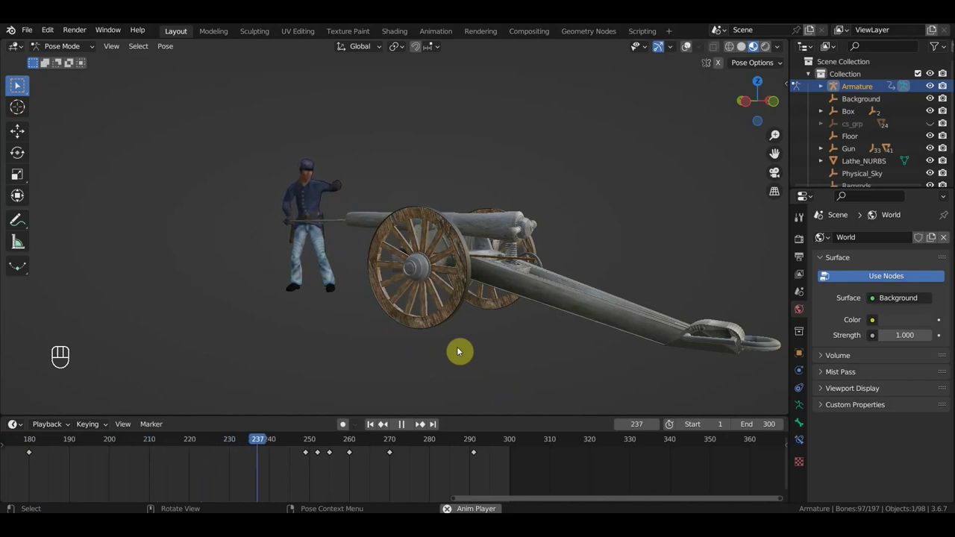
{"action": "key", "text": "space"}
{"action": "middle_click", "coordinate": [456, 284]}
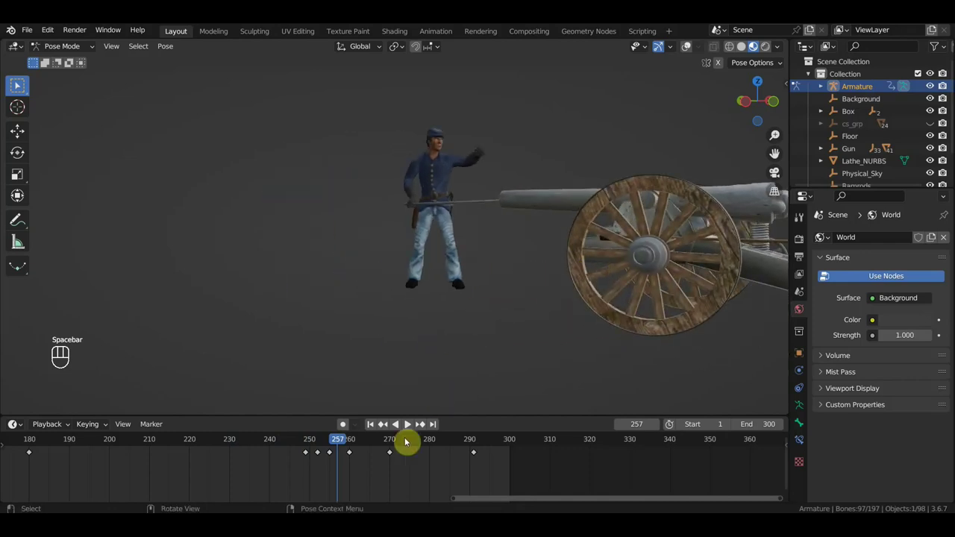
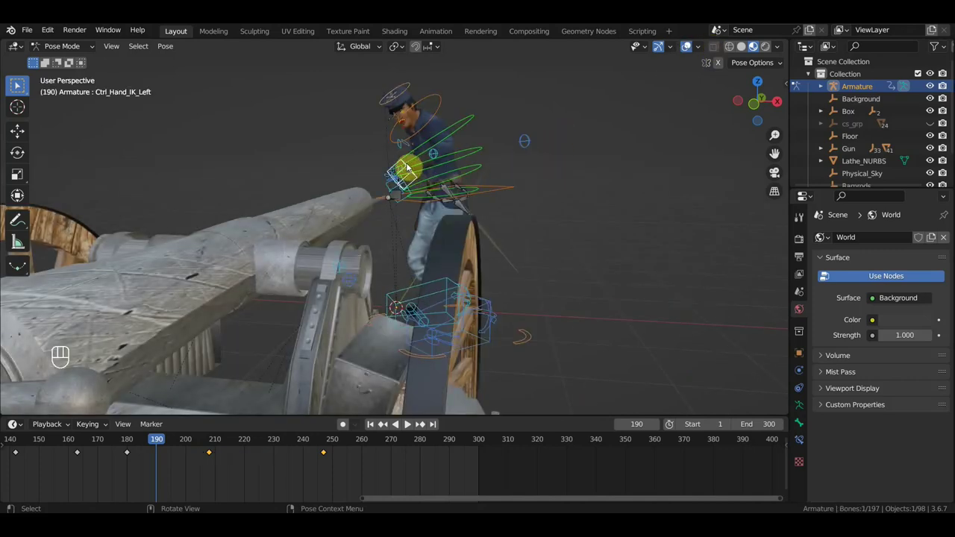
Reposition the left hand and elbow controls, then key Location & Rotation on all 611 rig channels at frame 190.
{"action": "key", "text": "g"}
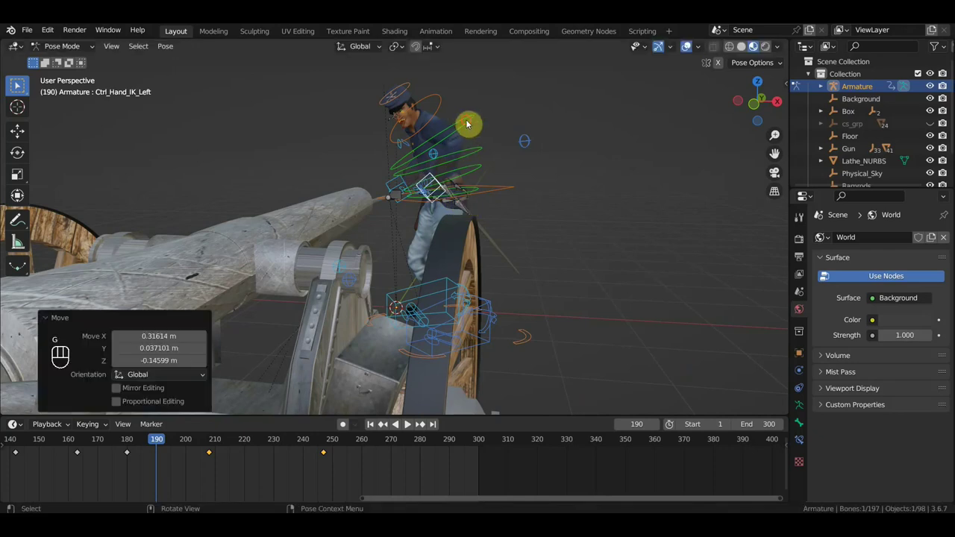
{"action": "key", "text": "r"}
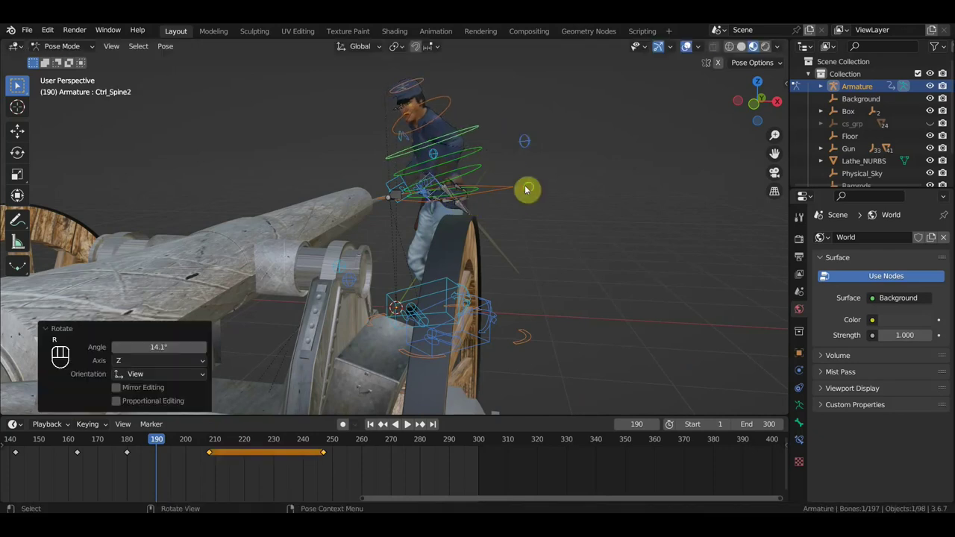
{"action": "middle_click", "coordinate": [590, 193]}
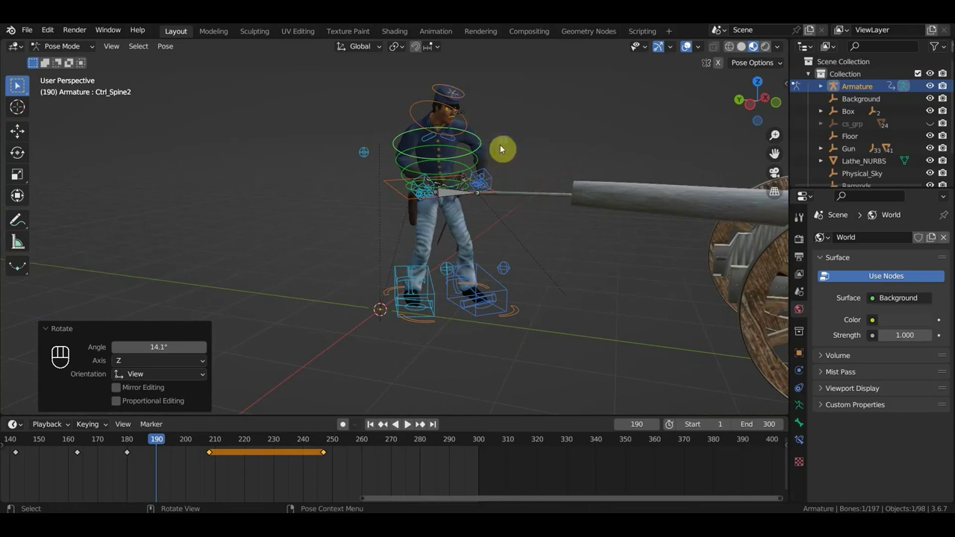
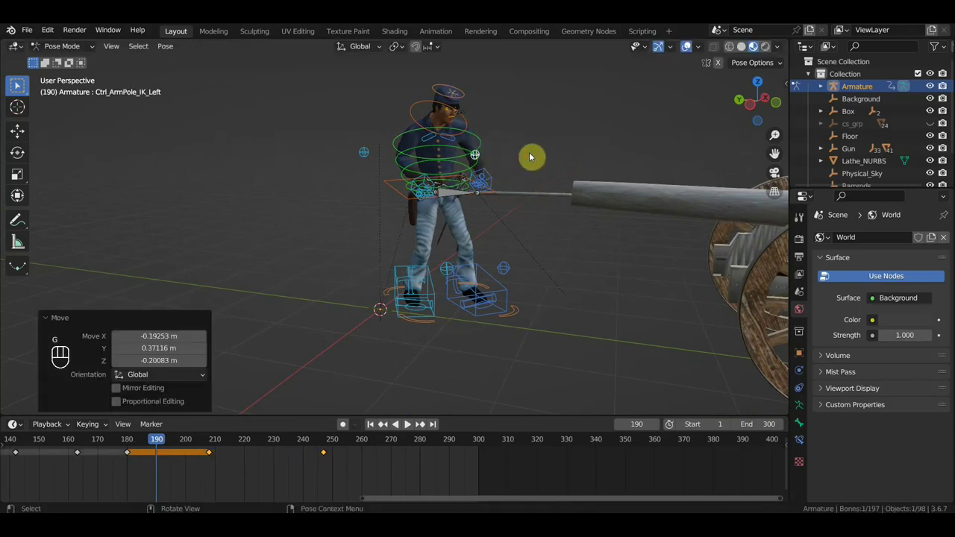
{"action": "key", "text": "a"}
{"action": "key", "text": "i"}
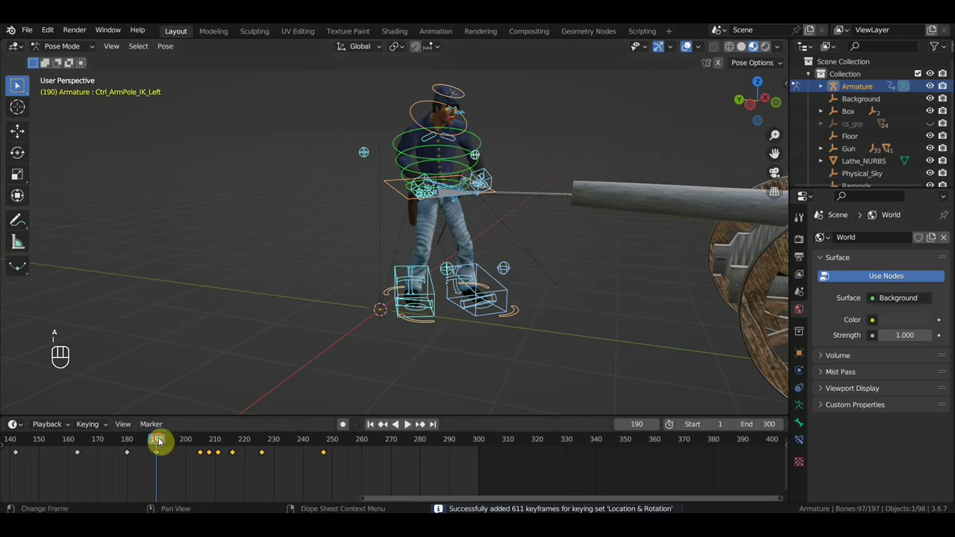
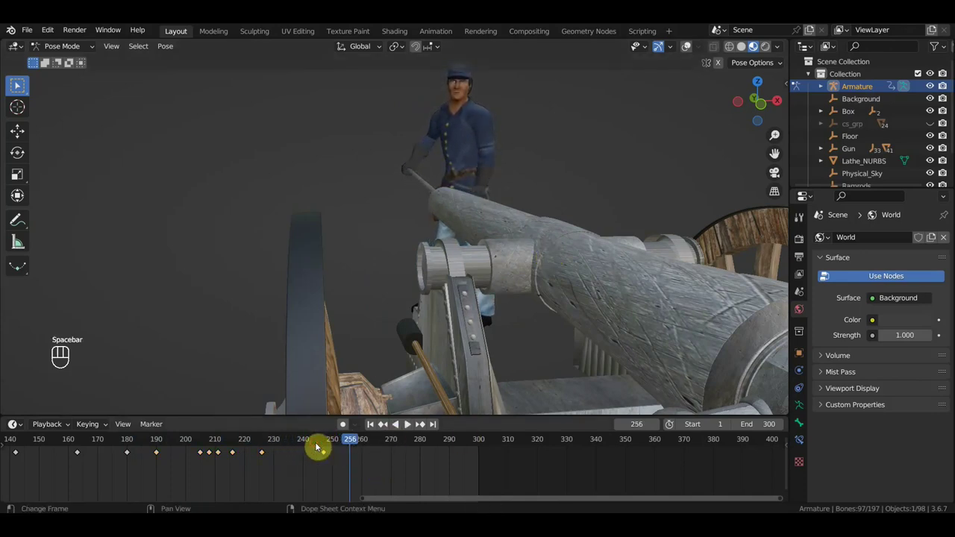
Copy the earlier pose key to frame 240 and replay from frame 147, stopping at frame 246.
{"action": "key", "text": "g"}
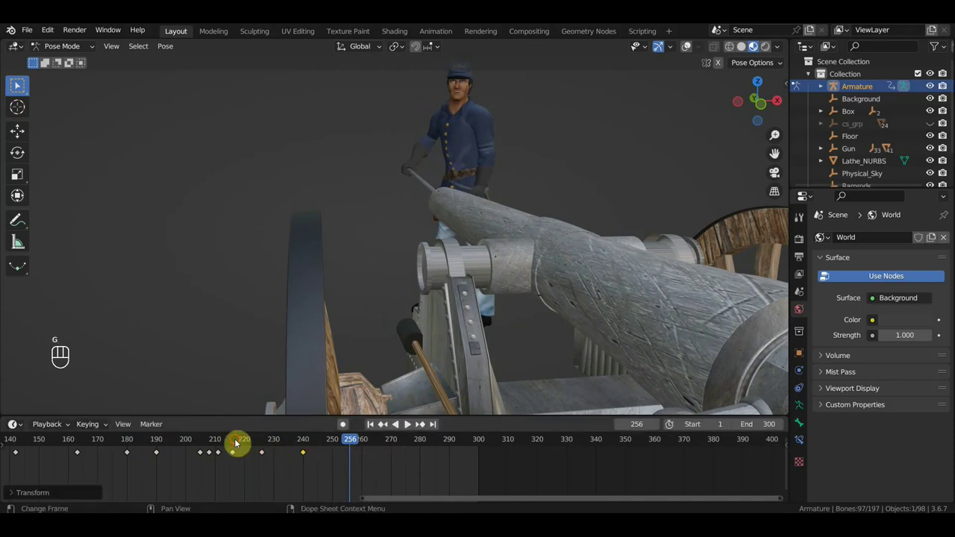
{"action": "left_click", "coordinate": [253, 447]}
{"action": "key", "text": "space"}
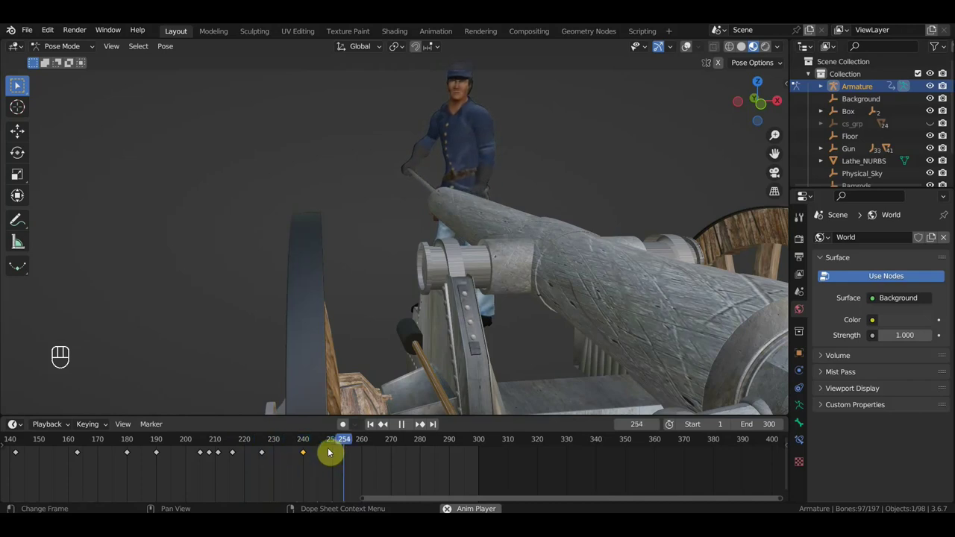
{"action": "key", "text": "space"}
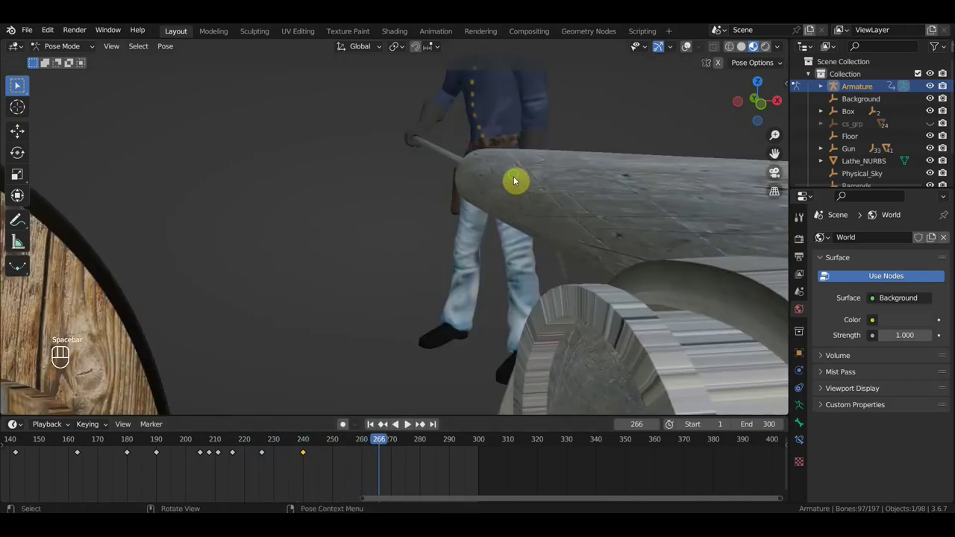
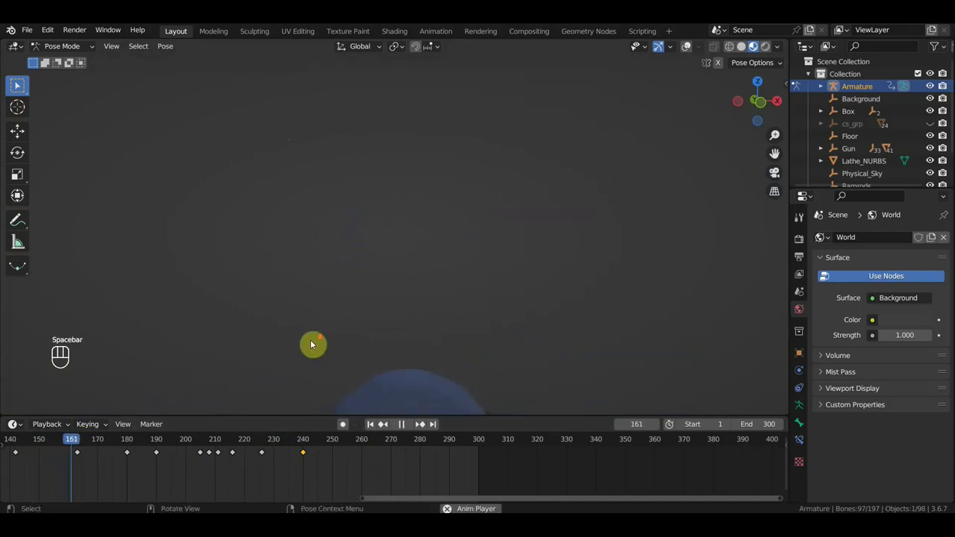
{"action": "middle_click", "coordinate": [444, 319]}
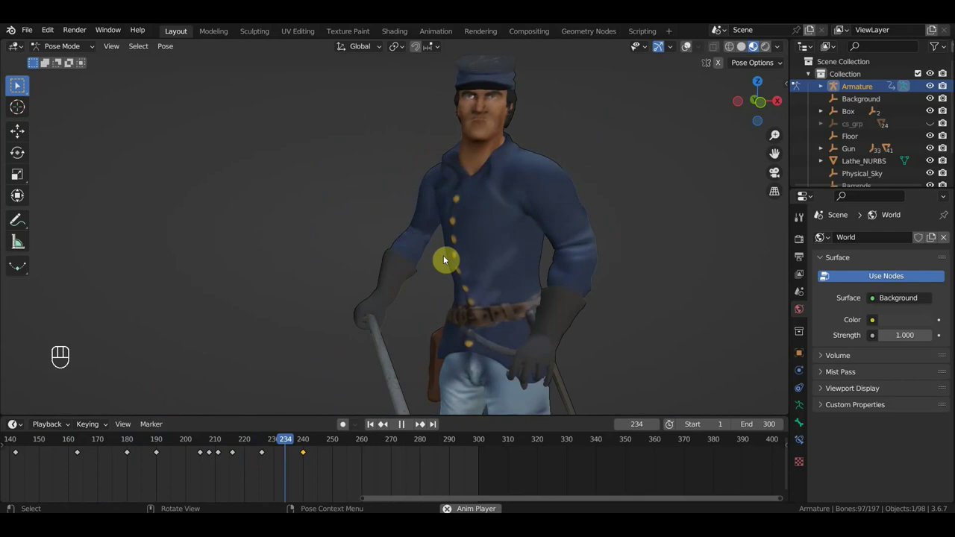
{"action": "key", "text": "space"}
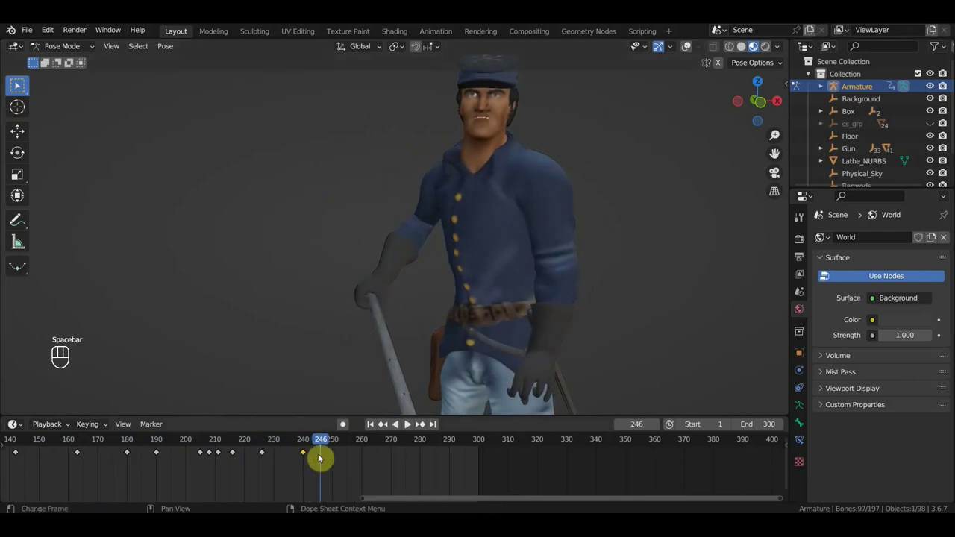
{"action": "middle_click", "coordinate": [484, 316]}
Rotate Ctrl_Head to turn the soldier's head aside, keying 7 head channels at frame 246.
{"action": "middle_click", "coordinate": [585, 330]}
{"action": "middle_click", "coordinate": [619, 323]}
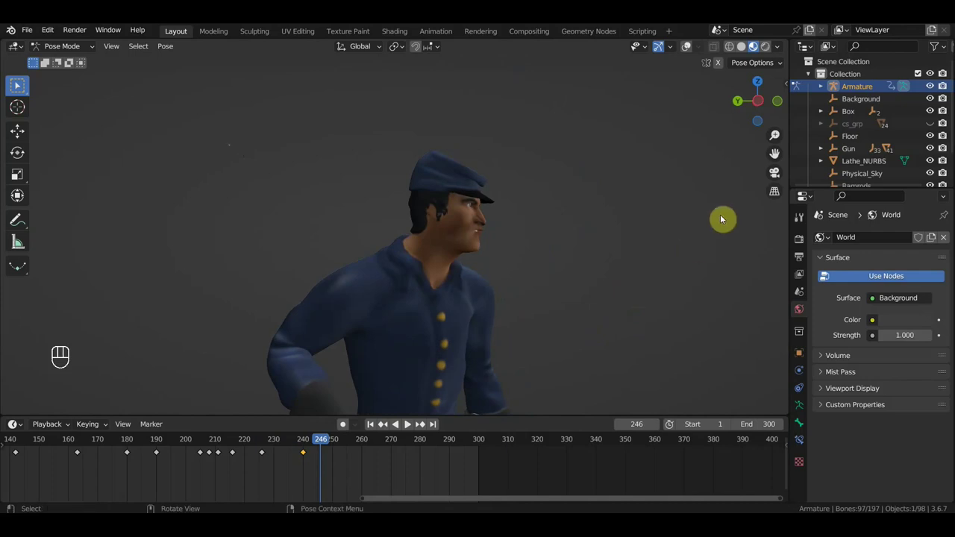
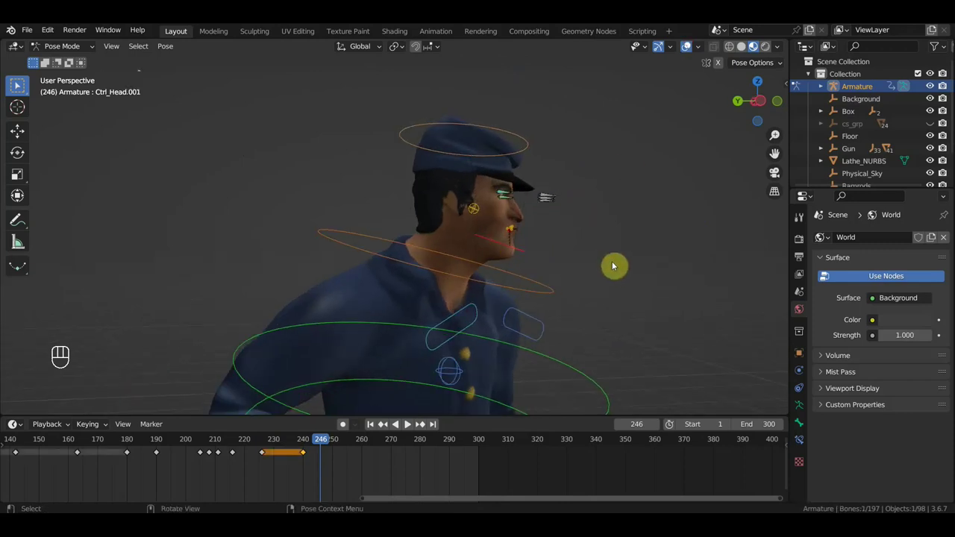
{"action": "key", "text": "r"}
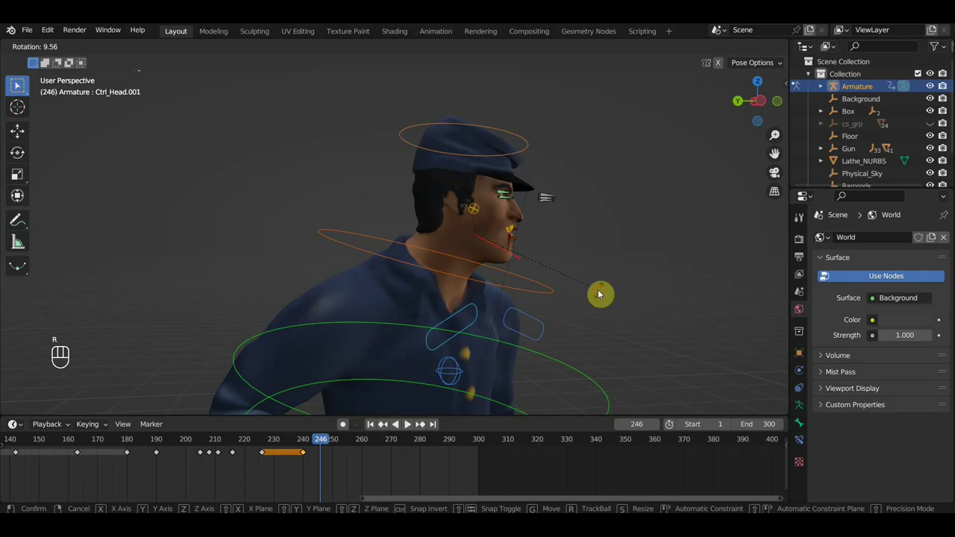
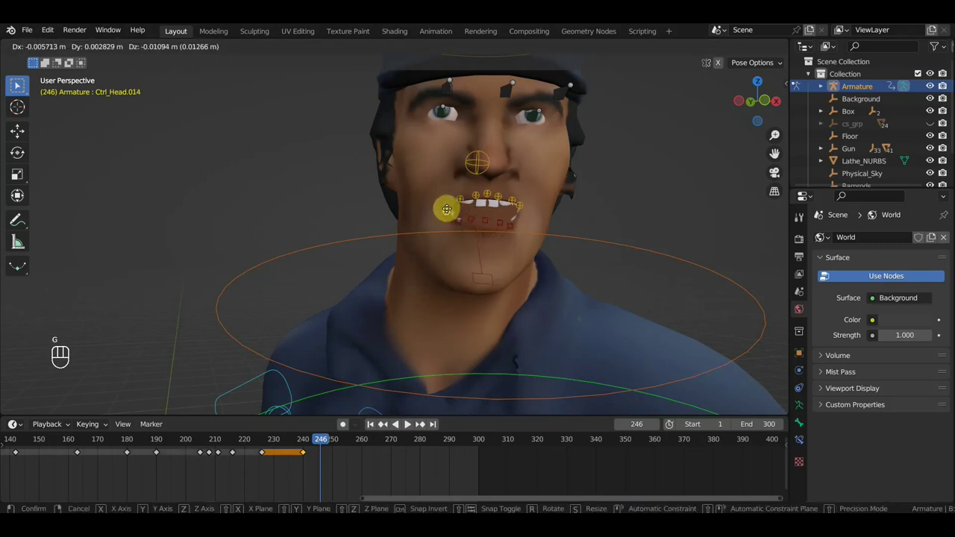
{"action": "left_click", "coordinate": [522, 209]}
Move the lip control bones to reshape the soldier's mouth at frame 246.
{"action": "key", "text": "g"}
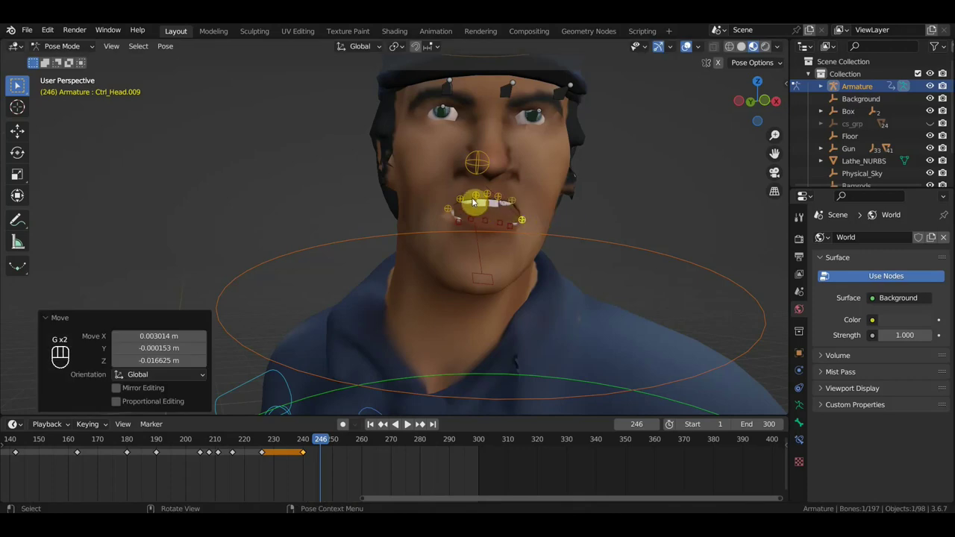
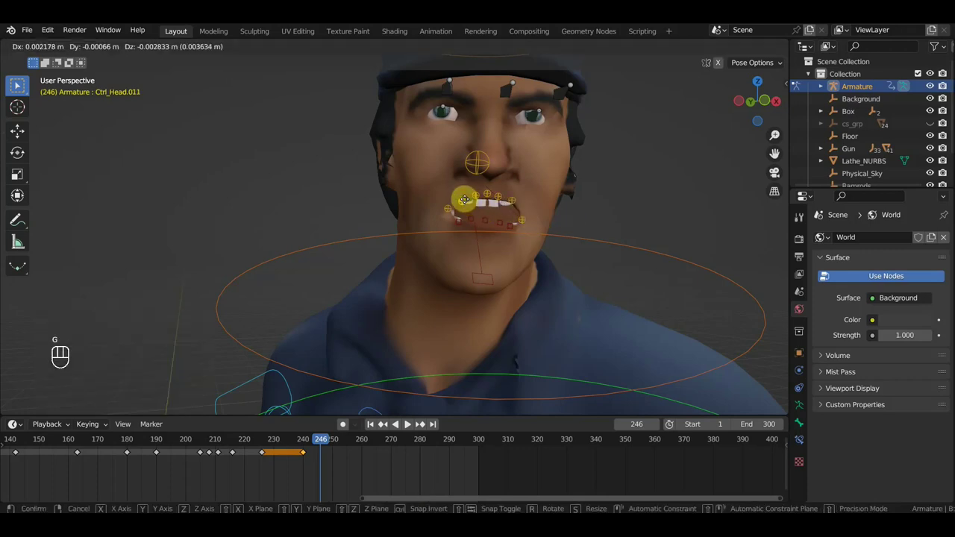
{"action": "left_click", "coordinate": [487, 197]}
{"action": "key", "text": "g"}
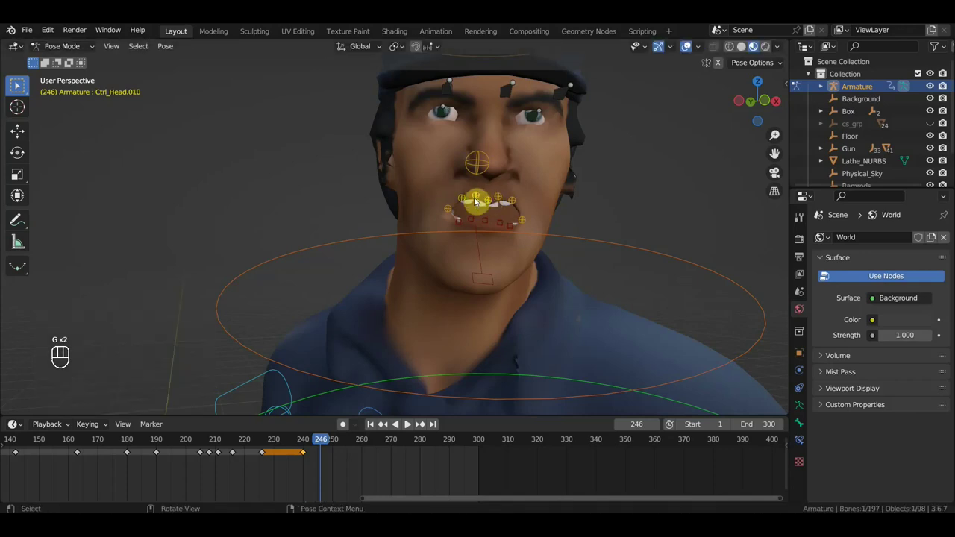
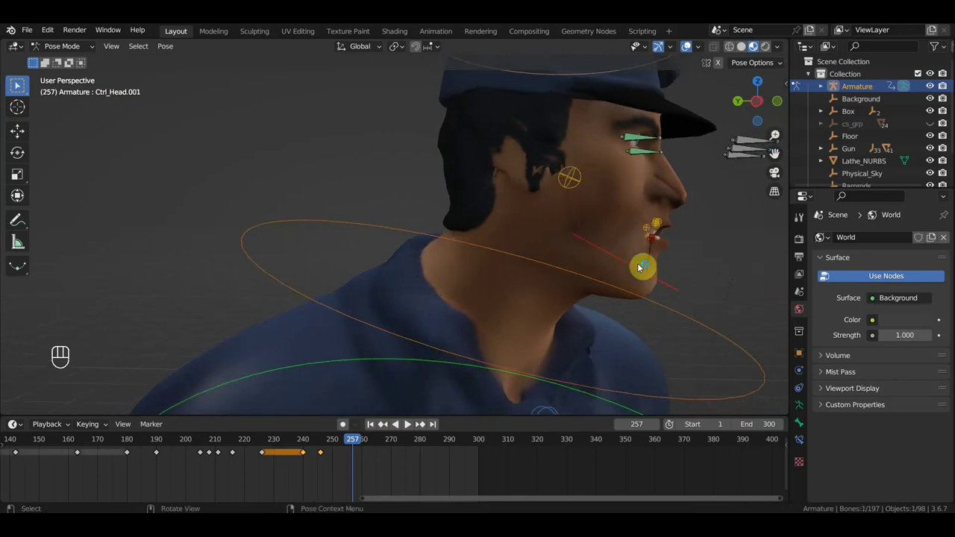
Close the lip controls into a new mouth pose and key Location & Rotation on all 611 channels at frame 257.
{"action": "key", "text": "r"}
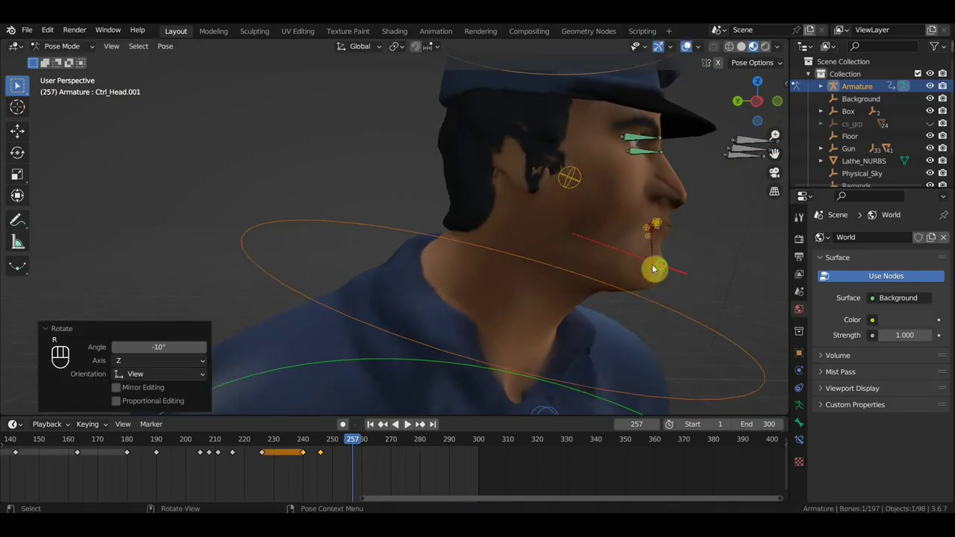
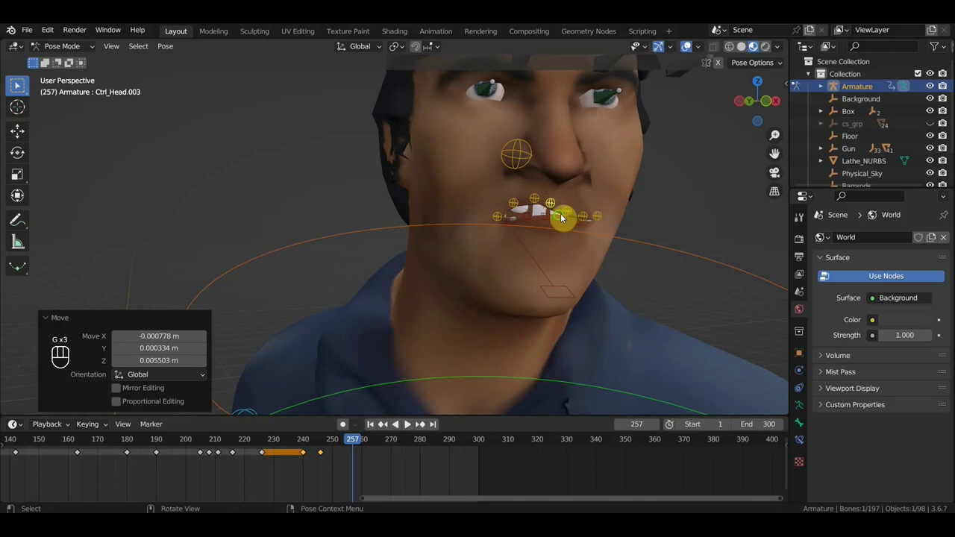
{"action": "left_click", "coordinate": [549, 221]}
{"action": "right_click", "coordinate": [549, 221]}
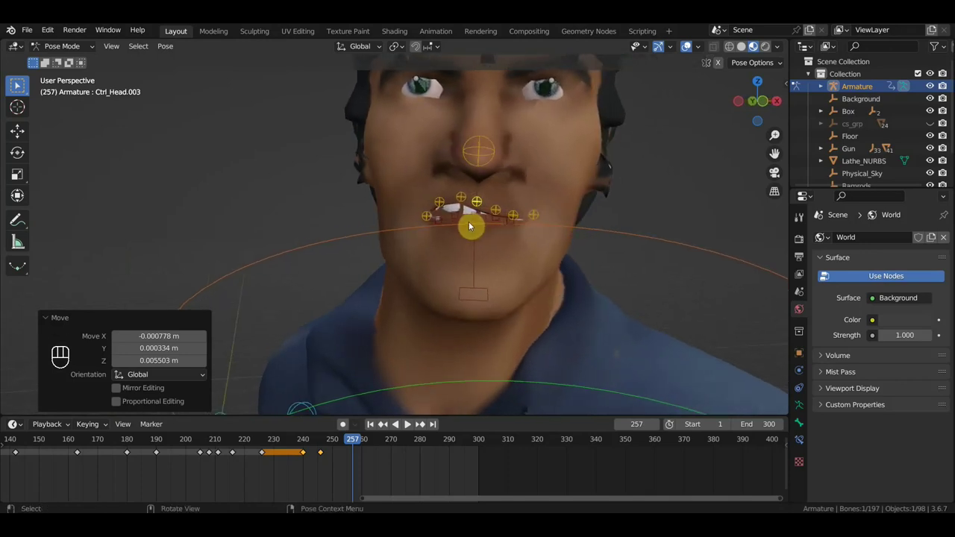
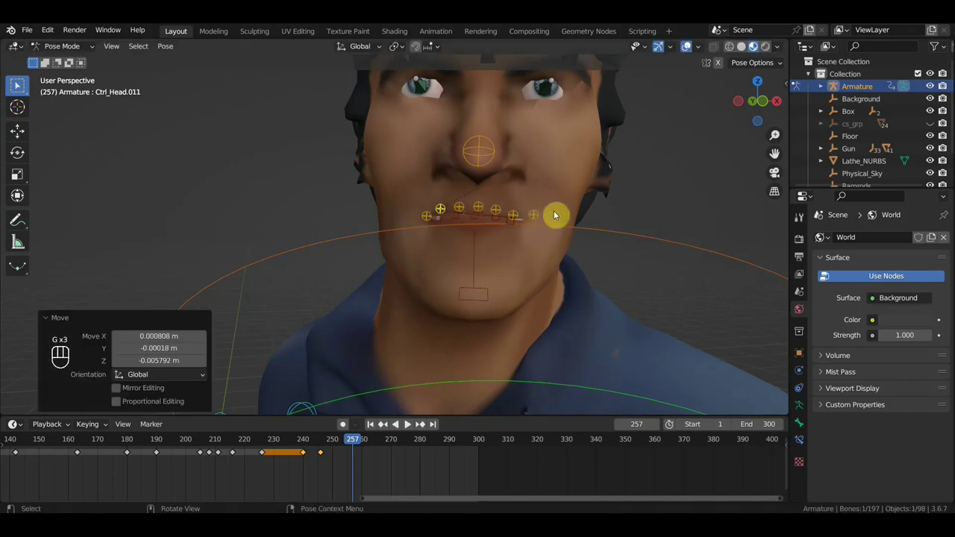
{"action": "key", "text": "a"}
{"action": "key", "text": "i"}
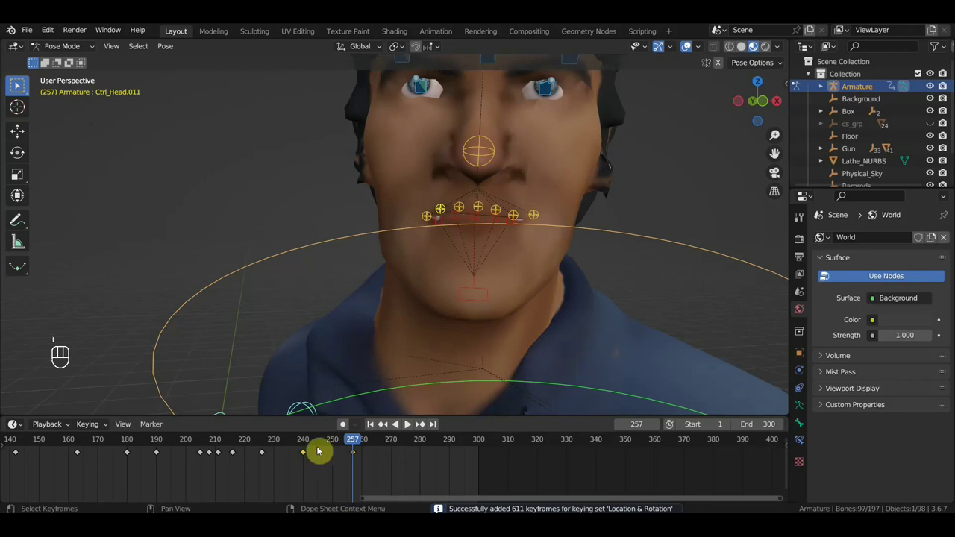
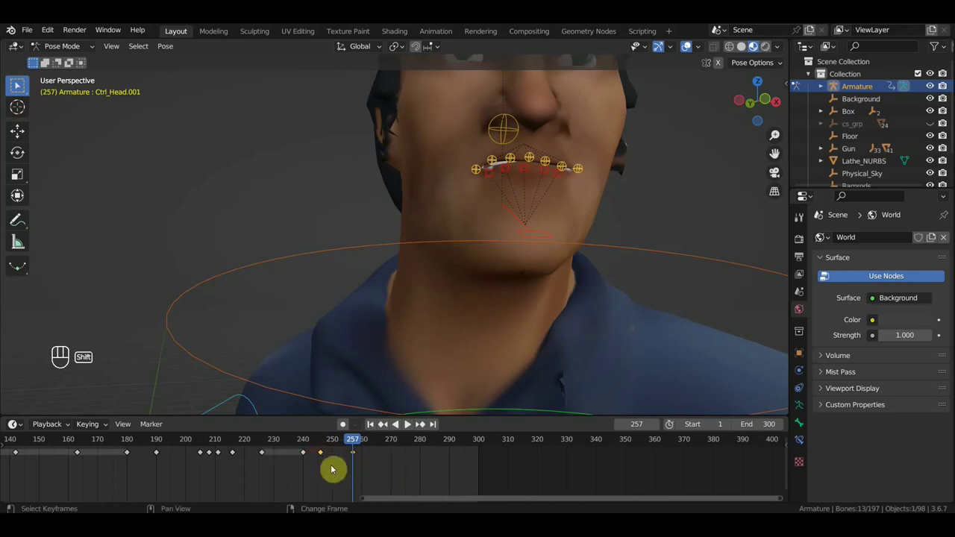
Duplicate the selected keyframe and briefly play back the face animation.
{"action": "key", "text": "shift+d"}
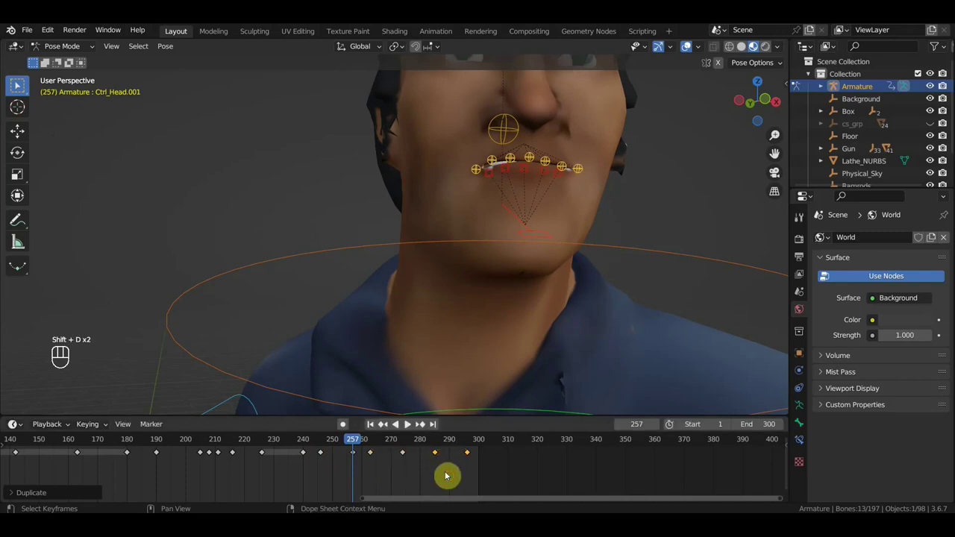
{"action": "key", "text": "space"}
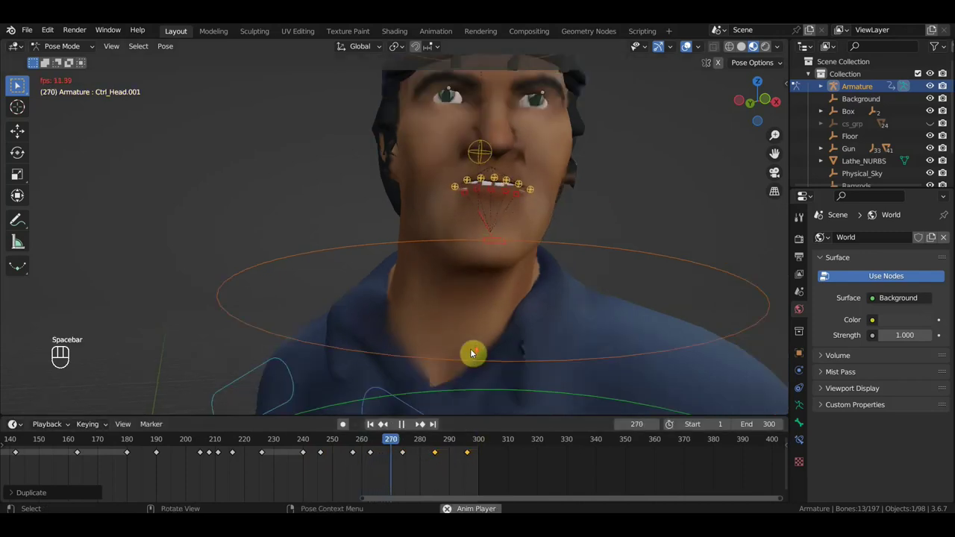
{"action": "left_click_drag", "start_coordinate": [480, 338], "coordinate": [484, 330]}
{"action": "key", "text": "space"}
Shift the soldier's eye control to a new gaze and key its 7 channels at frame 291.
{"action": "left_click", "coordinate": [452, 159]}
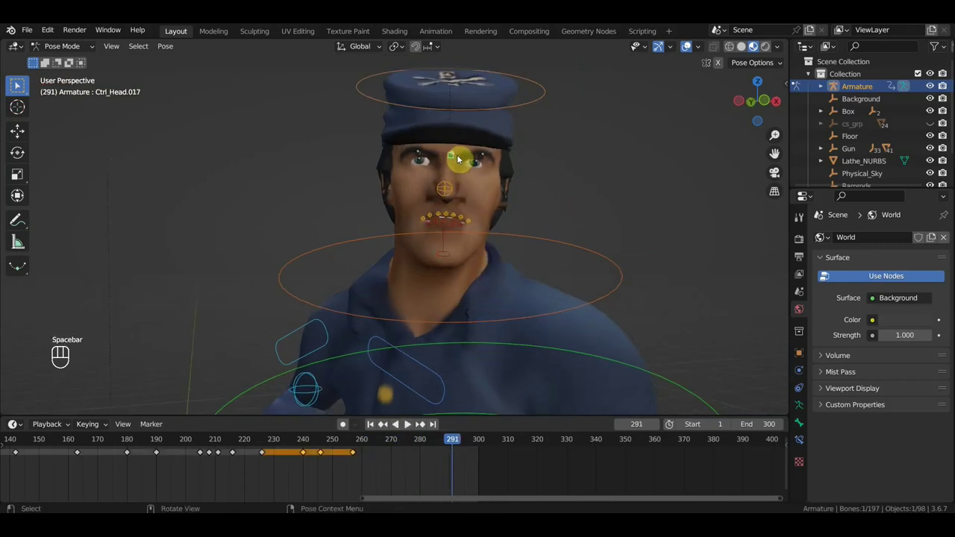
{"action": "key", "text": "g"}
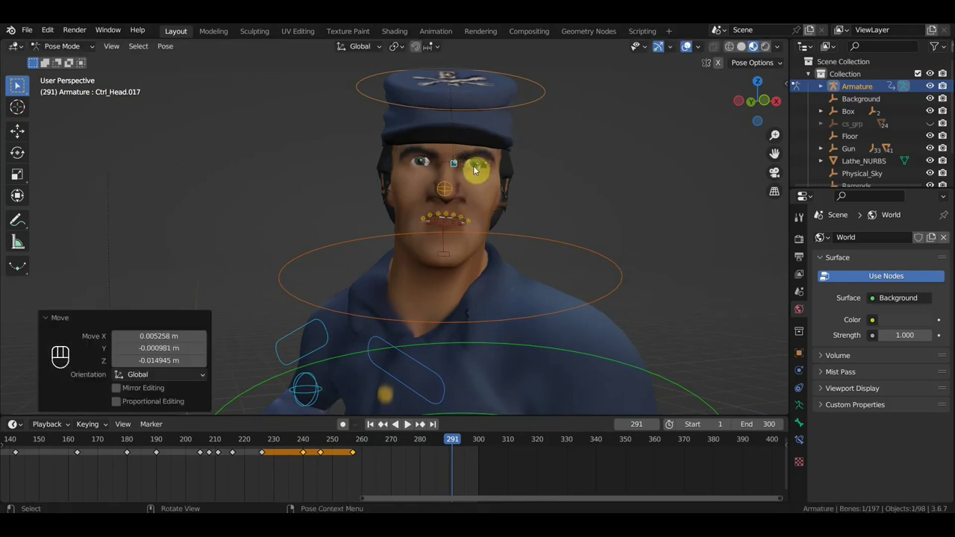
{"action": "key", "text": "i"}
{"action": "left_click_drag", "start_coordinate": [431, 448], "coordinate": [419, 390]}
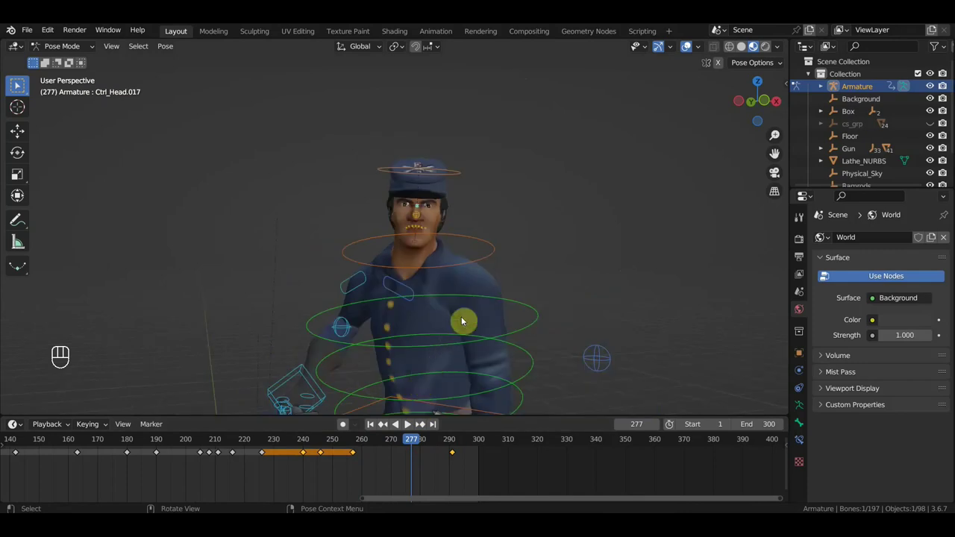
From top view, turn the upper spine control and rotate Ctrl_Shoulder_Left about -7 degrees at frame 277.
{"action": "left_click", "coordinate": [434, 297]}
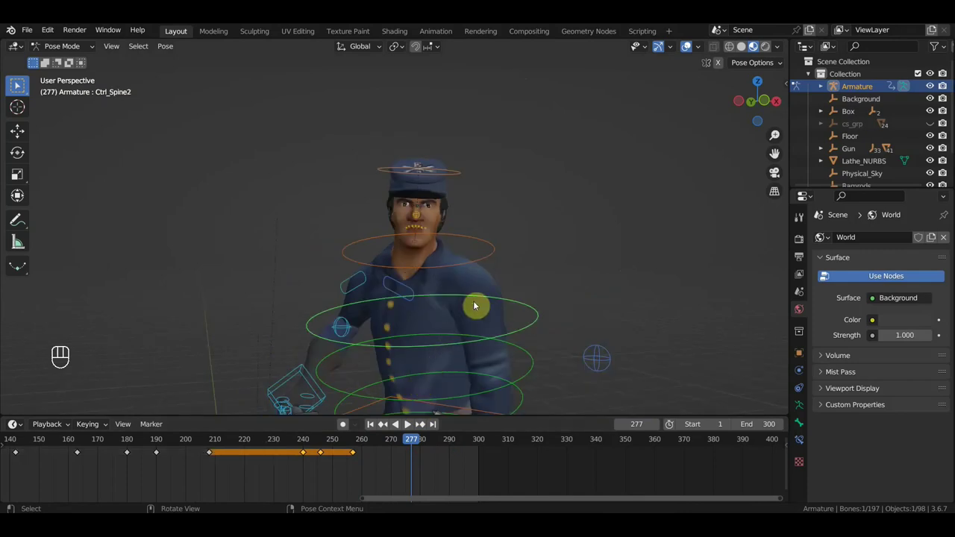
{"action": "key", "text": "KP_7"}
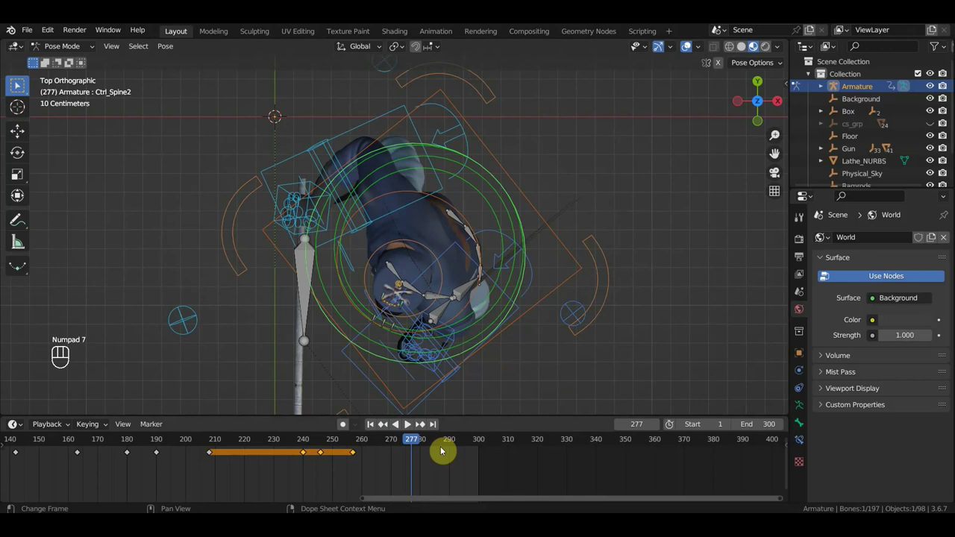
{"action": "key", "text": "r"}
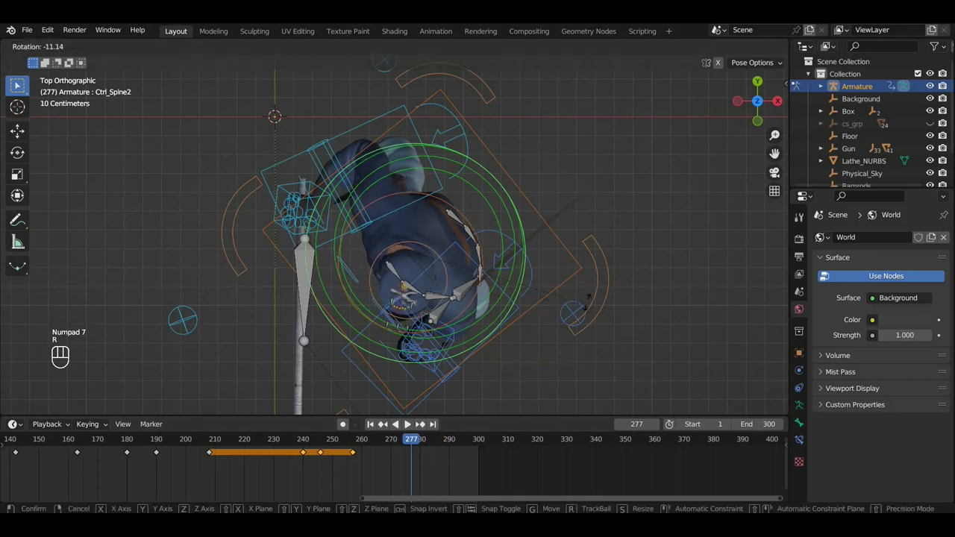
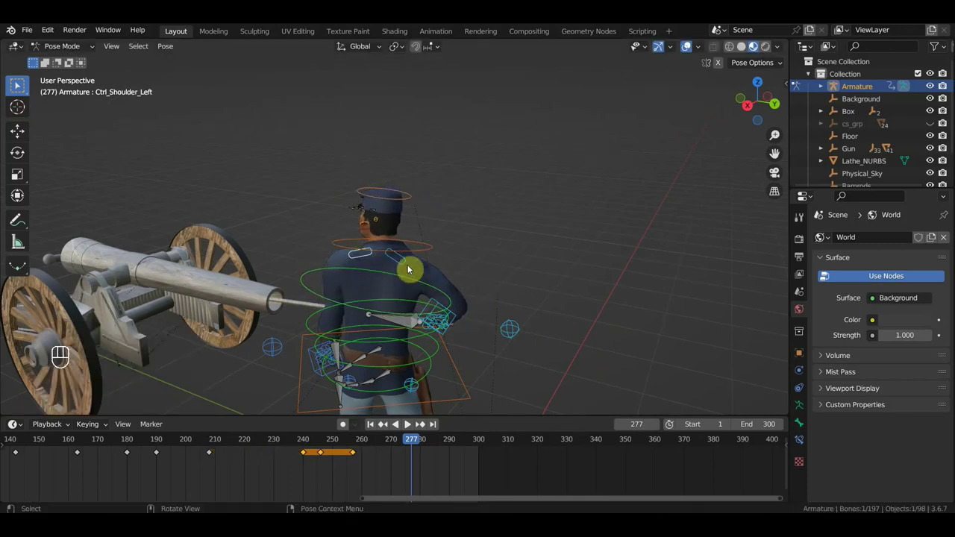
{"action": "key", "text": "r"}
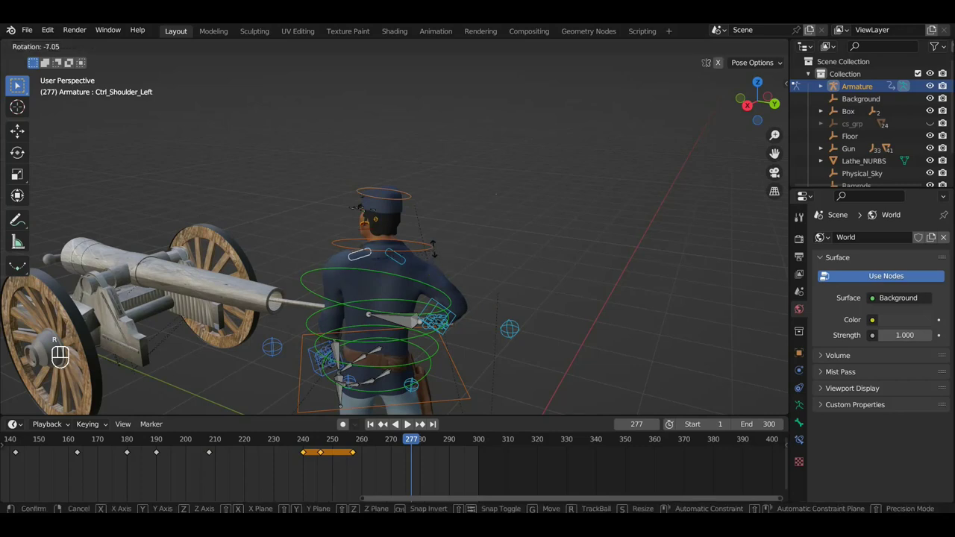
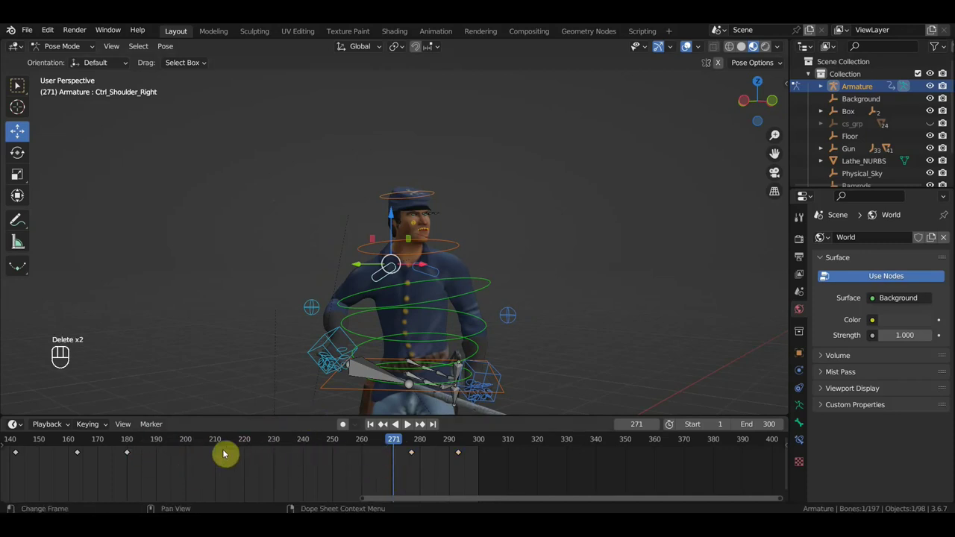
Scrub through the cycle and key Location & Rotation of the left shoulder control at frame 277.
{"action": "left_click_drag", "start_coordinate": [73, 443], "coordinate": [337, 389]}
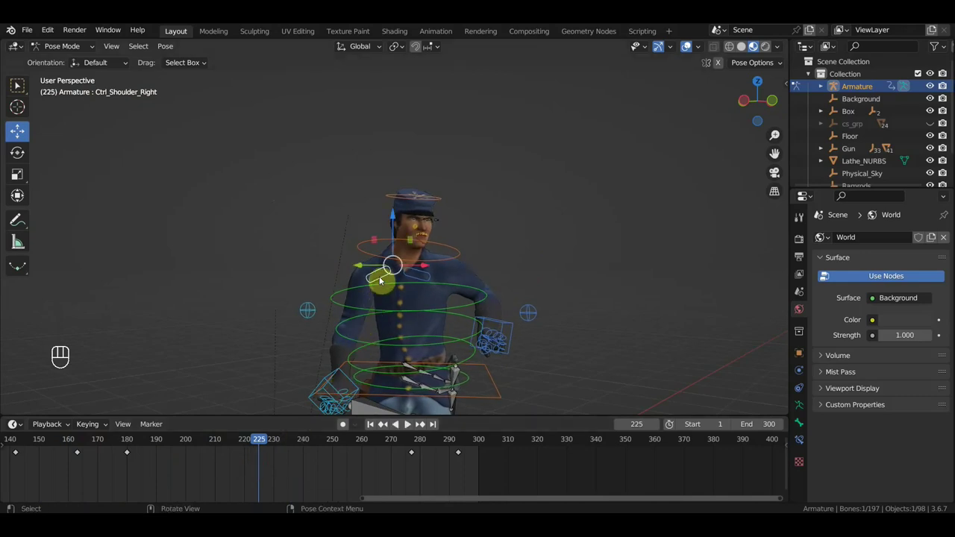
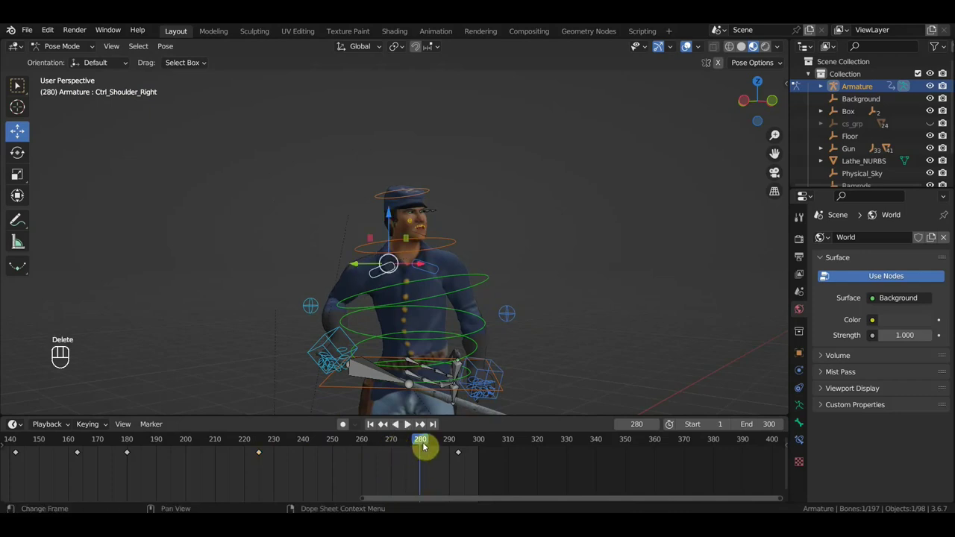
{"action": "left_click_drag", "start_coordinate": [439, 448], "coordinate": [389, 441]}
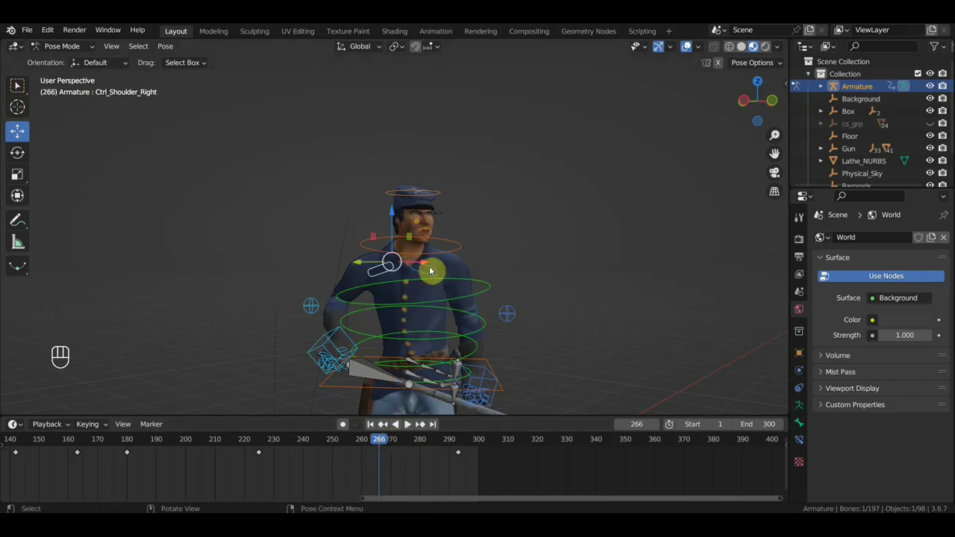
{"action": "left_click", "coordinate": [430, 271]}
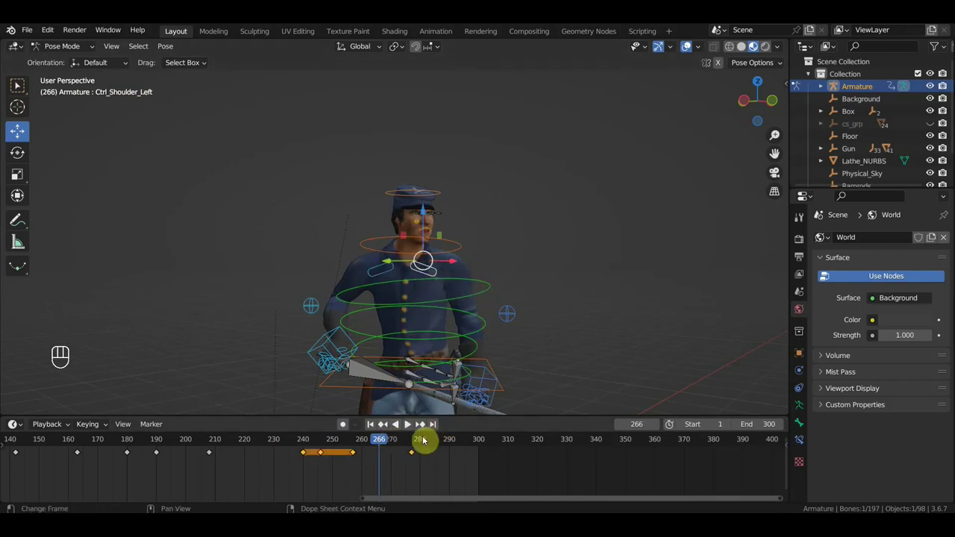
{"action": "left_click", "coordinate": [411, 445]}
{"action": "left_click", "coordinate": [413, 445]}
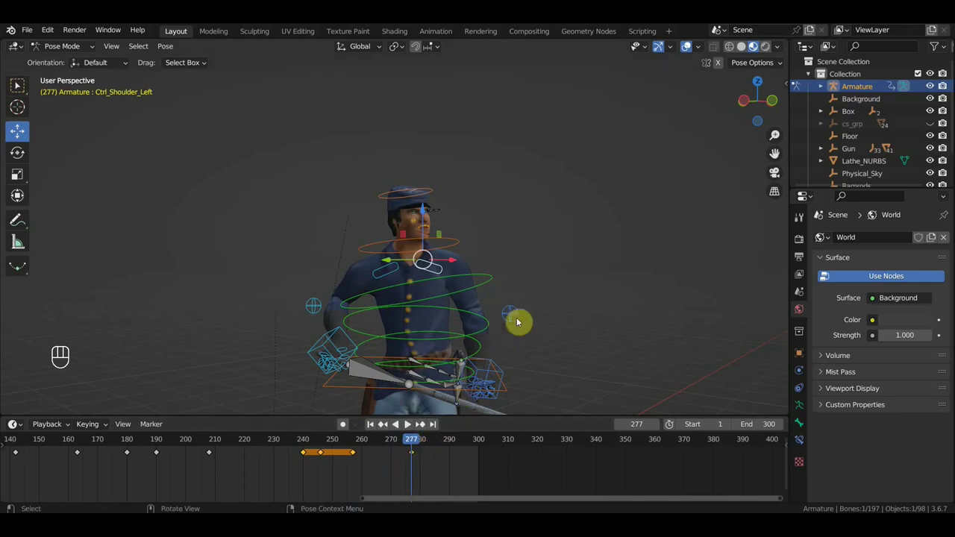
{"action": "key", "text": "r"}
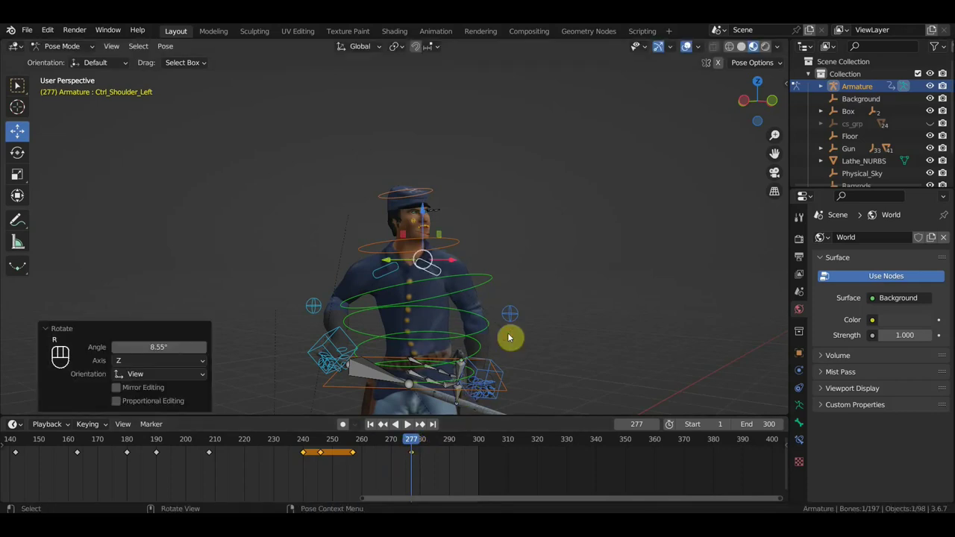
{"action": "key", "text": "i"}
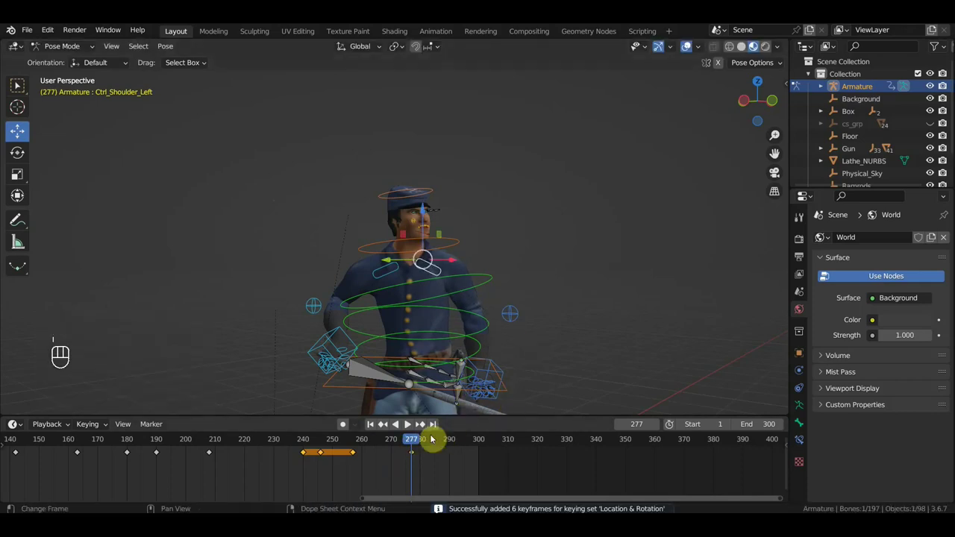
Select the right shoulder control and delete its stray keyframe near frame 225.
{"action": "left_click_drag", "start_coordinate": [430, 446], "coordinate": [348, 404]}
{"action": "left_click", "coordinate": [374, 275]}
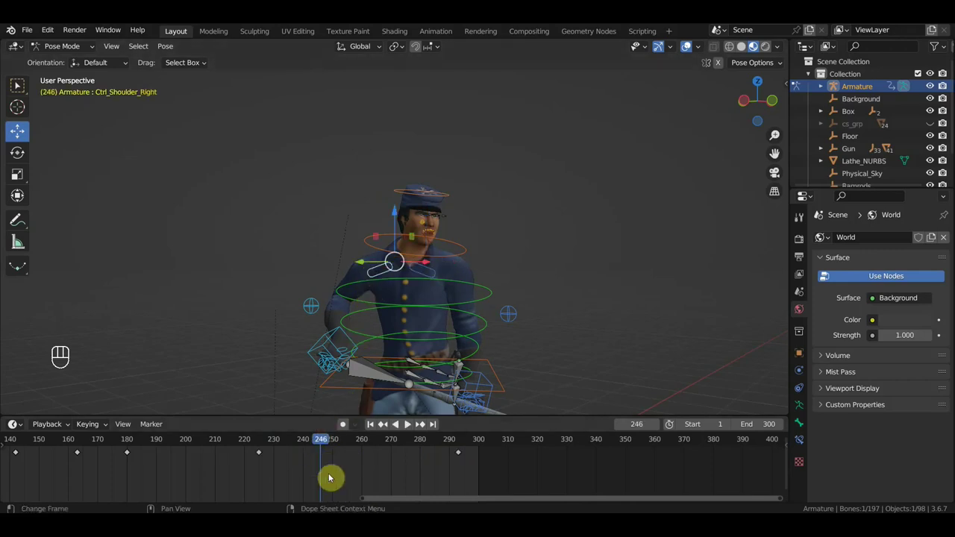
{"action": "left_click", "coordinate": [264, 446]}
{"action": "left_click", "coordinate": [260, 460]}
{"action": "key", "text": "Delete"}
{"action": "left_click_drag", "start_coordinate": [303, 449], "coordinate": [349, 426]}
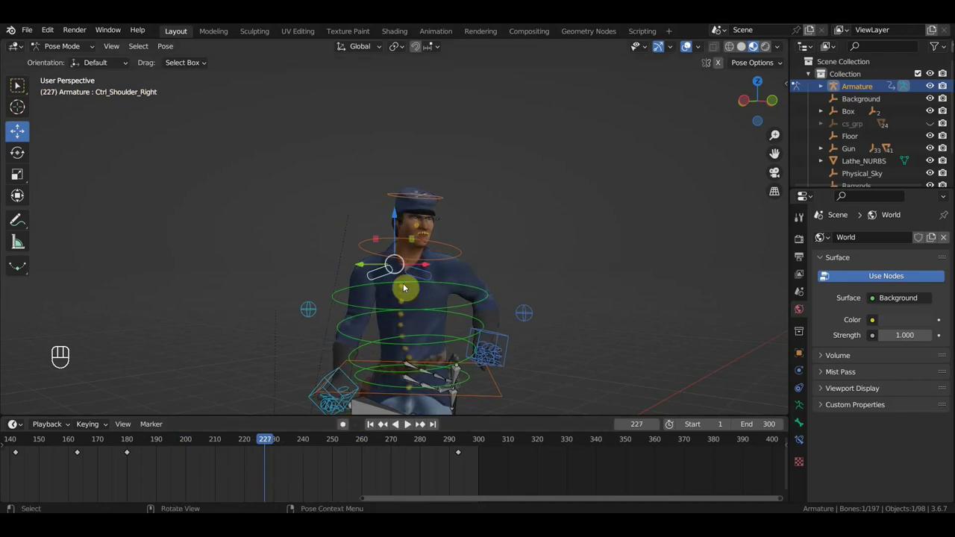
{"action": "left_click", "coordinate": [376, 274]}
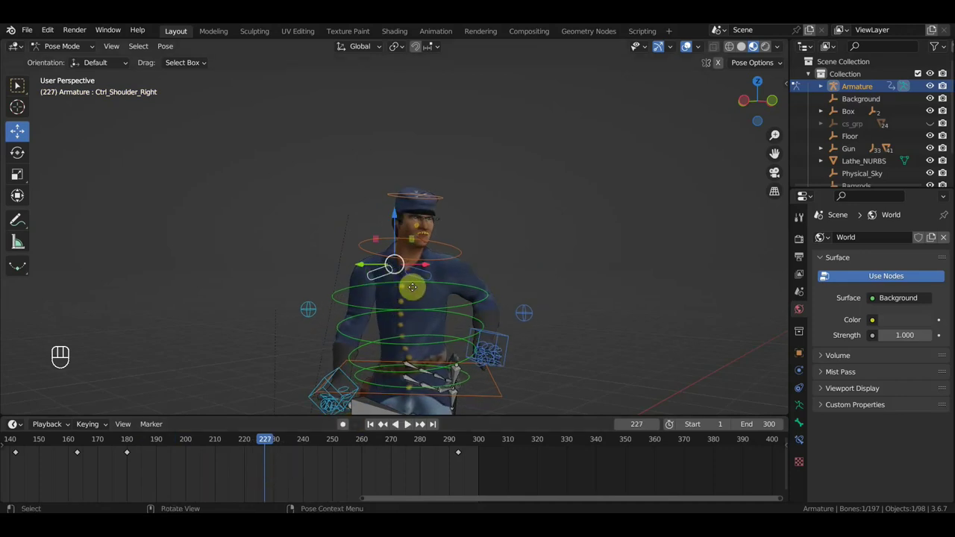
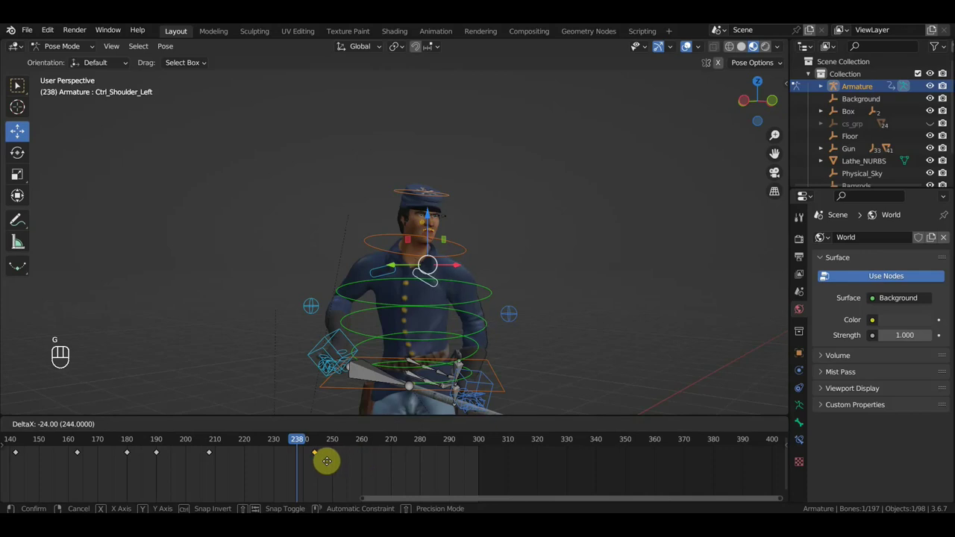
Drag the left and right shoulder keyframes to earlier frames in the Dope Sheet.
{"action": "left_click_drag", "start_coordinate": [272, 447], "coordinate": [339, 426]}
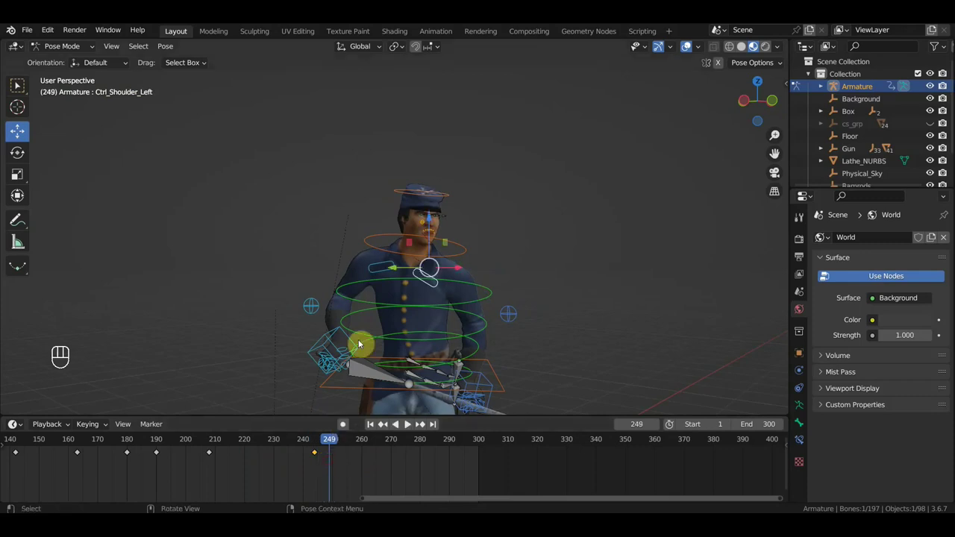
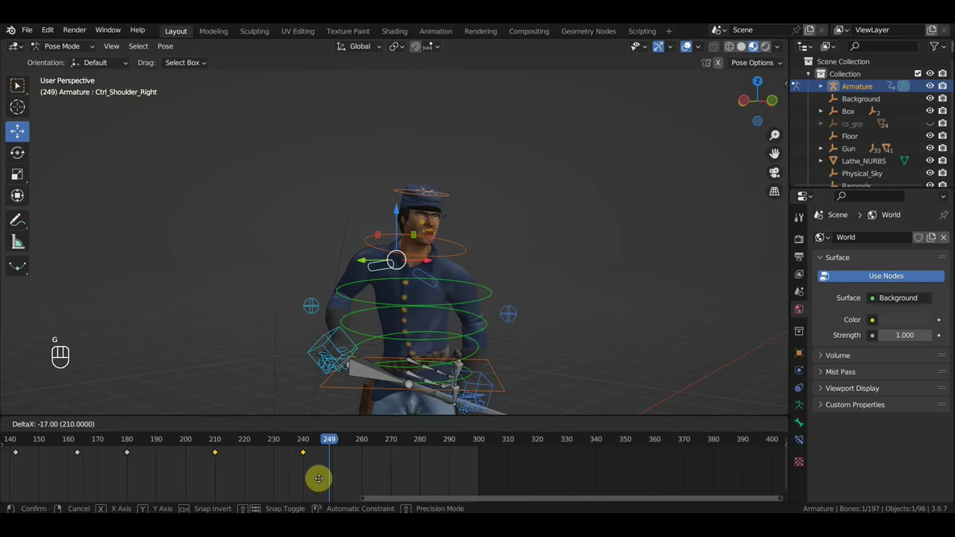
{"action": "left_click", "coordinate": [319, 442]}
{"action": "left_click_drag", "start_coordinate": [285, 446], "coordinate": [446, 384]}
{"action": "middle_click", "coordinate": [445, 361]}
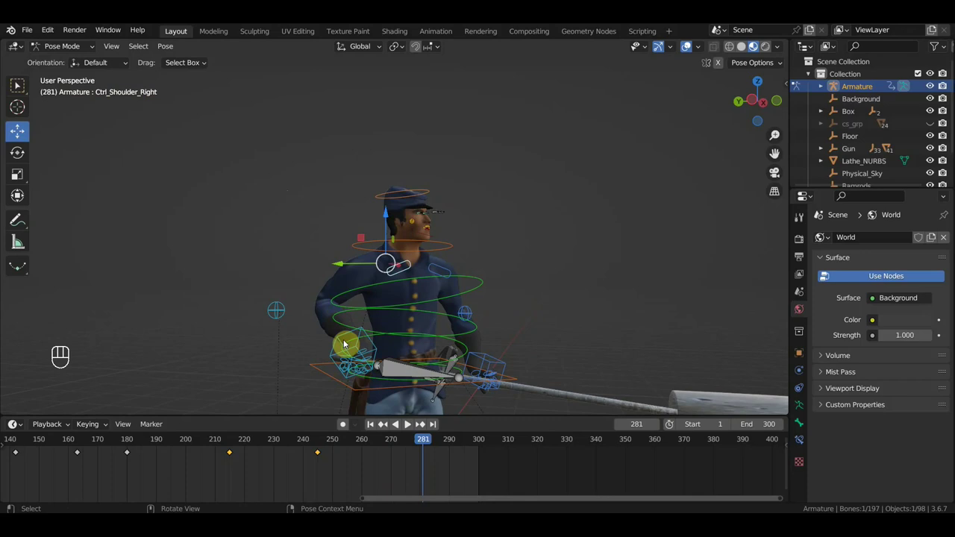
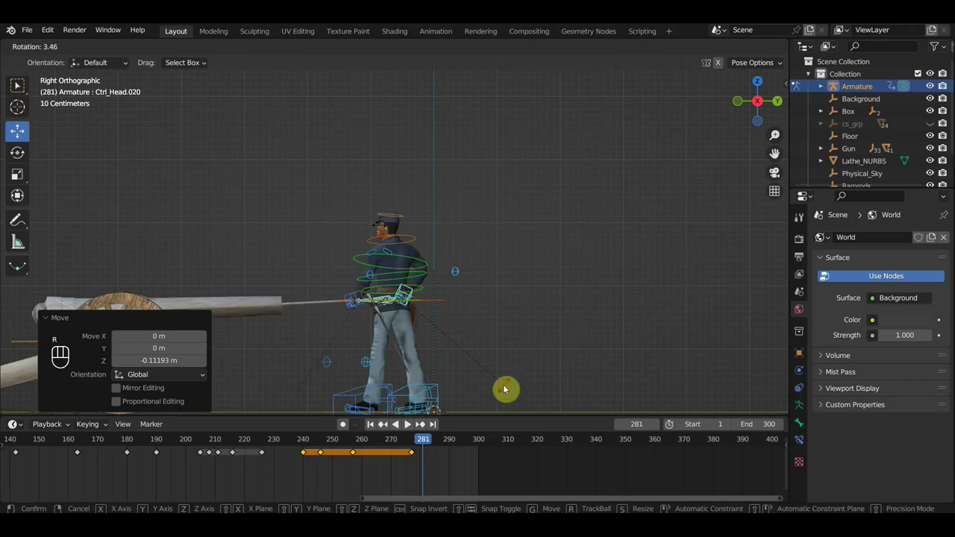
Key all 611 channels at frame 281, then slide Ctrl_Hand_IK_Left along the ramrod and jump to frame 277.
{"action": "key", "text": "a"}
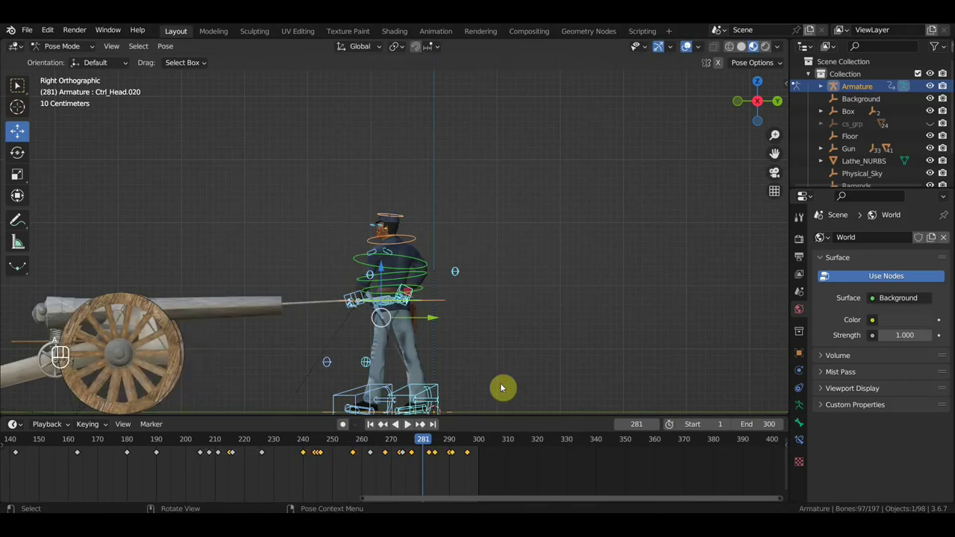
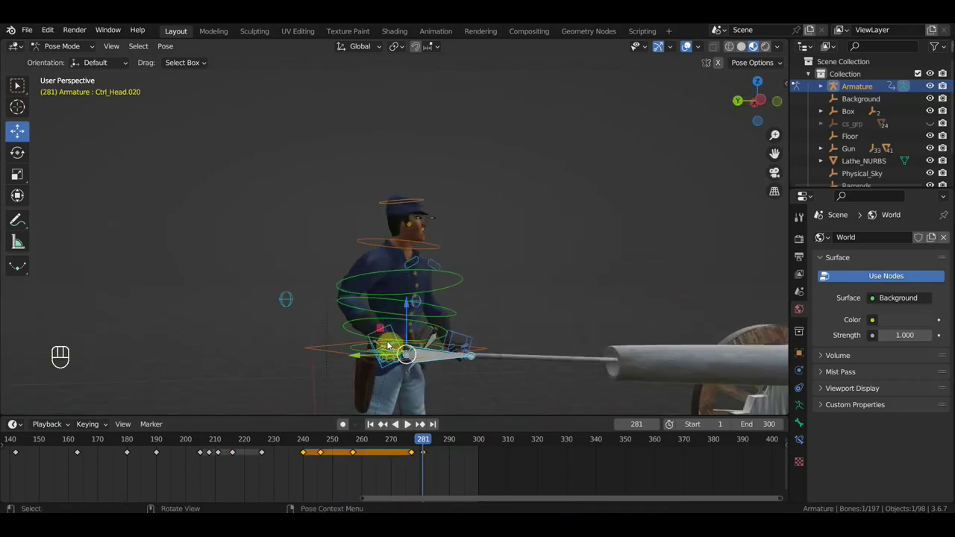
{"action": "left_click", "coordinate": [393, 334]}
{"action": "left_click", "coordinate": [466, 338]}
{"action": "left_click_drag", "start_coordinate": [406, 444], "coordinate": [420, 455]}
{"action": "left_click", "coordinate": [423, 457]}
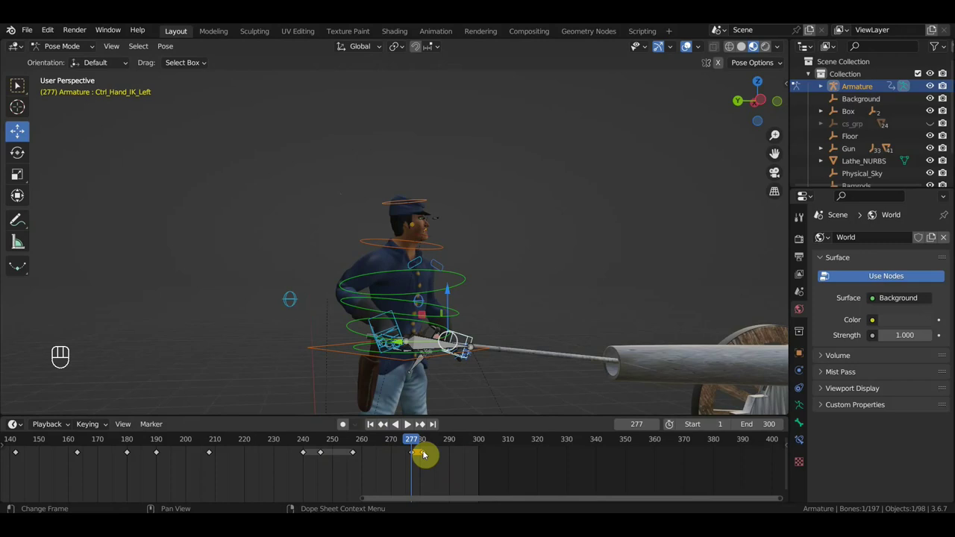
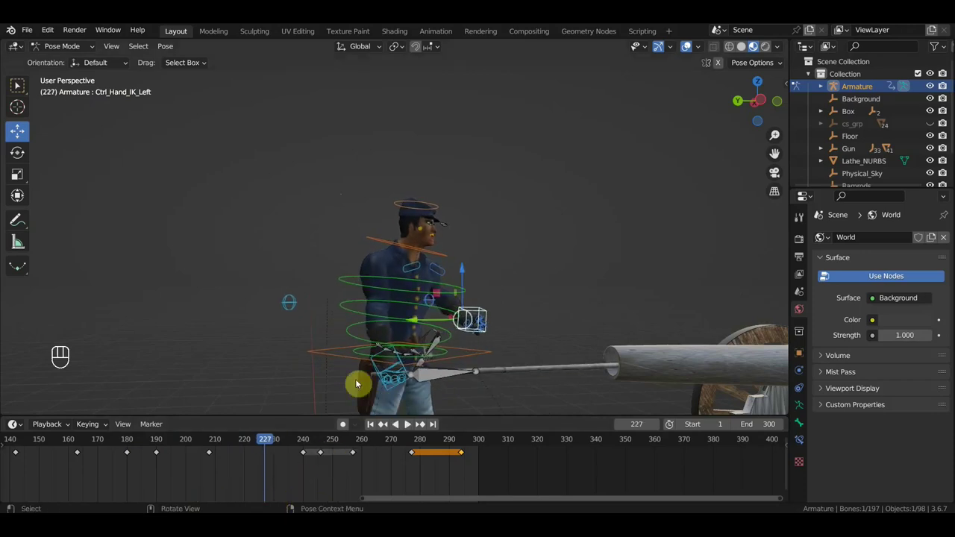
Adjust the upper spine at frame 227, key all 611 channels, and play the cycle facing the soldier and cannon.
{"action": "middle_click", "coordinate": [465, 346]}
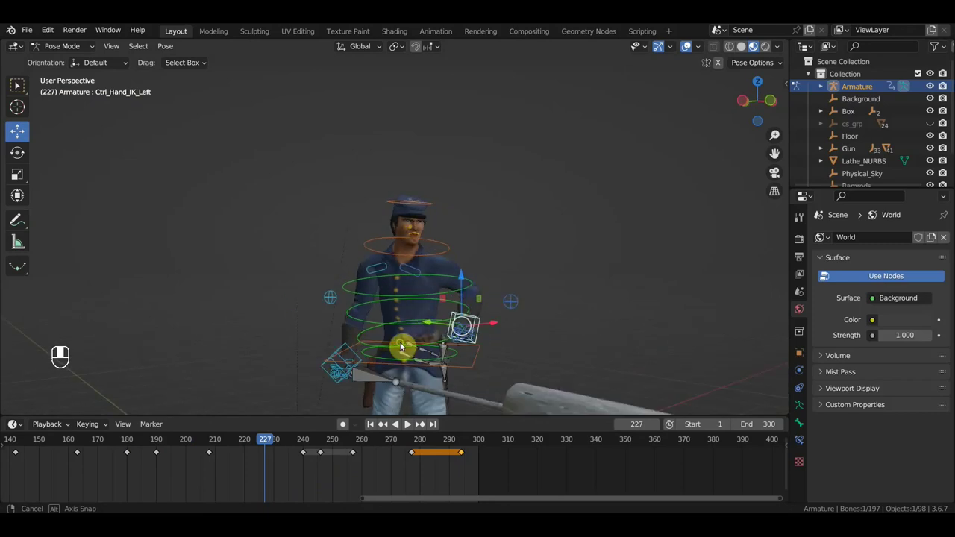
{"action": "middle_click", "coordinate": [416, 331]}
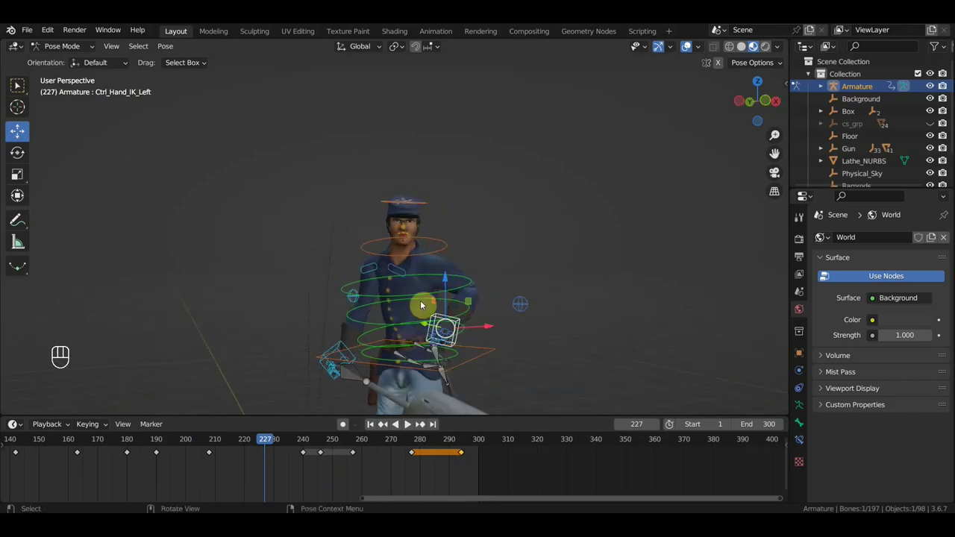
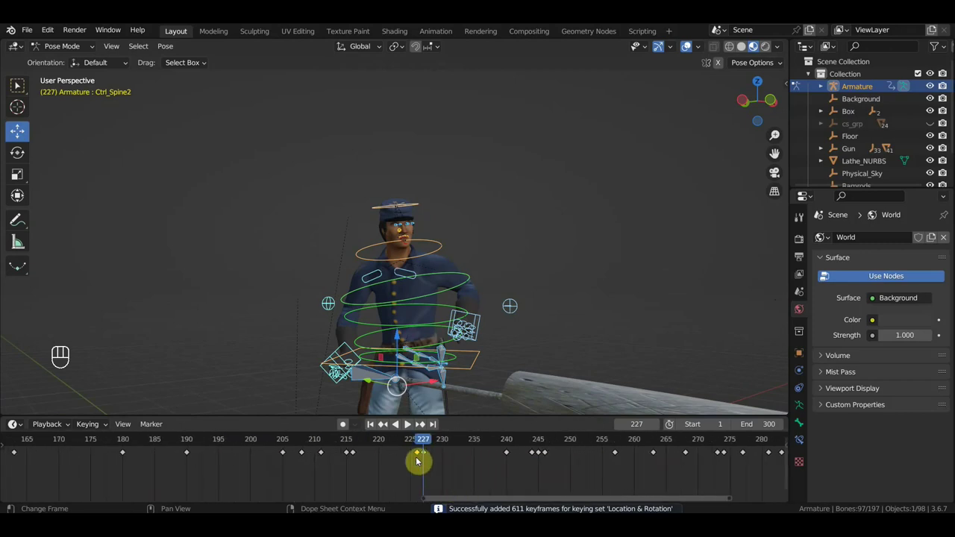
{"action": "key", "text": "Delete"}
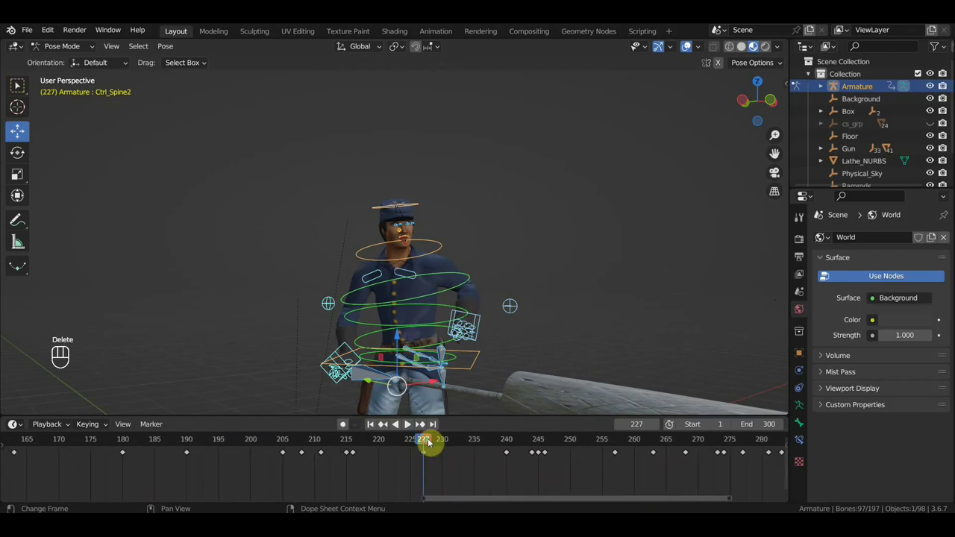
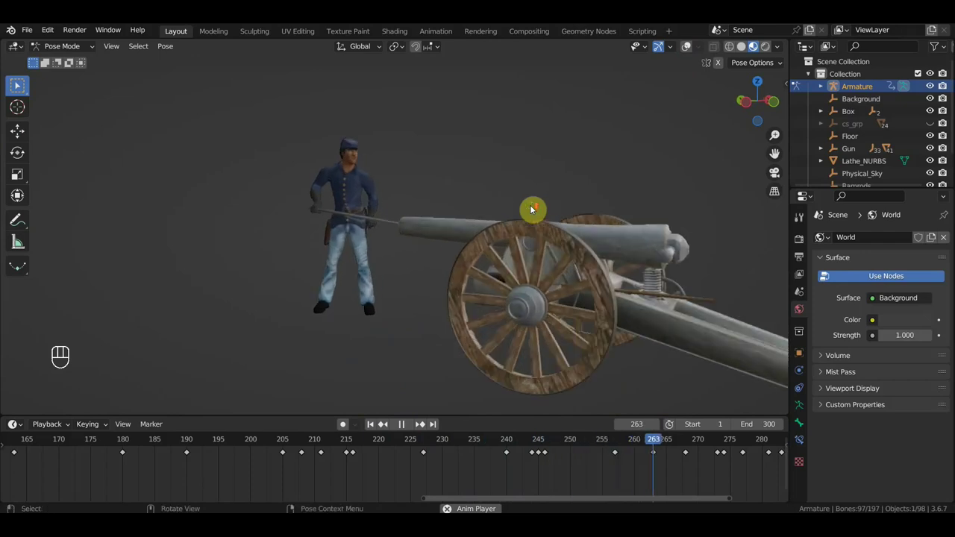
{"action": "middle_click", "coordinate": [524, 213]}
{"action": "middle_click", "coordinate": [507, 215]}
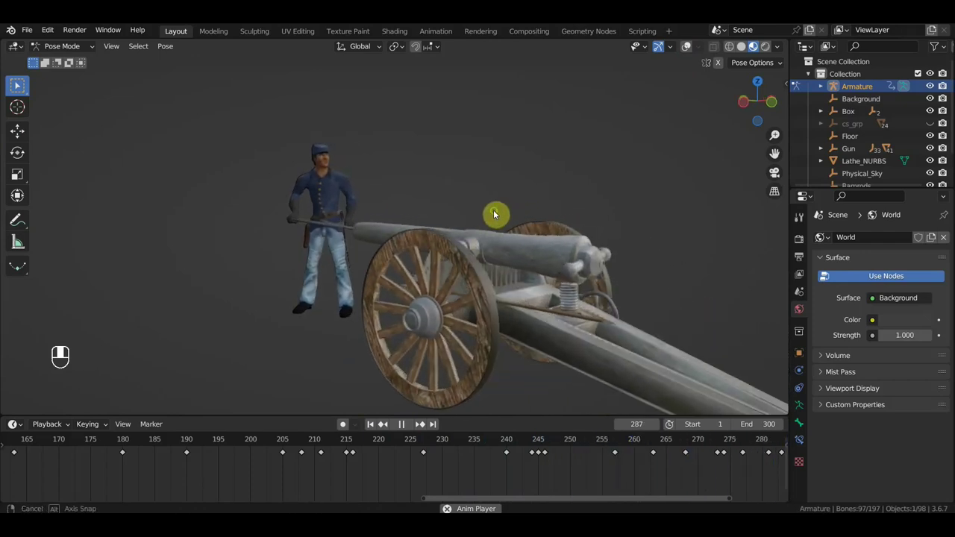
{"action": "middle_click", "coordinate": [505, 212]}
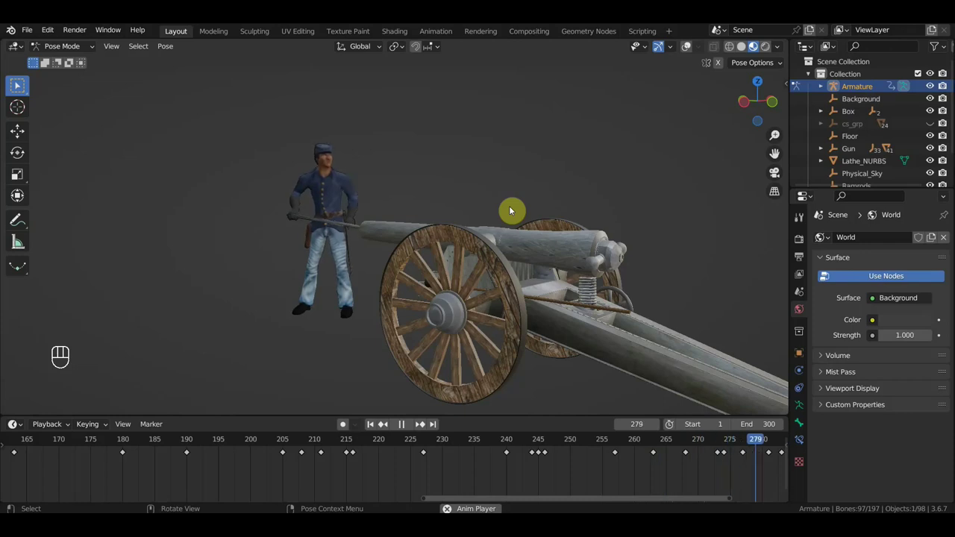
{"action": "key", "text": "space"}
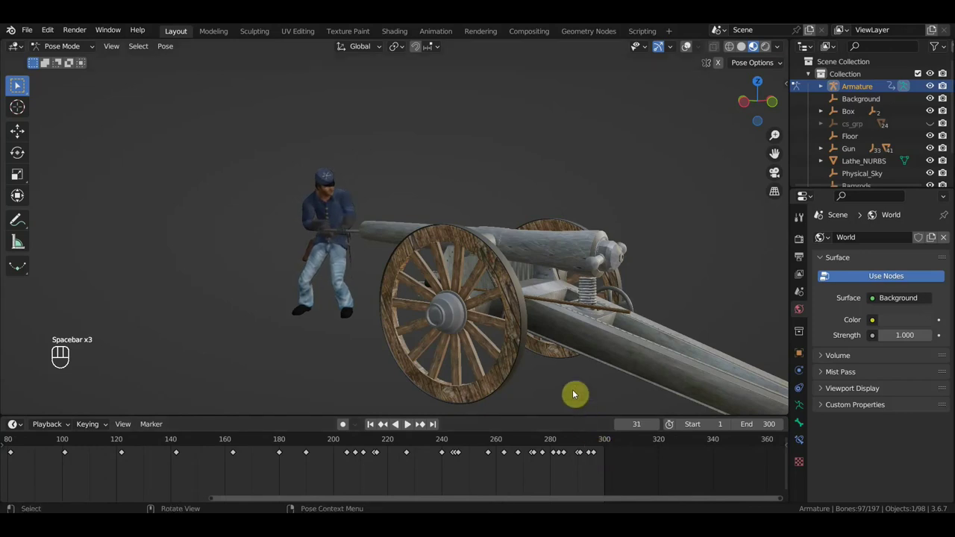
{"action": "left_click", "coordinate": [596, 442]}
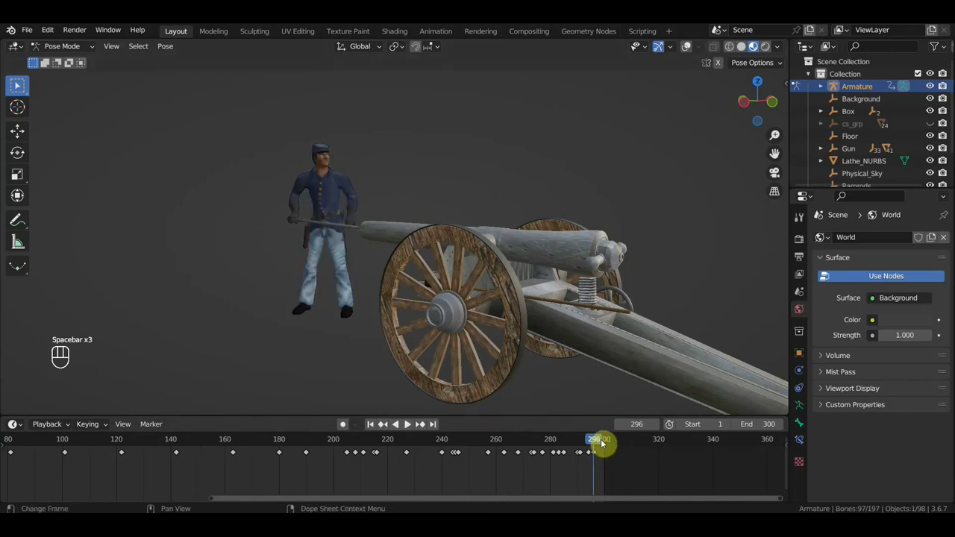
{"action": "left_click_drag", "start_coordinate": [584, 444], "coordinate": [595, 461]}
{"action": "left_click_drag", "start_coordinate": [579, 445], "coordinate": [415, 484]}
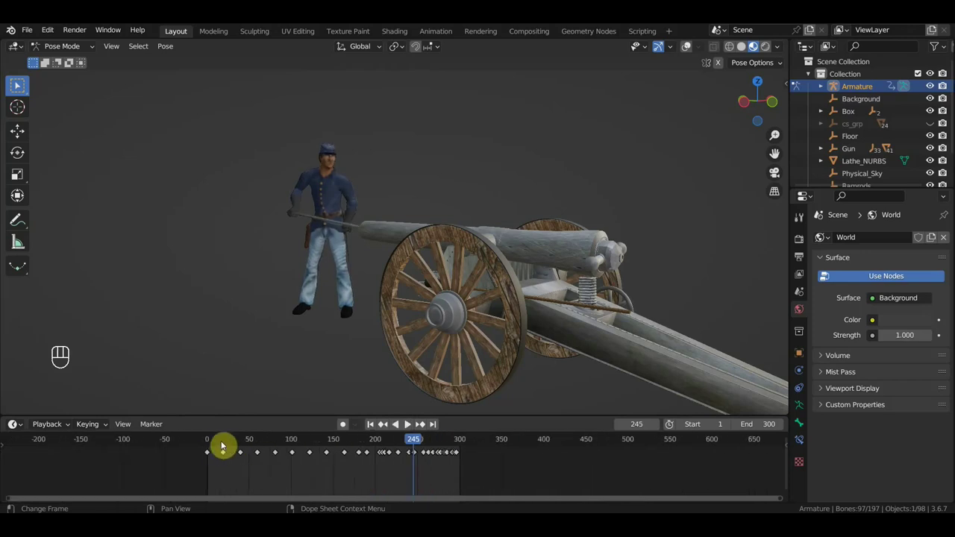
{"action": "left_click", "coordinate": [211, 445]}
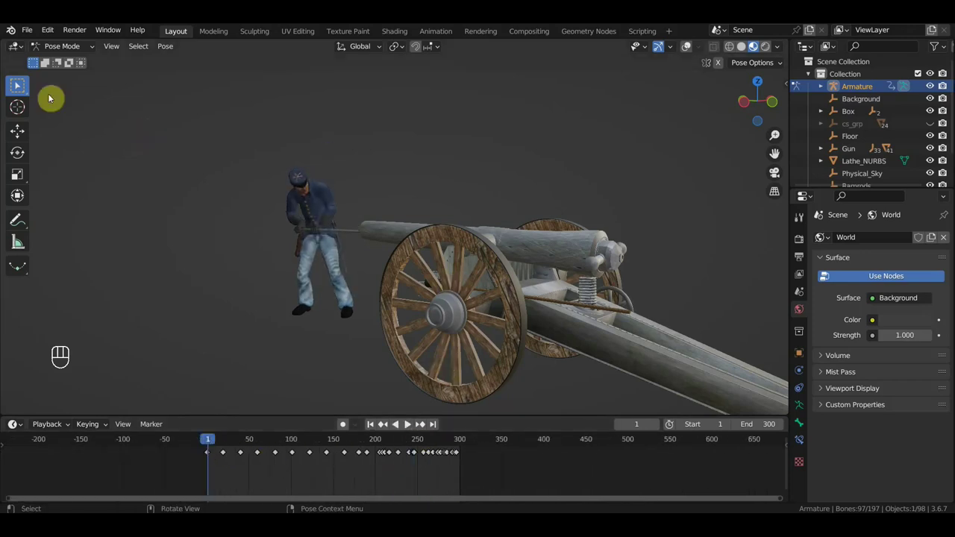
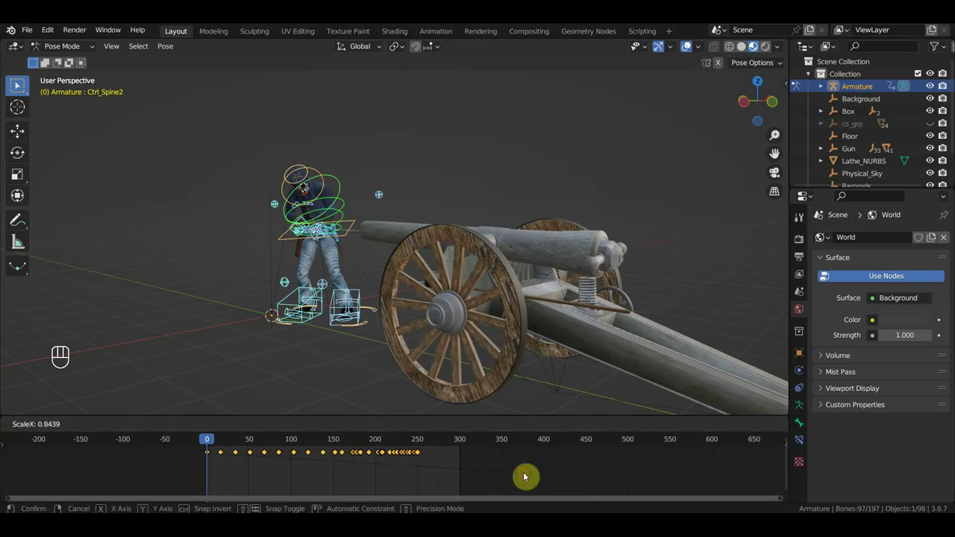
Play the animation through to check the new, faster ramming timing, then stop.
{"action": "key", "text": "space"}
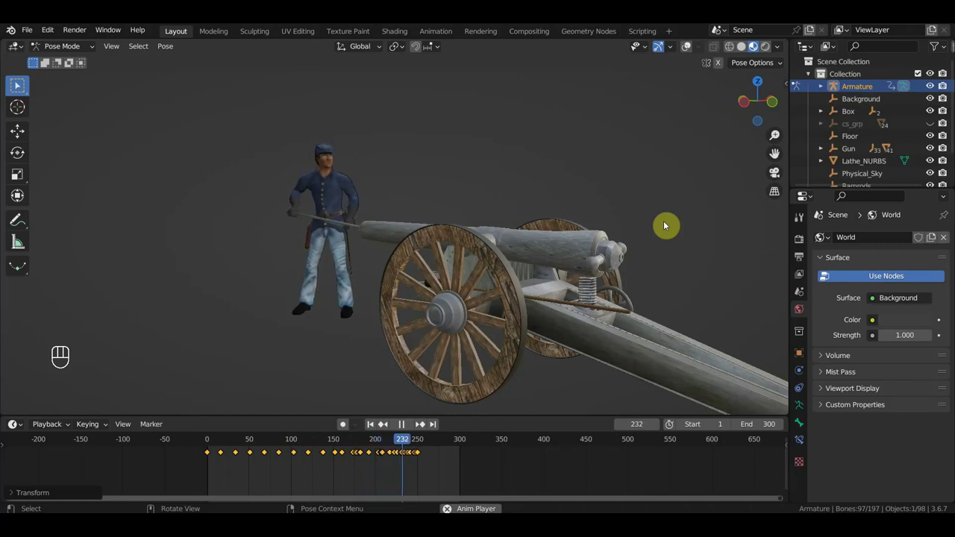
{"action": "key", "text": "space"}
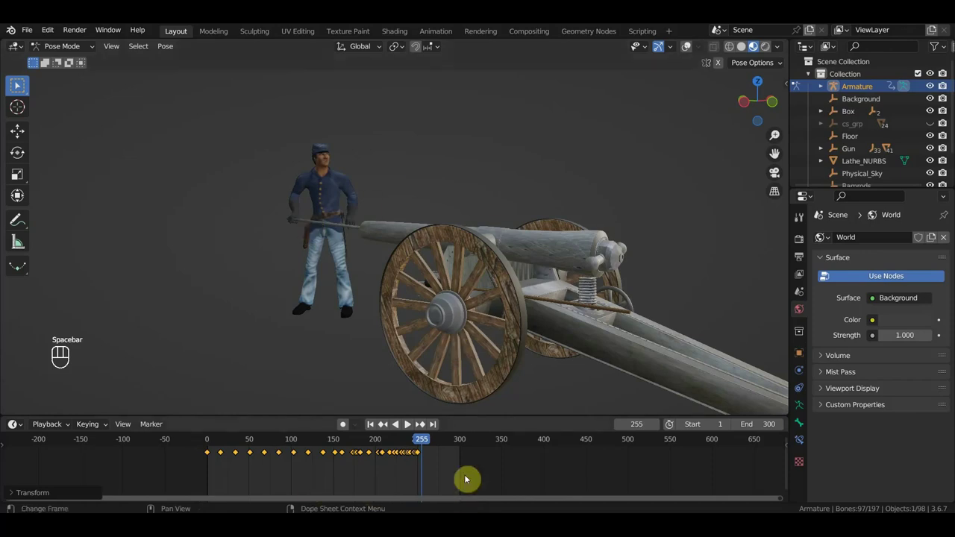
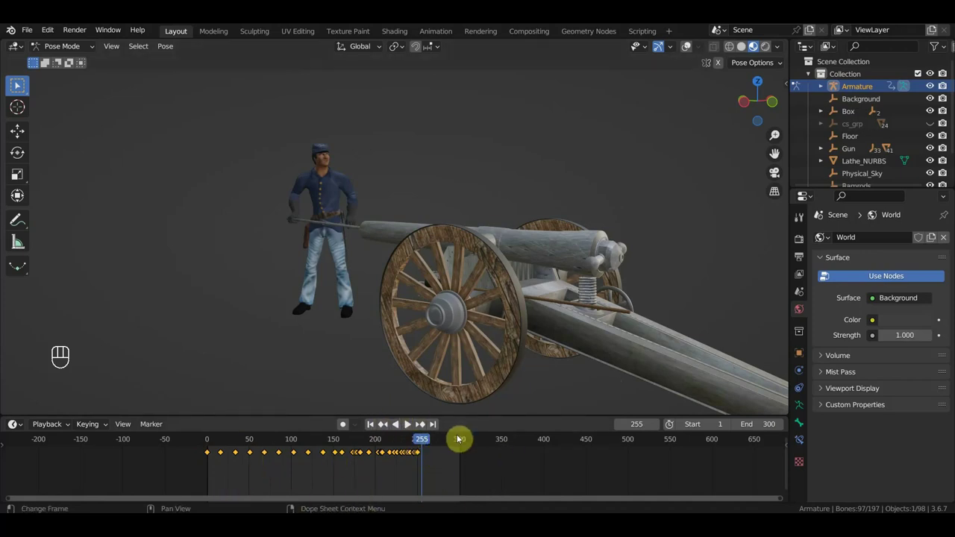
Orbit behind the soldier and scrub the playhead through the tightened ramming cycle.
{"action": "left_click_drag", "start_coordinate": [510, 270], "coordinate": [590, 263]}
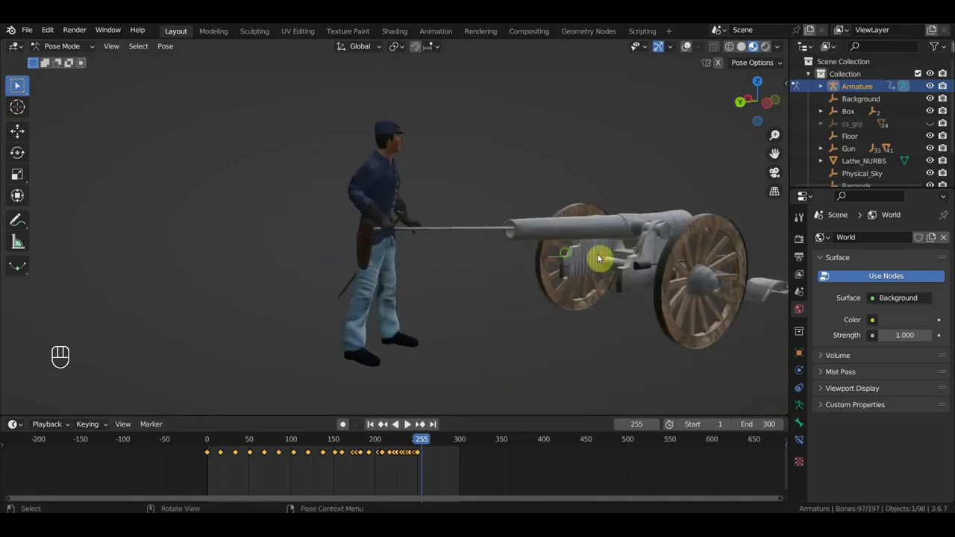
{"action": "middle_click", "coordinate": [508, 257]}
{"action": "middle_click", "coordinate": [535, 252]}
{"action": "left_click_drag", "start_coordinate": [562, 297], "coordinate": [554, 385]}
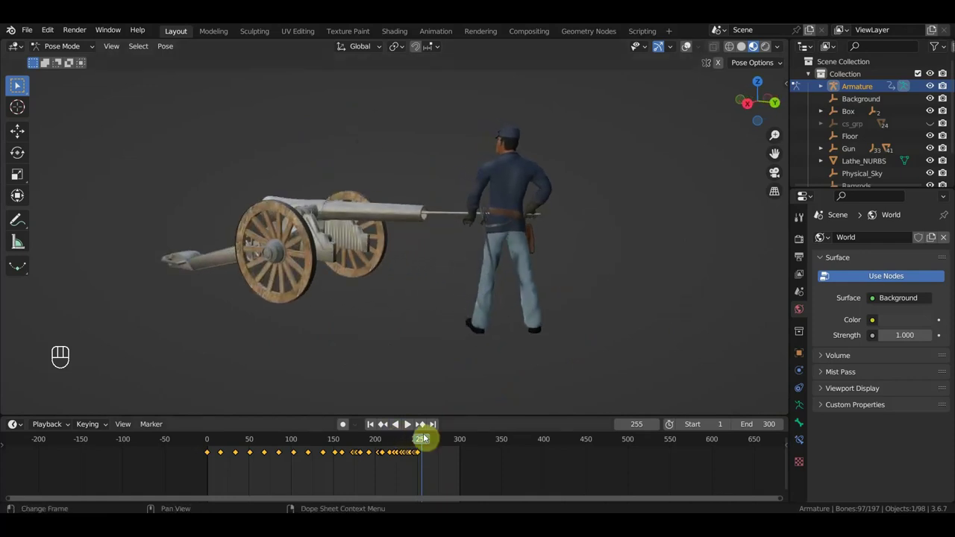
{"action": "left_click_drag", "start_coordinate": [401, 447], "coordinate": [418, 469]}
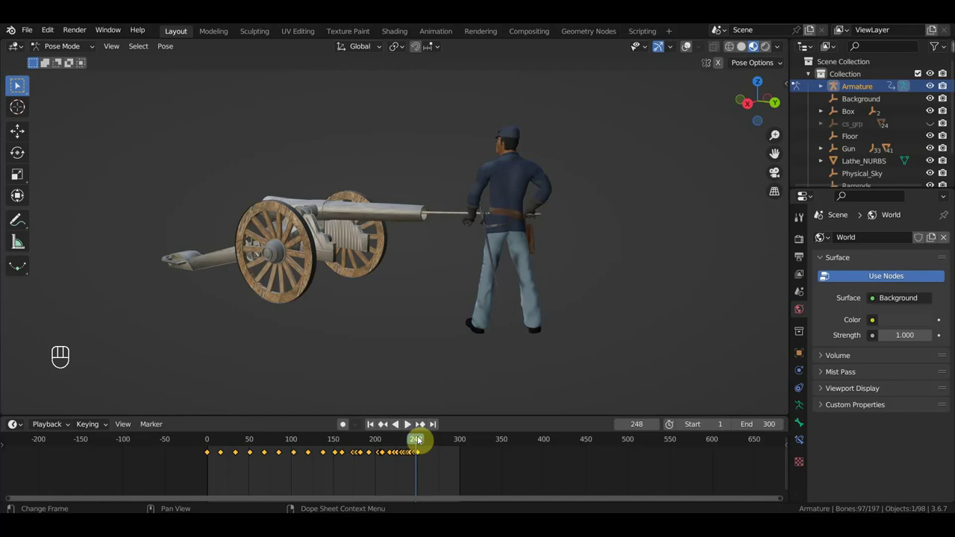
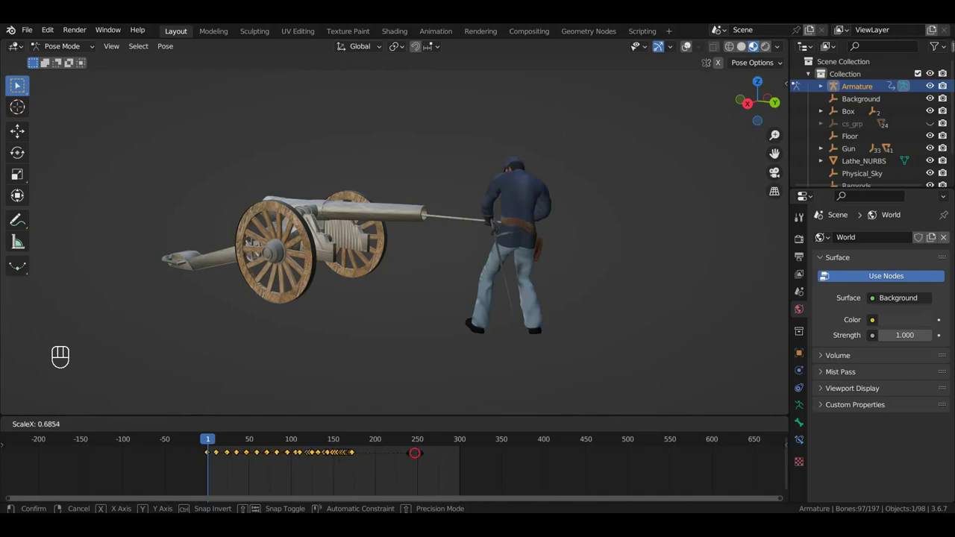
Play and scrub the shortened ramming animation to review its timing.
{"action": "key", "text": "space"}
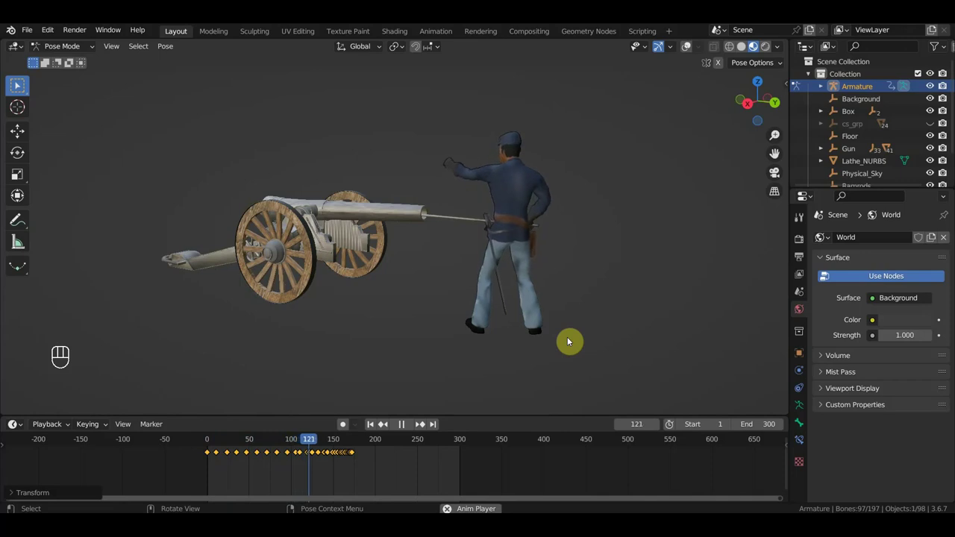
{"action": "key", "text": "space"}
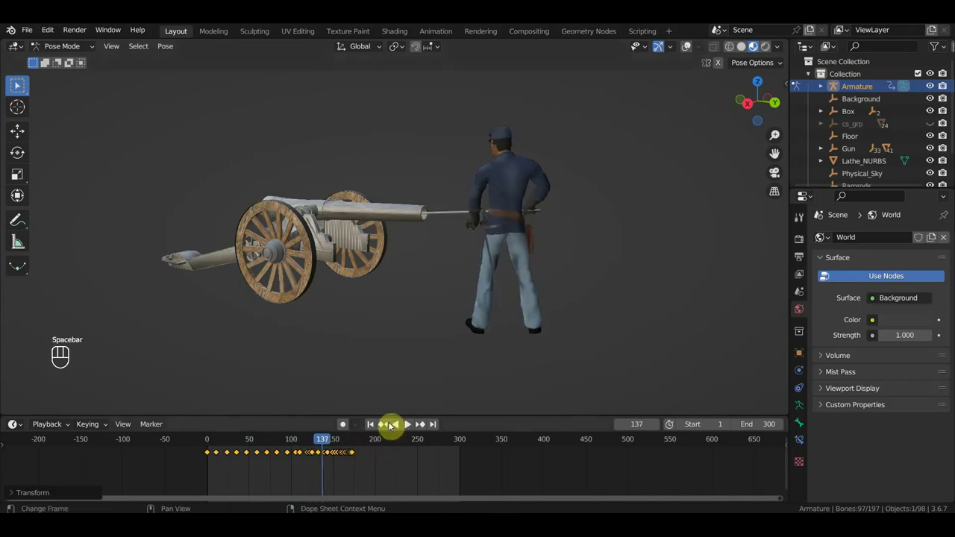
{"action": "left_click_drag", "start_coordinate": [499, 367], "coordinate": [481, 370]}
{"action": "middle_click", "coordinate": [515, 360]}
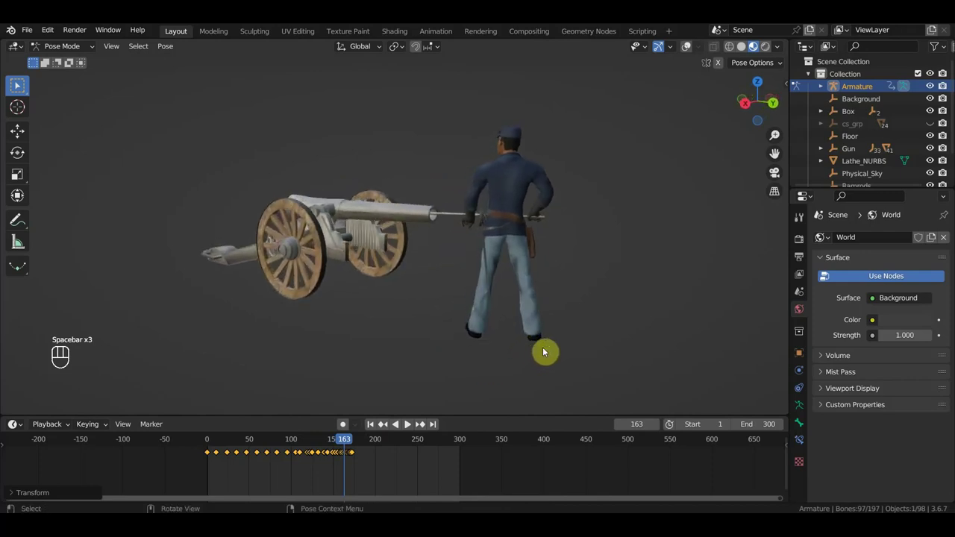
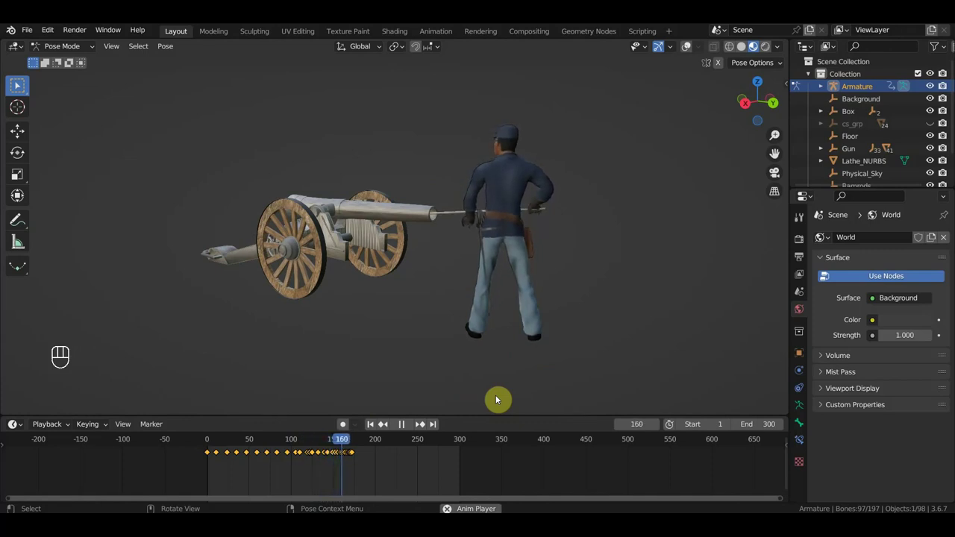
{"action": "key", "text": "space"}
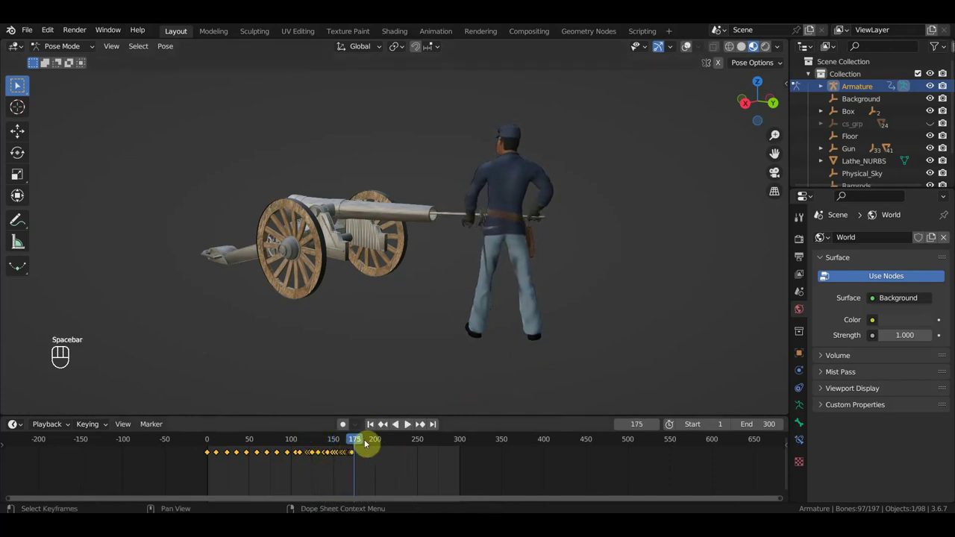
Select the later keyframes, jump to frame 132 and inspect the soldier's pose from several sides.
{"action": "left_click_drag", "start_coordinate": [337, 447], "coordinate": [320, 449]}
{"action": "left_click", "coordinate": [376, 475]}
{"action": "left_click_drag", "start_coordinate": [429, 391], "coordinate": [739, 377]}
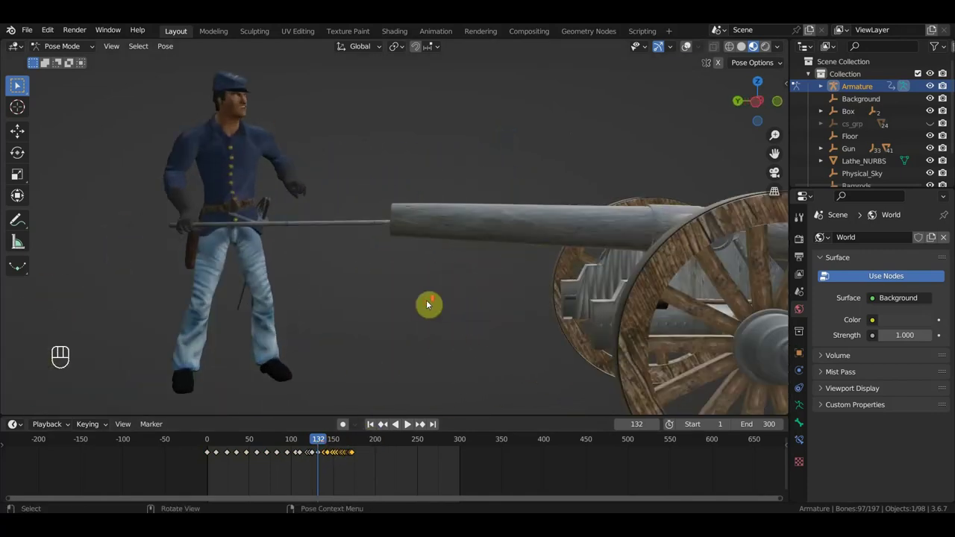
{"action": "middle_click", "coordinate": [426, 305]}
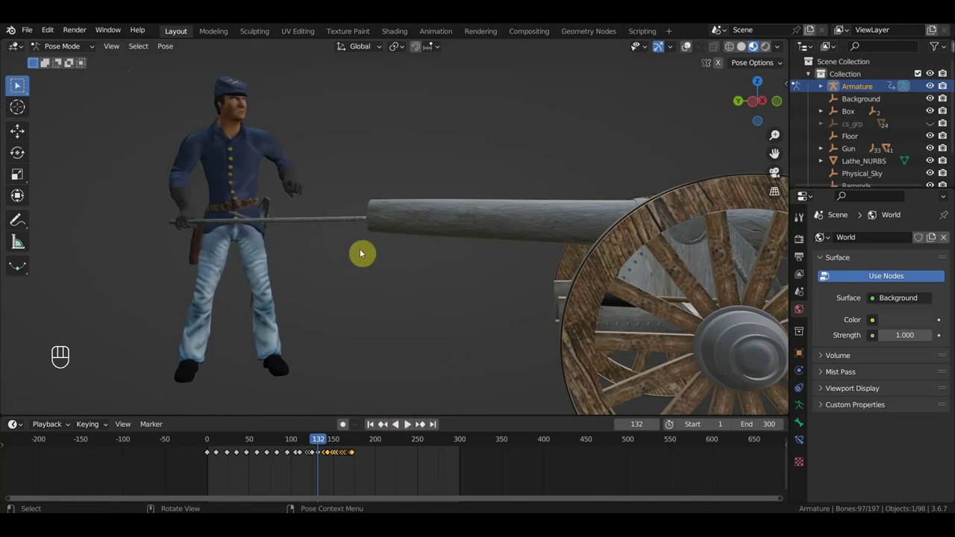
{"action": "left_click_drag", "start_coordinate": [415, 285], "coordinate": [361, 290]}
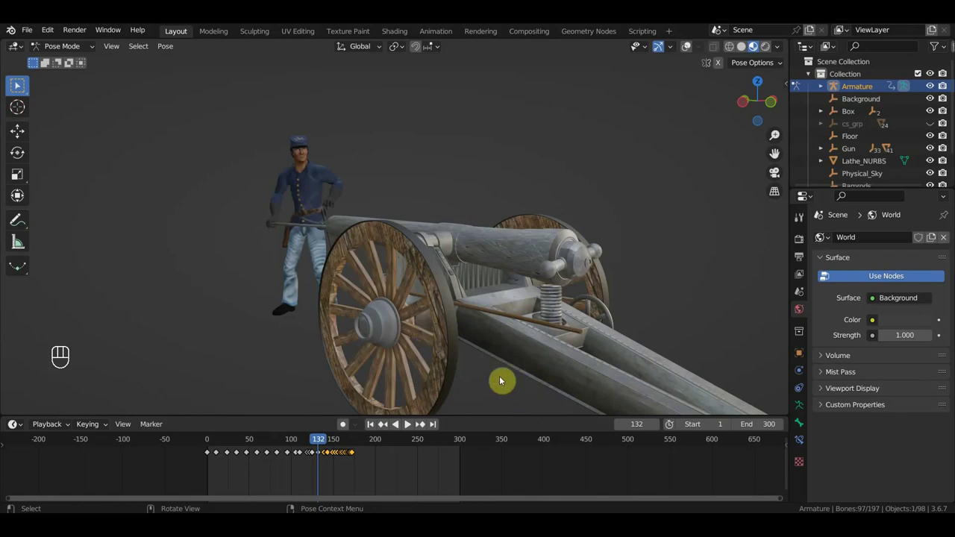
{"action": "left_click_drag", "start_coordinate": [538, 371], "coordinate": [563, 372]}
{"action": "left_click_drag", "start_coordinate": [515, 367], "coordinate": [629, 370]}
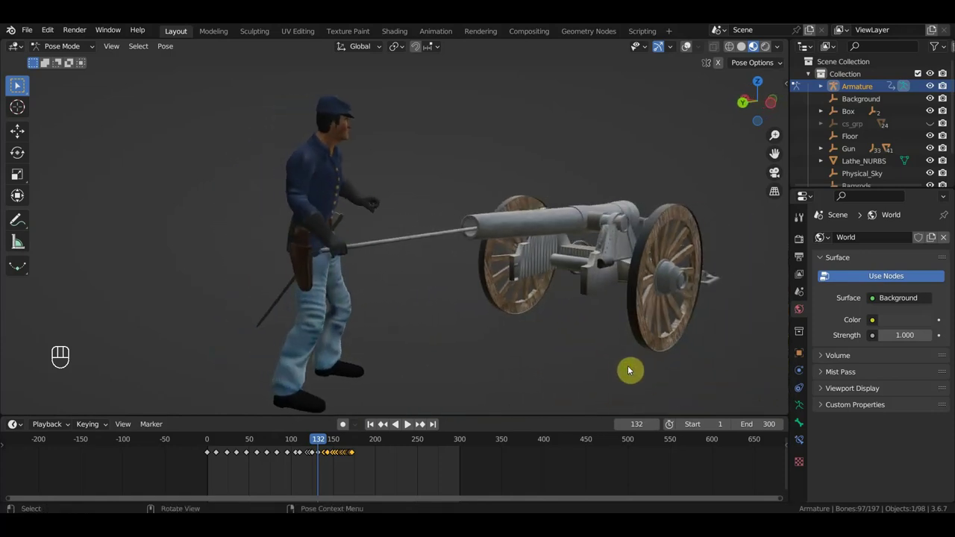
{"action": "middle_click", "coordinate": [483, 325]}
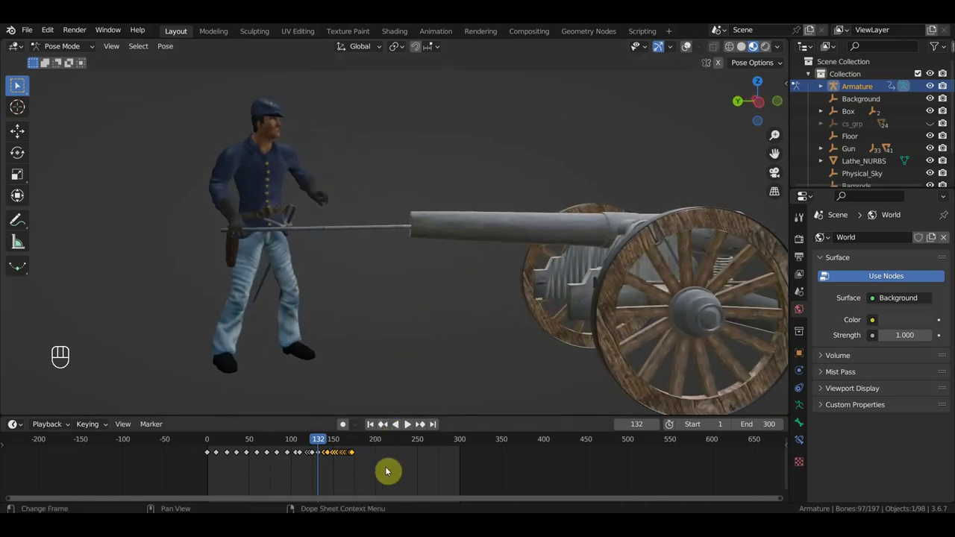
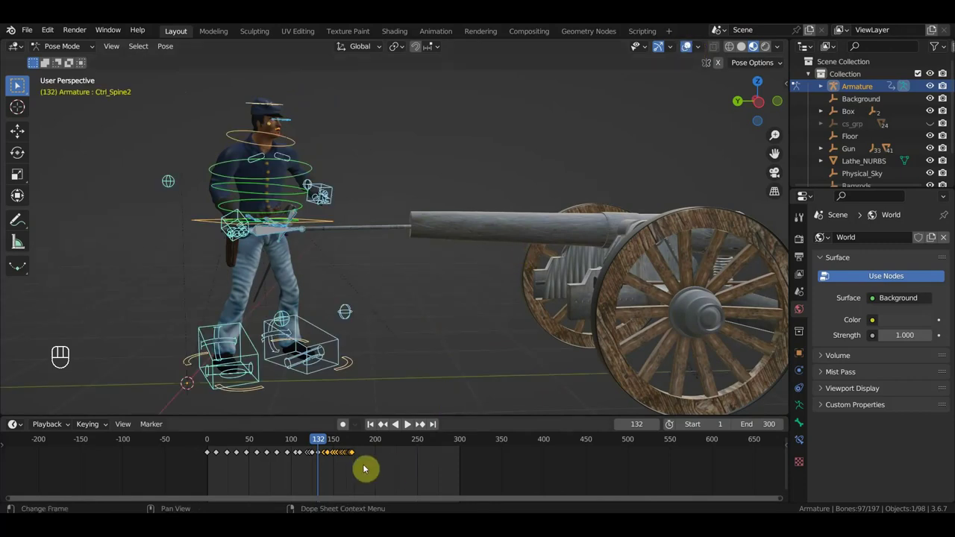
Duplicate the first ramming cycle's keyframes with Shift+D so the cycle repeats, then play it back.
{"action": "key", "text": "Delete"}
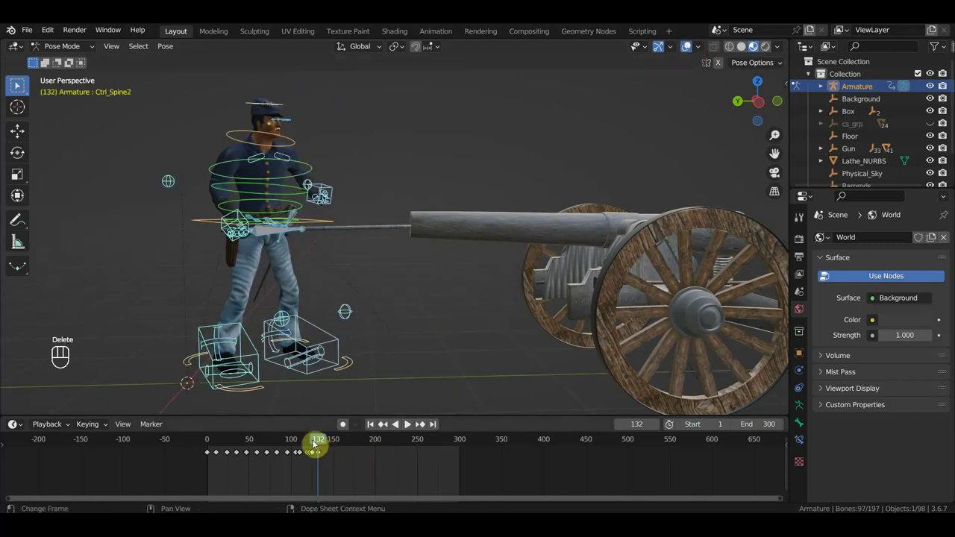
{"action": "left_click_drag", "start_coordinate": [317, 441], "coordinate": [327, 458]}
{"action": "left_click", "coordinate": [360, 485]}
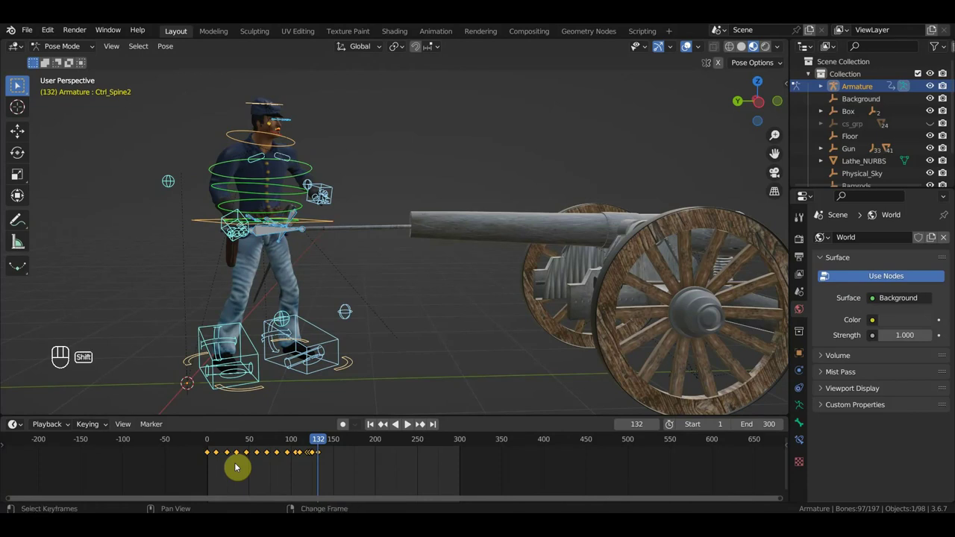
{"action": "key", "text": "shift+d"}
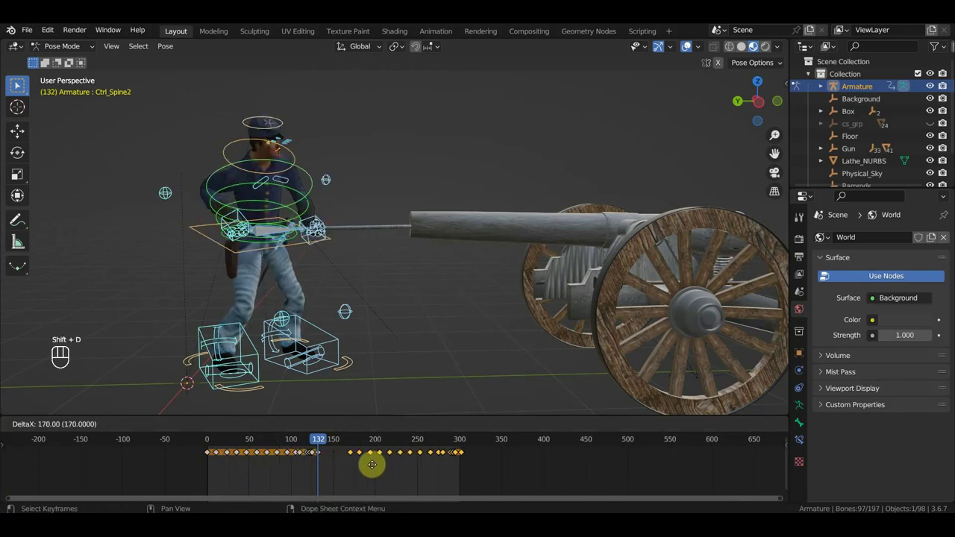
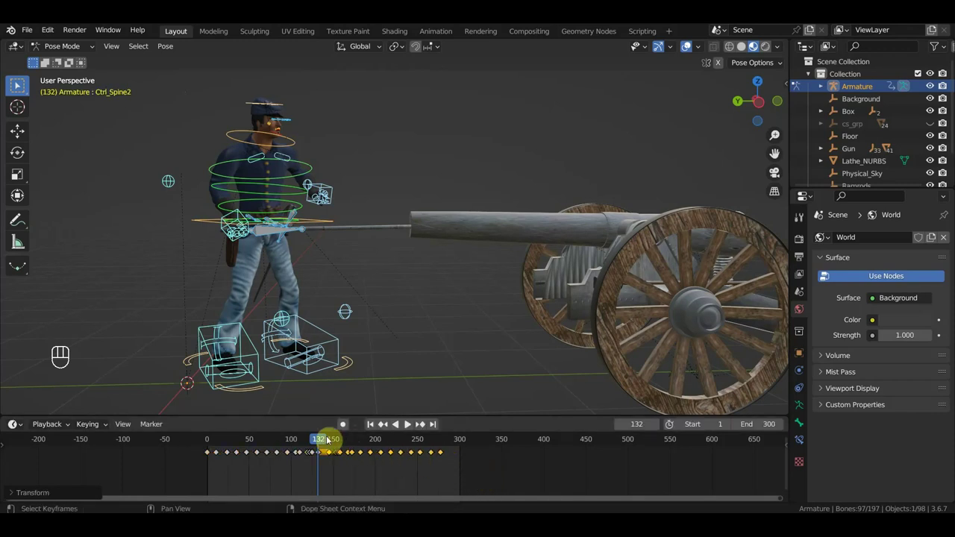
{"action": "left_click_drag", "start_coordinate": [334, 444], "coordinate": [304, 450]}
{"action": "key", "text": "space"}
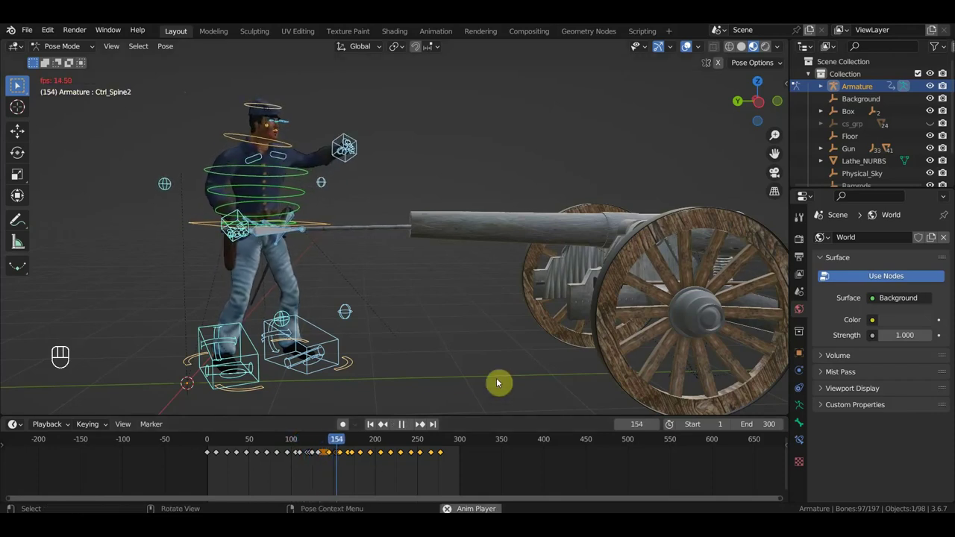
{"action": "key", "text": "space"}
{"action": "left_click_drag", "start_coordinate": [455, 357], "coordinate": [435, 349]}
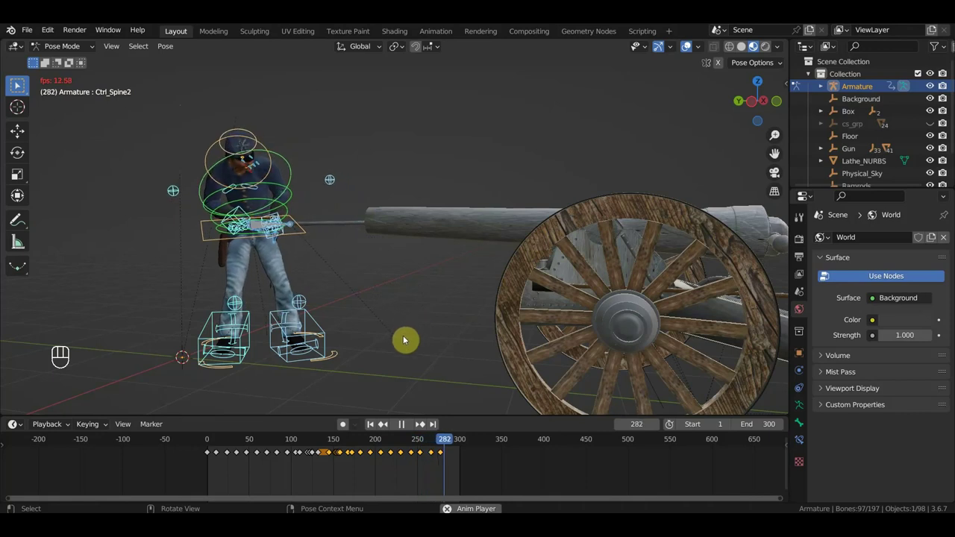
{"action": "key", "text": "space"}
{"action": "left_click_drag", "start_coordinate": [408, 341], "coordinate": [475, 342]}
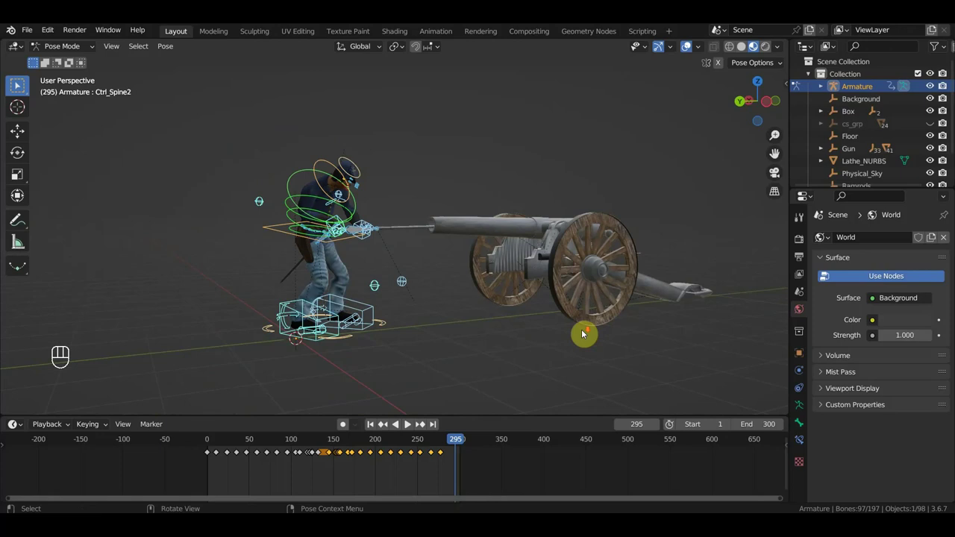
{"action": "middle_click", "coordinate": [508, 341]}
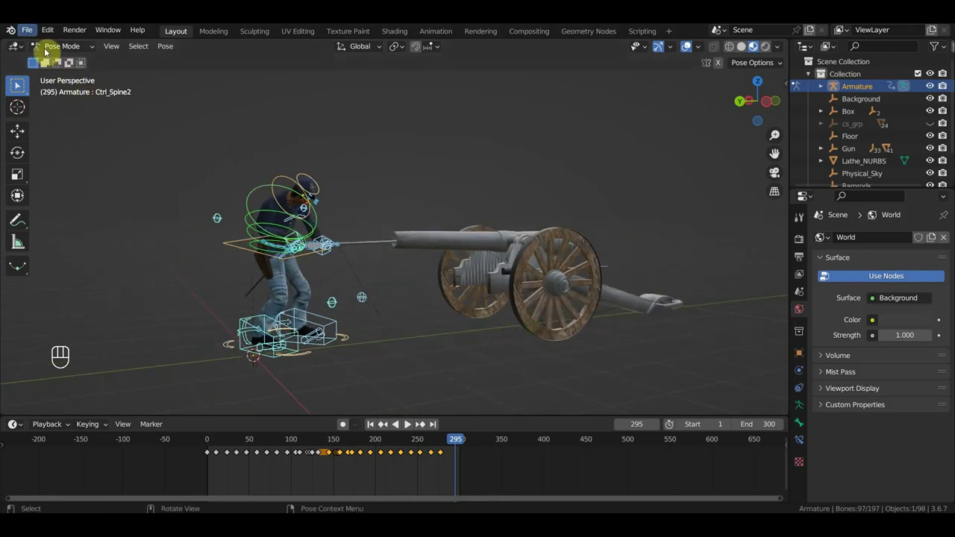
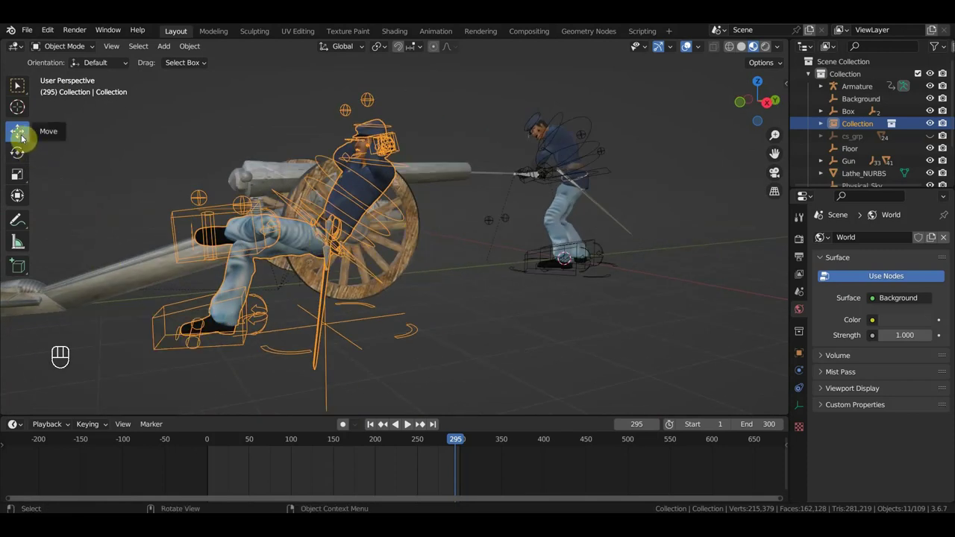
Switch to the Transform gizmo and use top view to position the soldier copy on the cannon trail.
{"action": "left_click", "coordinate": [12, 200]}
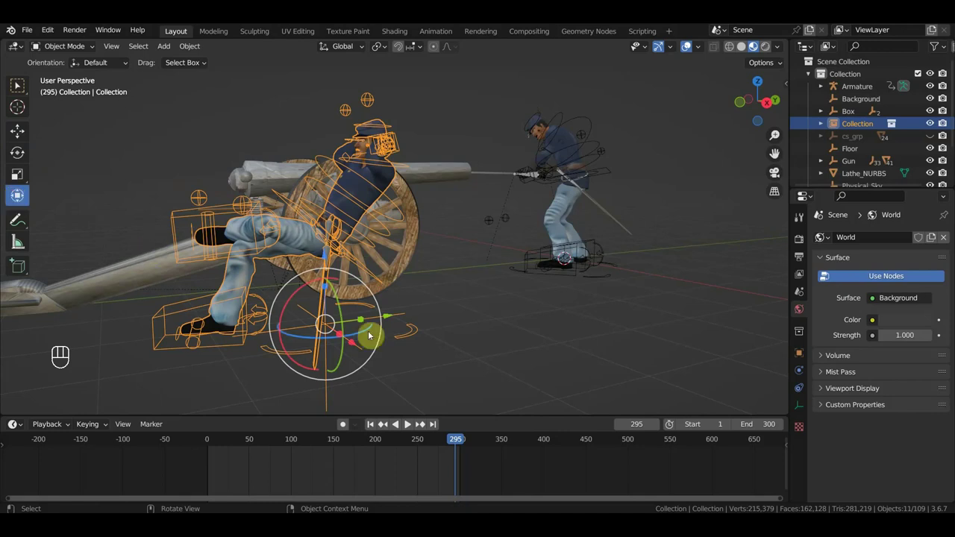
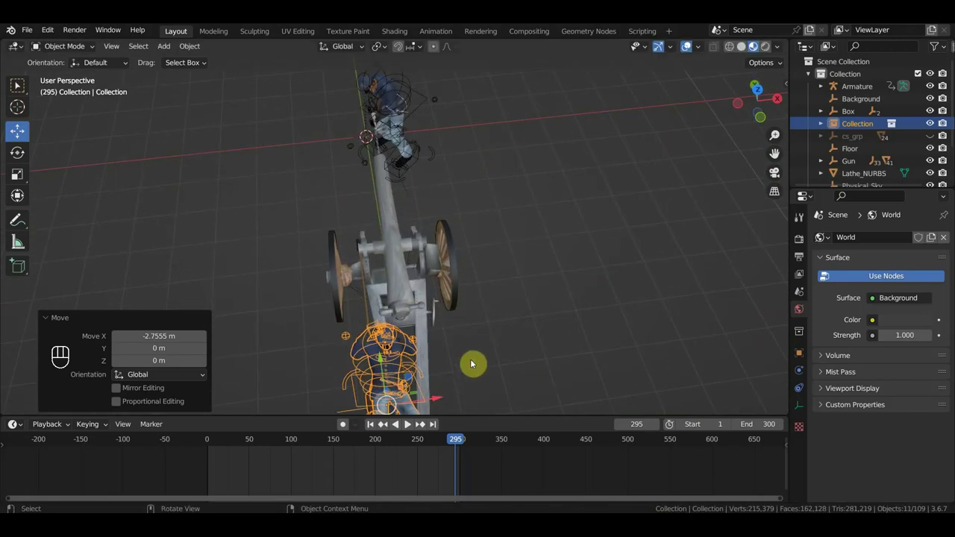
{"action": "key", "text": "KP_7"}
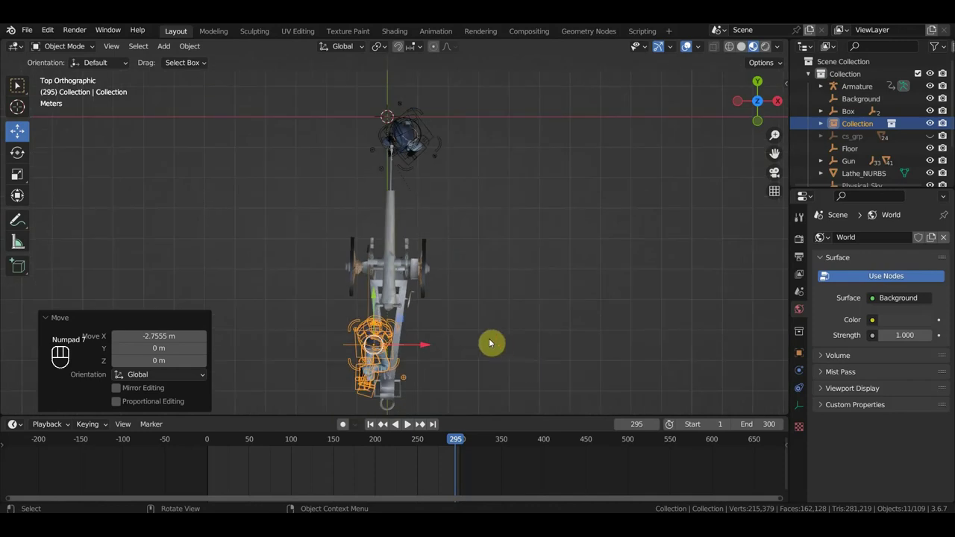
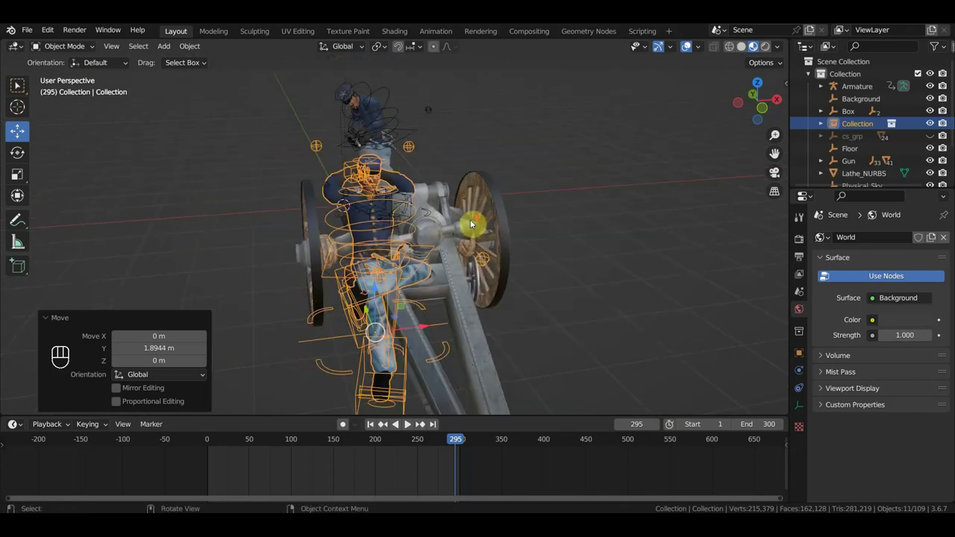
{"action": "middle_click", "coordinate": [461, 262]}
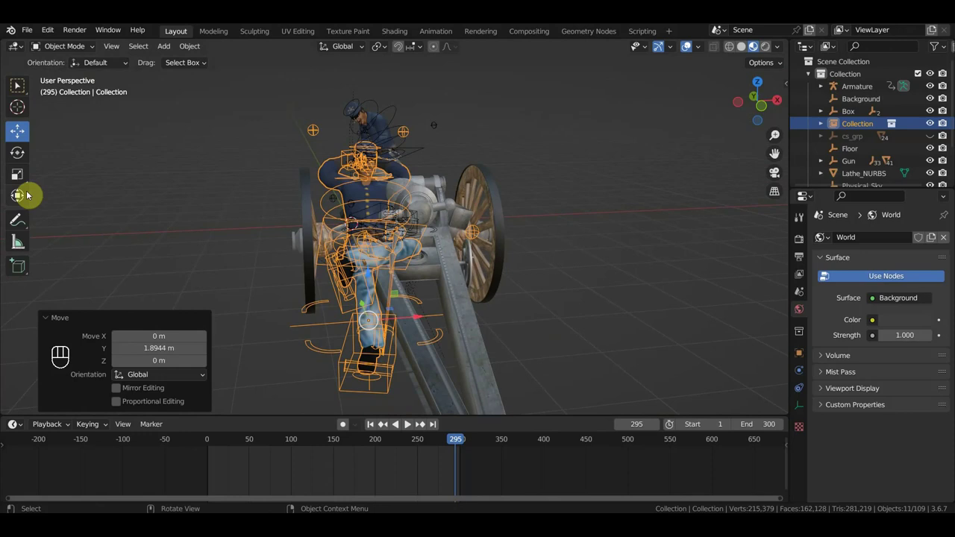
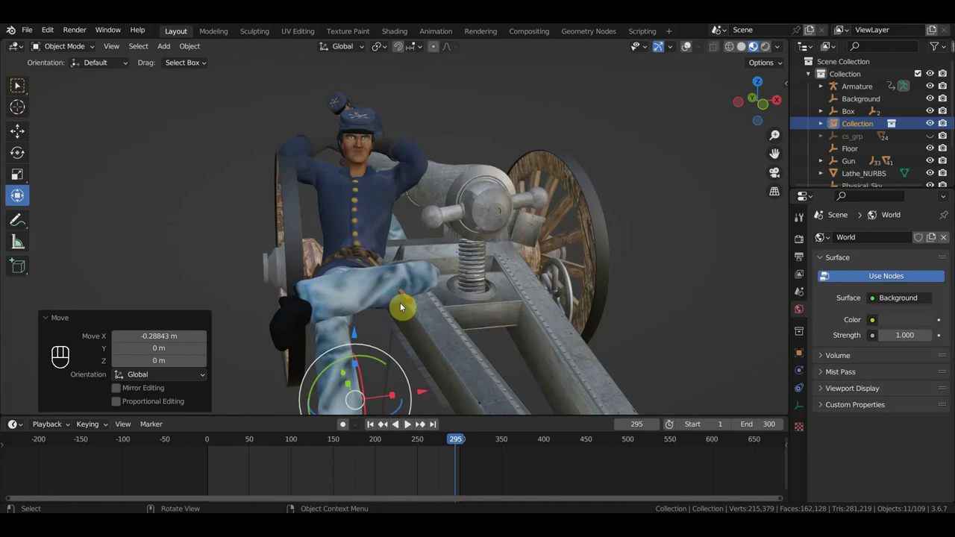
Orbit around the seated soldier and cannon carriage to judge his alignment with the trail.
{"action": "left_click_drag", "start_coordinate": [437, 297], "coordinate": [459, 302]}
{"action": "left_click_drag", "start_coordinate": [437, 270], "coordinate": [414, 259]}
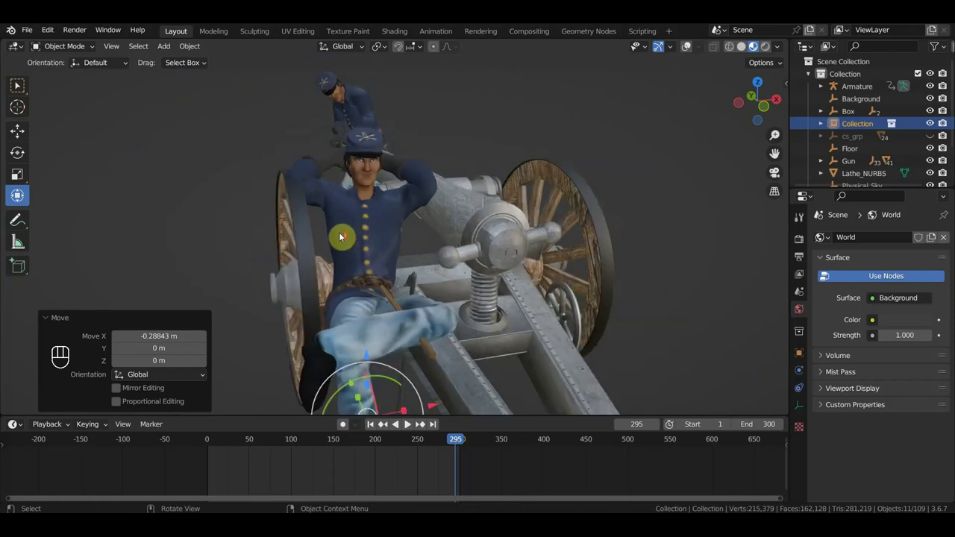
{"action": "left_click_drag", "start_coordinate": [341, 237], "coordinate": [325, 230]}
{"action": "left_click_drag", "start_coordinate": [394, 397], "coordinate": [401, 397]}
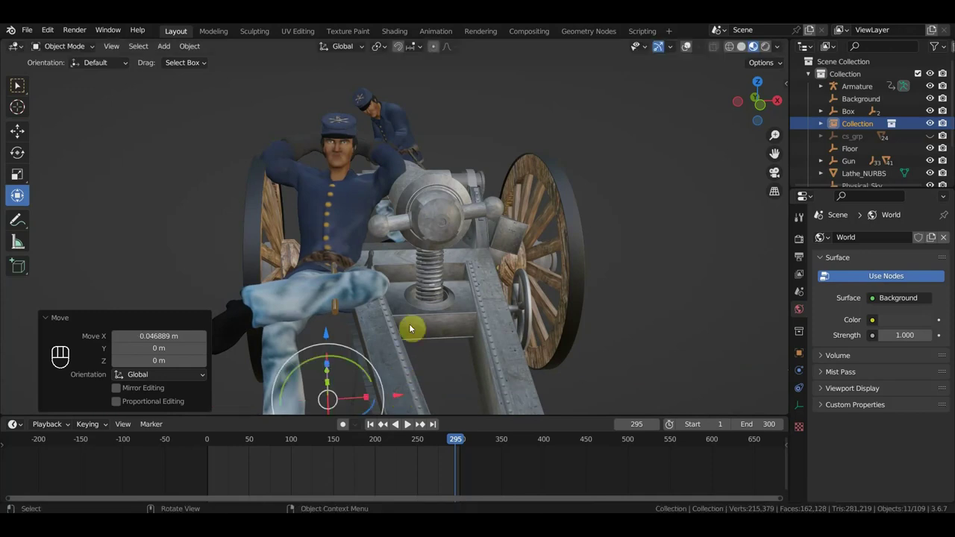
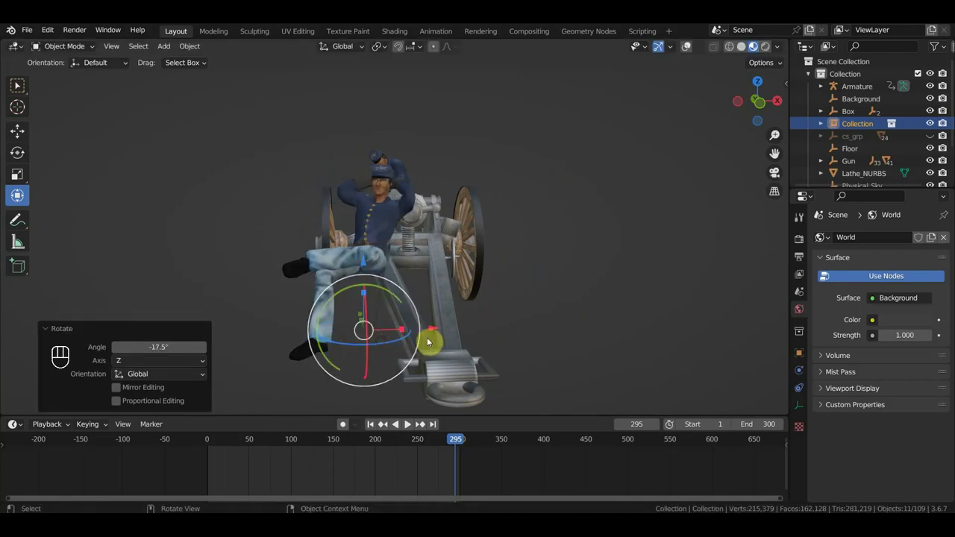
{"action": "left_click_drag", "start_coordinate": [432, 331], "coordinate": [467, 349]}
{"action": "left_click_drag", "start_coordinate": [518, 334], "coordinate": [591, 334]}
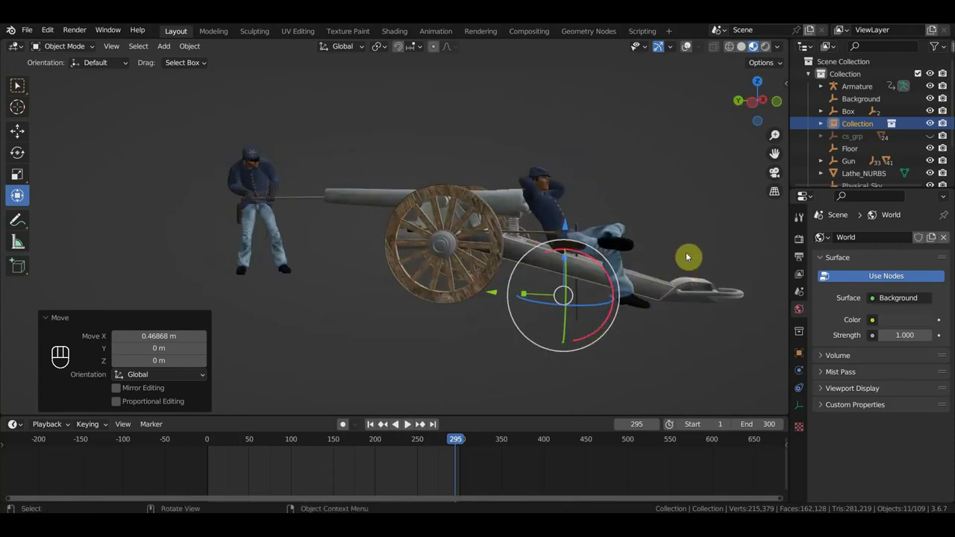
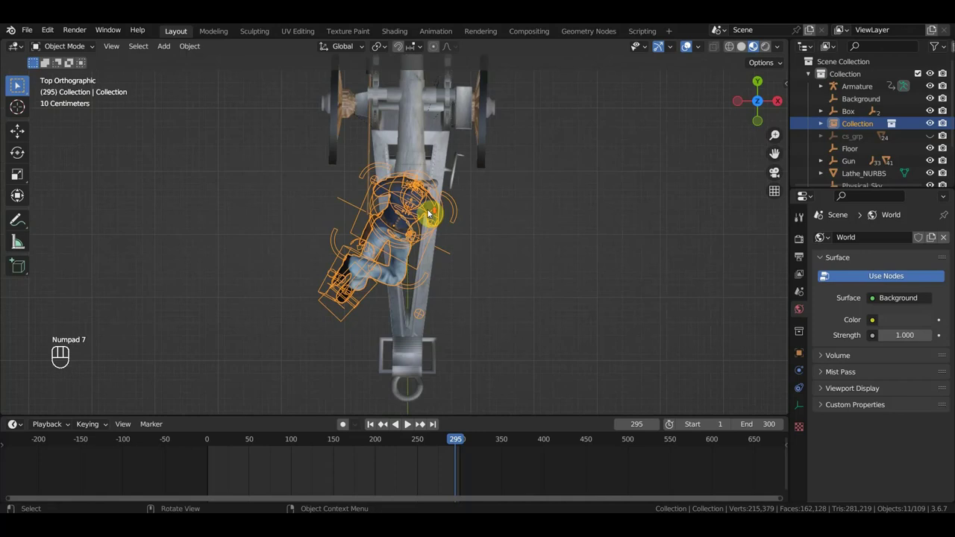
Return to perspective, orbit to a side angle and begin tilting the seated soldier copy.
{"action": "key", "text": "r"}
{"action": "left_click_drag", "start_coordinate": [488, 222], "coordinate": [480, 96]}
{"action": "right_click", "coordinate": [494, 97]}
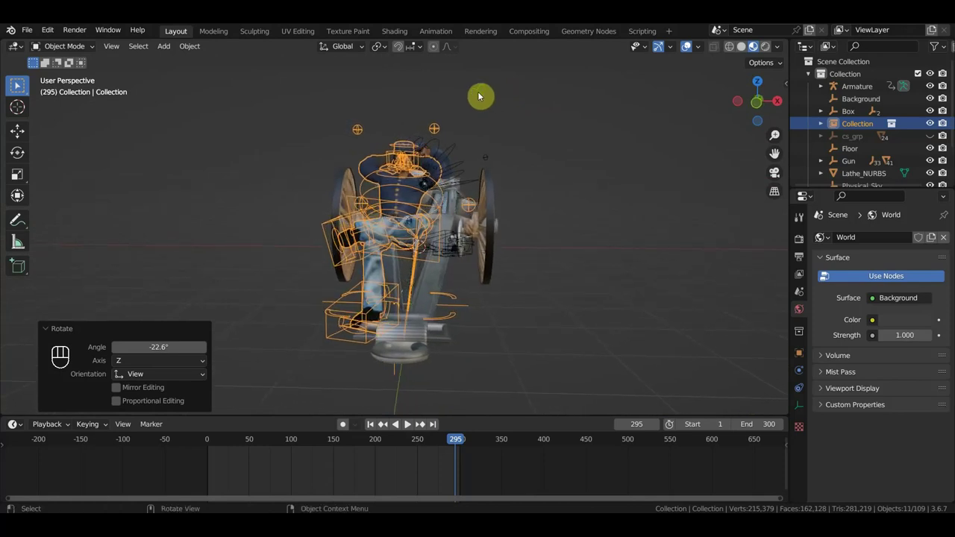
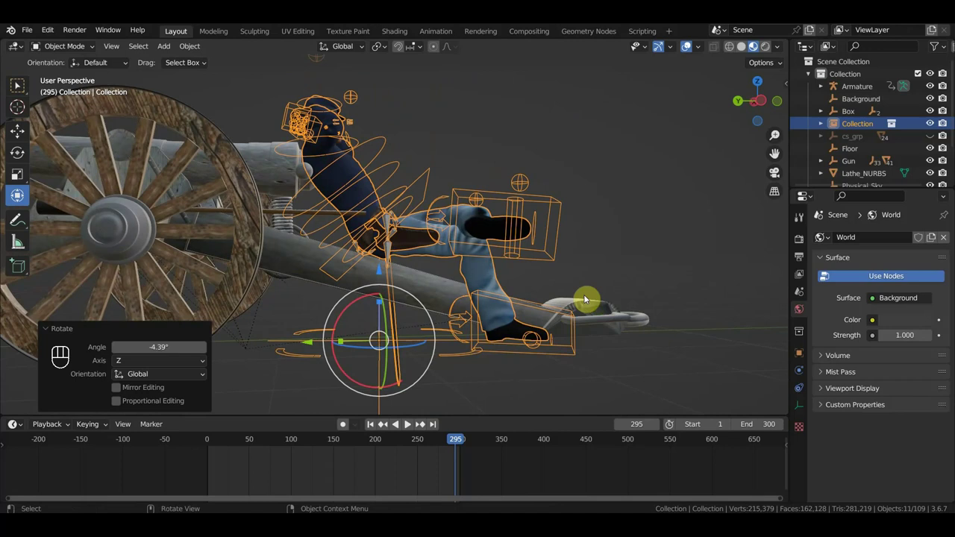
Tilt the seated soldier so he leans back along the sloping trail.
{"action": "left_click_drag", "start_coordinate": [539, 275], "coordinate": [658, 223]}
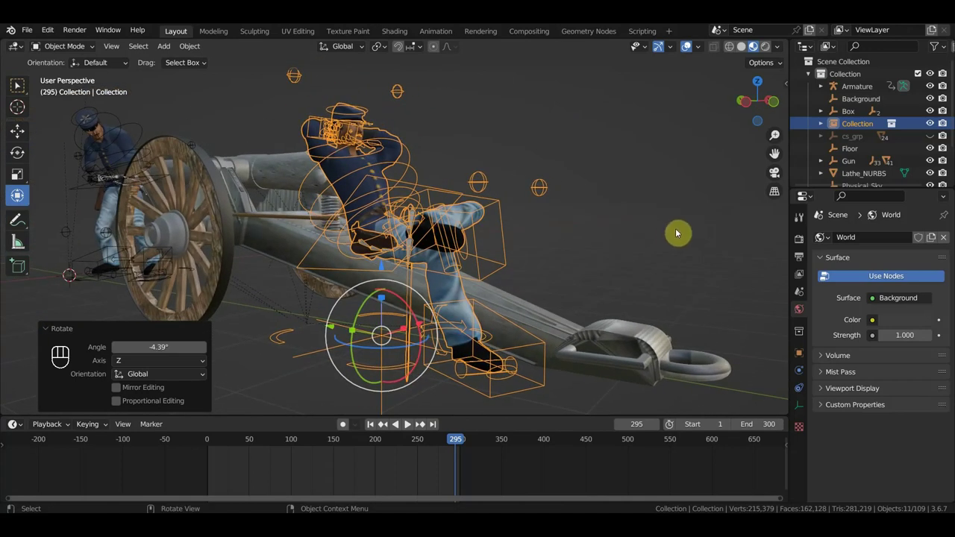
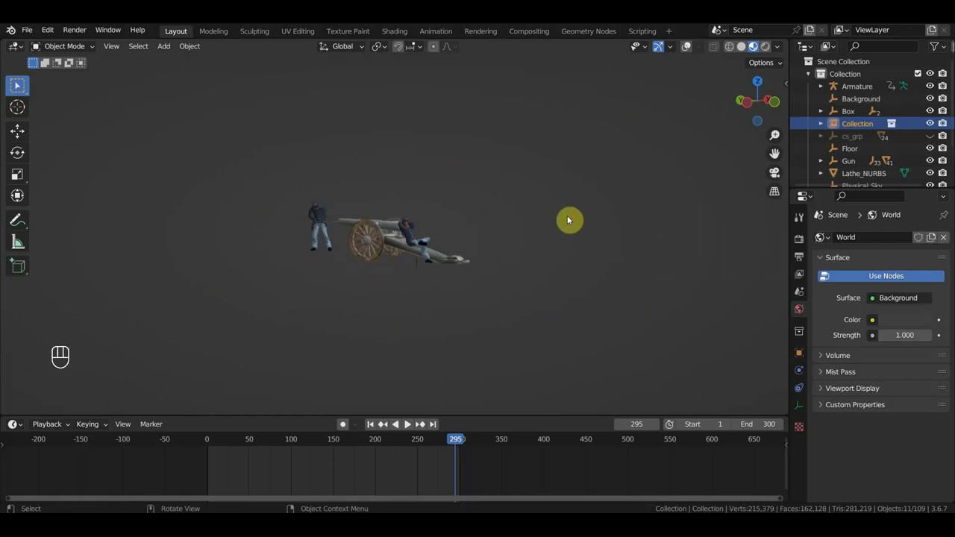
Scrub the playhead to frame 314 and orbit to view both soldiers beside the cannon.
{"action": "middle_click", "coordinate": [584, 215]}
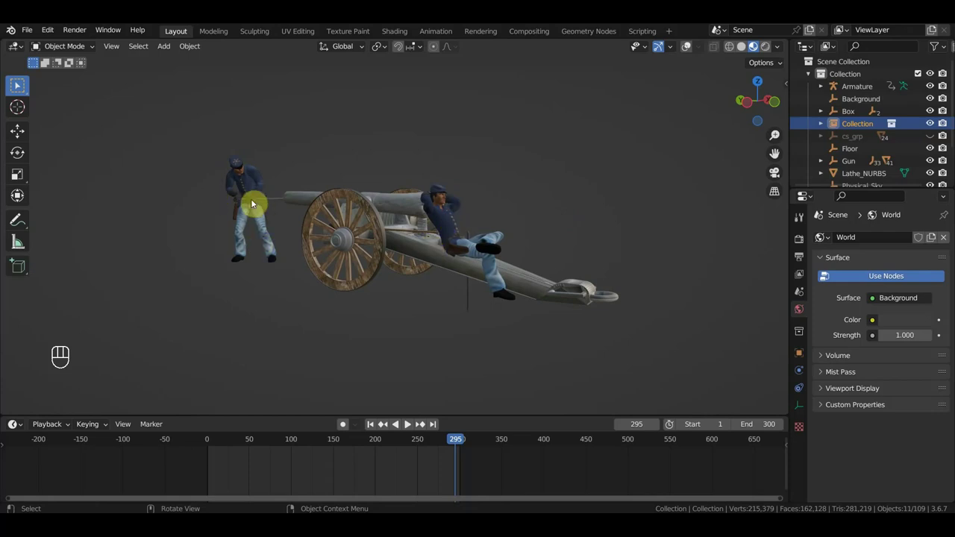
{"action": "left_click_drag", "start_coordinate": [416, 445], "coordinate": [487, 444]}
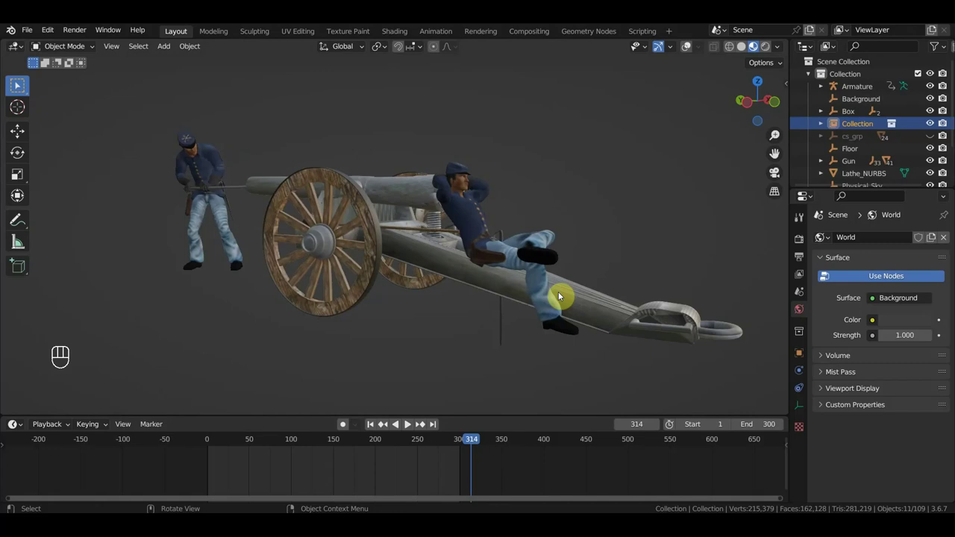
{"action": "left_click_drag", "start_coordinate": [581, 290], "coordinate": [667, 287]}
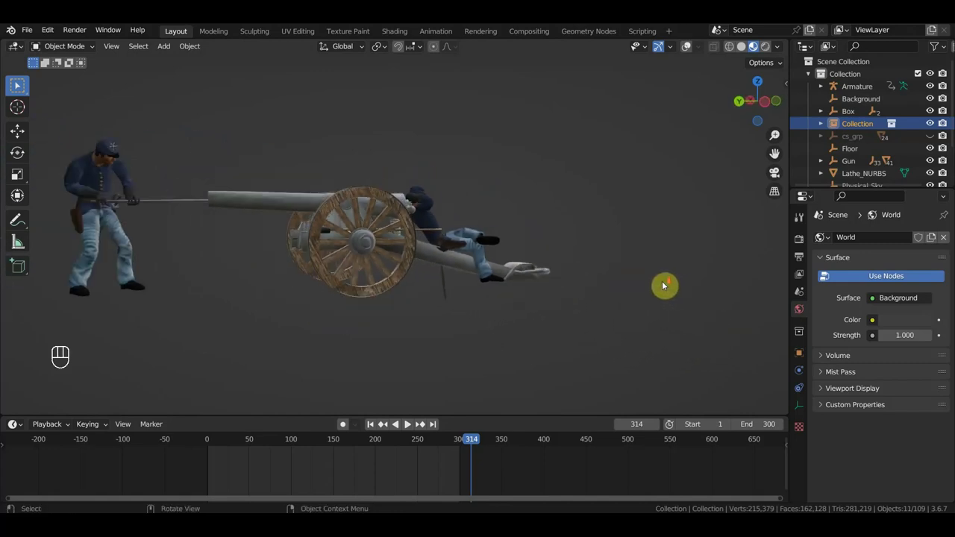
{"action": "left_click_drag", "start_coordinate": [661, 286], "coordinate": [571, 292]}
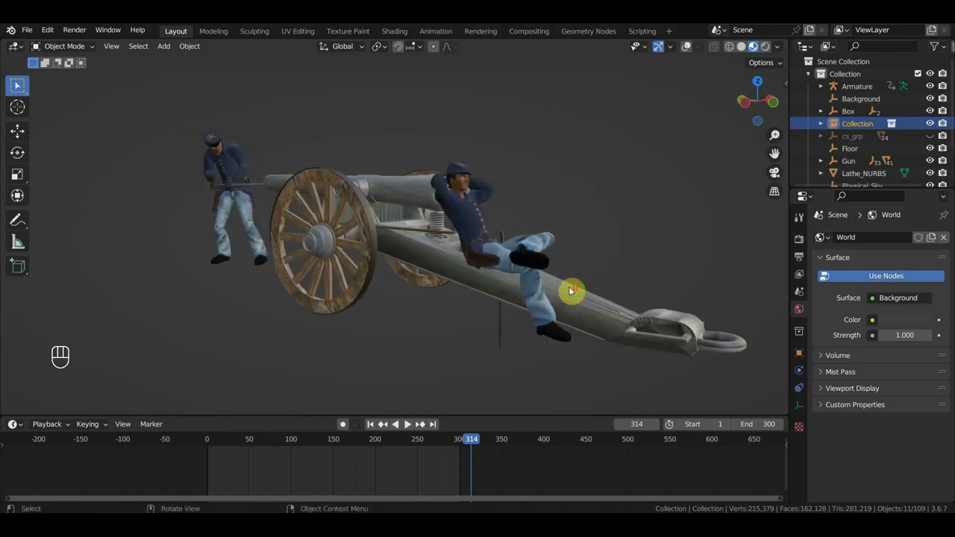
{"action": "left_click_drag", "start_coordinate": [586, 279], "coordinate": [593, 271]}
{"action": "middle_click", "coordinate": [592, 273]}
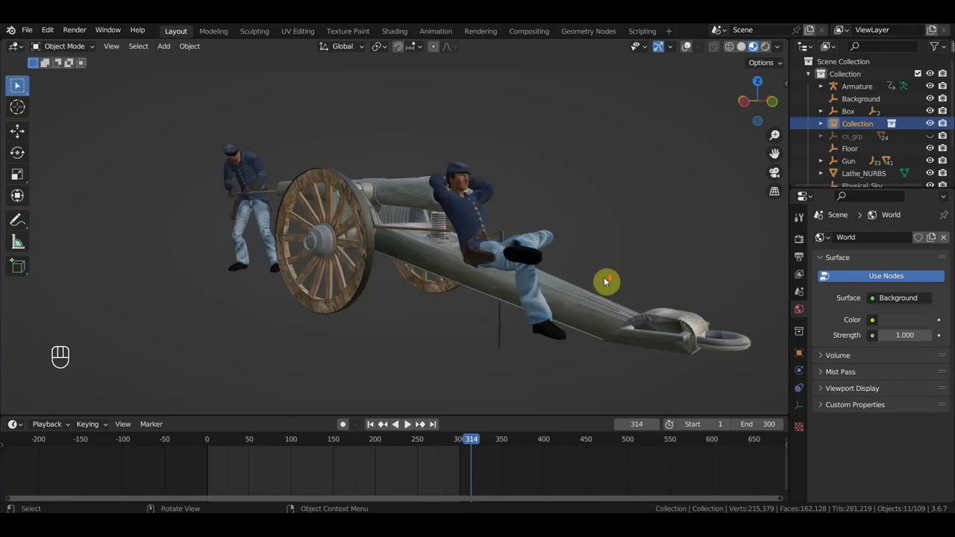
{"action": "left_click_drag", "start_coordinate": [605, 280], "coordinate": [613, 283]}
{"action": "left_click_drag", "start_coordinate": [609, 284], "coordinate": [597, 283]}
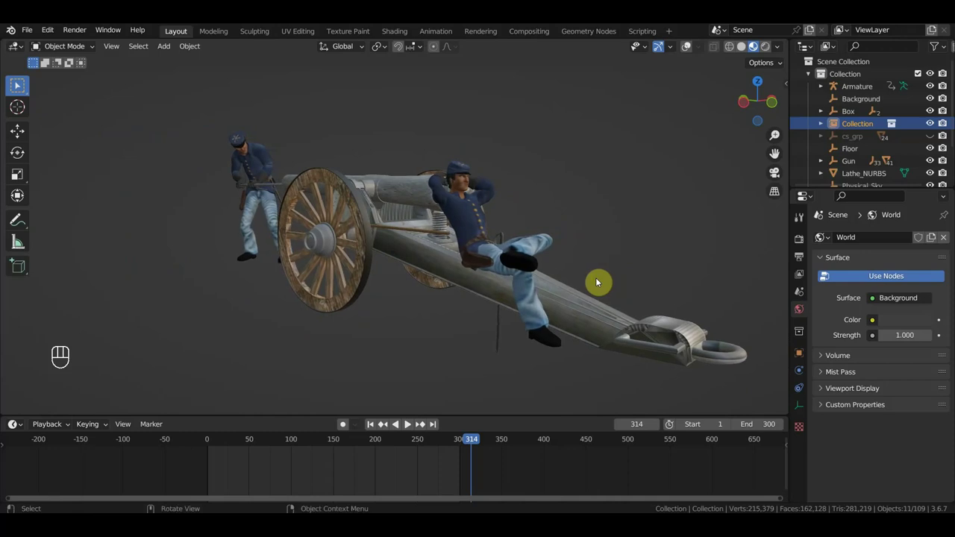